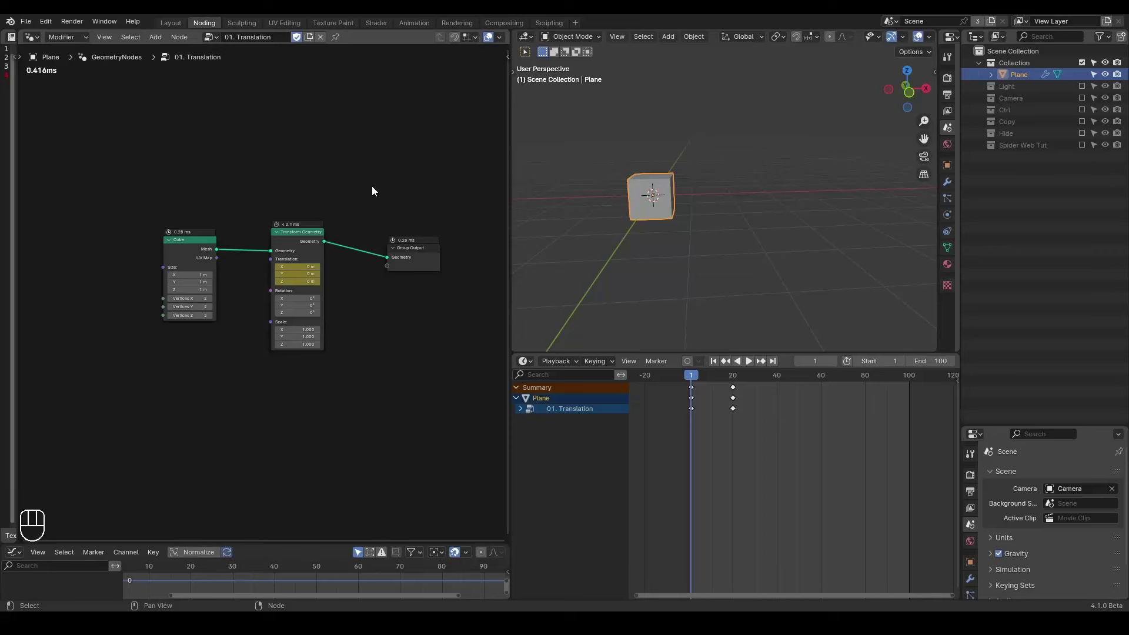
Play the cube's keyframed 0 m to 5 m slide along X and stop it
key("ctrl+shift+alt+q")
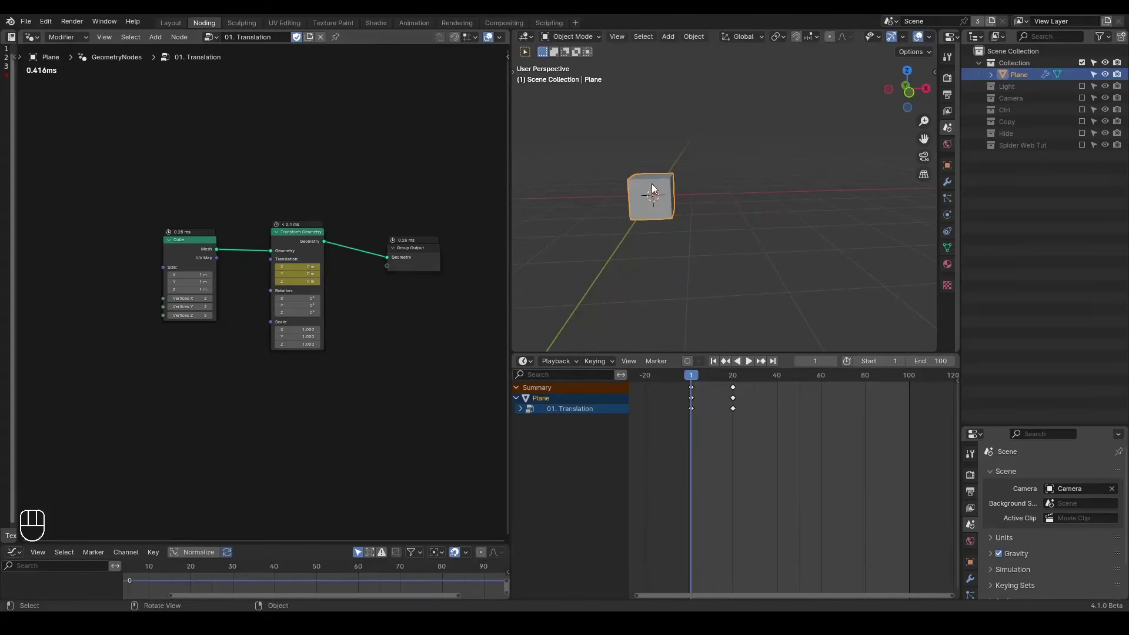
left_click(324, 217)
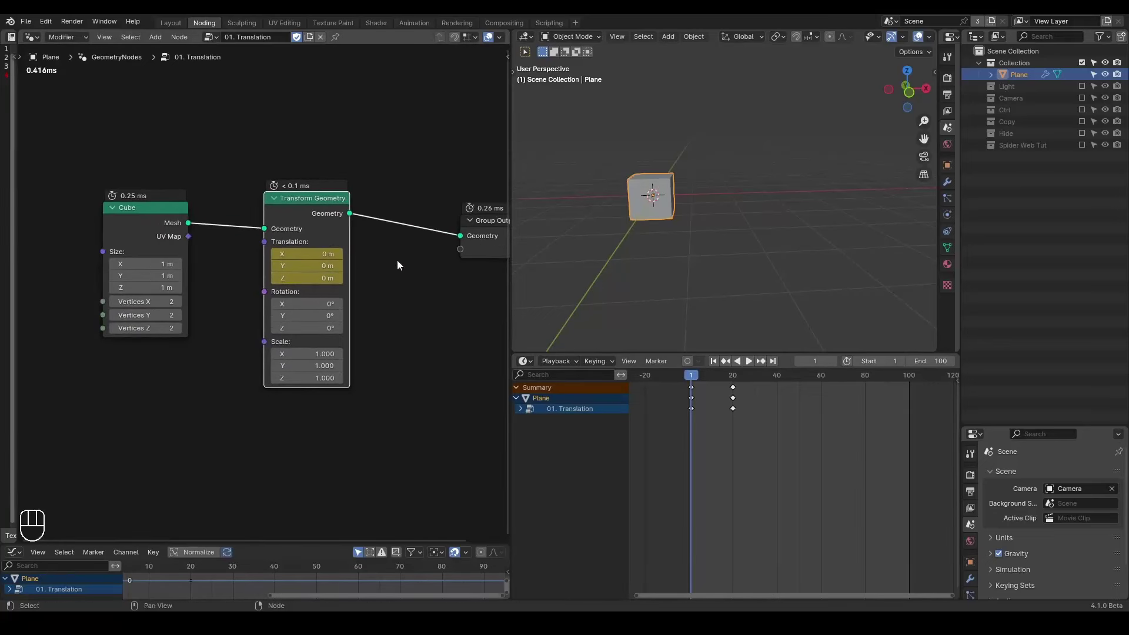
key("space")
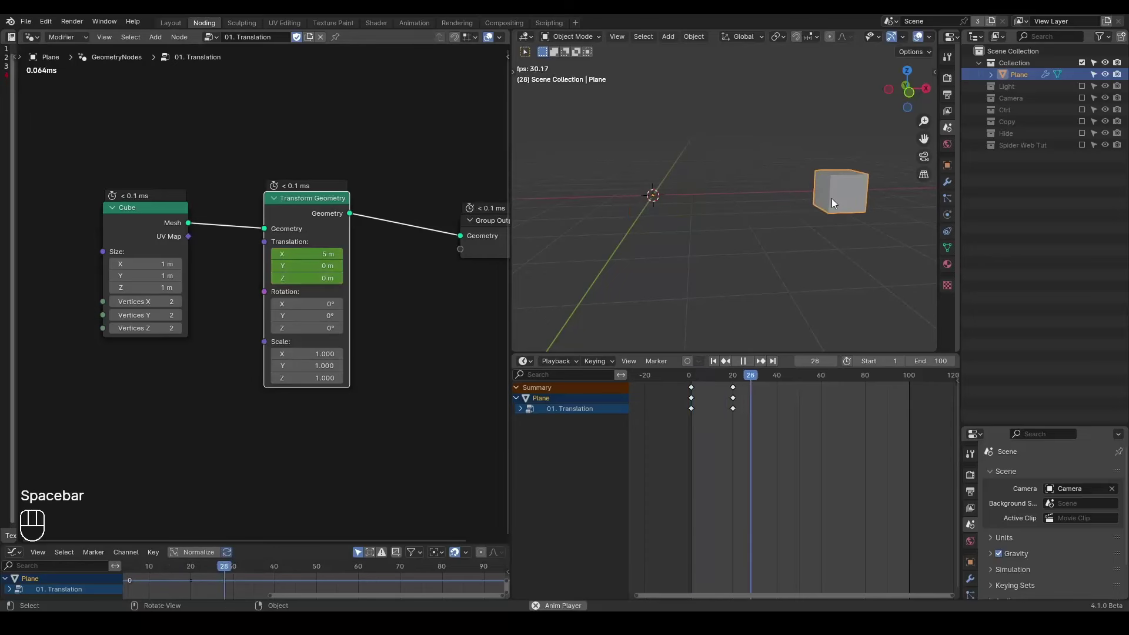
key("shift+space")
left_click(790, 236)
key("shift+space")
key("shift+space")
key("space")
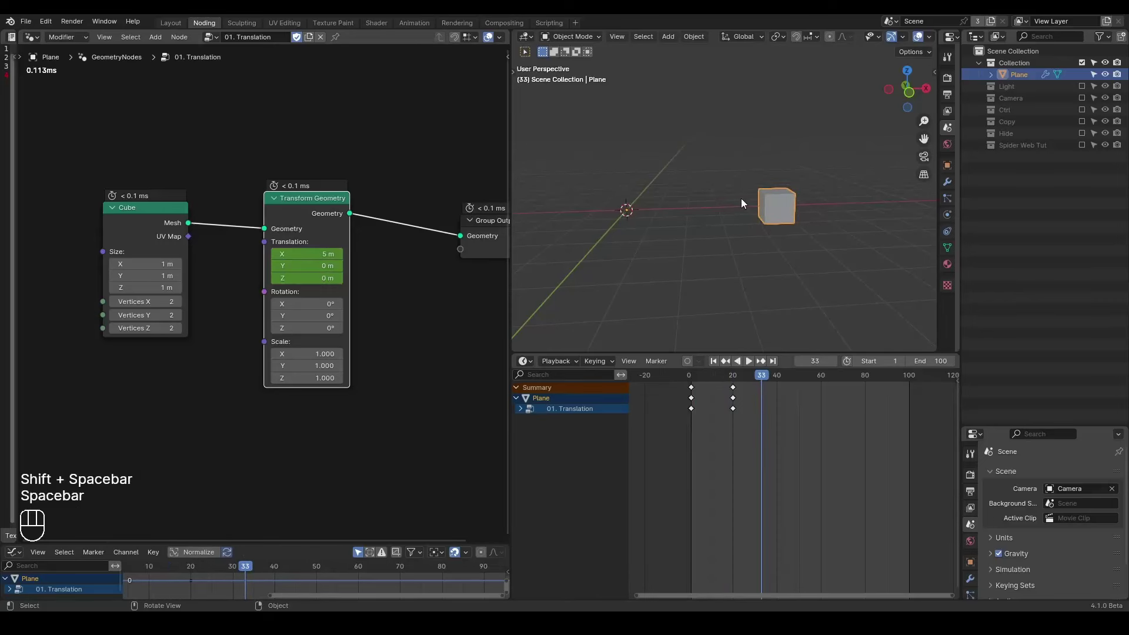
Rewind to frame 1, replay the slide once more, and return to the start
key("space")
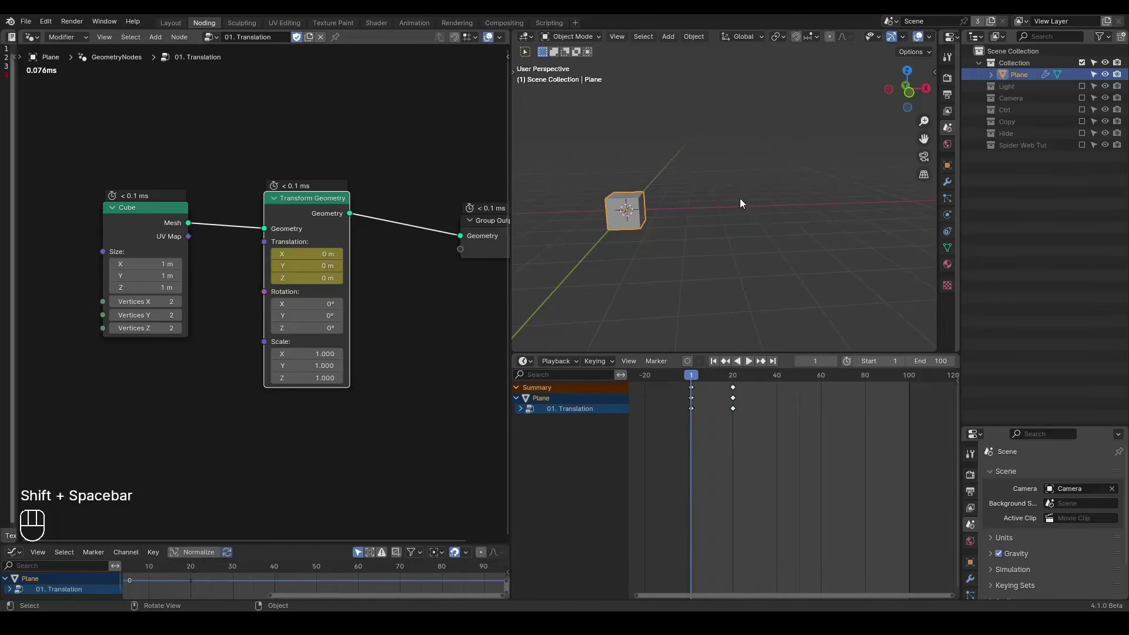
key("space")
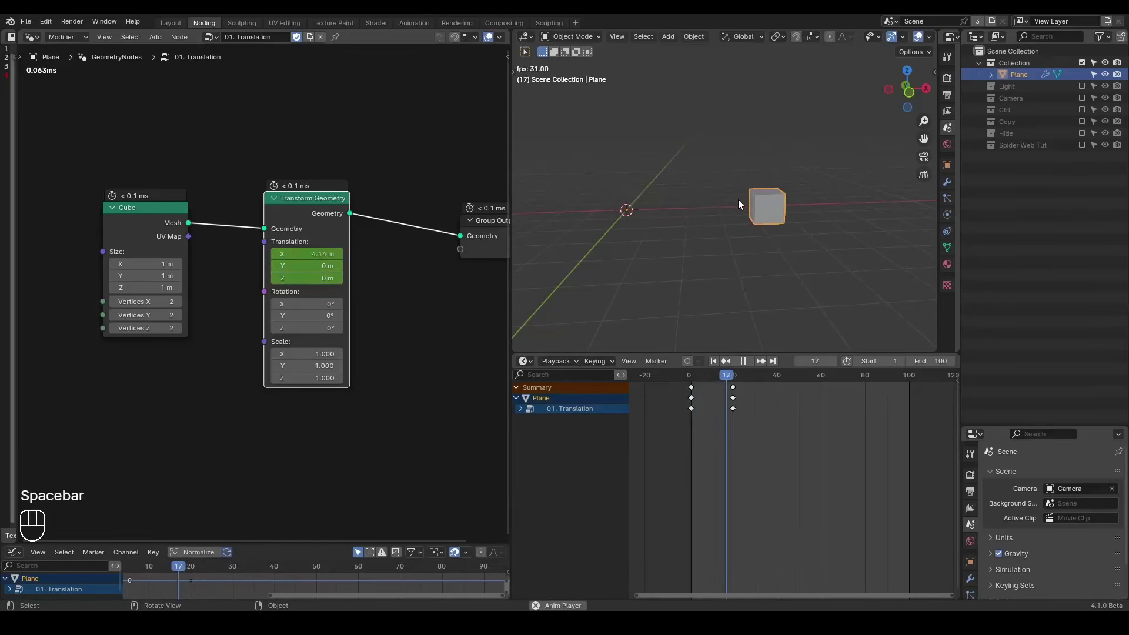
key("space")
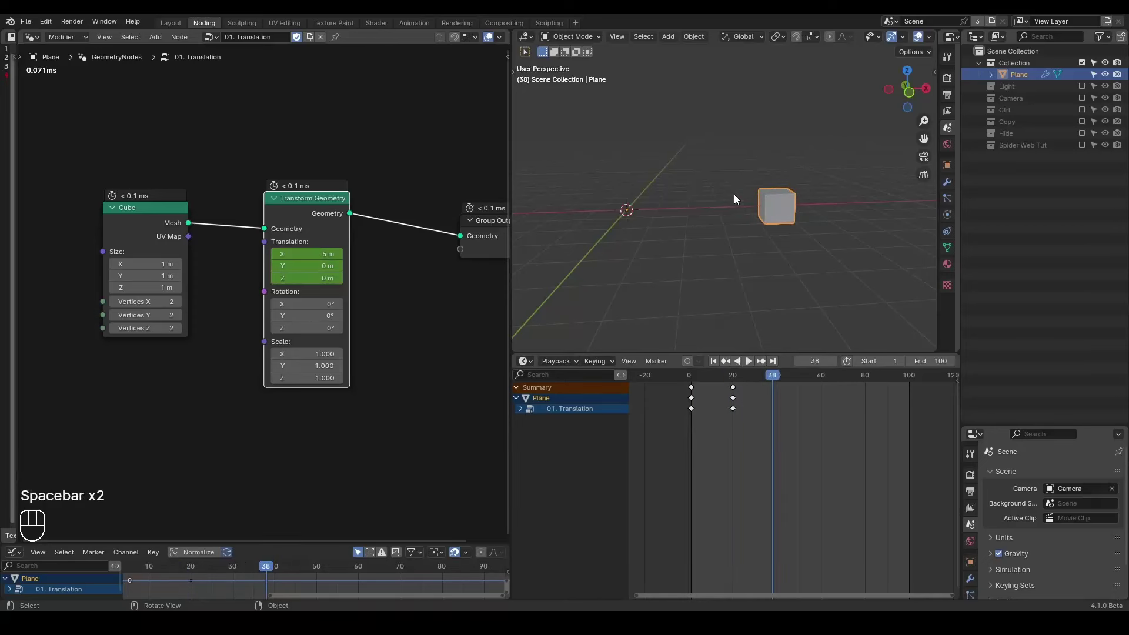
key("shift+space")
Drop the G_Inertial Deformer group on the Transform Geometry to Group Output link and play
left_click(343, 240)
key("ctrl+a")
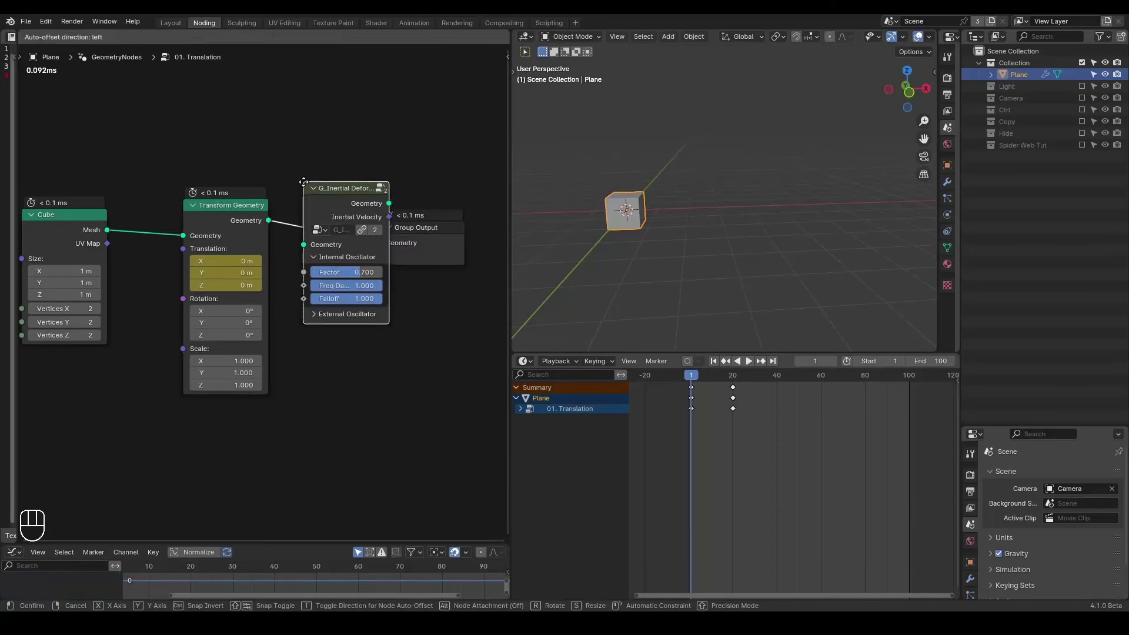
middle_click(305, 202)
left_click(341, 146)
key("shift+space")
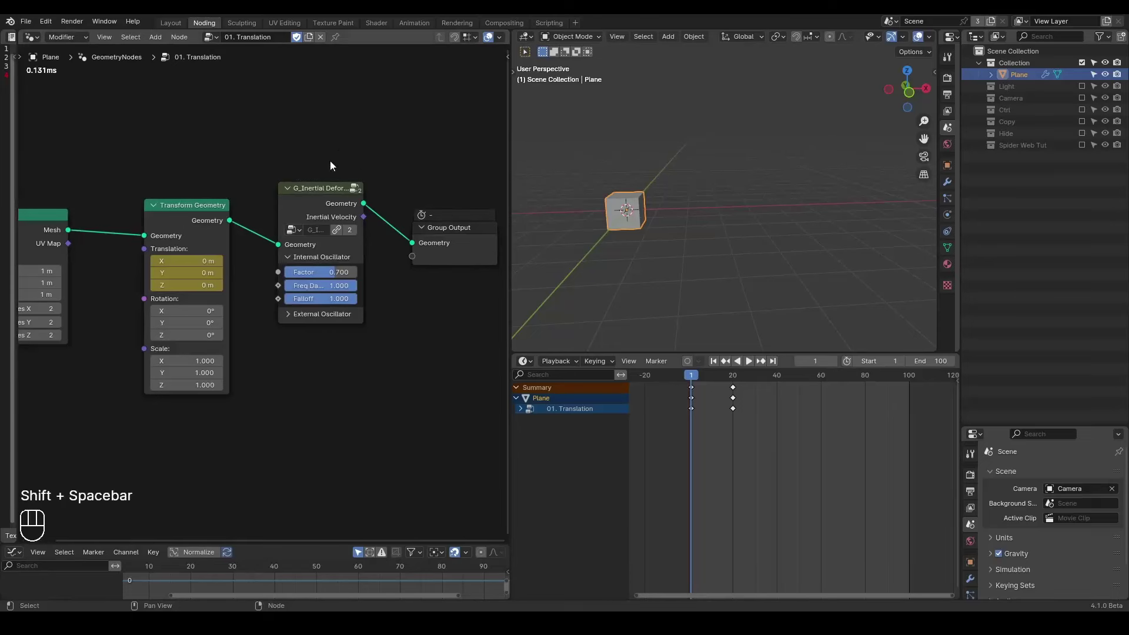
key("space")
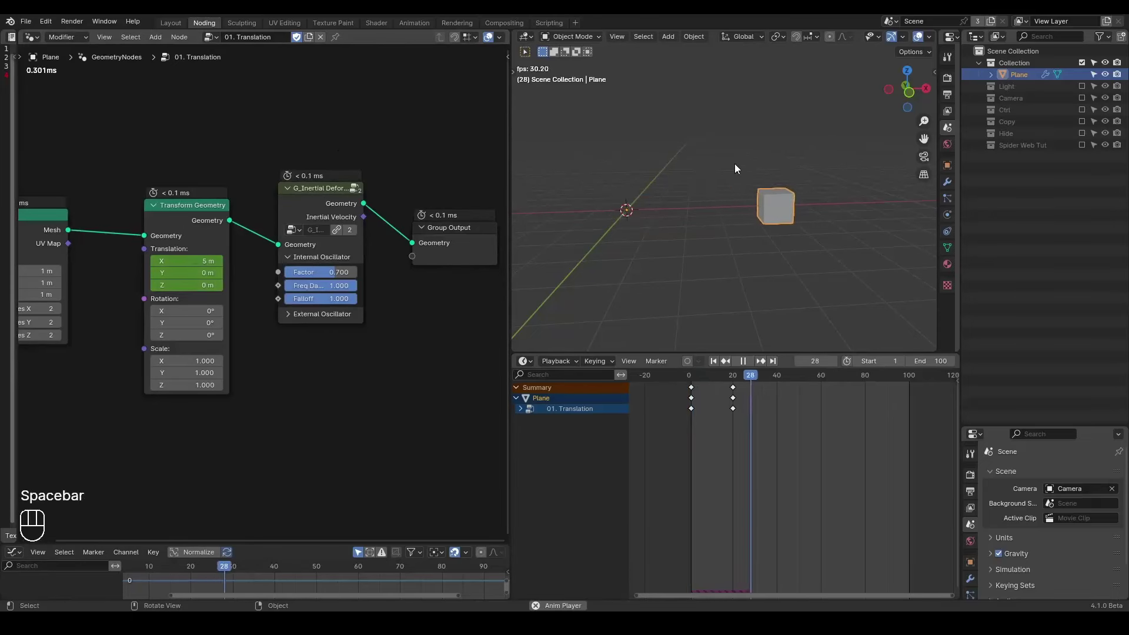
View the scene from the front, draw the motion-direction arrow annotation, and replay
key("space")
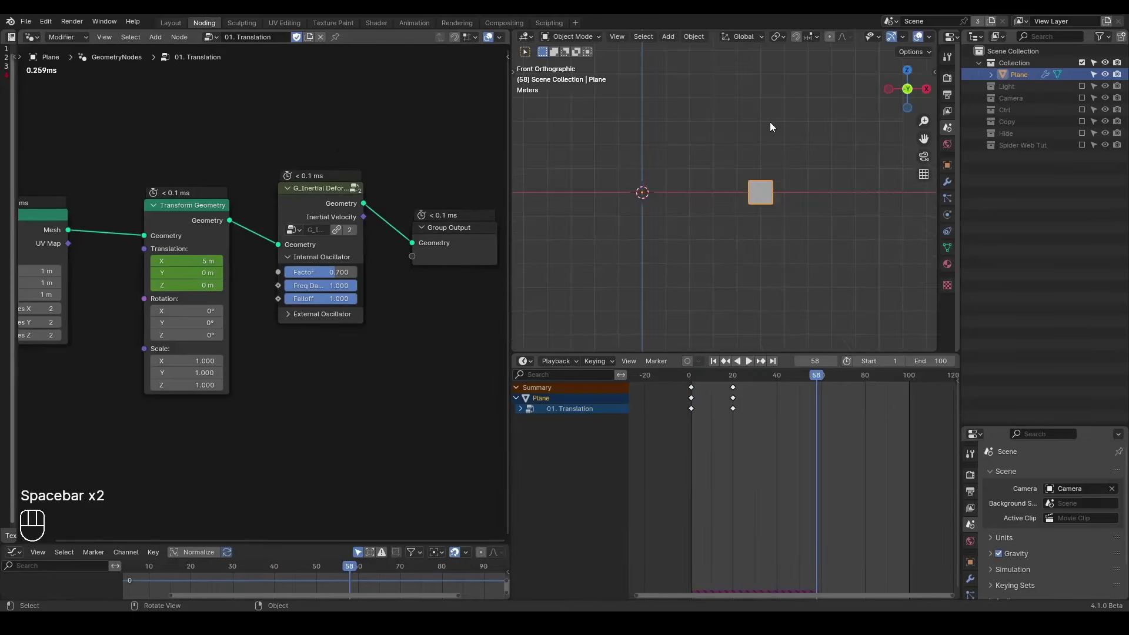
key("shift+space")
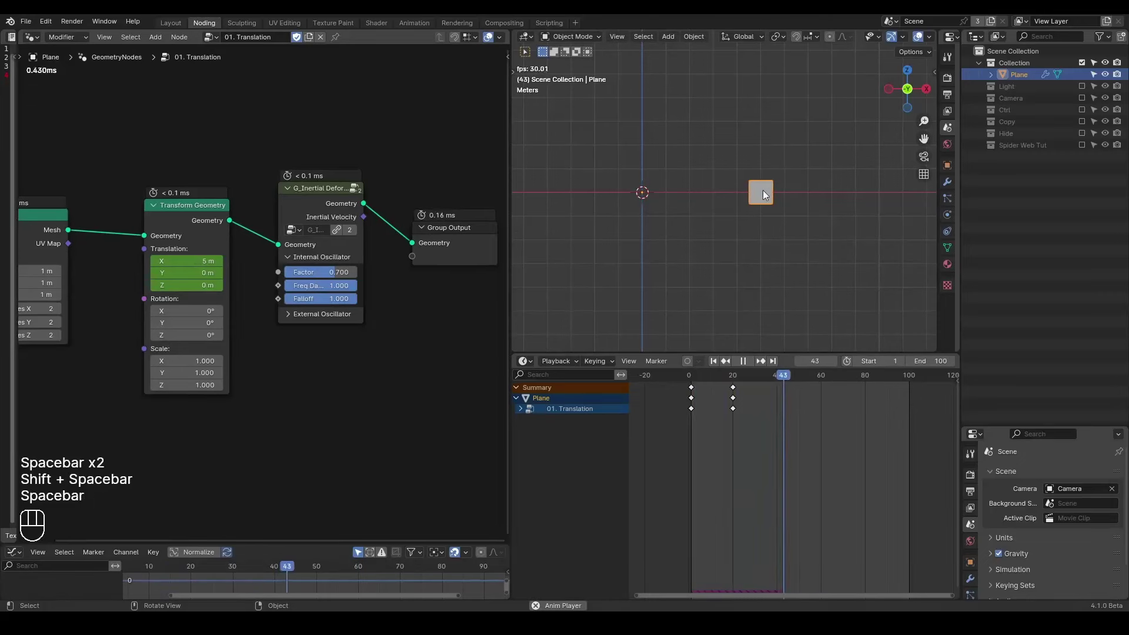
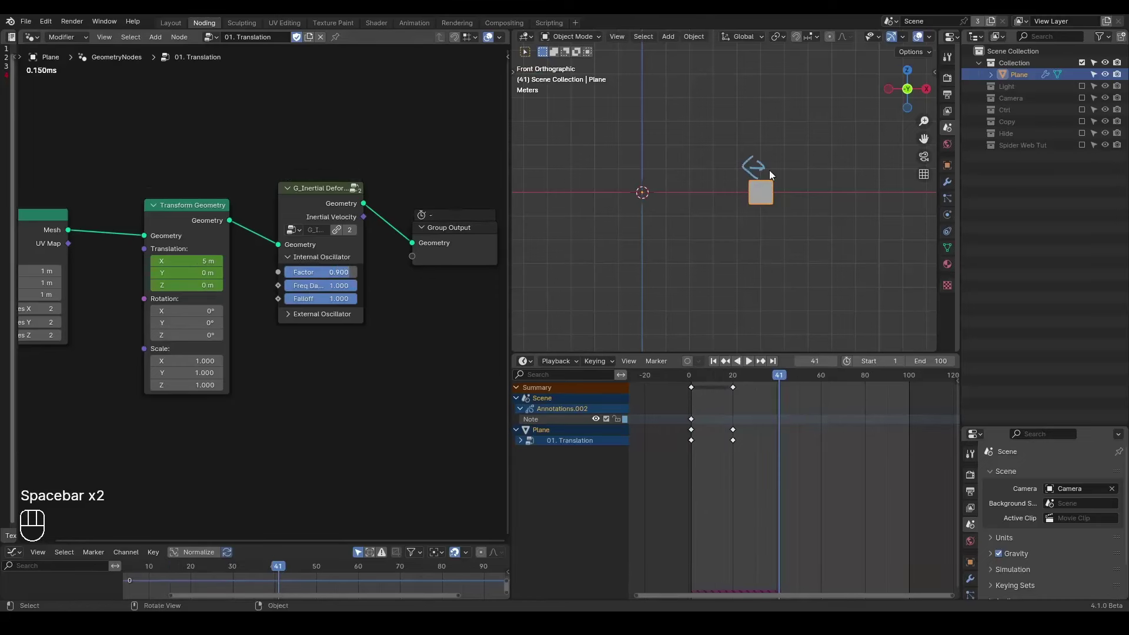
key("shift+space")
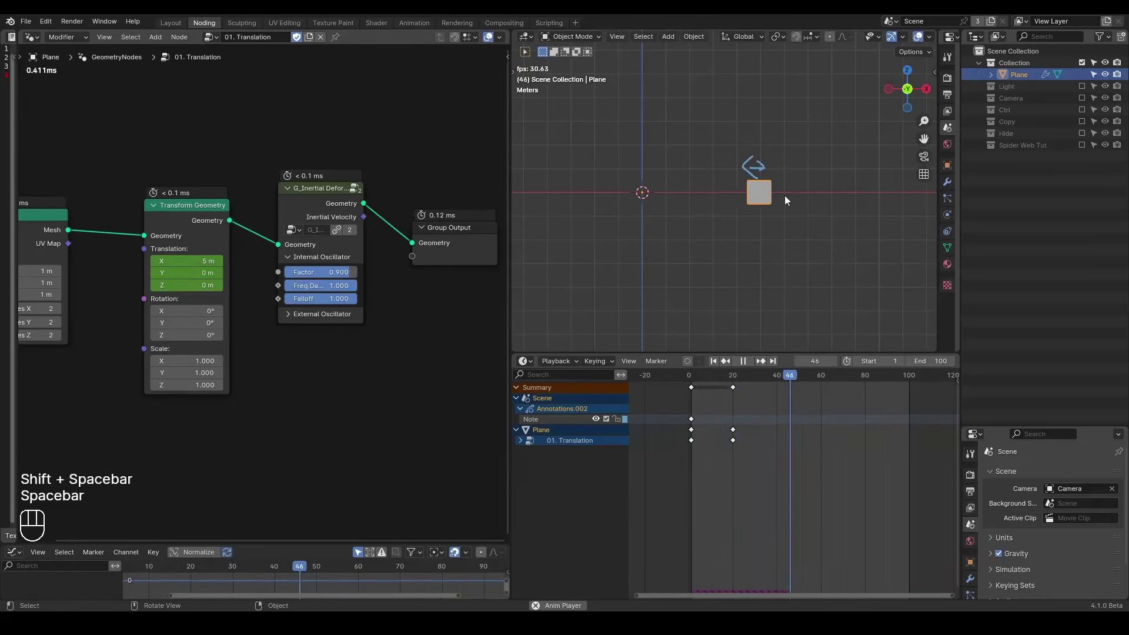
key("space")
key("shift+space")
left_click(349, 291)
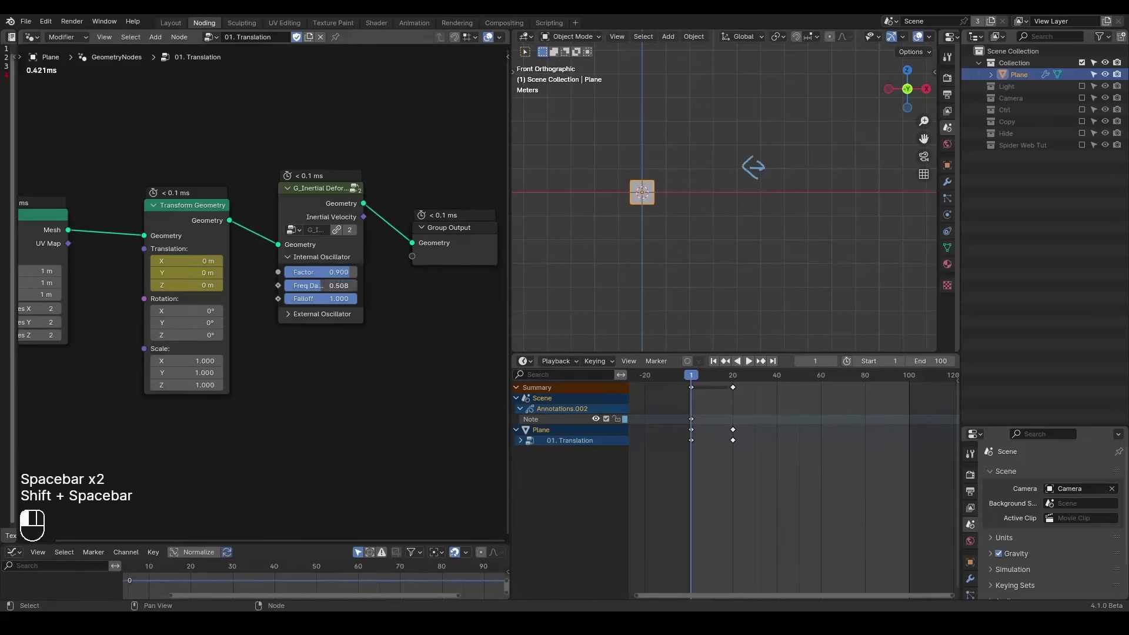
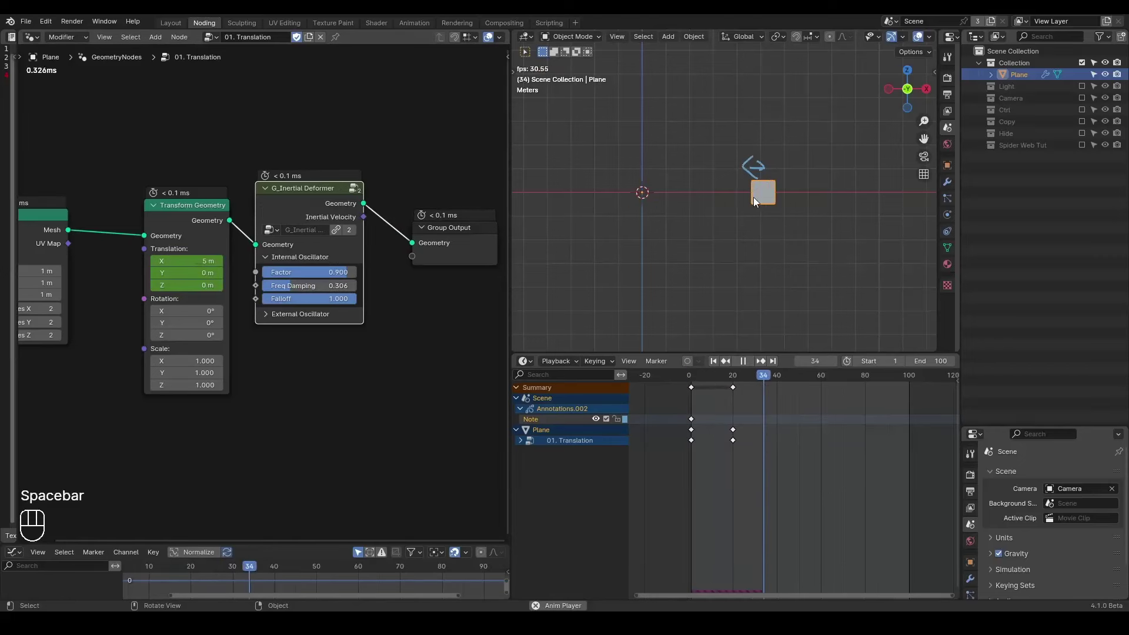
key("space")
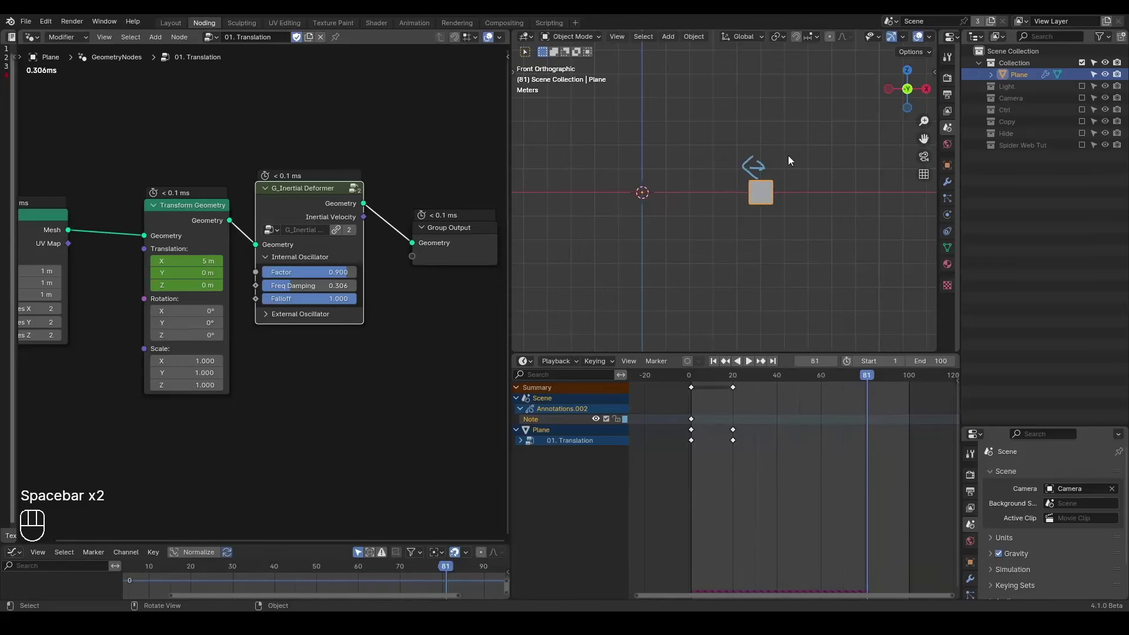
Set the deformer Factor to 0.900 and Freq Damping to 0.306, replay, and rewind to frame 1
key("d")
left_click(776, 130)
key("d")
key("d")
key("shift+space")
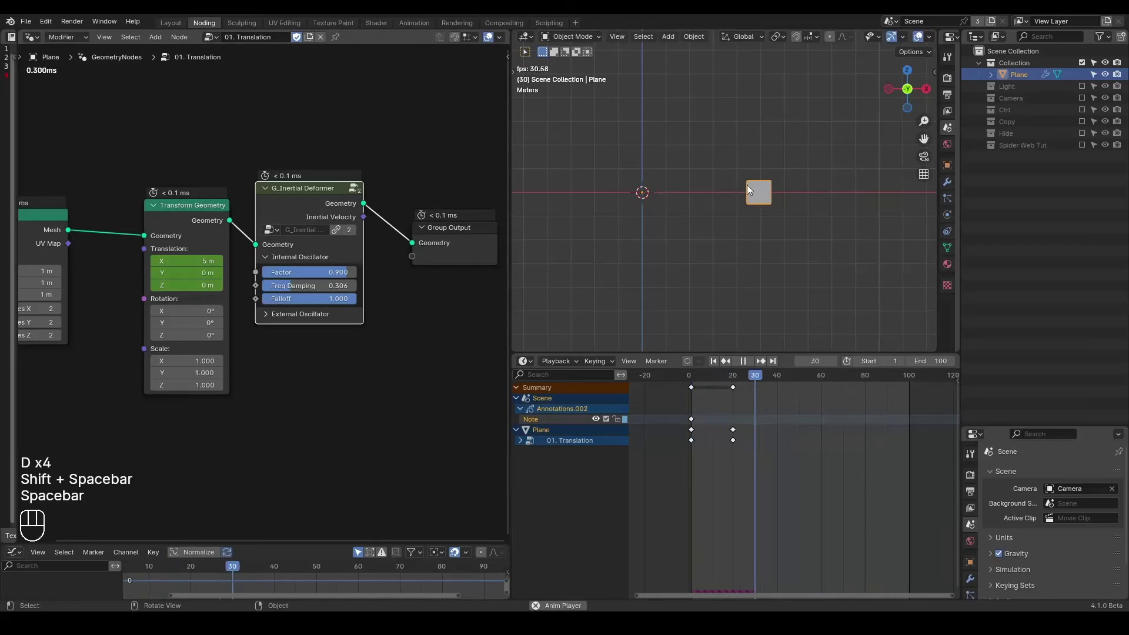
key("space")
key("shift+space")
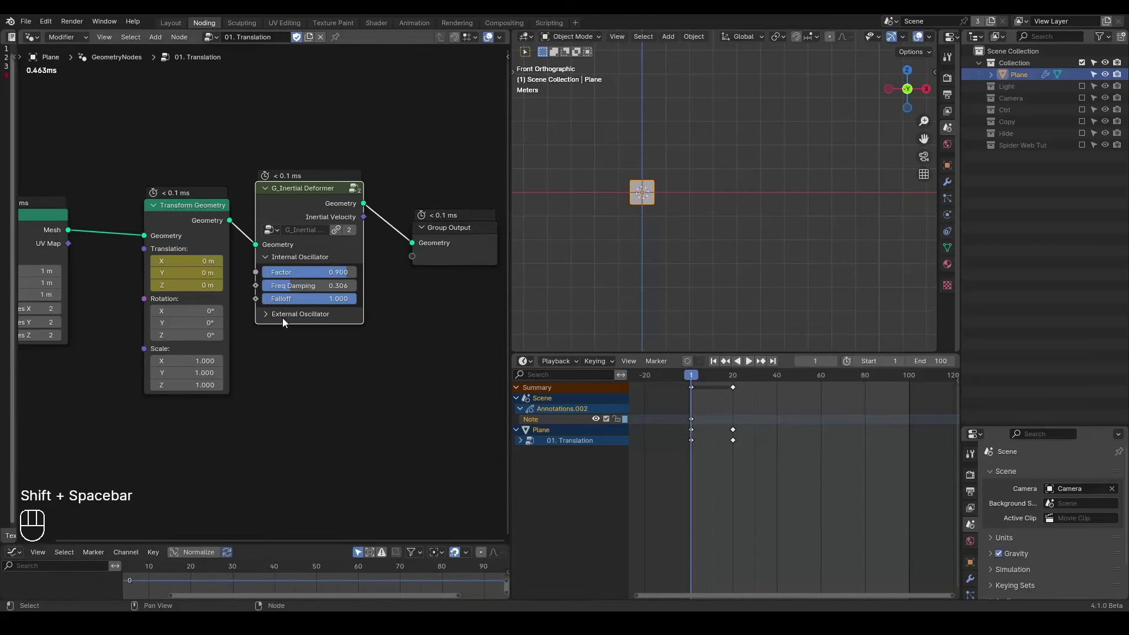
Replay the cube's inertial wobble and zoom the viewport around the displaced cube
left_click(284, 323)
left_click(284, 323)
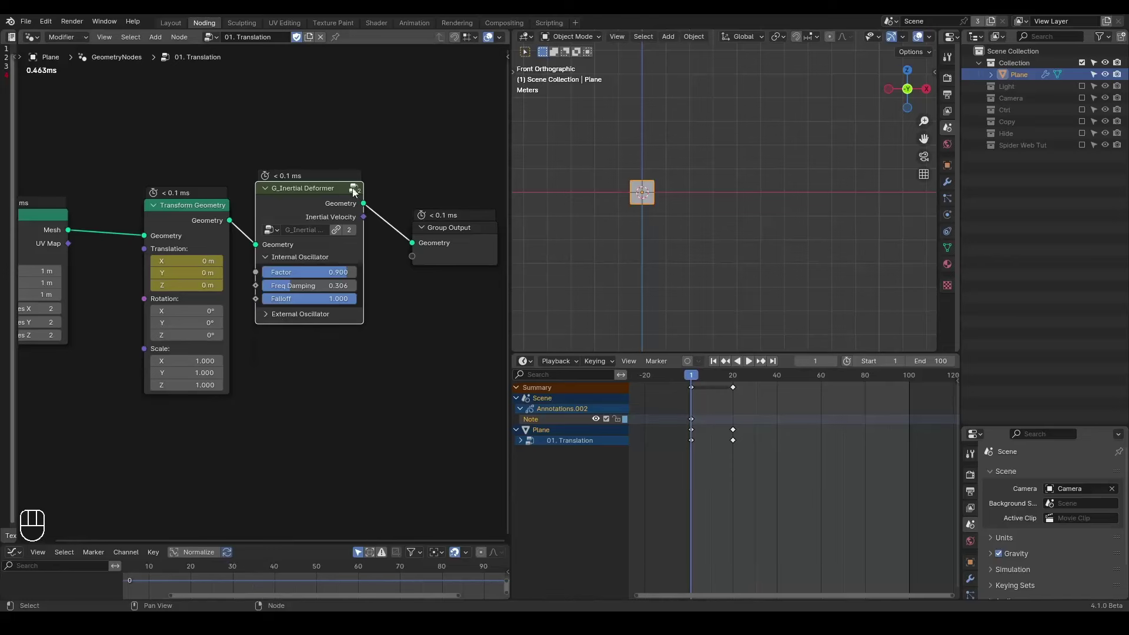
key("space")
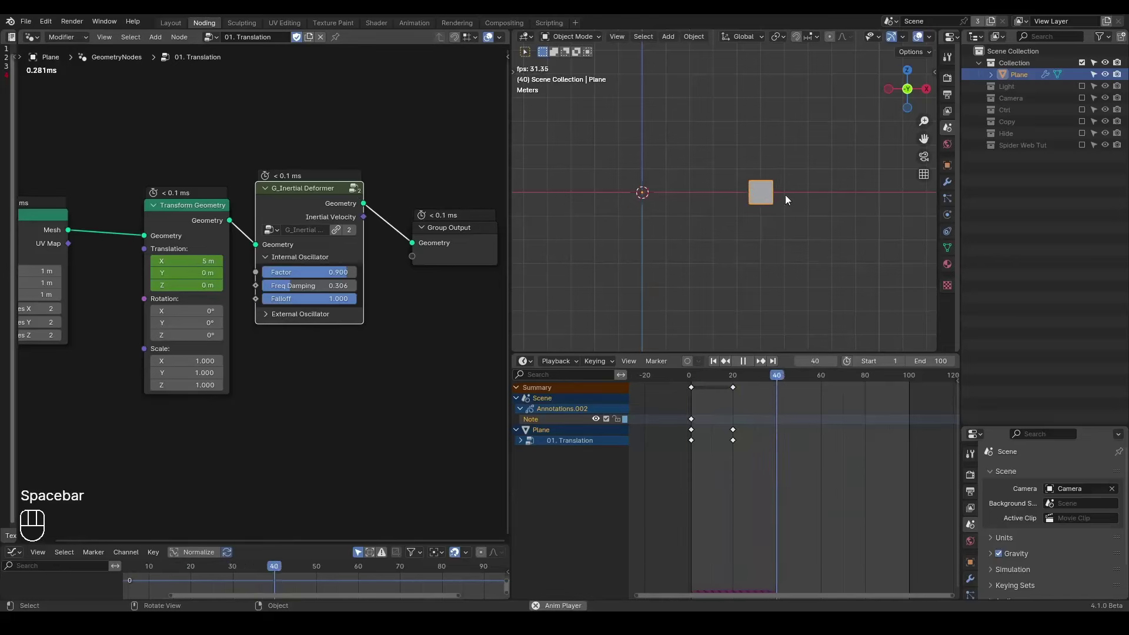
key("space")
key("shift+space")
key("ctrl+shift+alt+w")
key("ctrl+shift+alt+q")
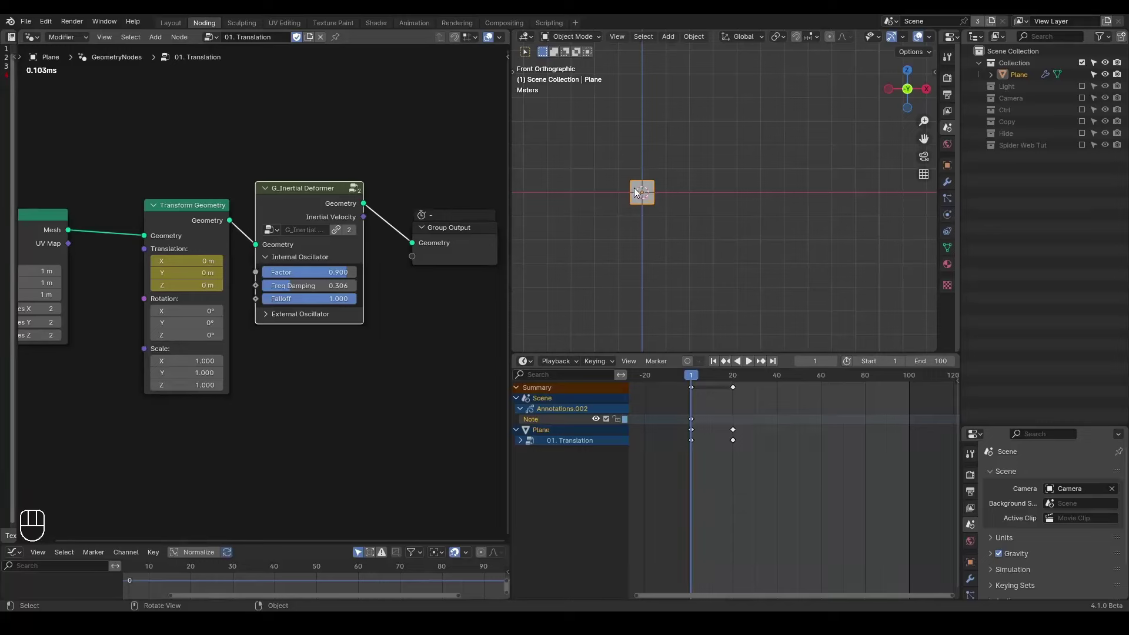
key("space")
key("space")
Insert a rightward arrow annotation keyframe at frame 34 in the Dope Sheet and rewind to frame 1
key("d")
key("d")
key("d")
left_click(751, 176)
left_click(785, 164)
left_click(778, 155)
key("d")
key("d")
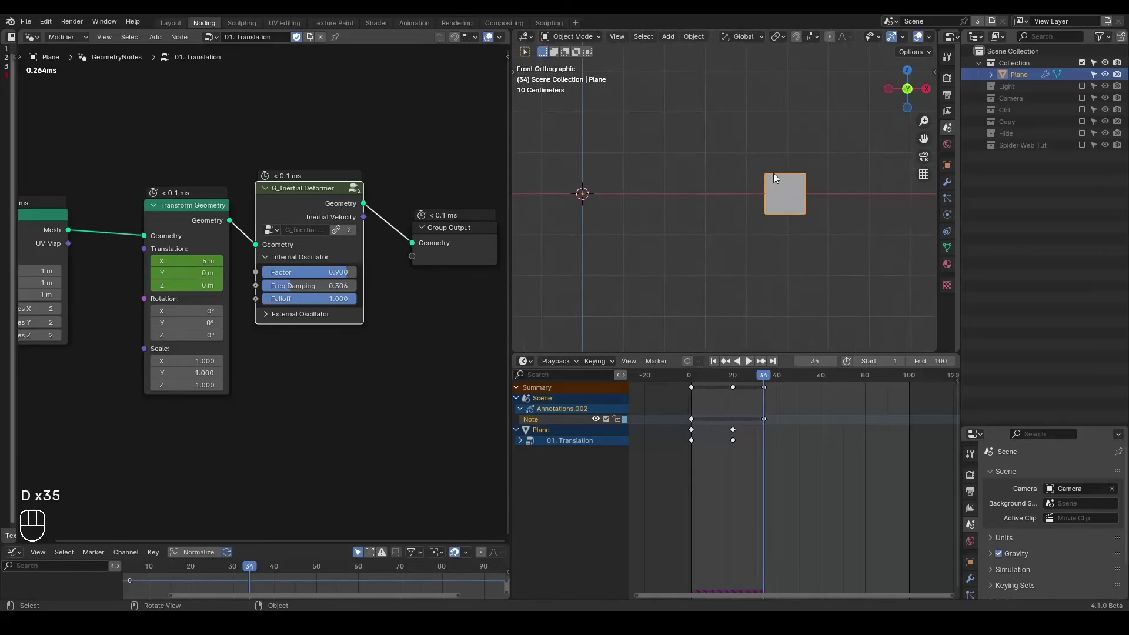
key("shift+space")
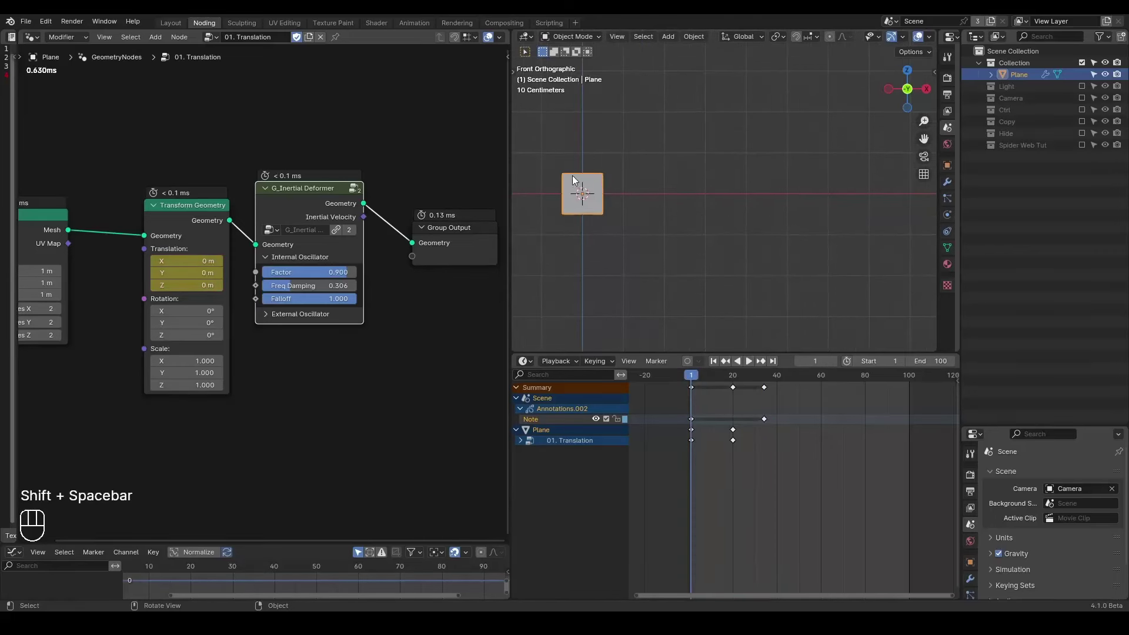
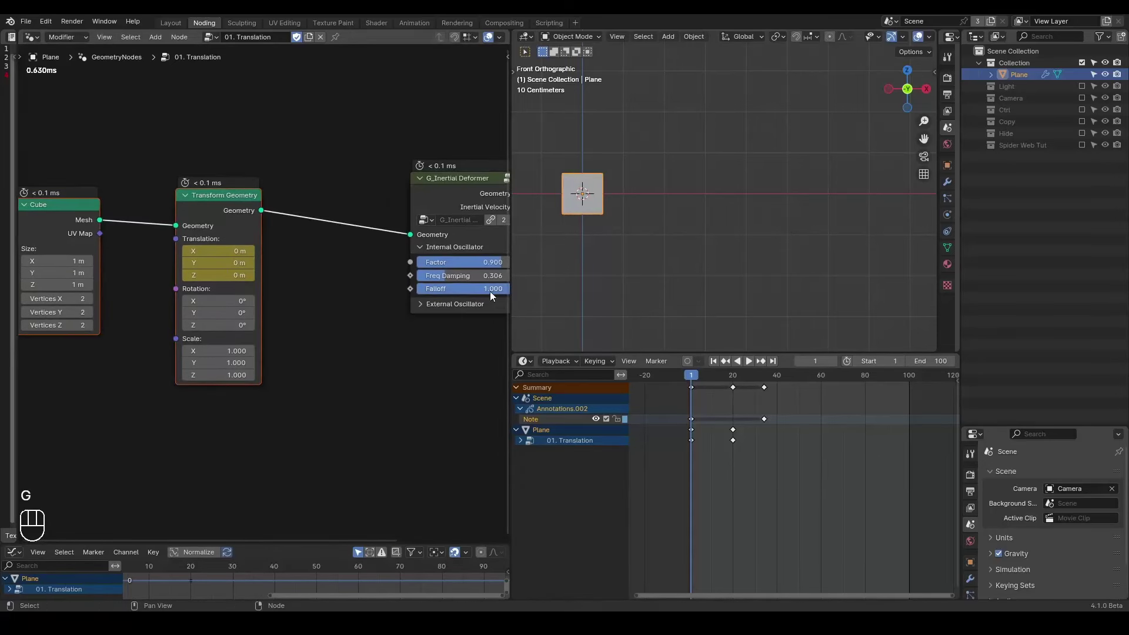
left_click(335, 258)
middle_click(292, 267)
left_click(278, 177)
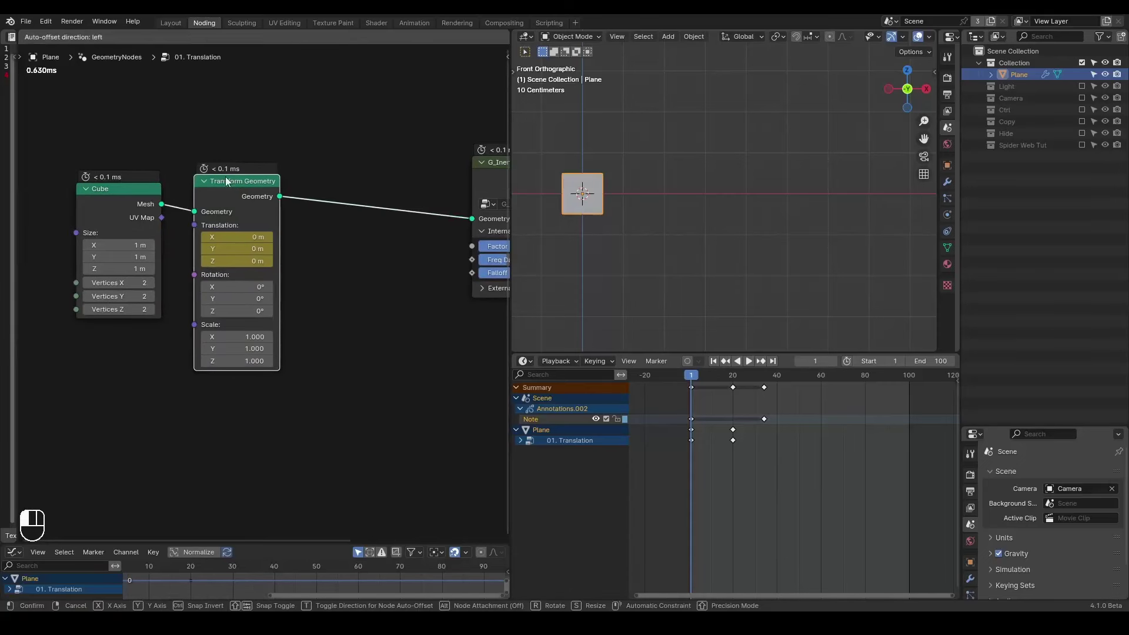
key("d")
key("d")
key("d")
left_click_drag(618, 228, 633, 131)
key("d")
key("d")
left_click(390, 269)
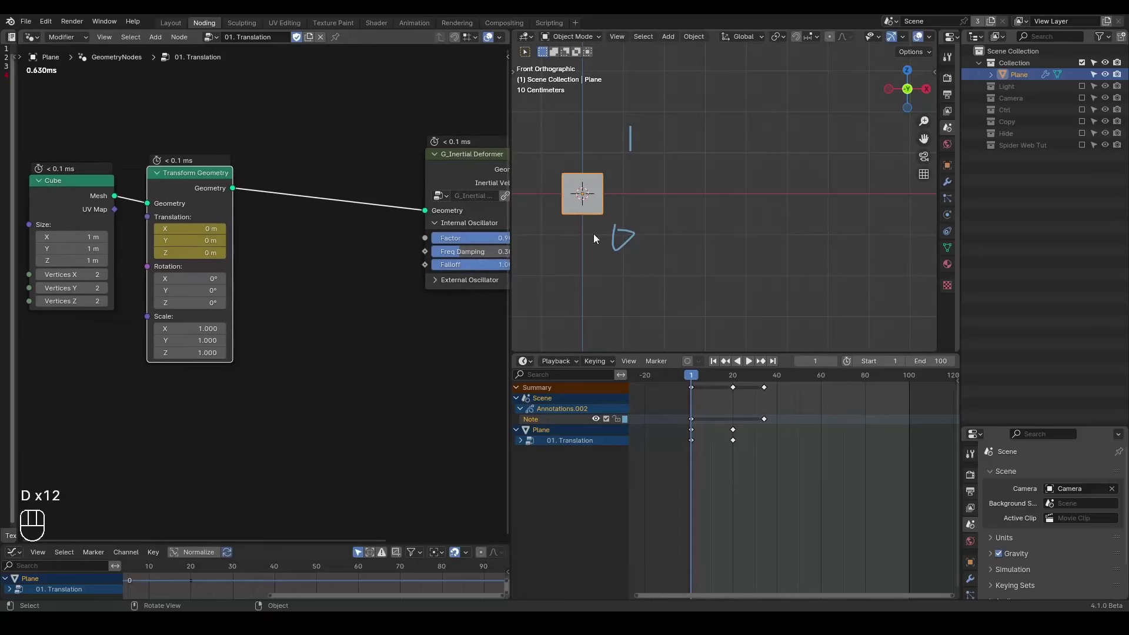
key("ctrl+a")
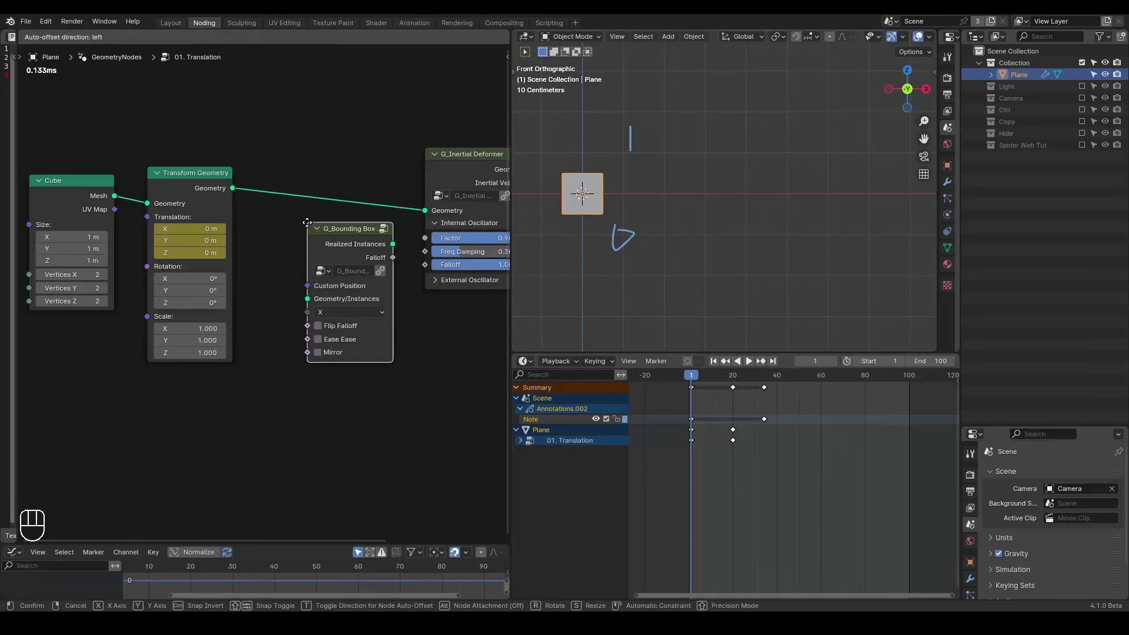
left_click_drag(235, 194, 320, 285)
left_click(333, 242)
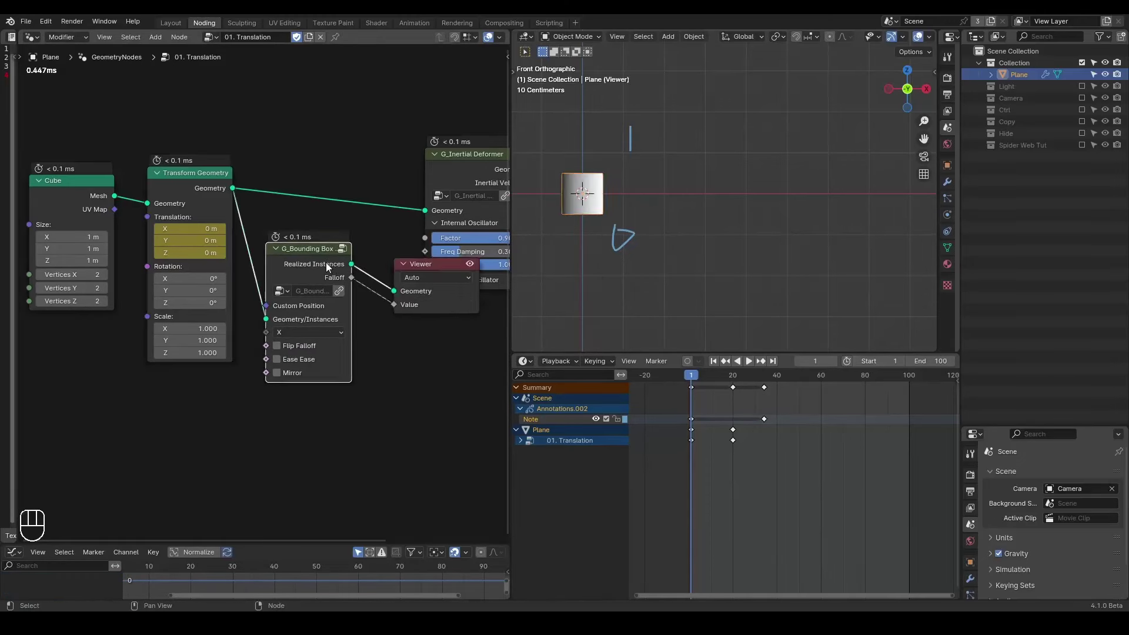
left_click(608, 214)
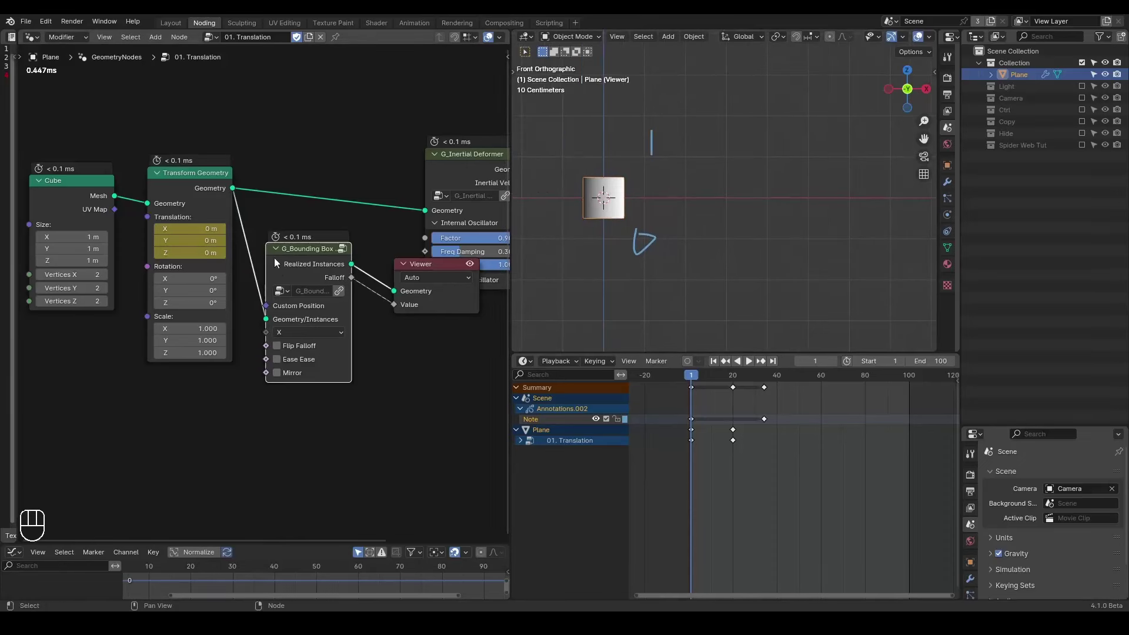
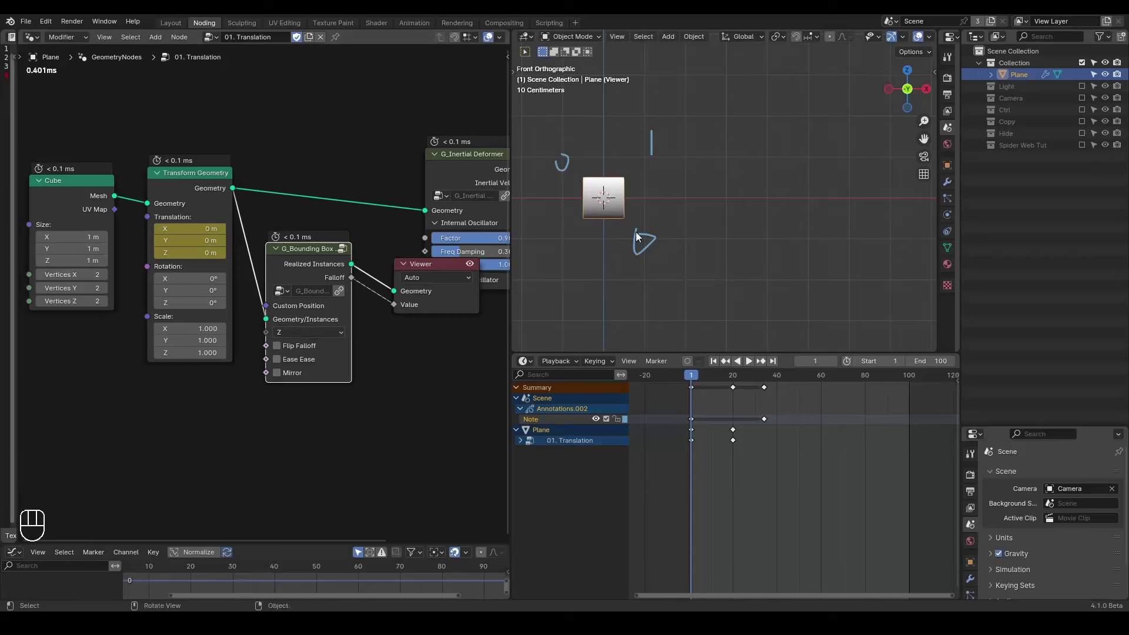
Remove the Viewer link, reconnect the deformer, and play the sliding plane's jiggle
key("d")
left_click(657, 127)
key("d")
key("d")
left_click(430, 271)
key("x")
left_click_drag(352, 282, 425, 268)
middle_click(443, 333)
key("space")
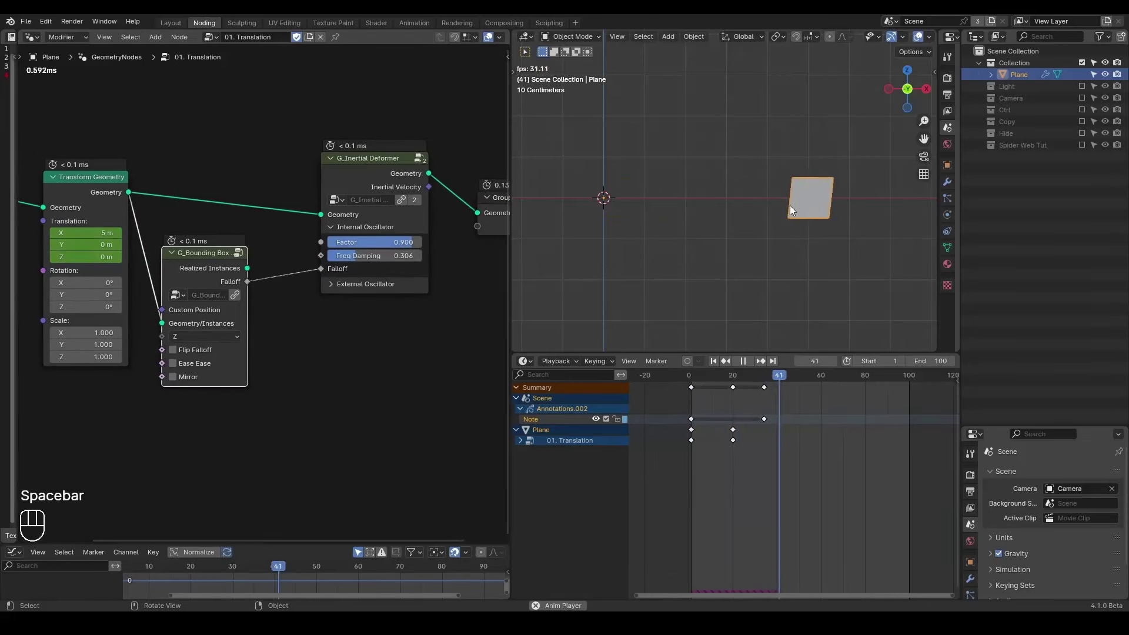
key("space")
key("shift+space")
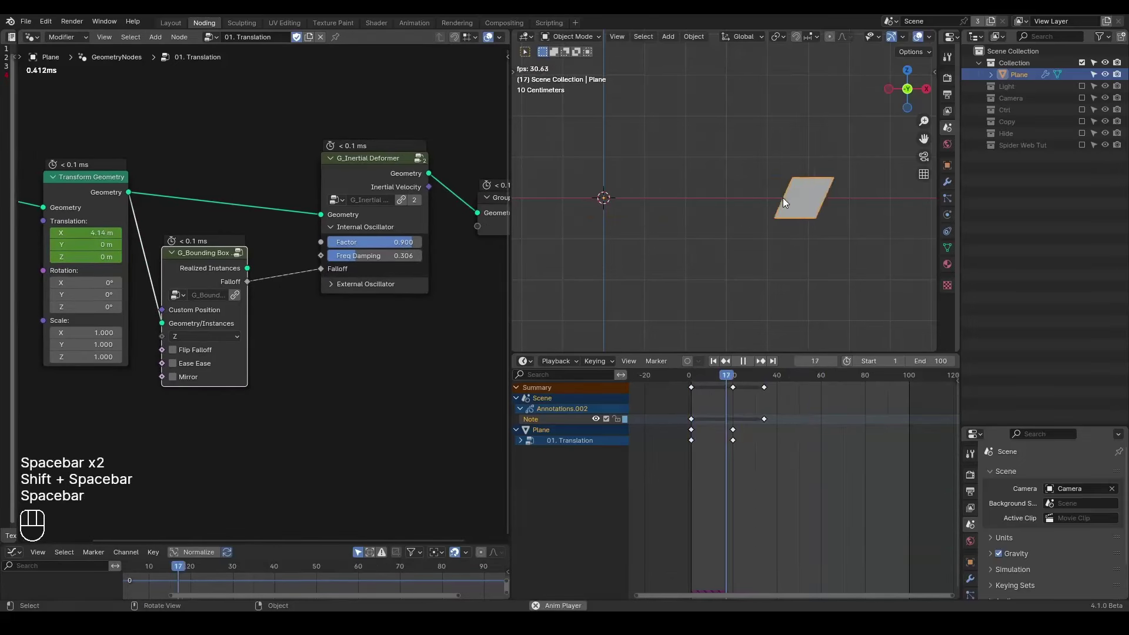
key("space")
key("space")
key("space")
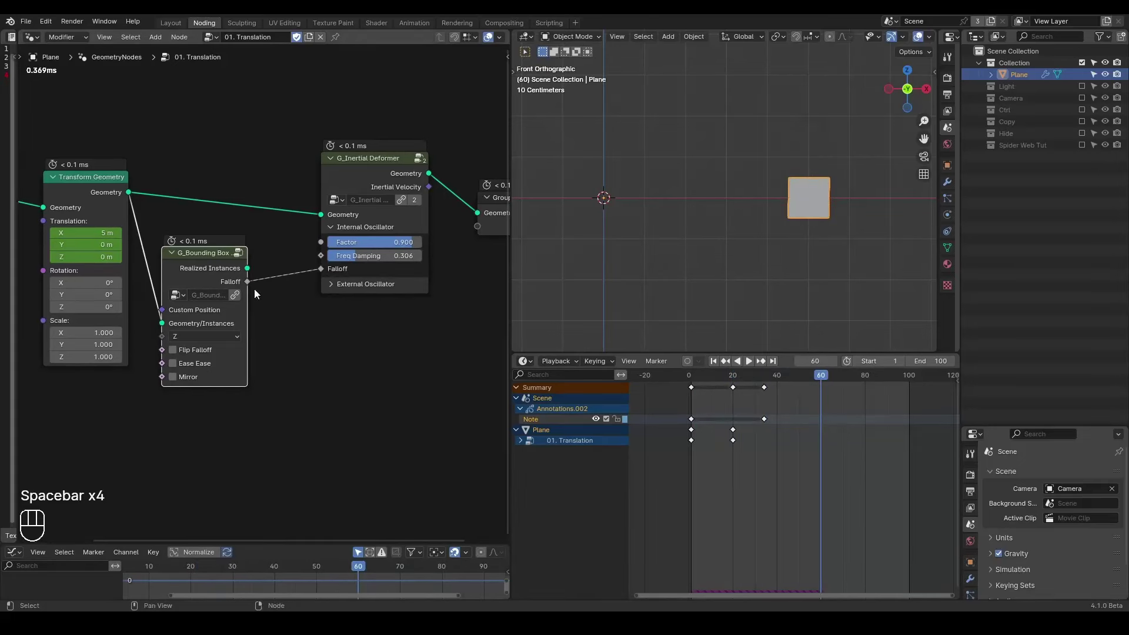
Set the G_Inertial Deformer Factor to 0.964 and Freq Damping to 0.903
key("d")
key("d")
key("d")
left_click(830, 241)
right_click(844, 220)
key("d")
key("d")
key("a")
left_click(840, 400)
left_click(552, 408)
key("x")
left_click(552, 418)
key("x")
Replay the plane jiggling with the new settings and stop back at frame 1
key("shift+space")
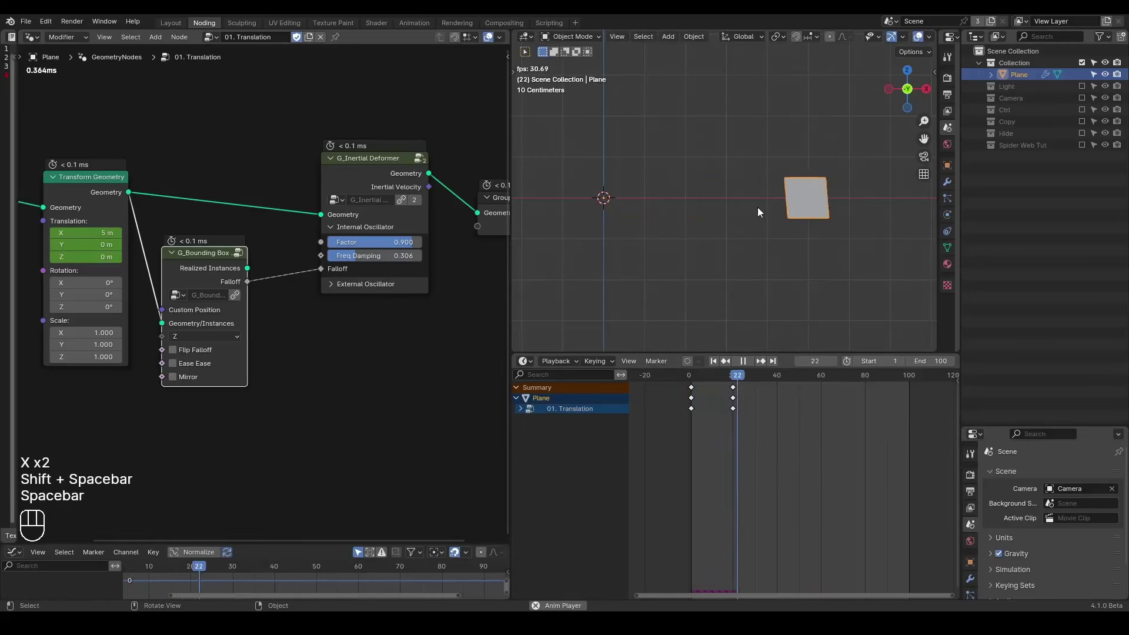
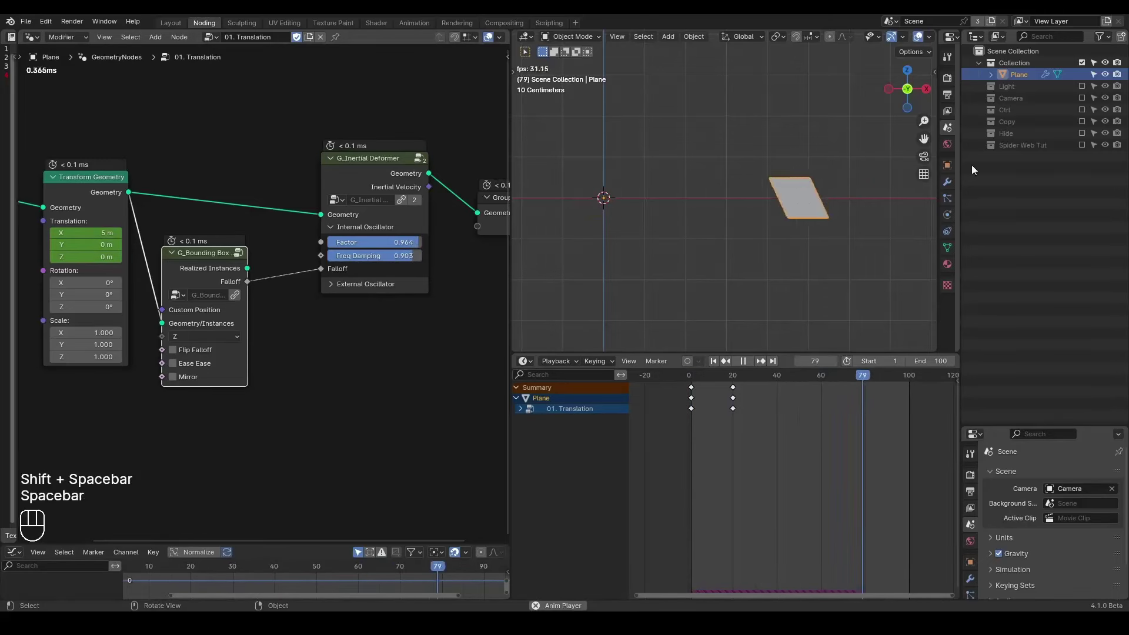
key("space")
key("shift+space")
key("ctrl+shift+alt+q")
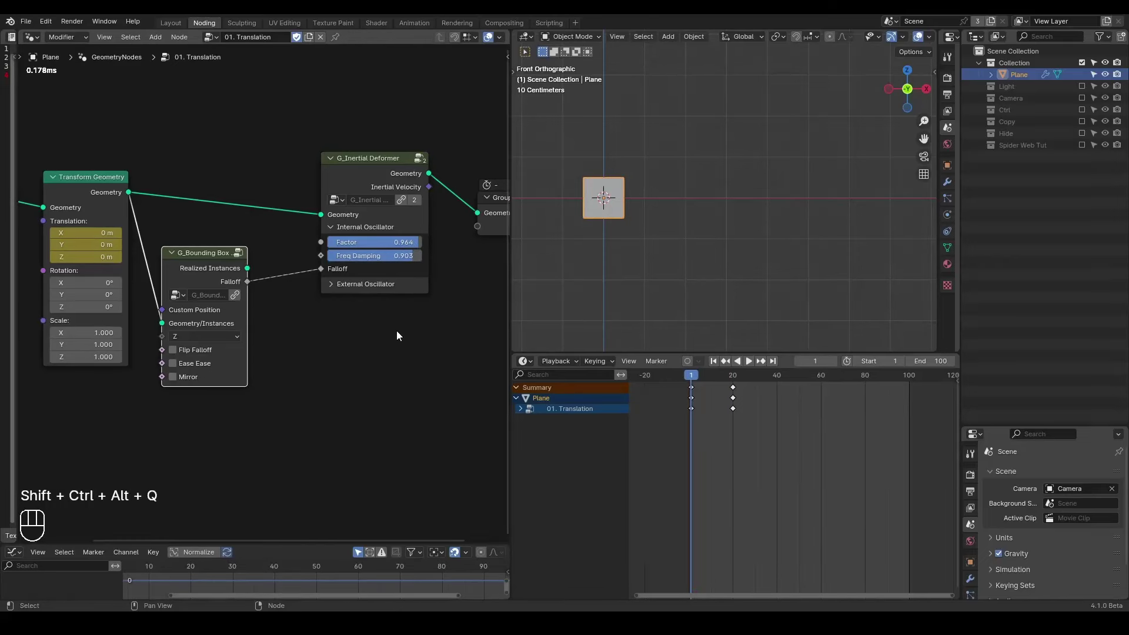
Add a Simulation Zone and a Position node, carrying Position through the zone as a state socket
left_click(428, 121)
key("ctrl+a")
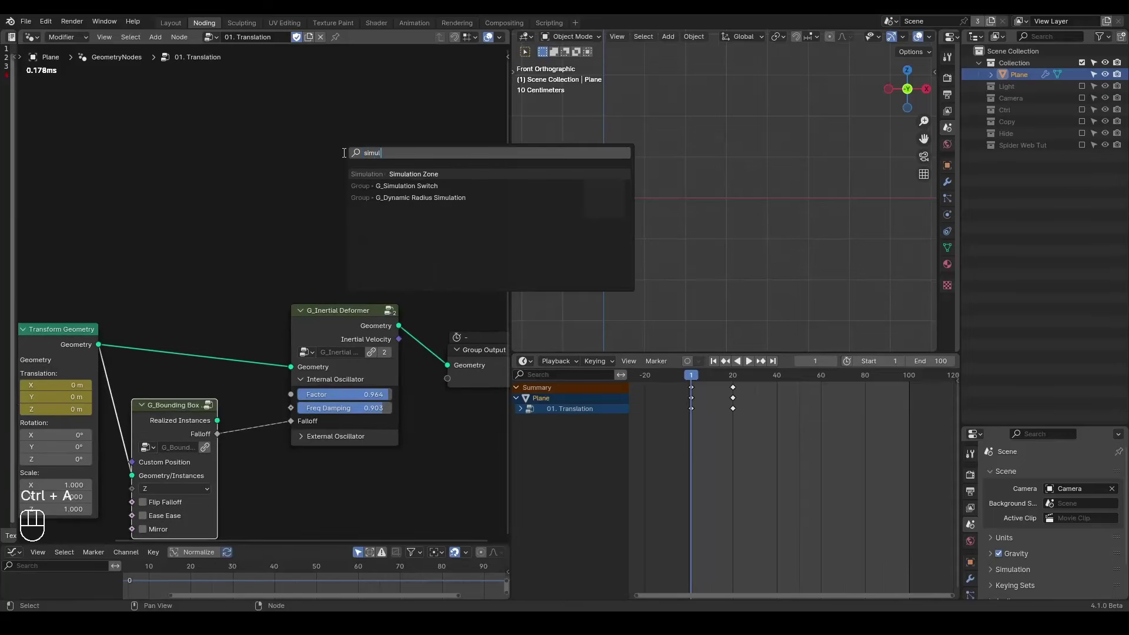
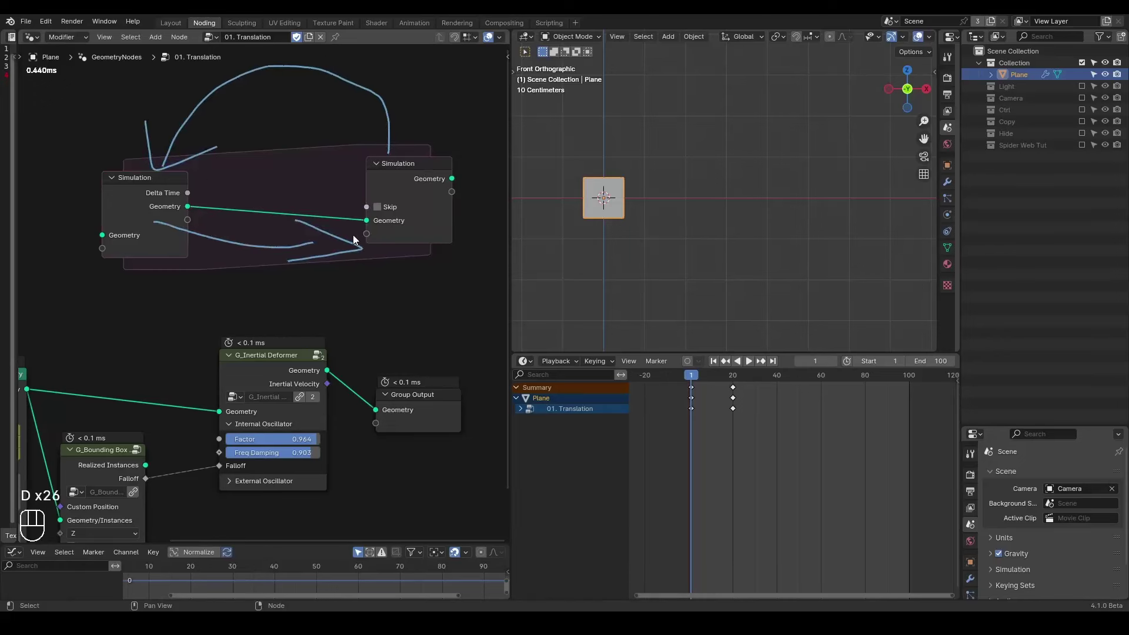
key("d")
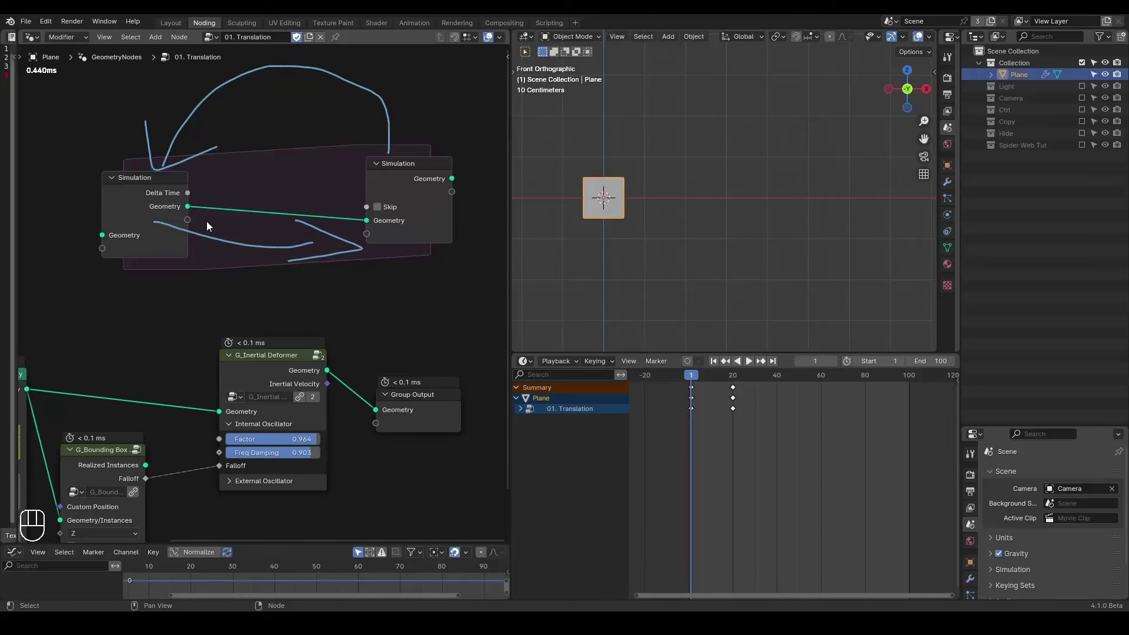
key("ctrl+a")
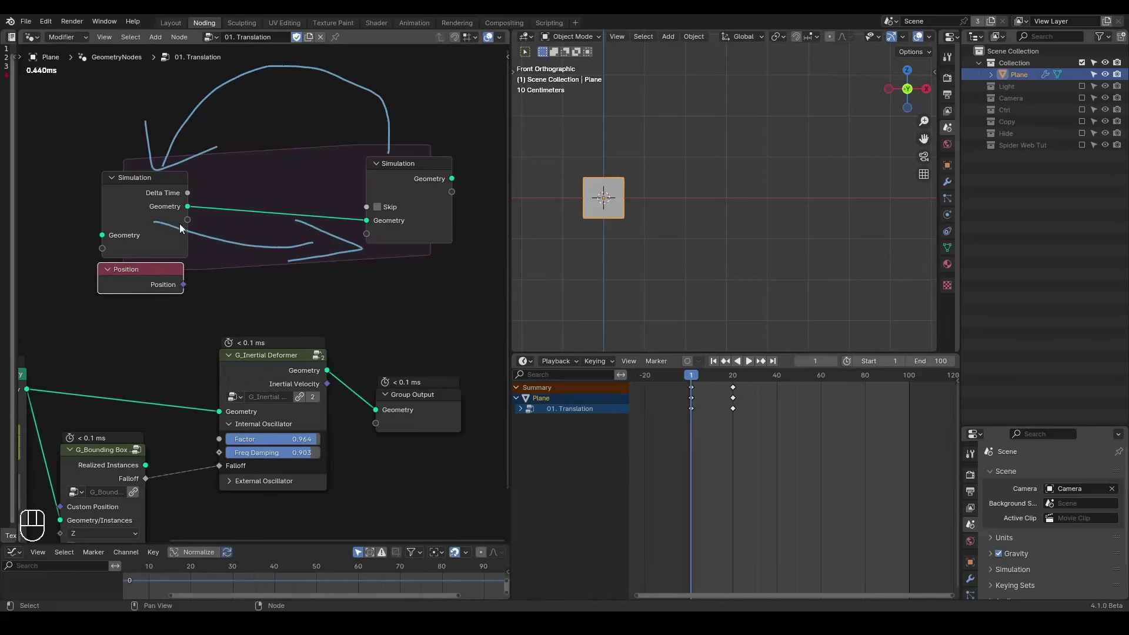
left_click_drag(220, 272, 305, 237)
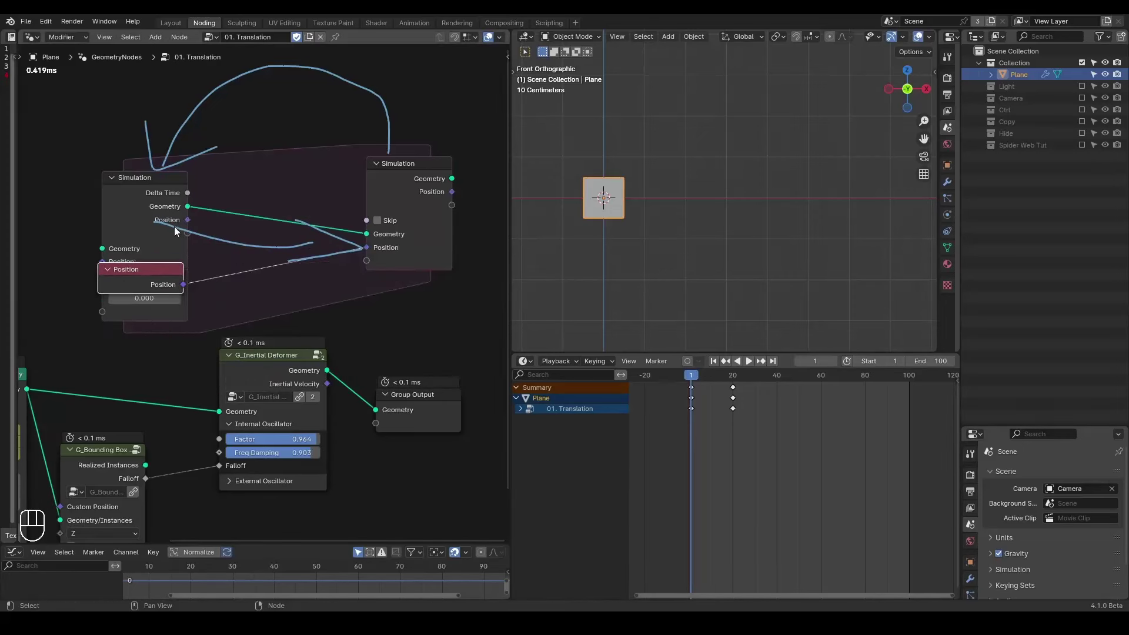
left_click_drag(182, 230, 213, 222)
left_click(605, 193)
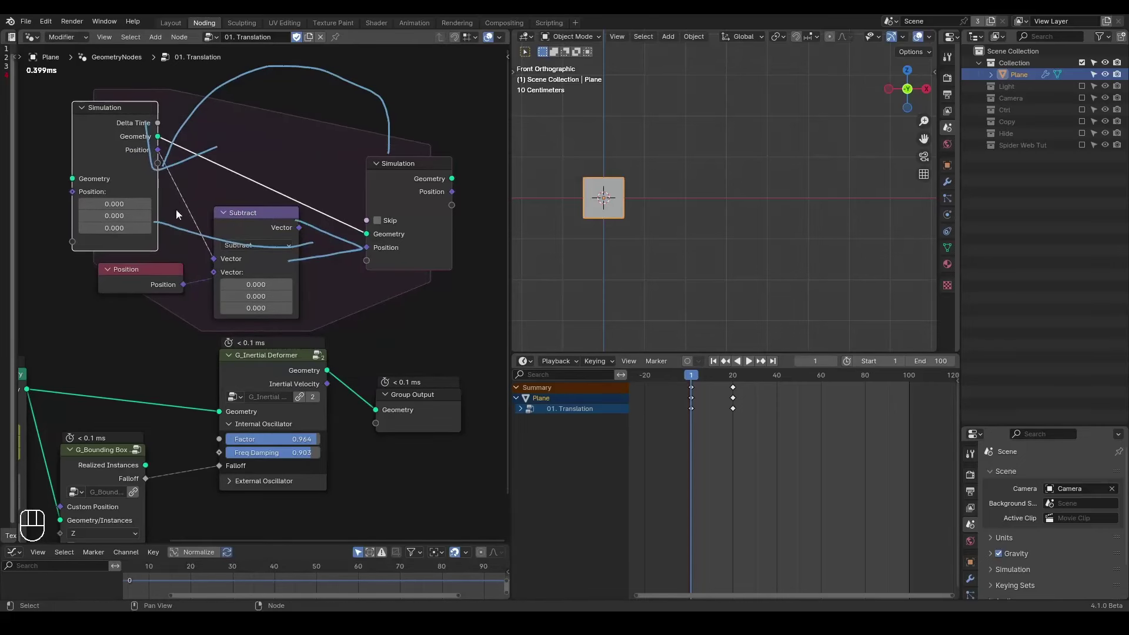
Add a Vector Math Subtract fed by the current and previous positions to get velocity
left_click_drag(187, 286, 220, 273)
left_click(270, 229)
key("d")
left_click_drag(297, 195, 304, 230)
key("d")
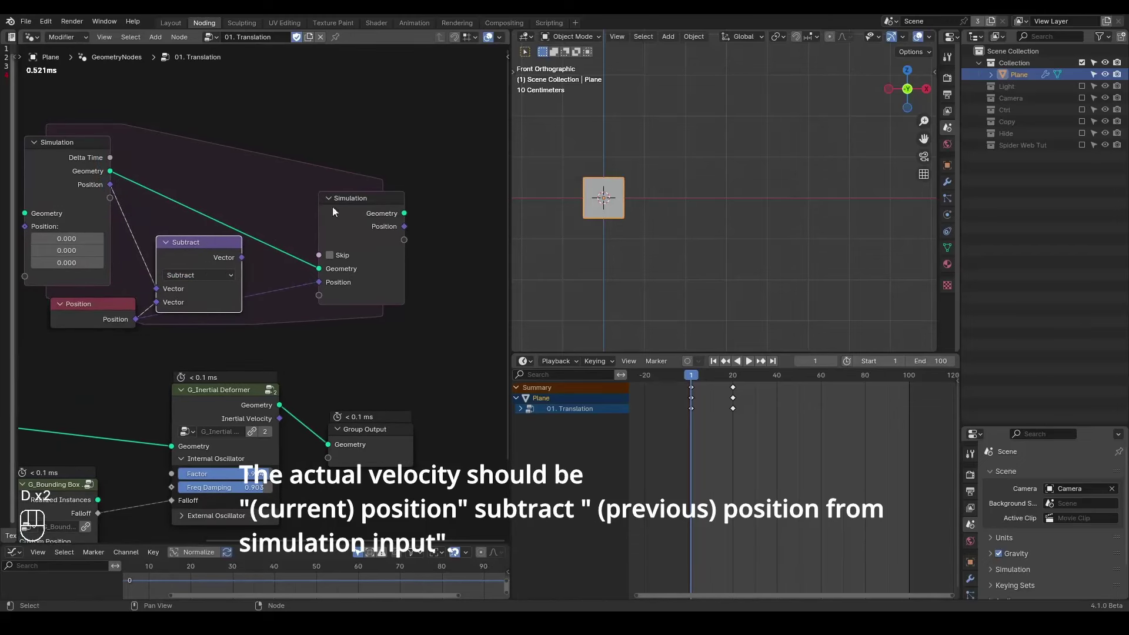
middle_click(347, 204)
Place Set Position on the simulation geometry link with the Subtract result as Offset, then preview
key("ctrl+a")
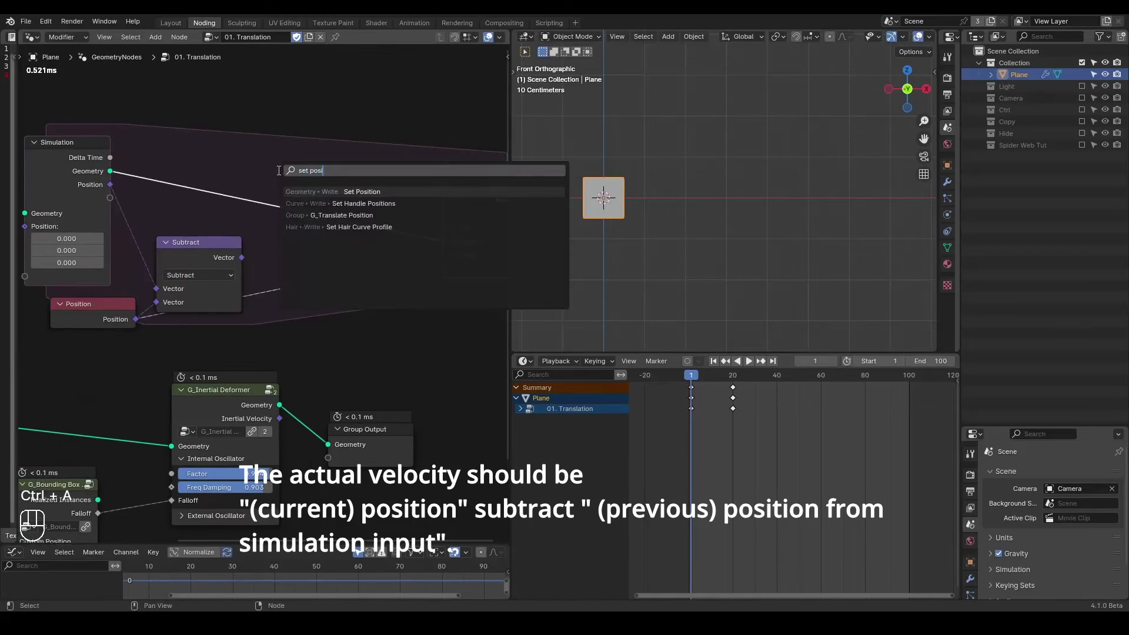
left_click_drag(246, 265, 306, 233)
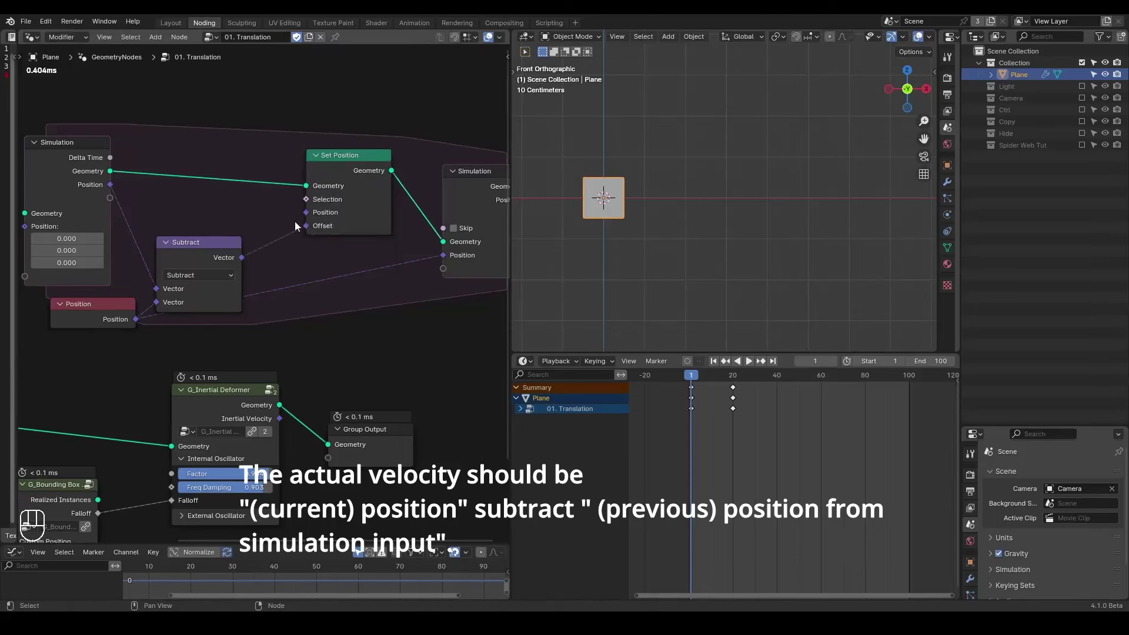
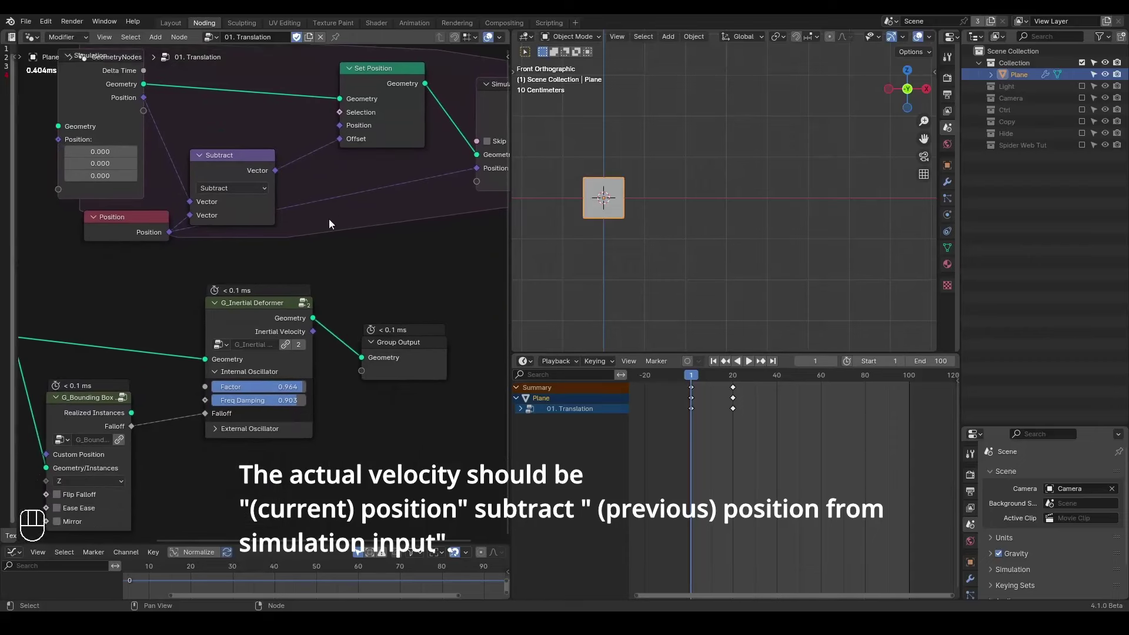
left_click(294, 397)
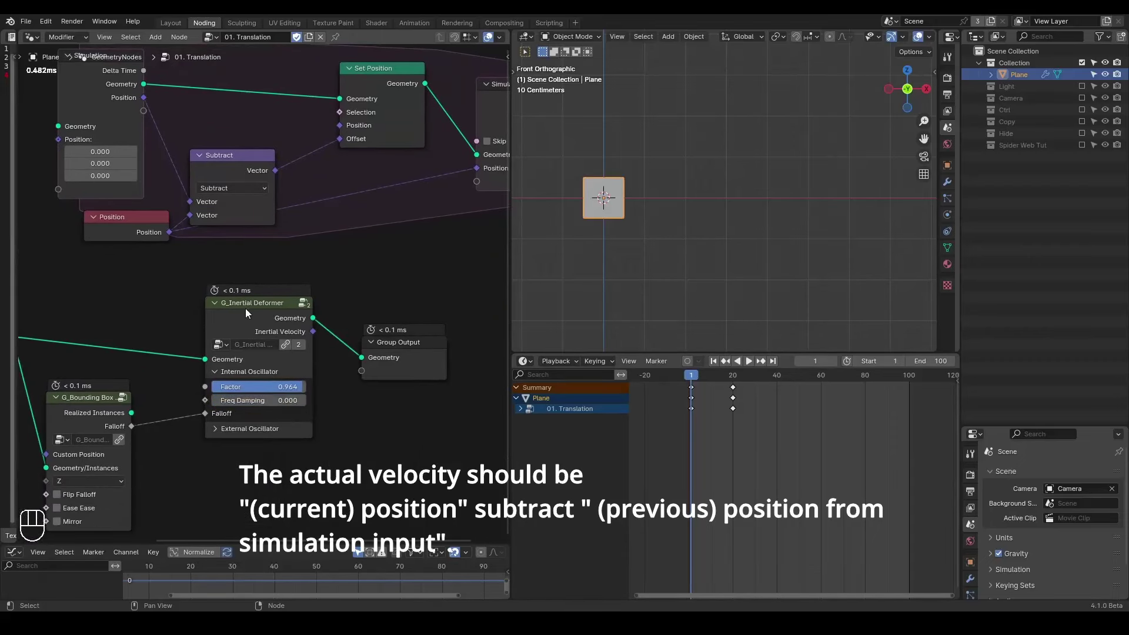
key("space")
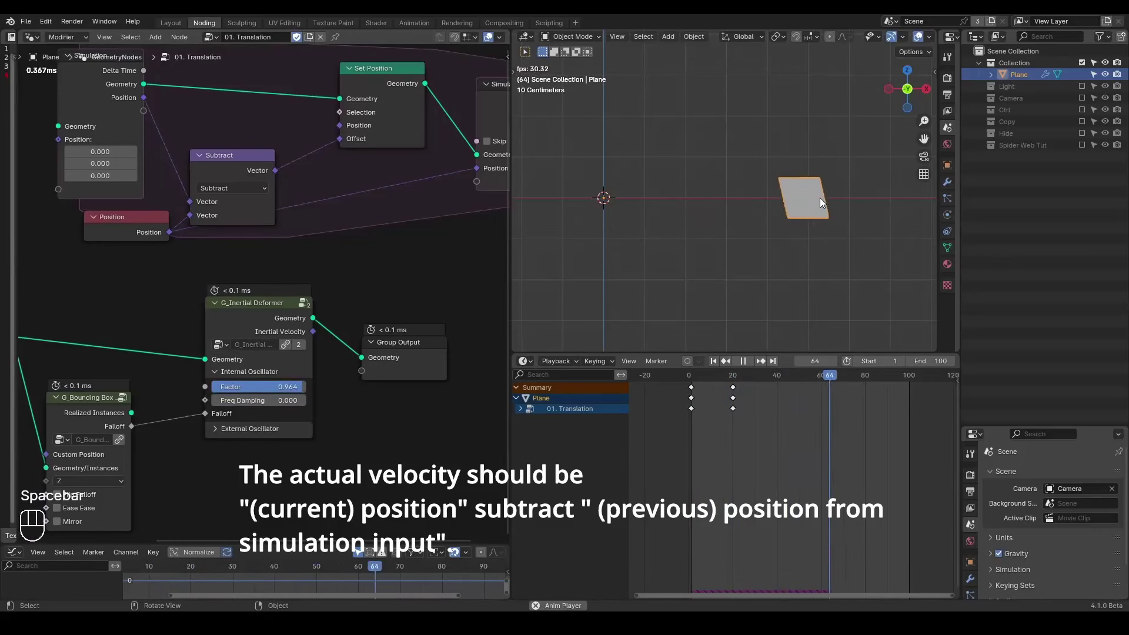
key("shift+space")
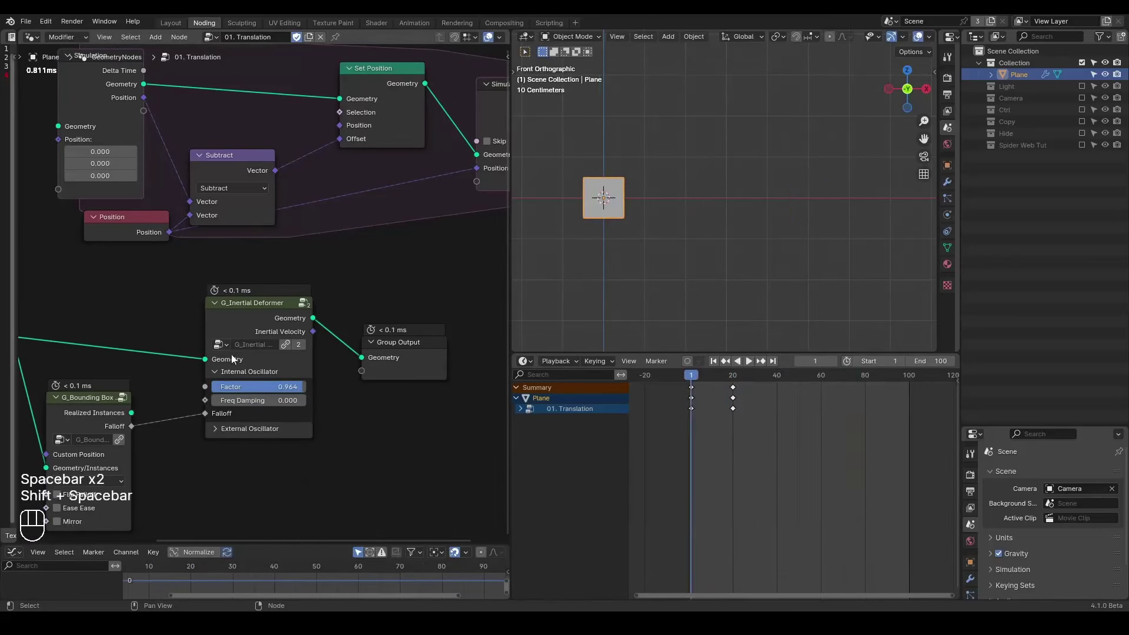
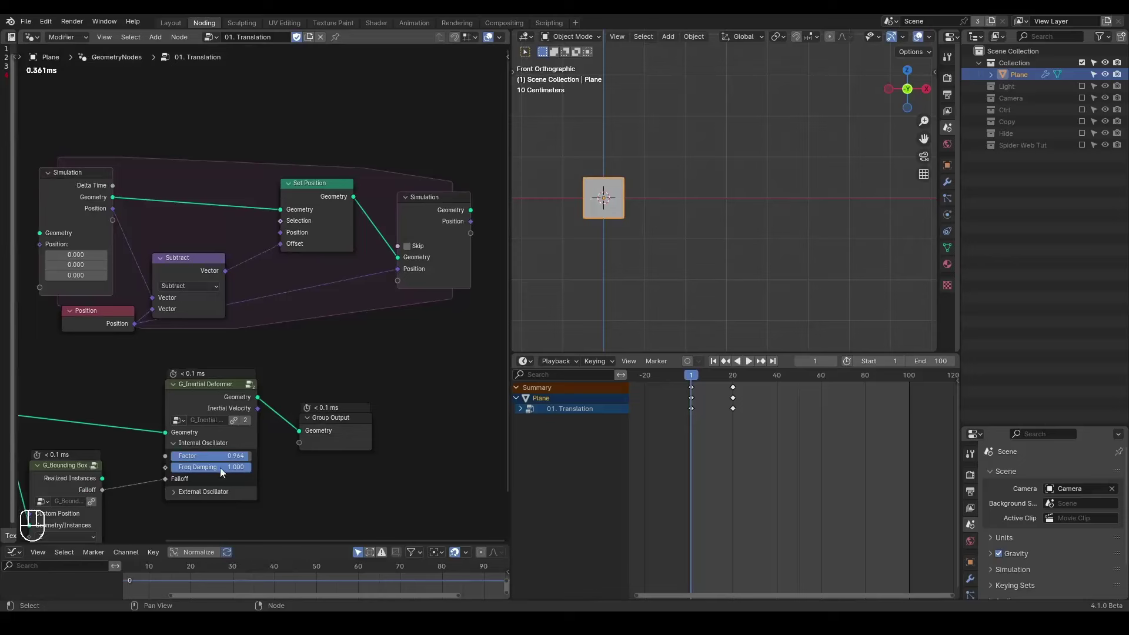
Box-select and nudge the simulation zone nodes, then enlarge the Properties editor border
left_click(212, 399)
left_click(210, 389)
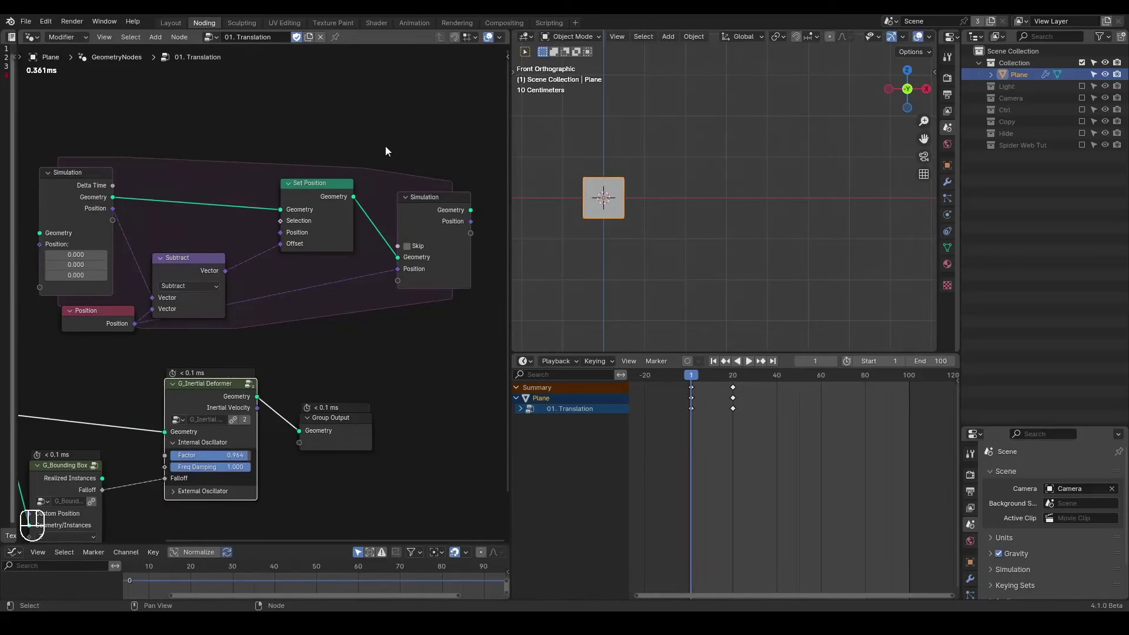
left_click_drag(451, 87, 59, 329)
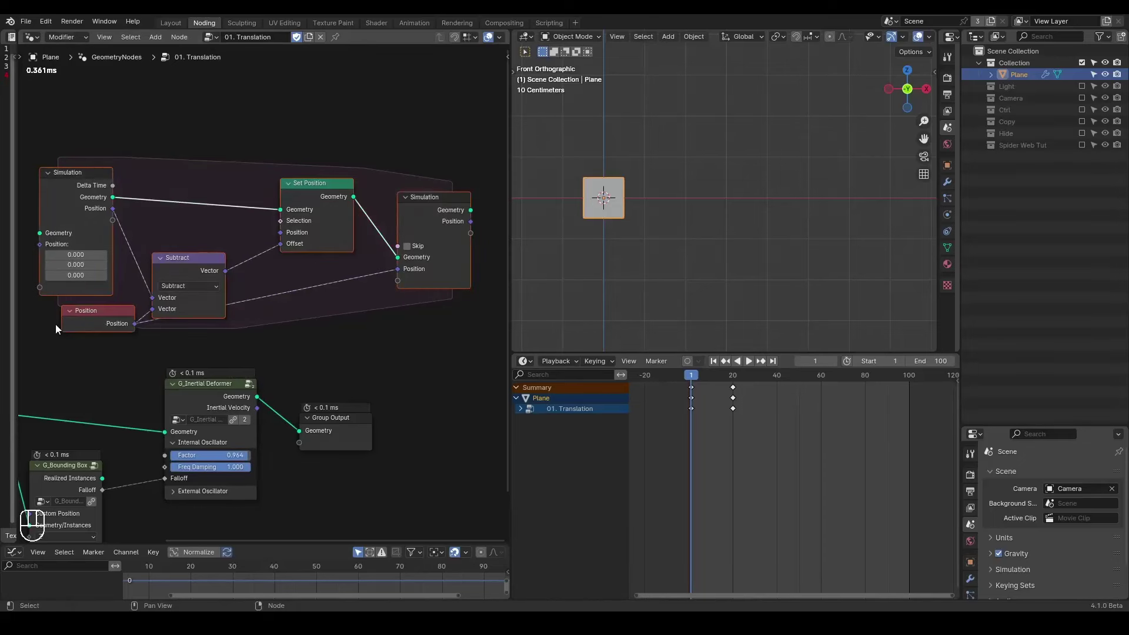
left_click(302, 147)
left_click(315, 323)
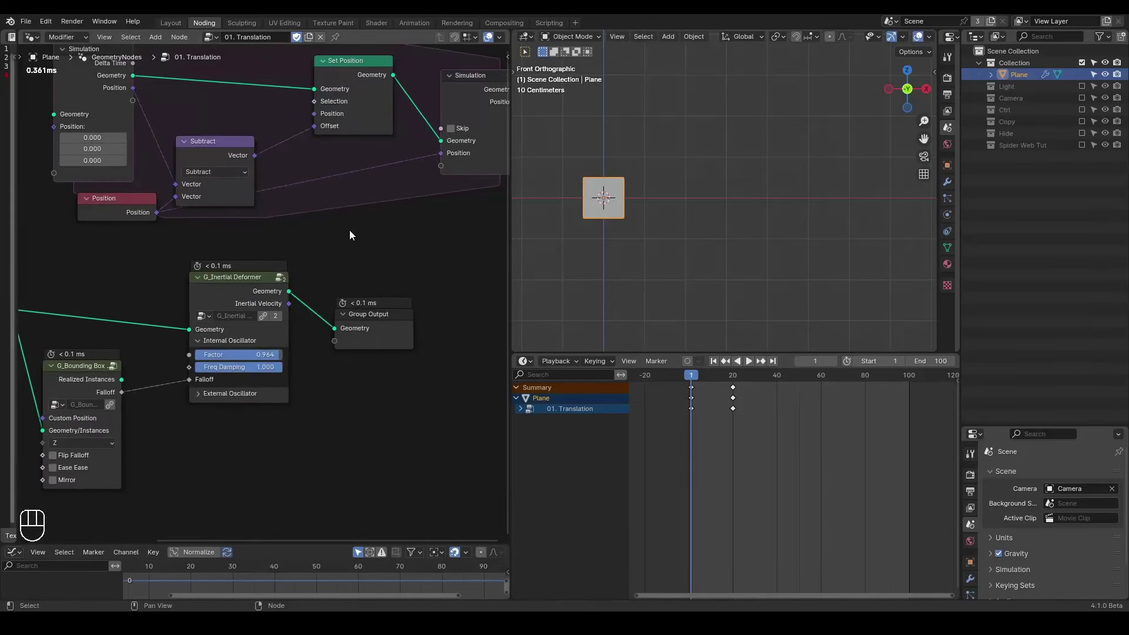
key("ctrl+shift+alt+q")
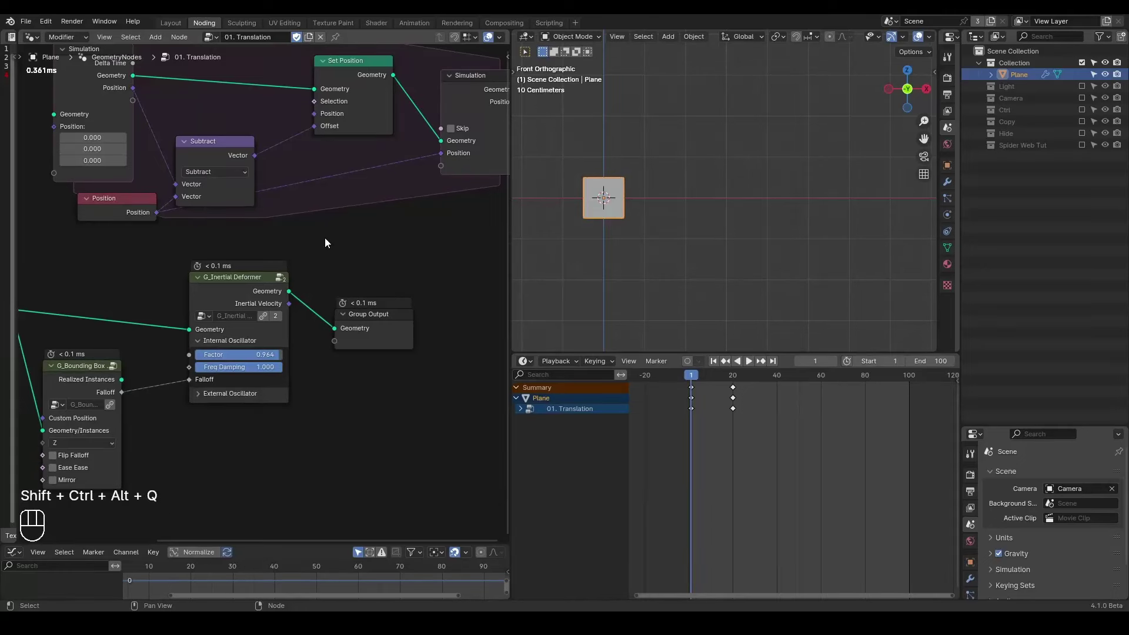
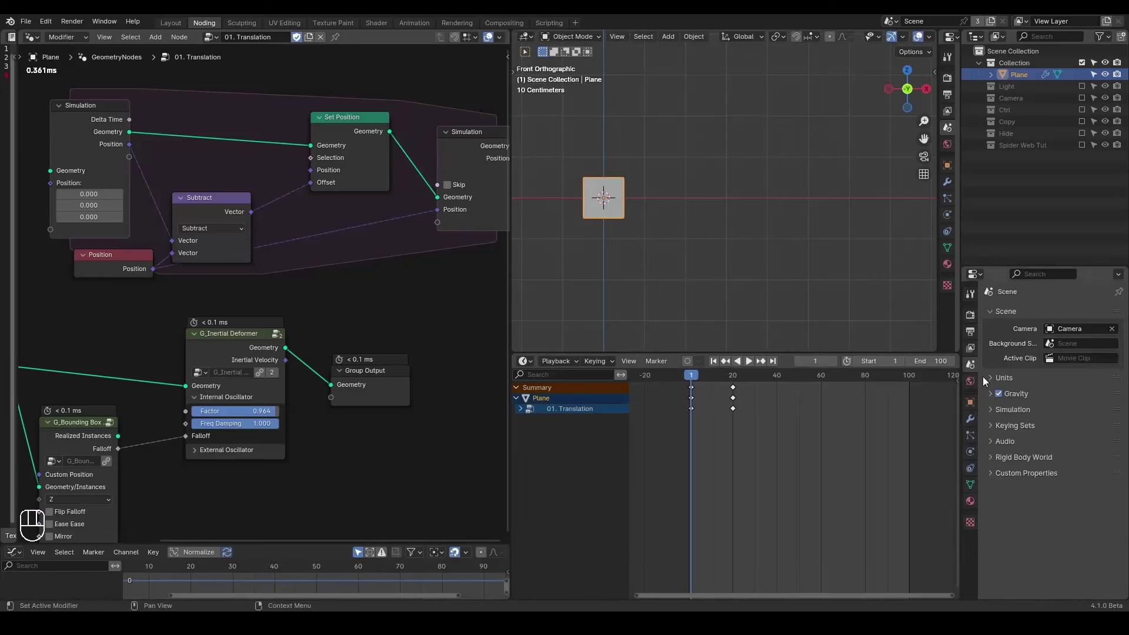
left_click(970, 425)
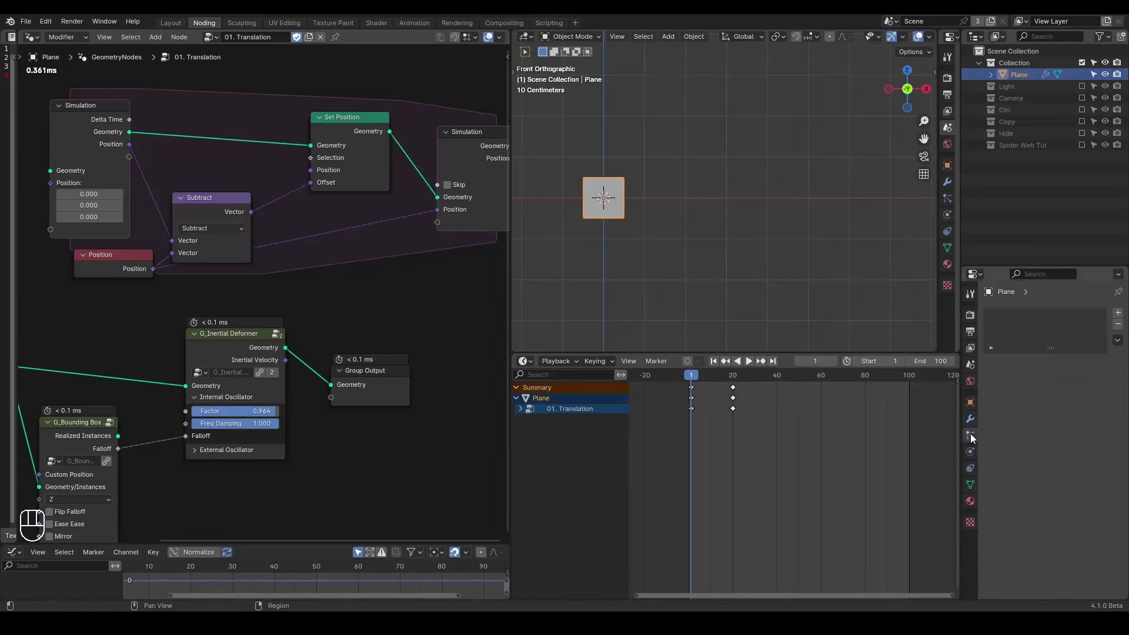
left_click(1013, 426)
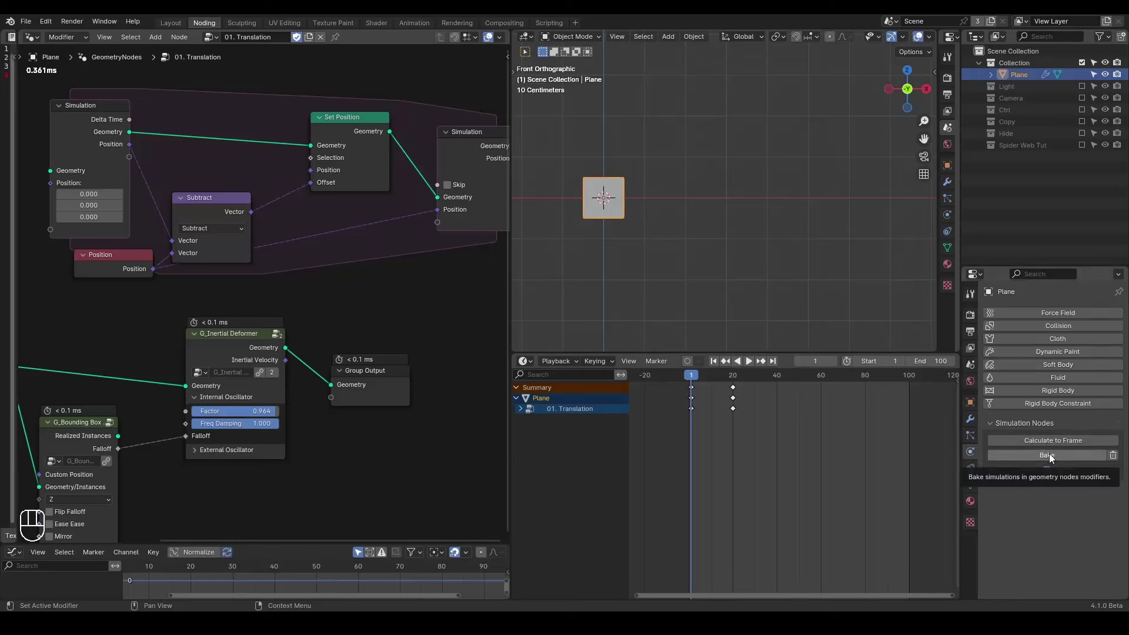
middle_click(203, 309)
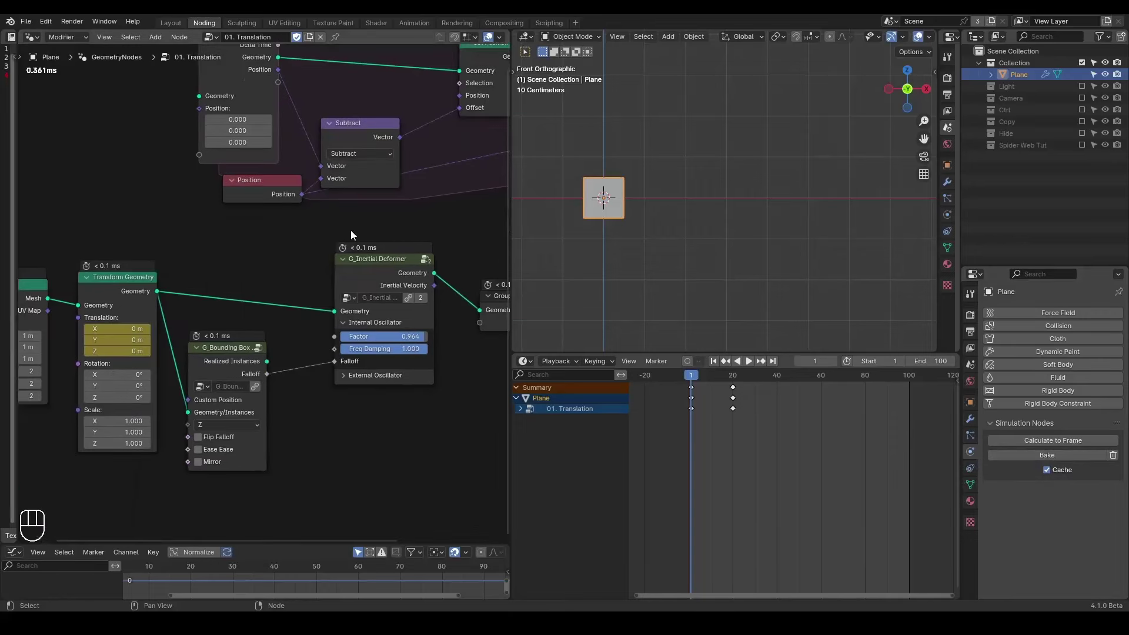
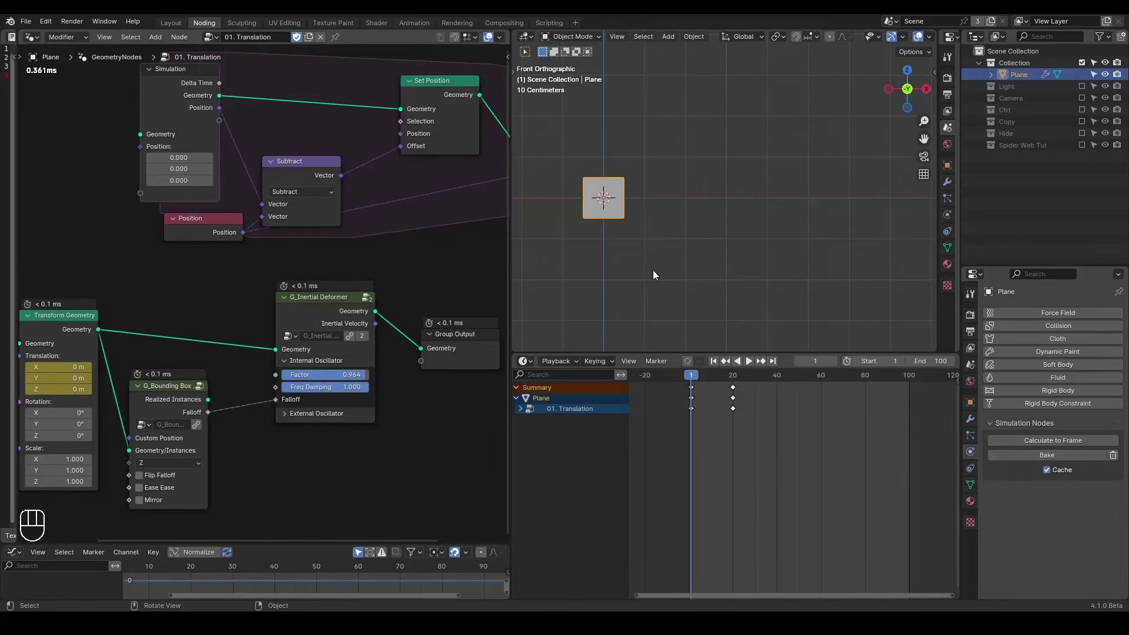
Play the plane's translation and stop at frame 18 with the plane sheared to the right
key("space")
key("space")
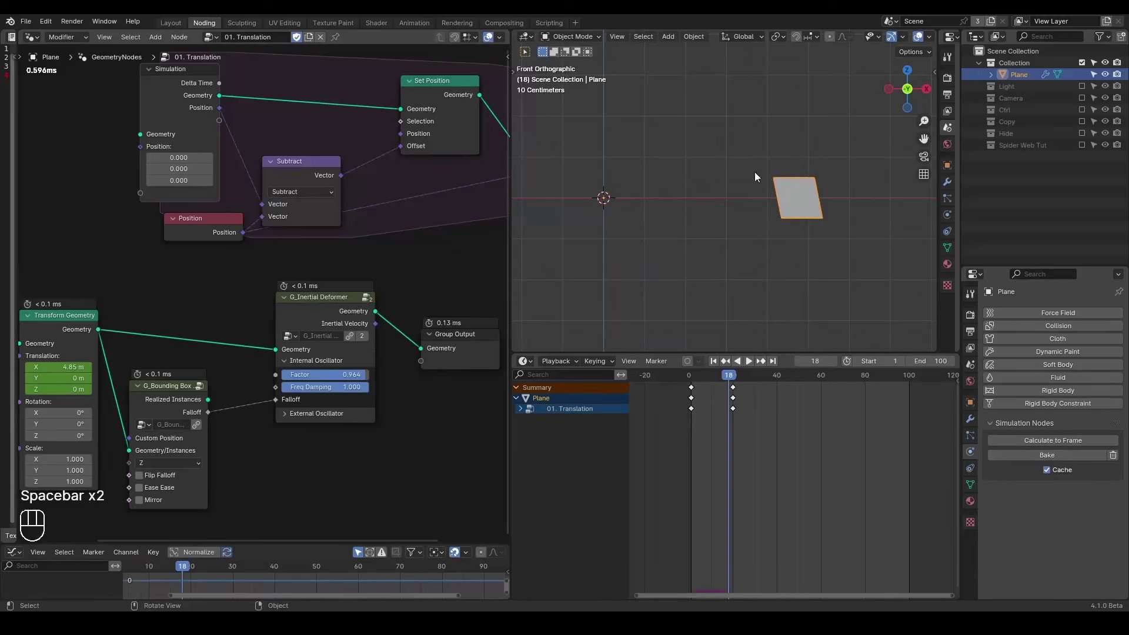
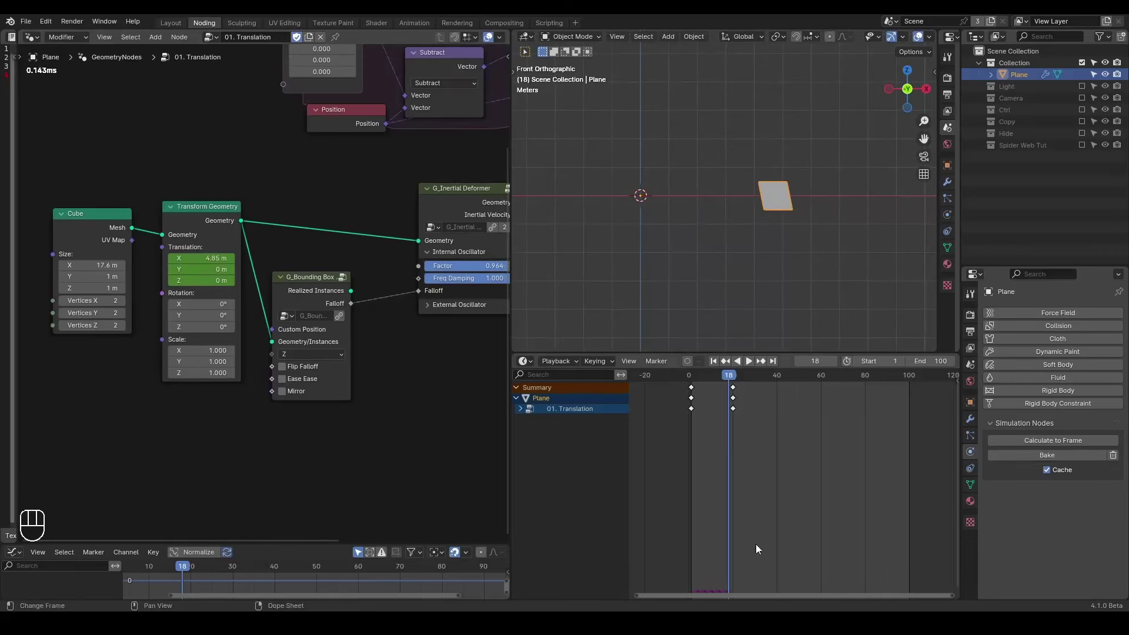
Rewind, replay the stretched plane's wobble past frame 68, and pan the node tree to the deformer
key("shift+space")
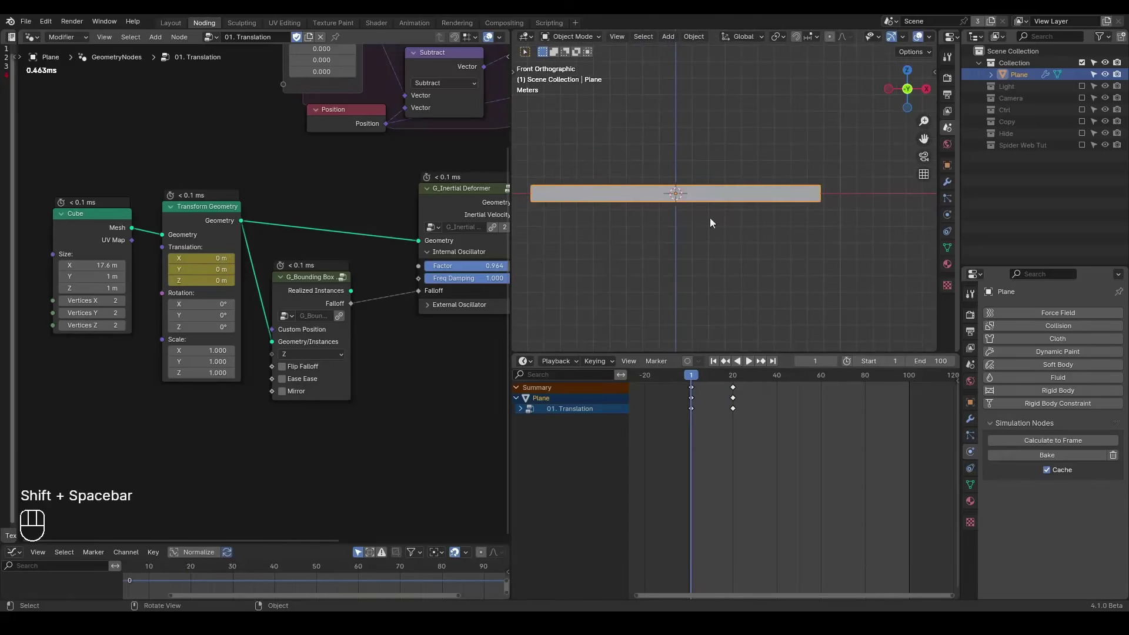
key("space")
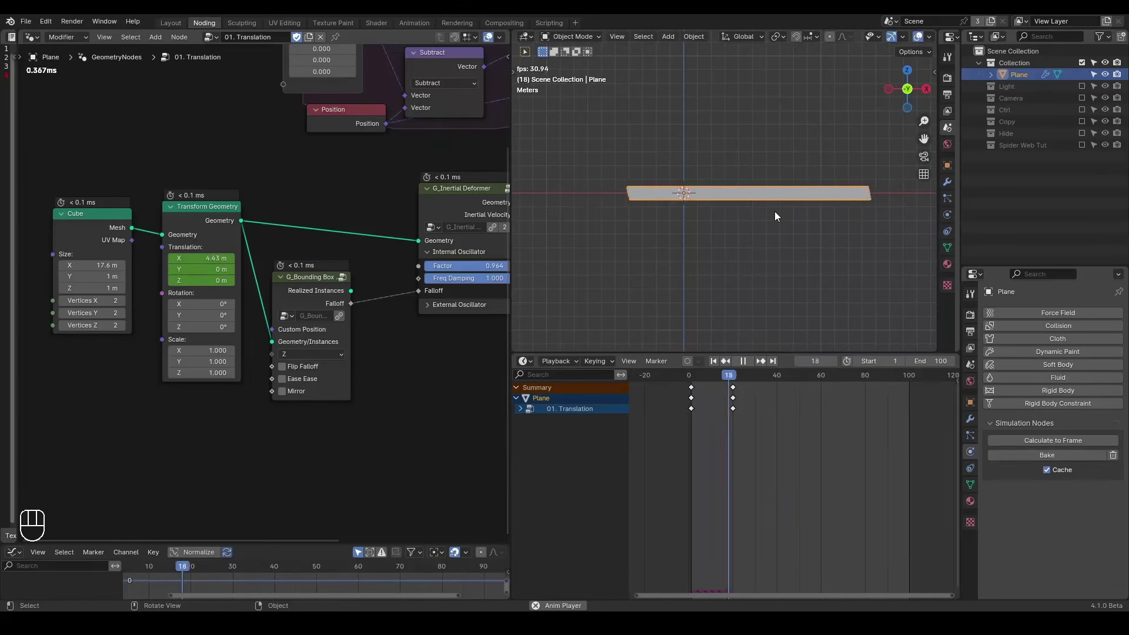
key("space")
left_click_drag(348, 140, 120, 262)
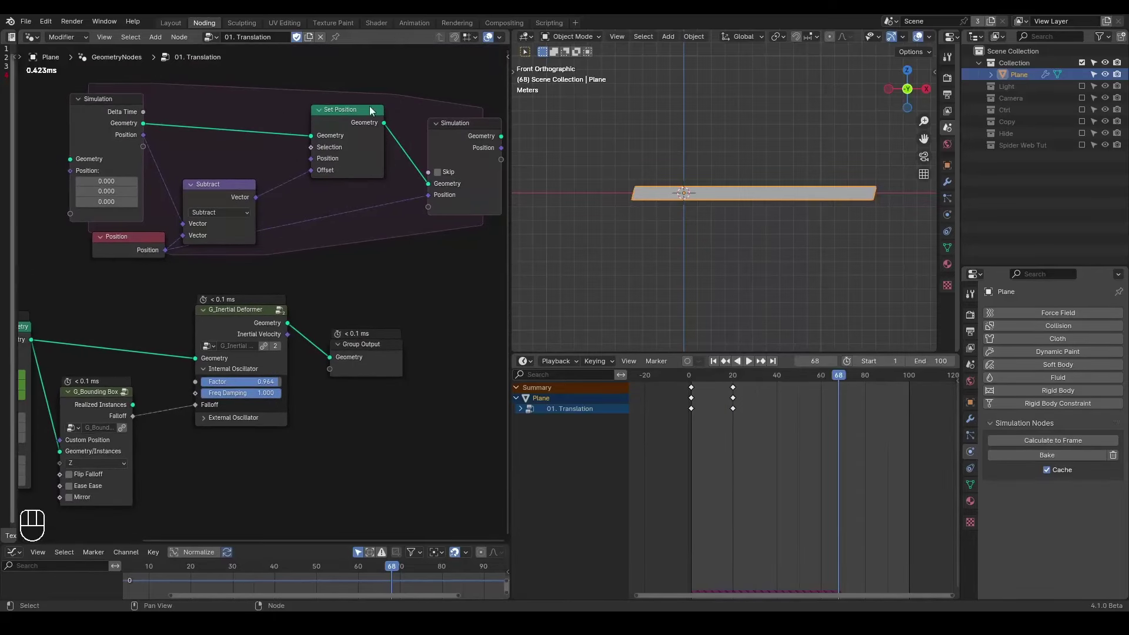
middle_click(365, 263)
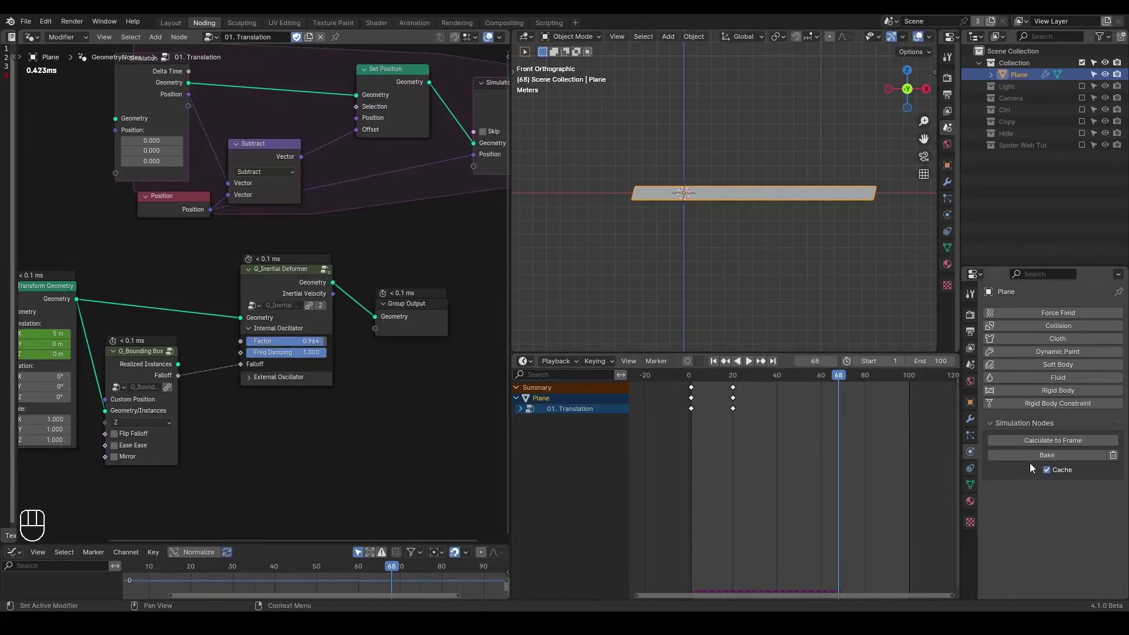
Rewind to frame 1, play once more, and stop with the plane back undeformed at frame 1
key("shift+space")
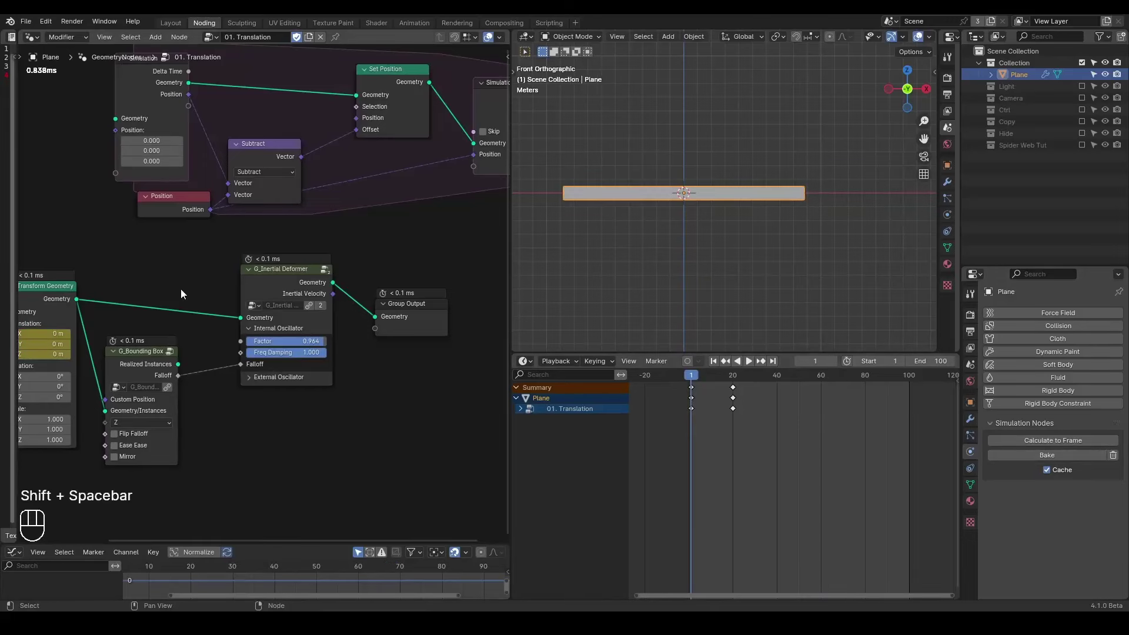
key("space")
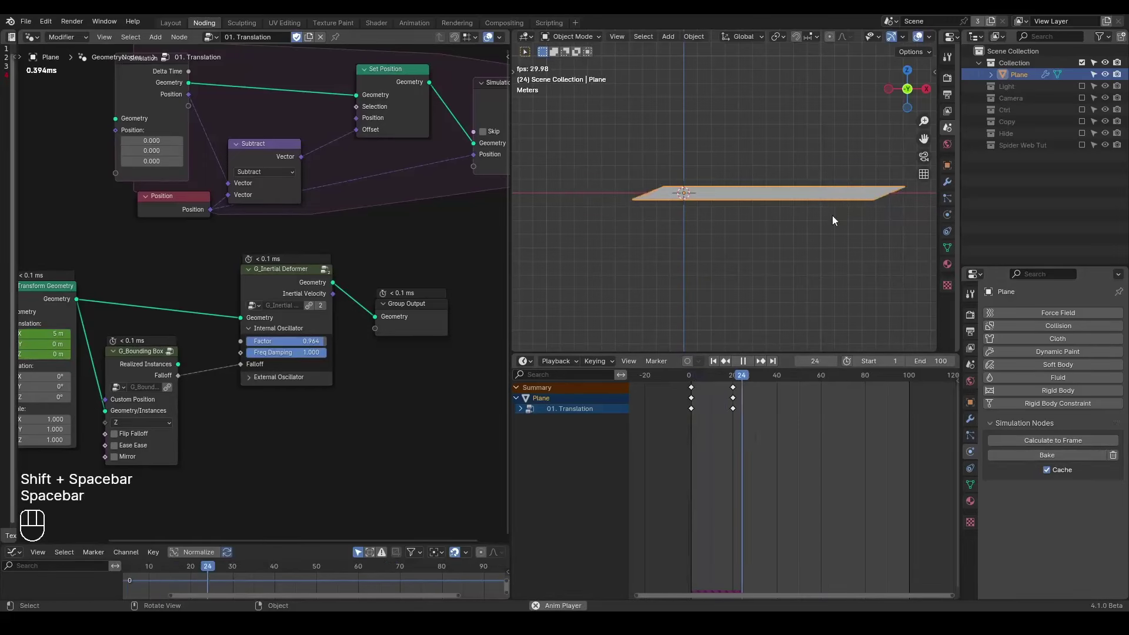
key("space")
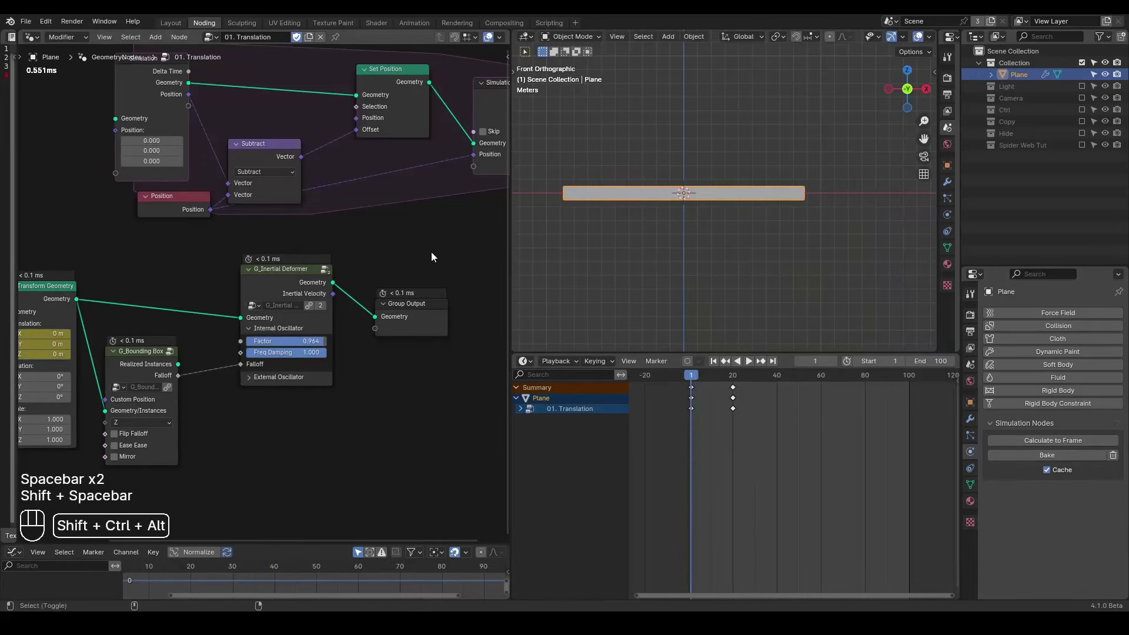
key("ctrl+shift+alt+q")
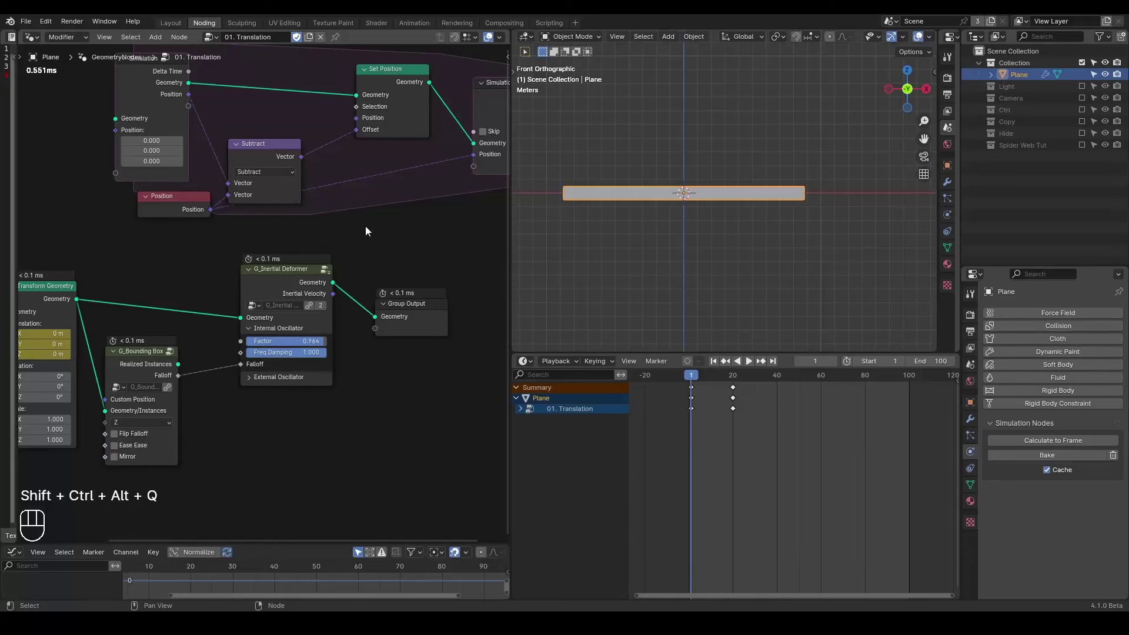
Switch to the 02. Rotation node tree and select the plane viewed from above
left_click(217, 41)
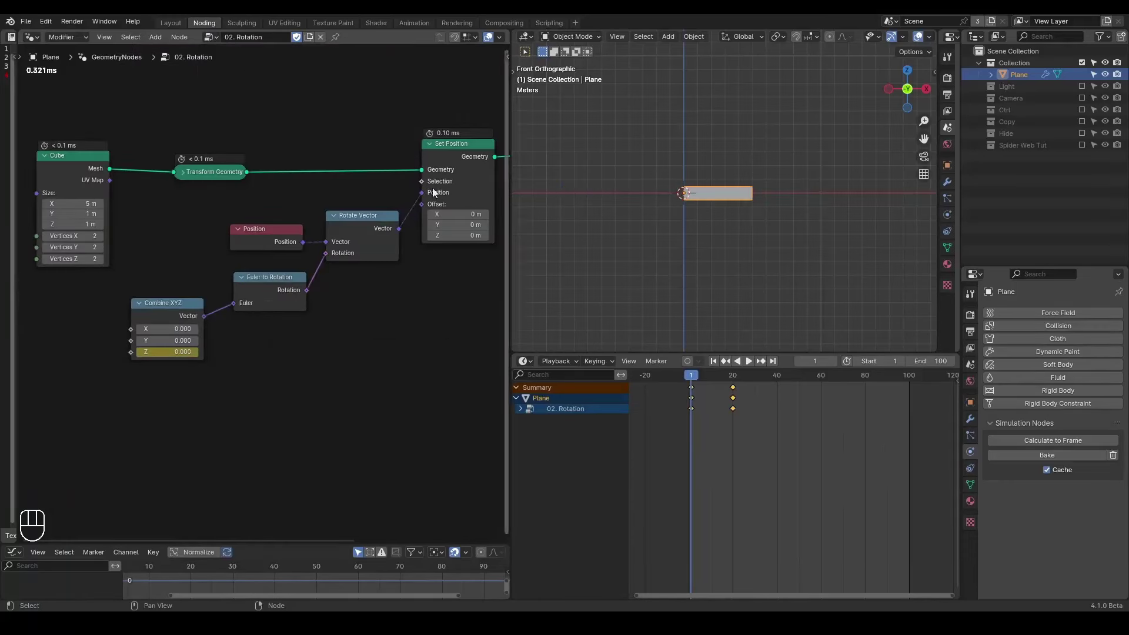
left_click_drag(711, 176, 793, 206)
left_click(911, 84)
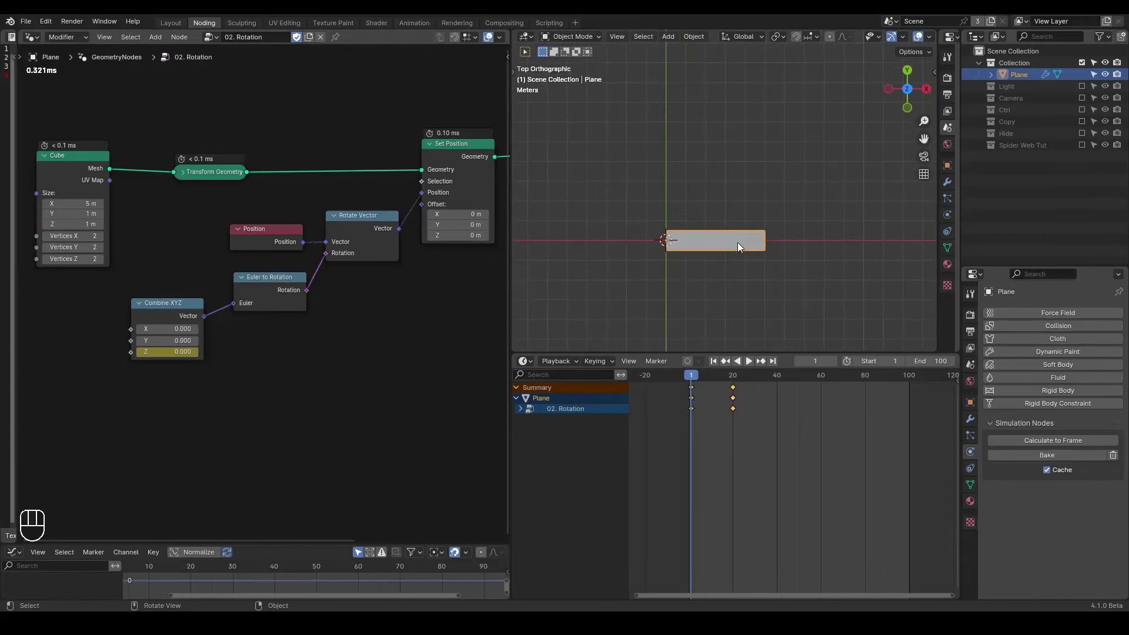
middle_click(183, 224)
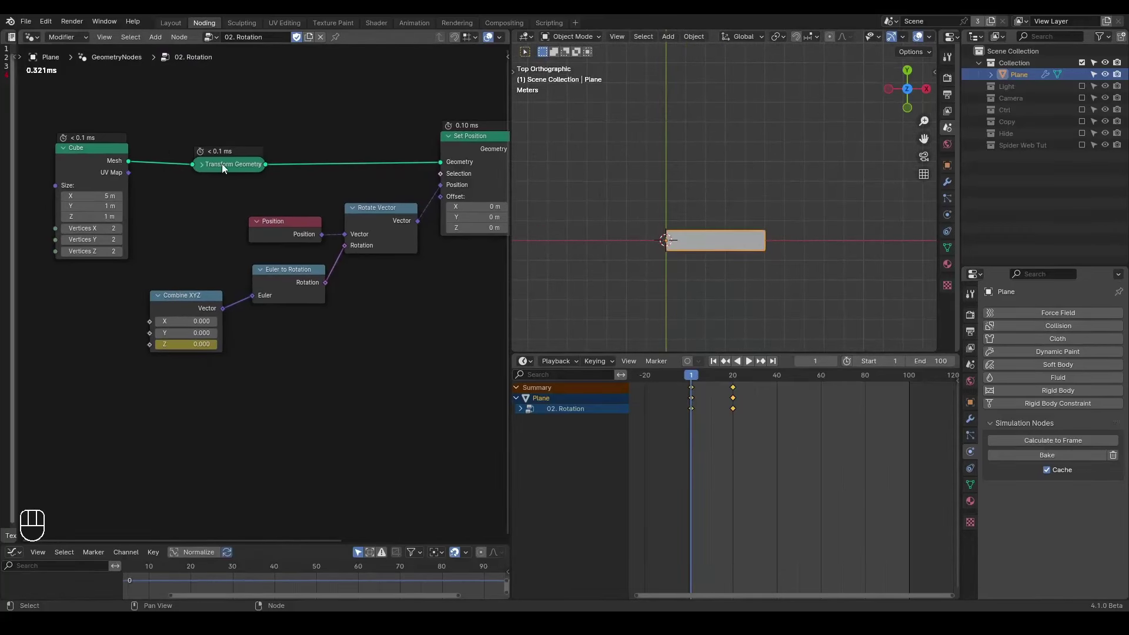
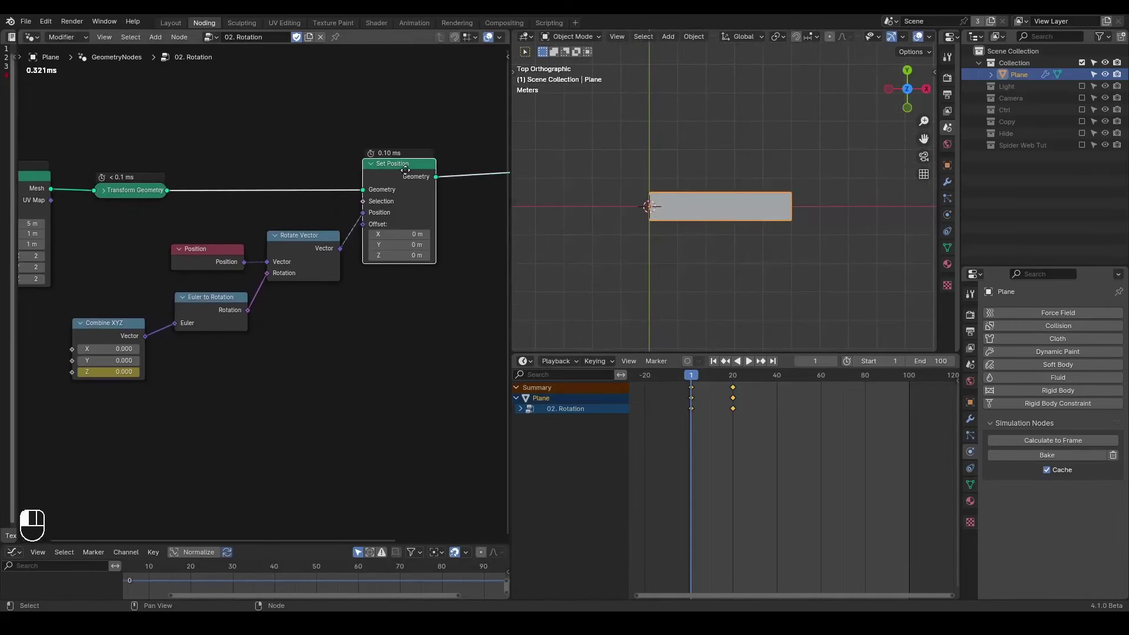
Insert a G_Inertial Deformer between Set Position and Group Output with Factor 0.700
key("space")
key("space")
key("shift+space")
left_click_drag(690, 180, 691, 199)
key("space")
key("space")
key("shift+space")
left_click(348, 187)
left_click(372, 115)
key("ctrl+a")
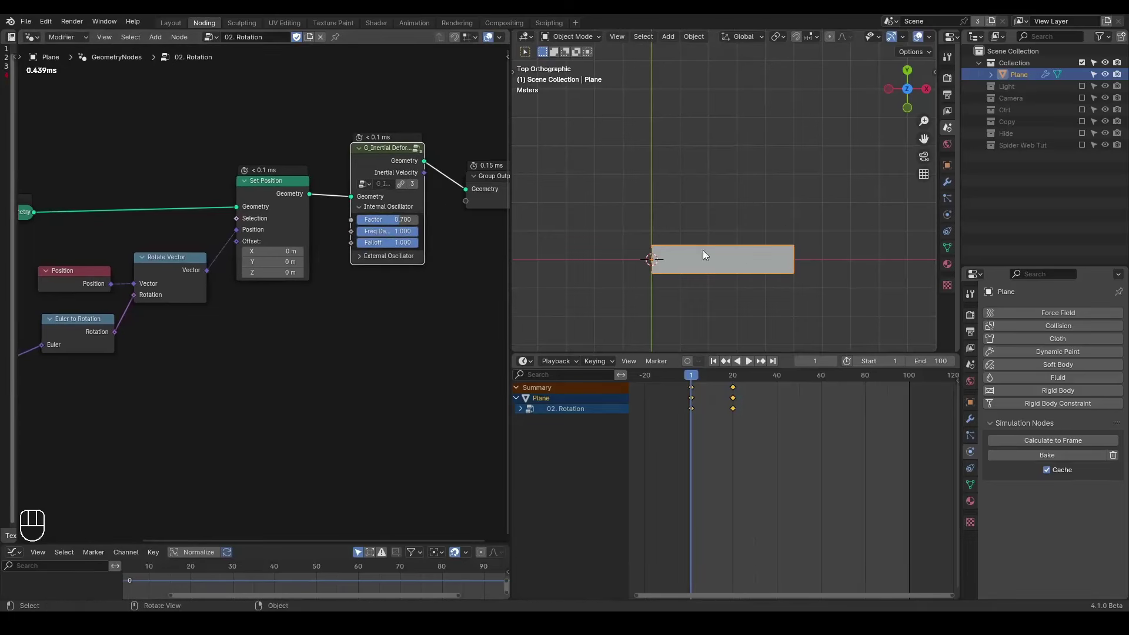
Play the wobbling rotation and sketch annotation arrows showing the overshoot
left_click_drag(710, 190, 695, 213)
left_click(694, 214)
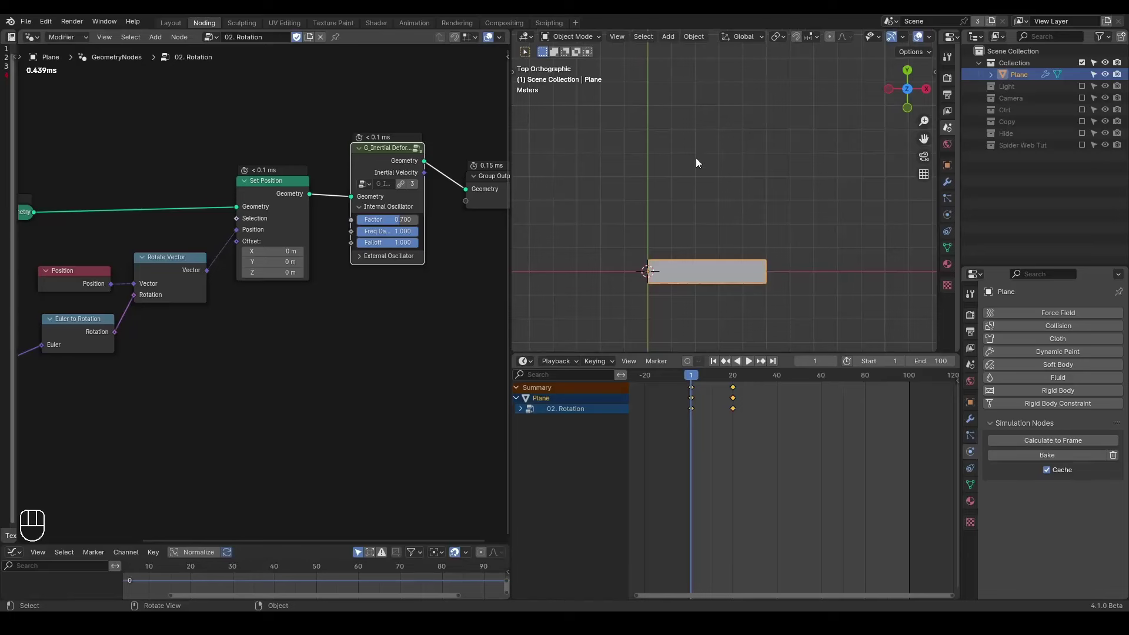
key("space")
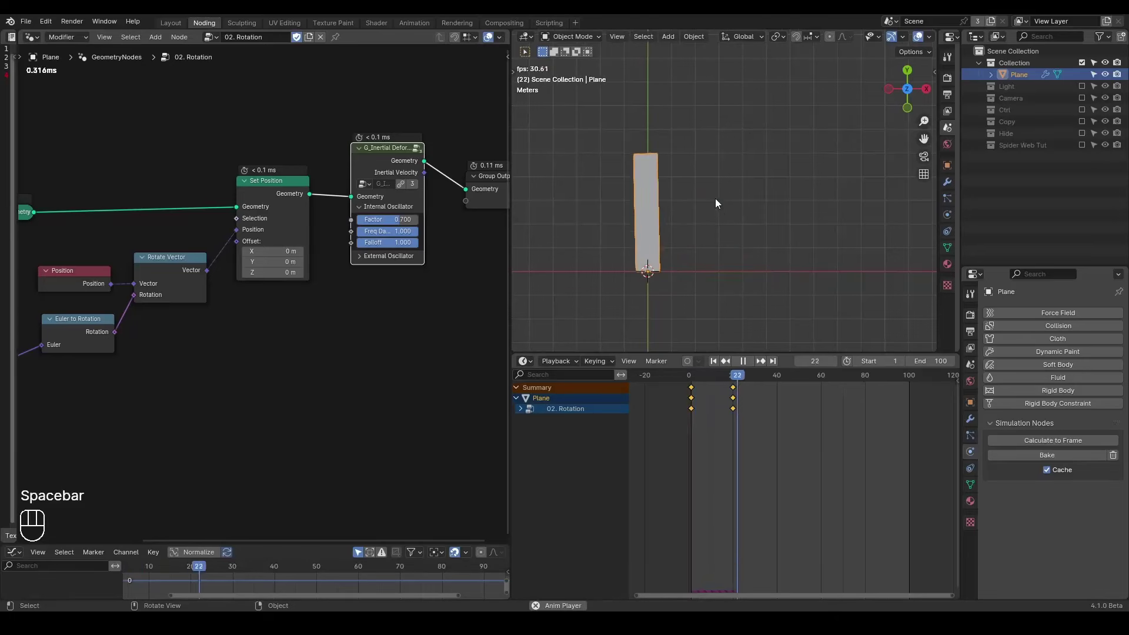
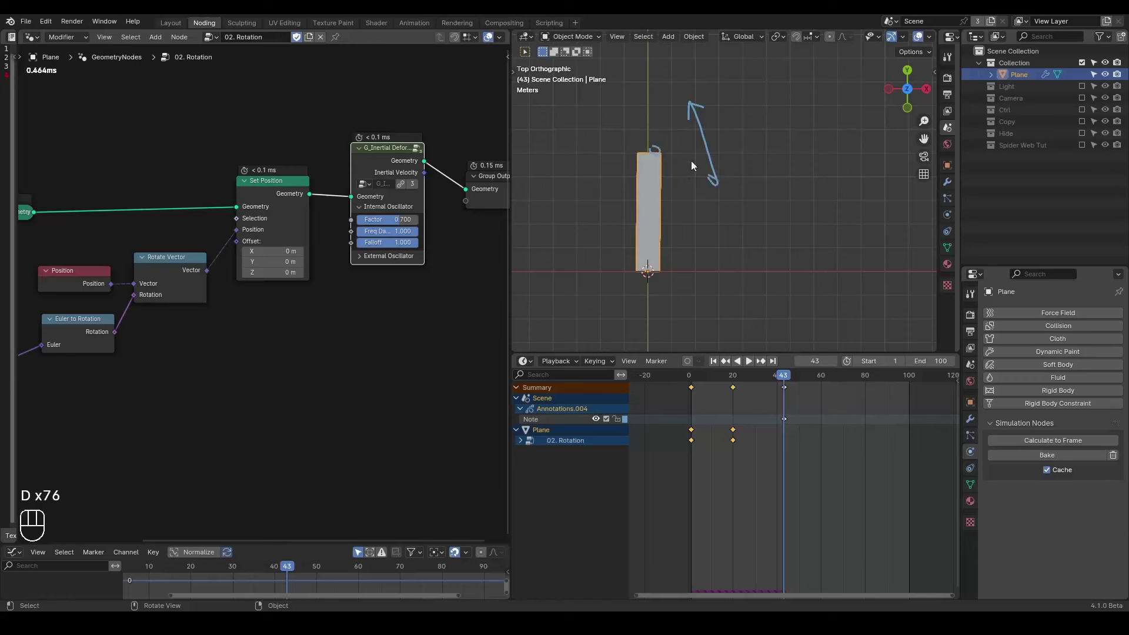
key("d")
left_click(734, 153)
key("d")
key("d")
key("d")
left_click(761, 90)
key("d")
key("d")
Raise the deformer Factor to 0.900 and replay the rotation with further arrow sketches
left_click_drag(406, 221, 415, 225)
key("shift+space")
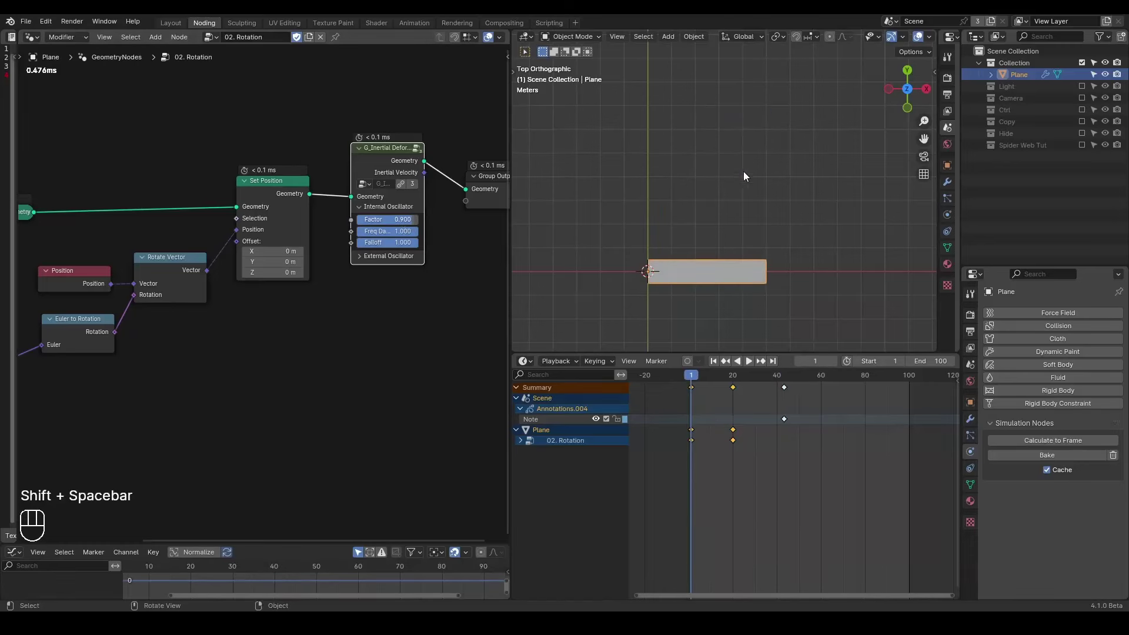
key("space")
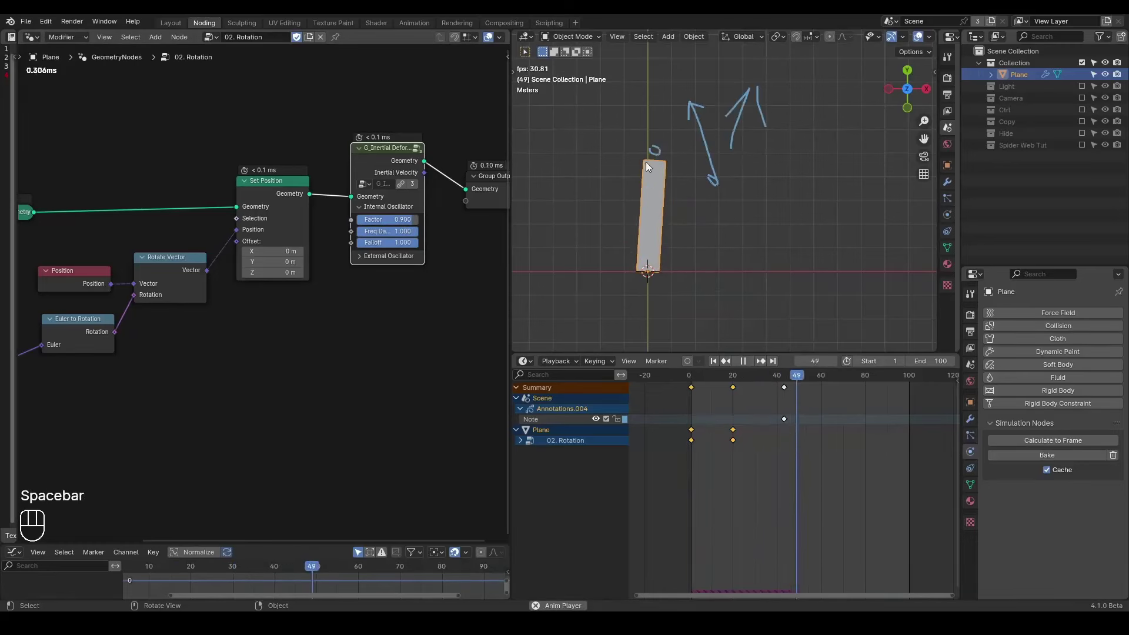
key("shift+space")
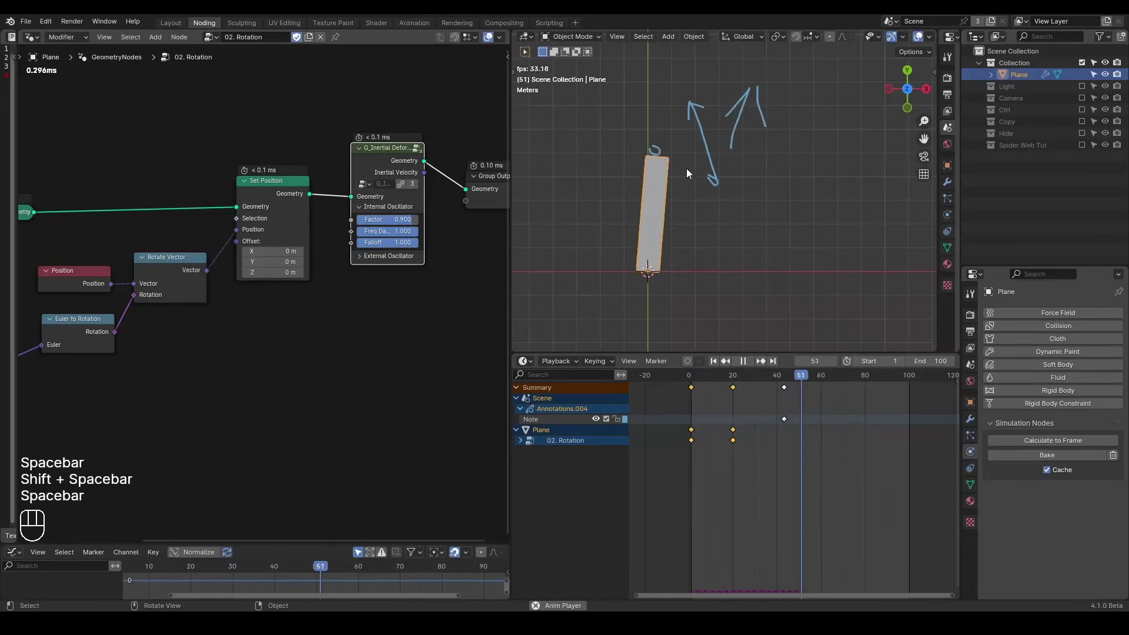
key("space")
key("d")
left_click(731, 86)
key("d")
key("d")
key("shift+space")
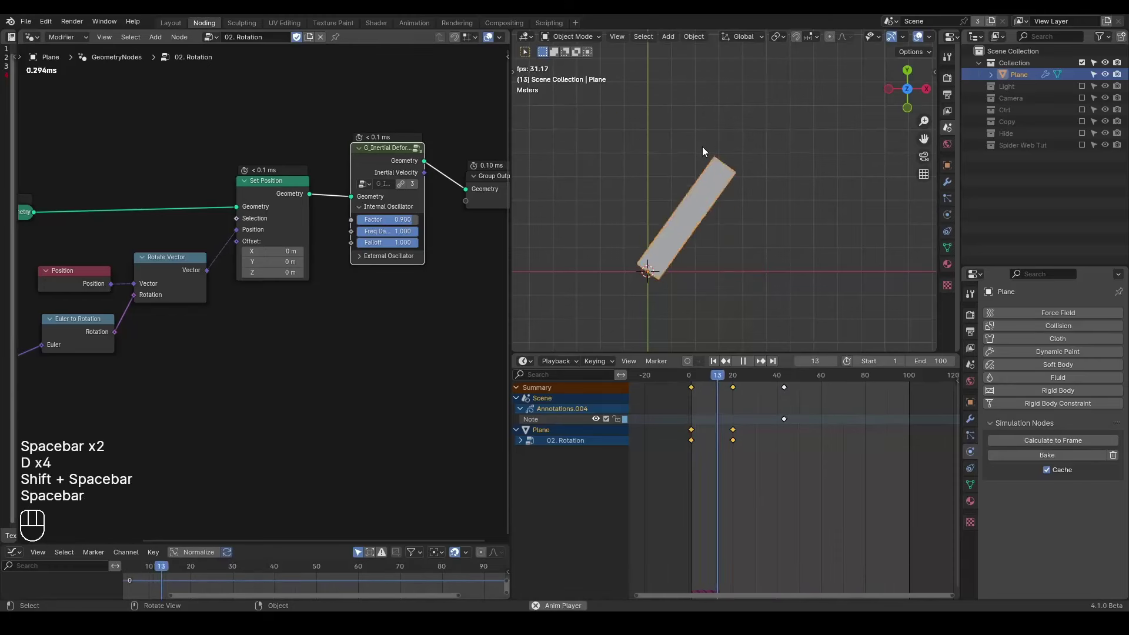
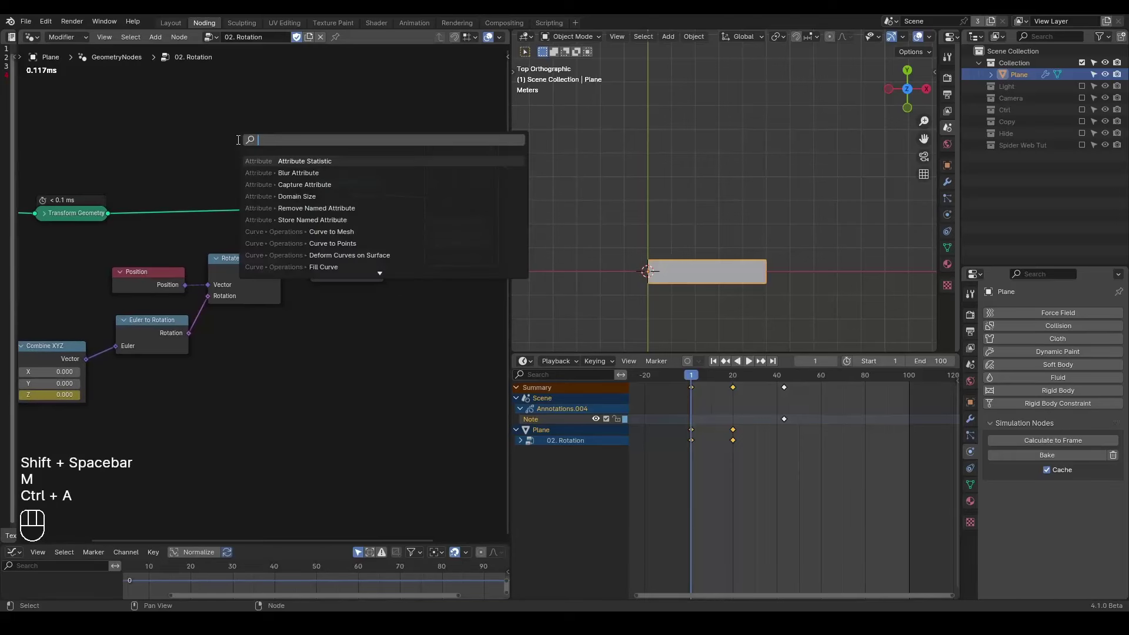
Add a G_Inertial Offset group and feed the rotation through it
key("BackSpace")
key("BackSpace")
key("BackSpace")
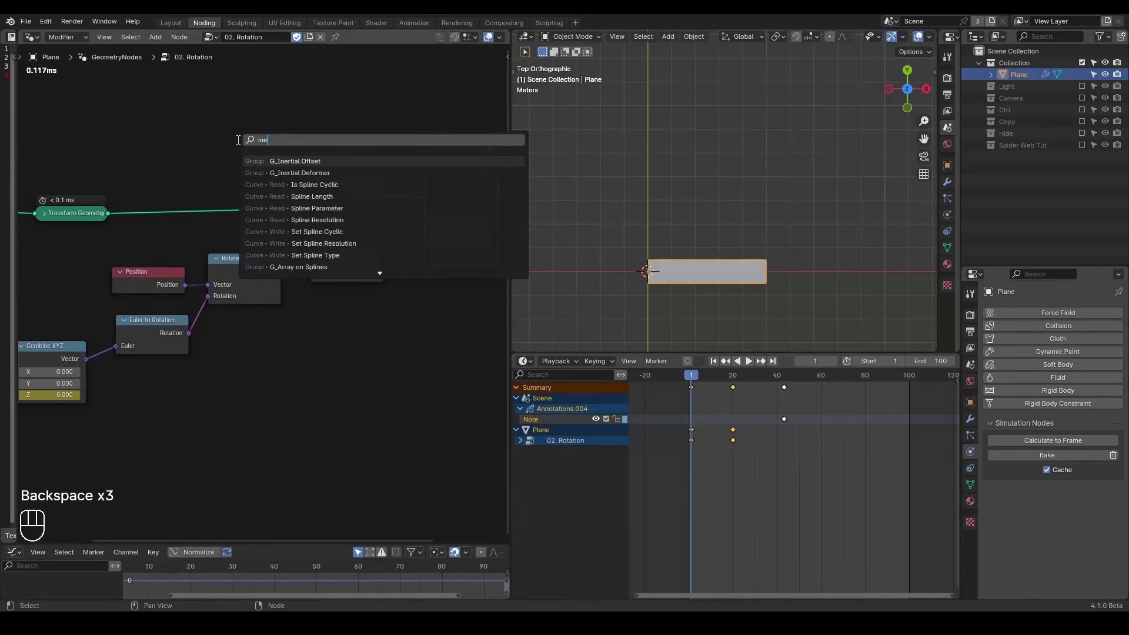
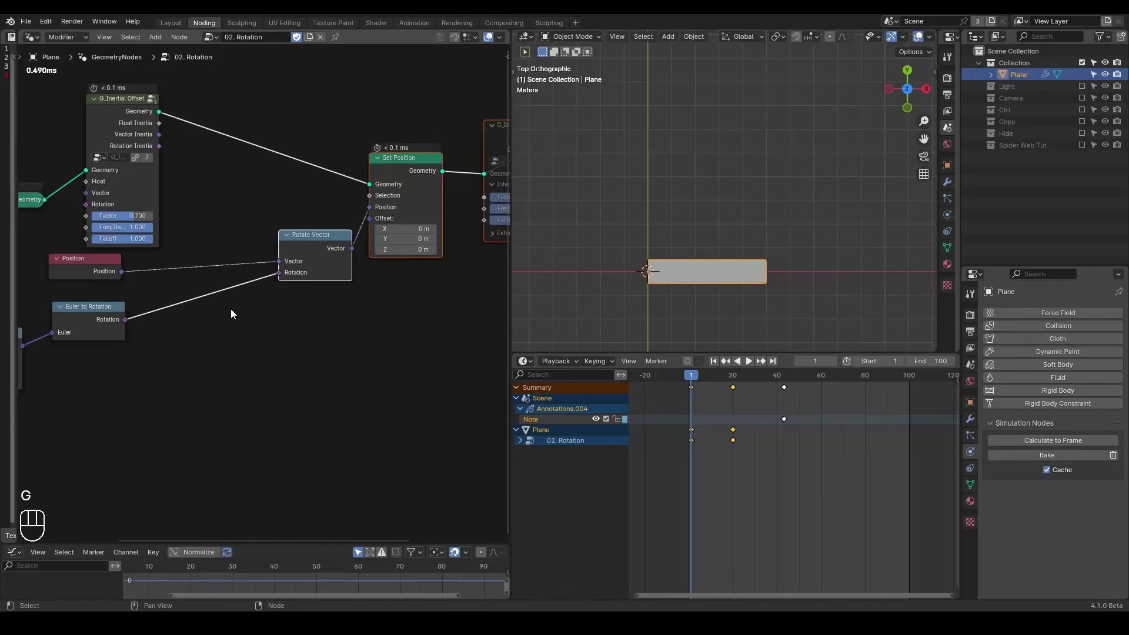
middle_click(225, 312)
left_click_drag(306, 280, 201, 196)
left_click_drag(274, 134, 382, 228)
left_click(228, 103)
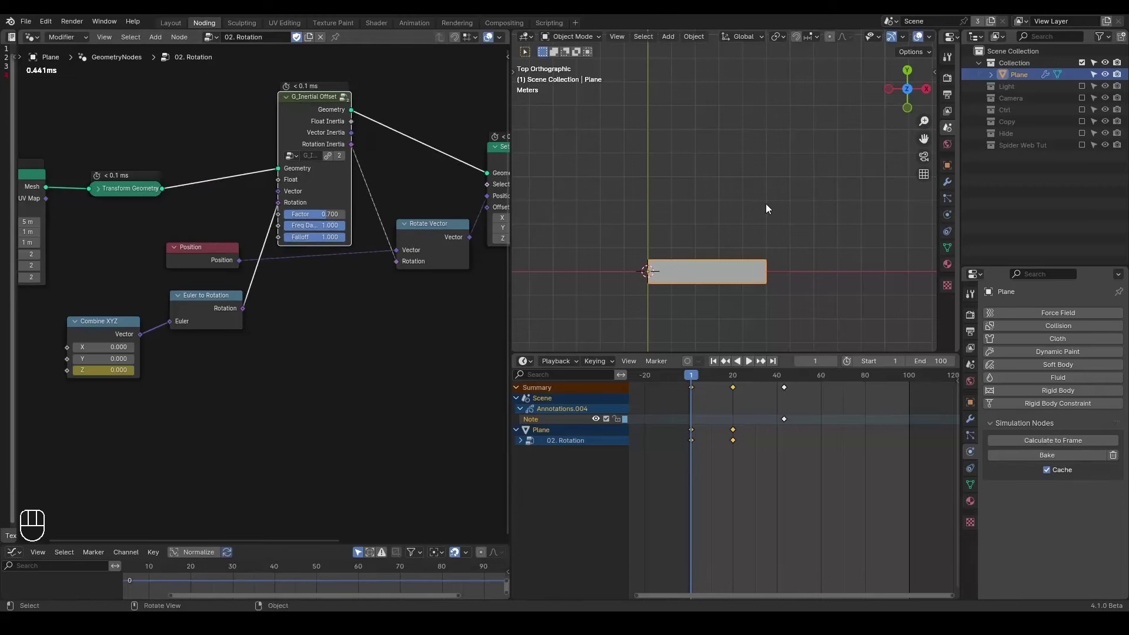
Play the rotation through the Inertial Offset, stop, and rewind to frame 1
key("shift+space")
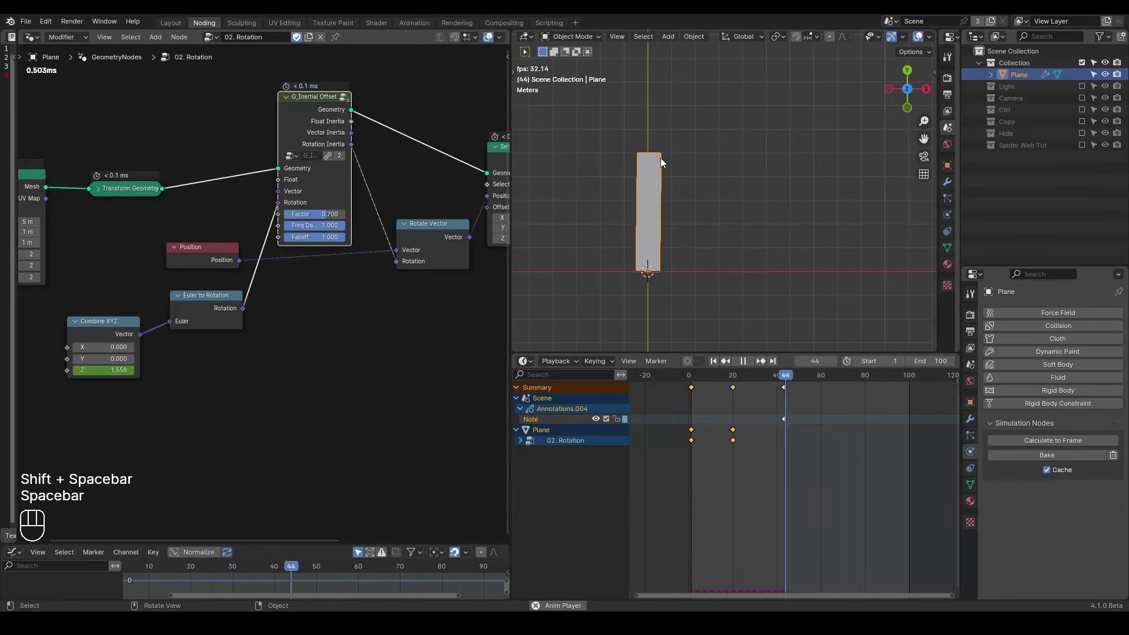
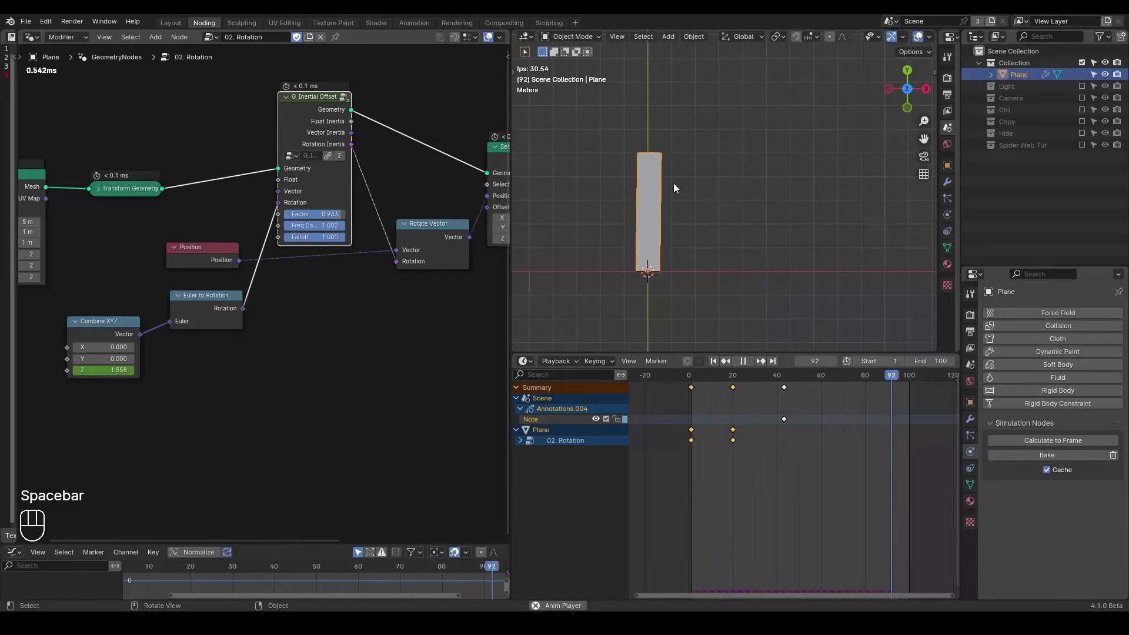
key("space")
key("shift+space")
left_click(467, 182)
left_click(356, 192)
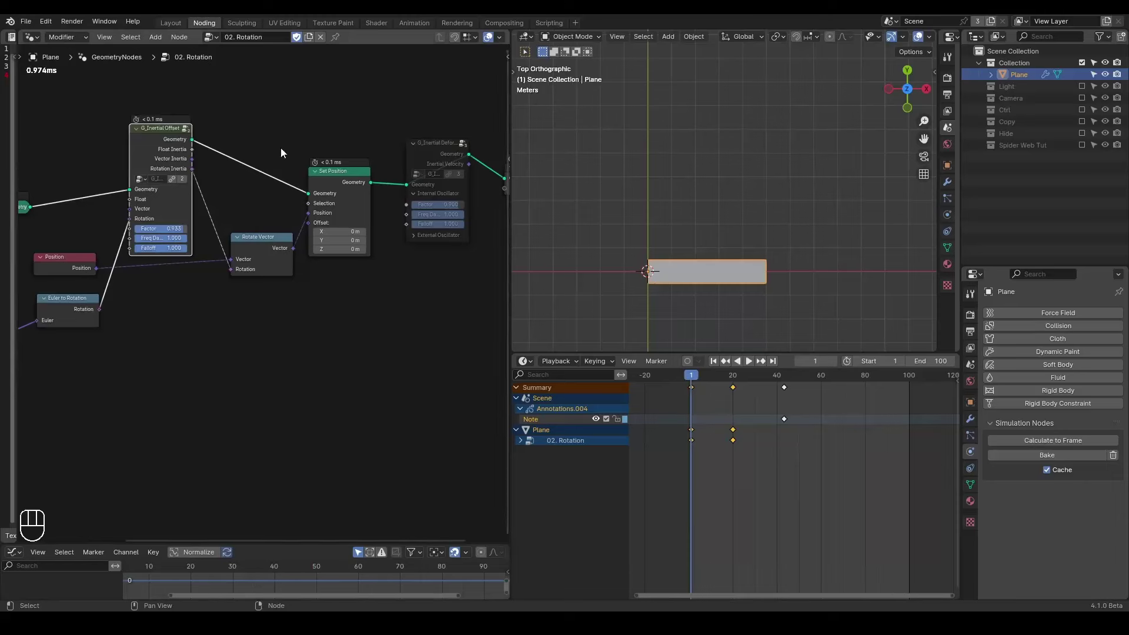
Replay the rotation with the inertial deformer selected, stopping and rewinding each time
key("space")
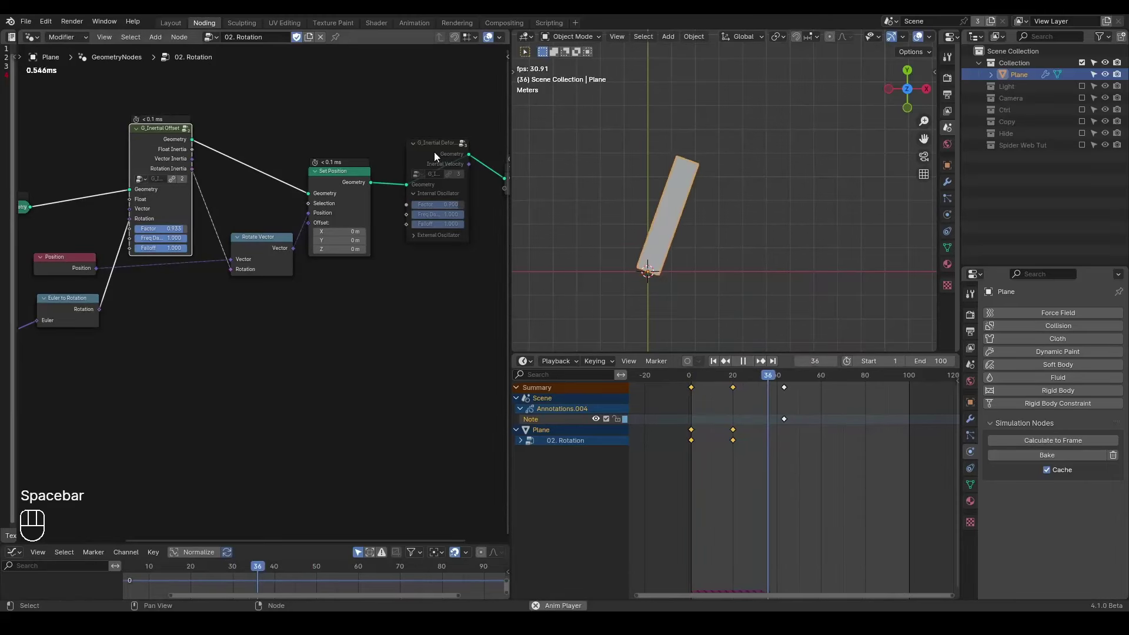
key("space")
left_click(437, 157)
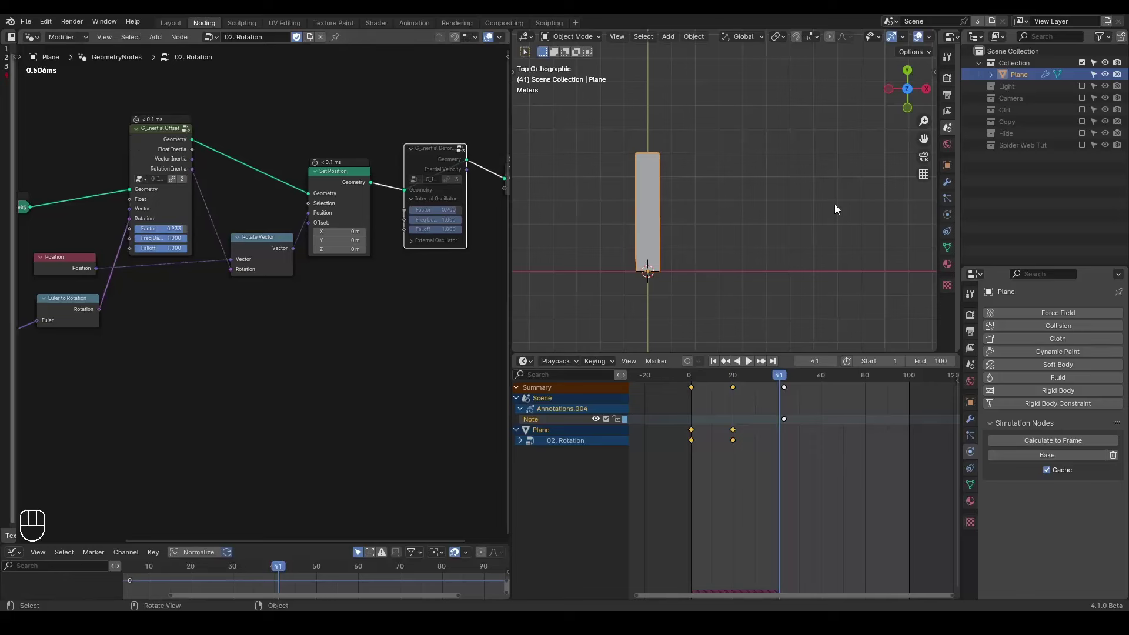
key("shift+space")
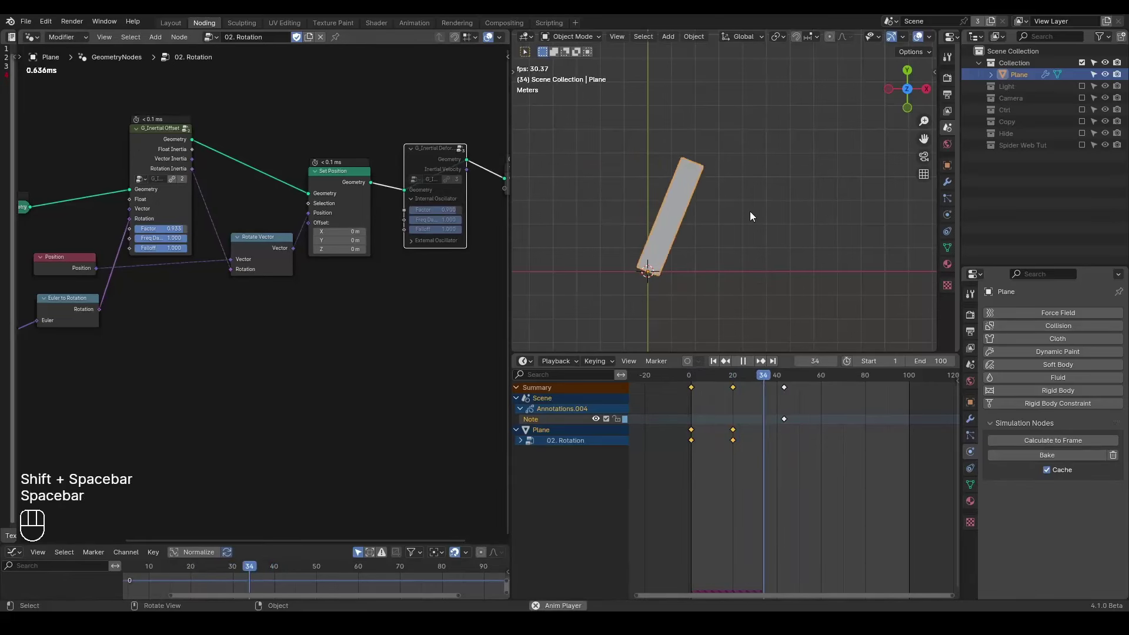
key("space")
key("ctrl+shift+alt+w")
key("ctrl+shift+alt+q")
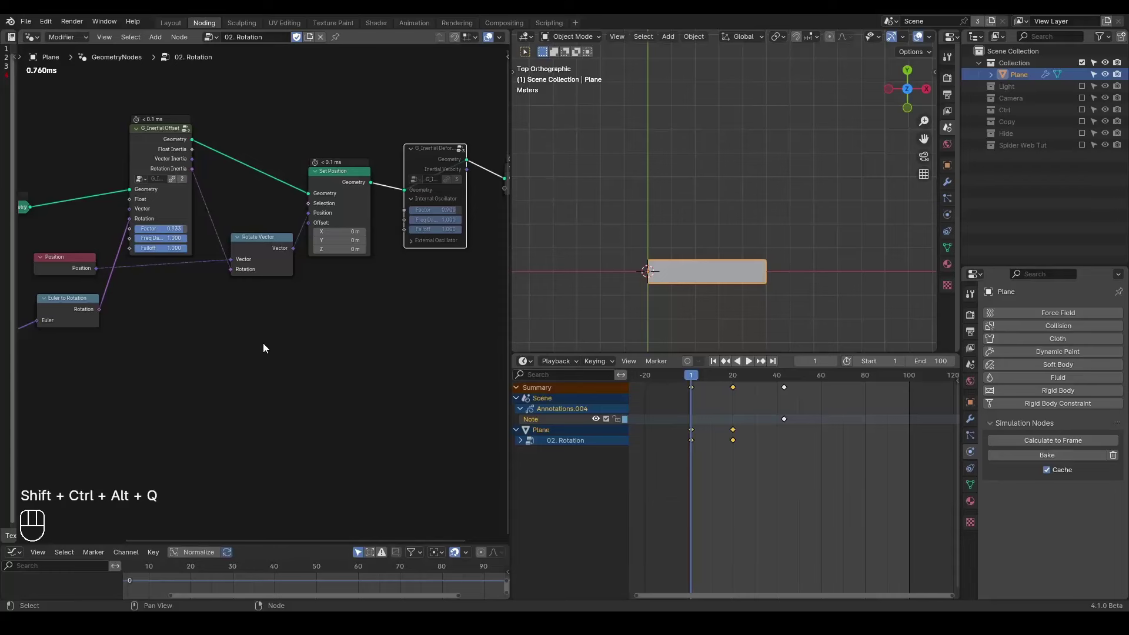
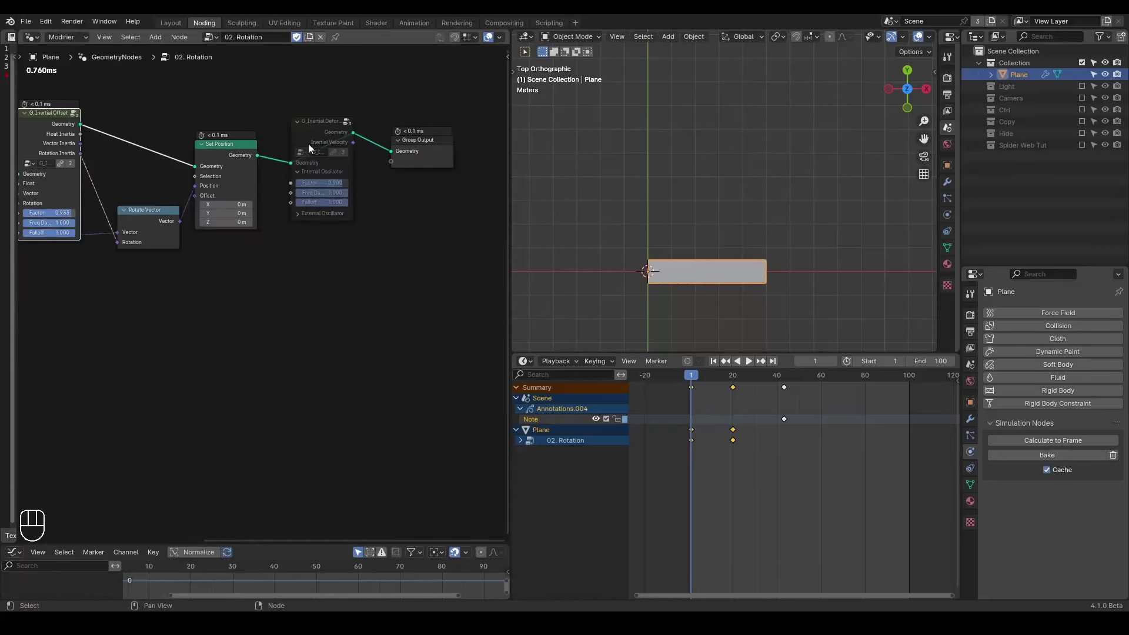
Toggle mute on the G_Inertial Deformer and pan to the Transform Geometry link
right_click(308, 139)
key("m")
middle_click(308, 140)
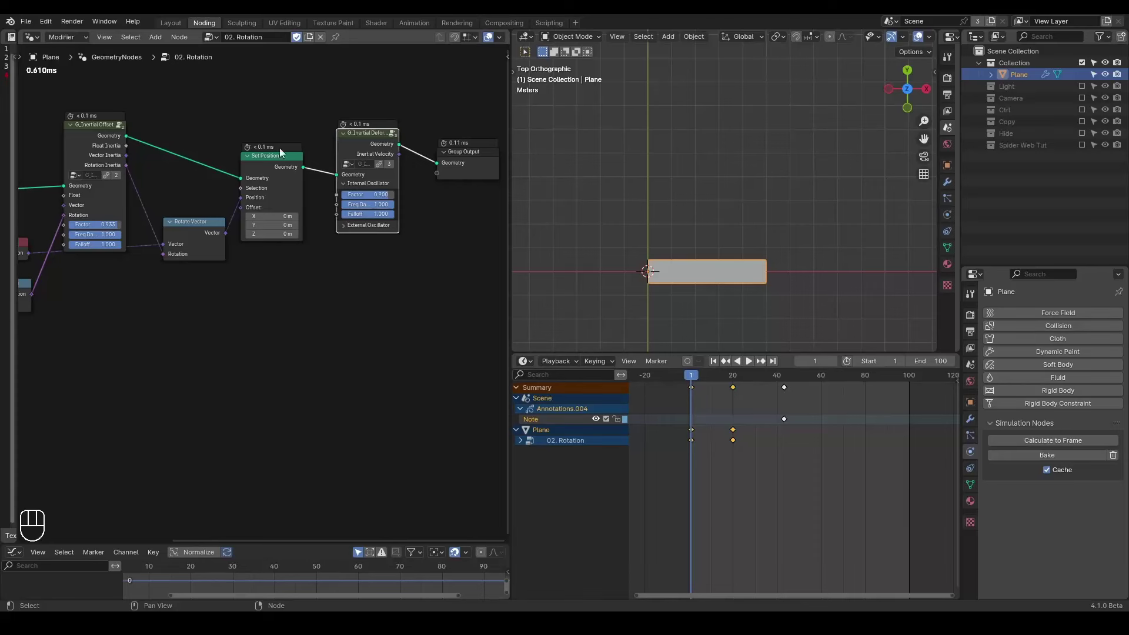
key("m")
middle_click(182, 166)
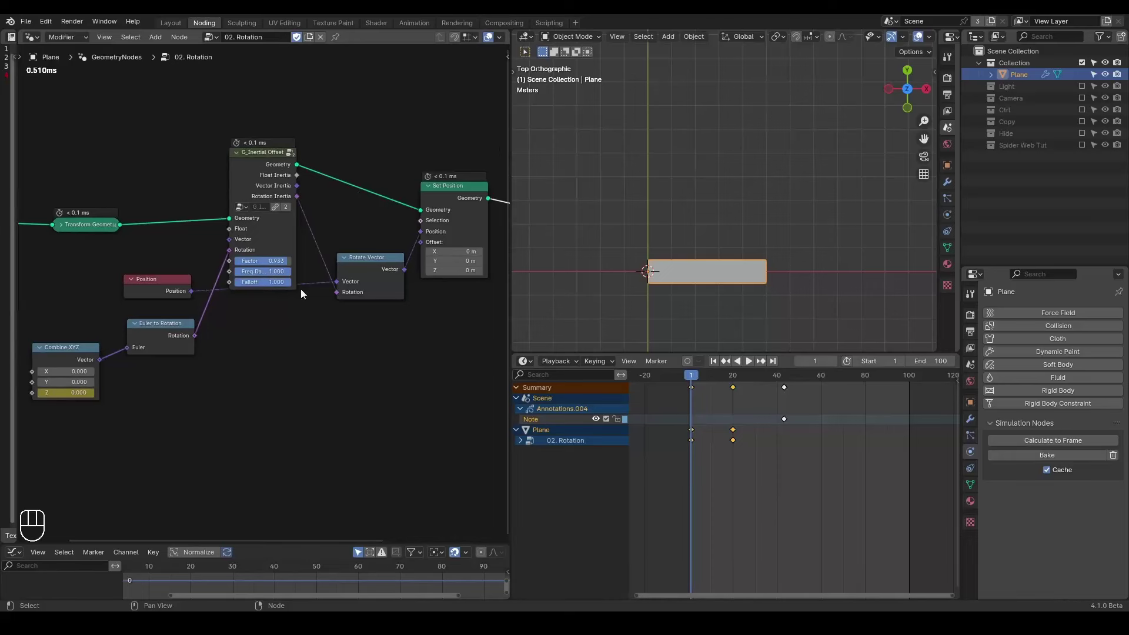
middle_click(317, 305)
Add Capture Attribute after Transform Geometry with Value 5, feeding the offset node and a Viewer
key("ctrl+a")
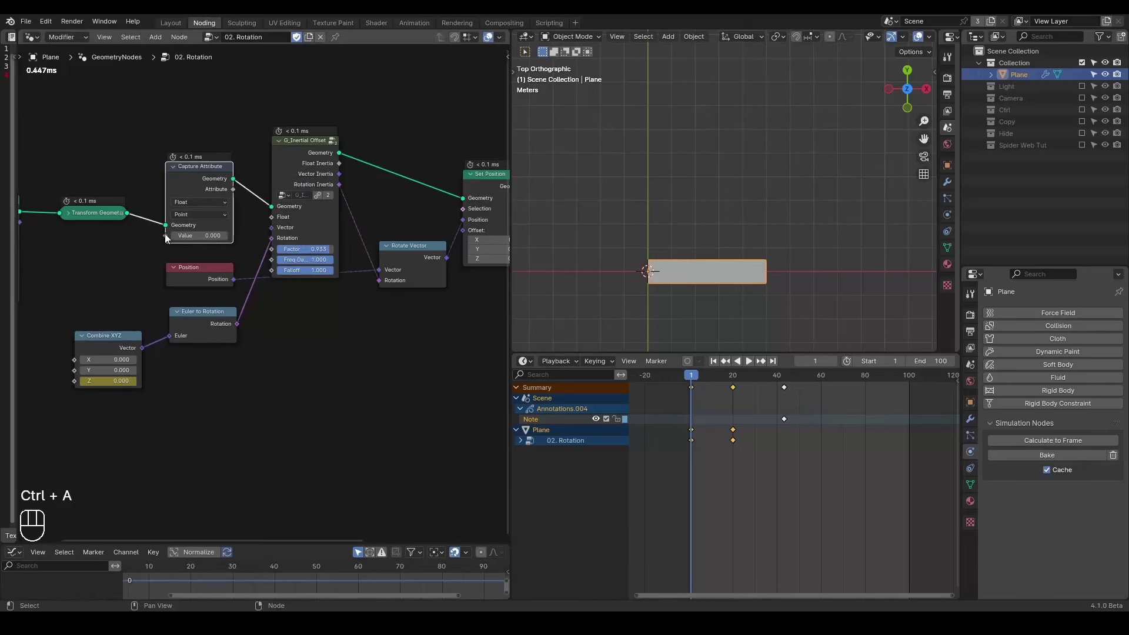
left_click_drag(169, 234, 109, 243)
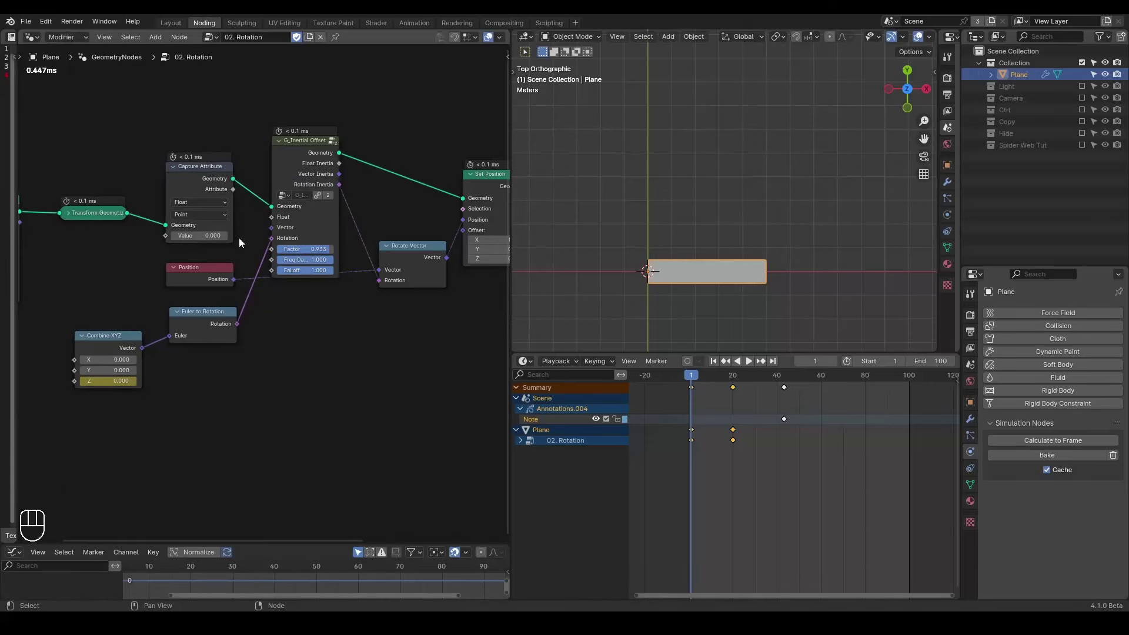
left_click_drag(232, 193, 396, 180)
left_click(315, 155)
double_click(222, 194)
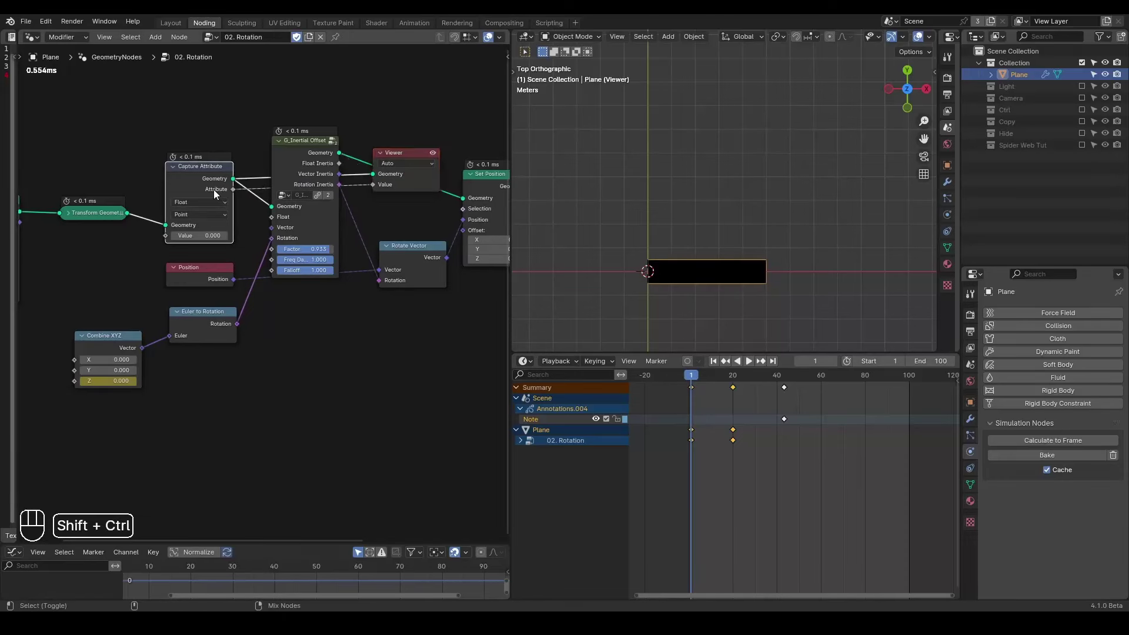
left_click(301, 159)
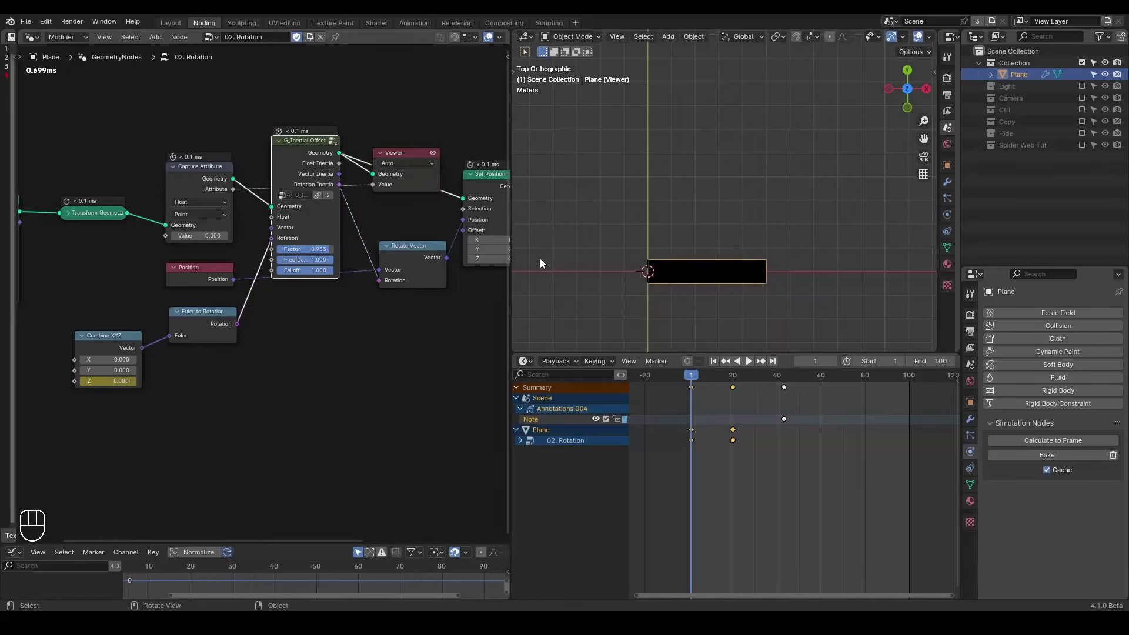
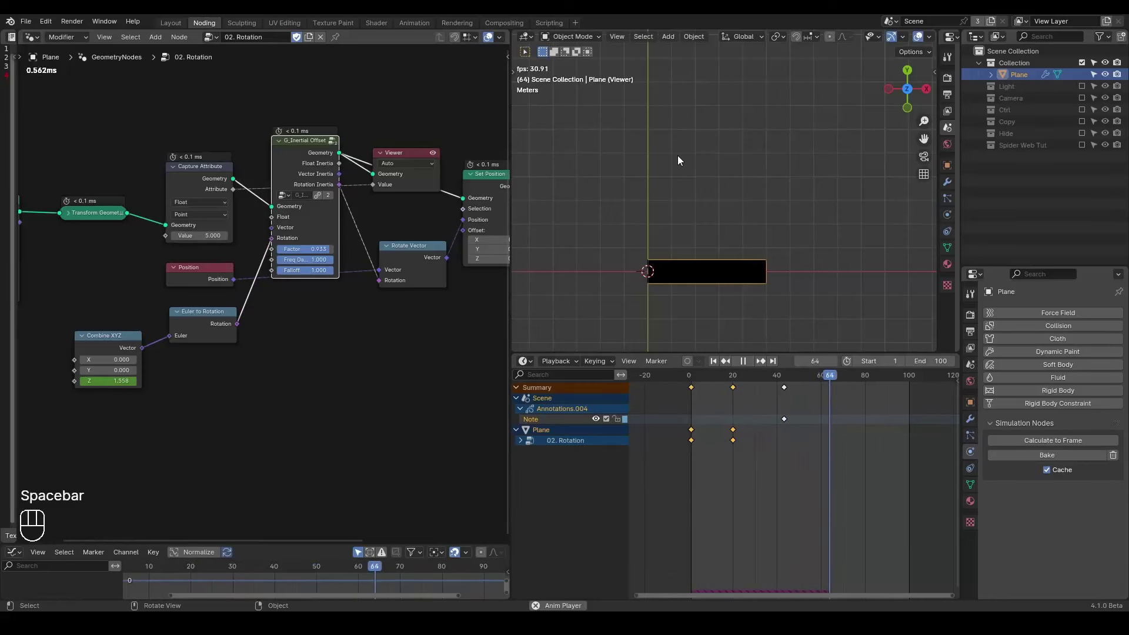
Stop playback and compare the result with the inertial offset node muted and unmuted
key("space")
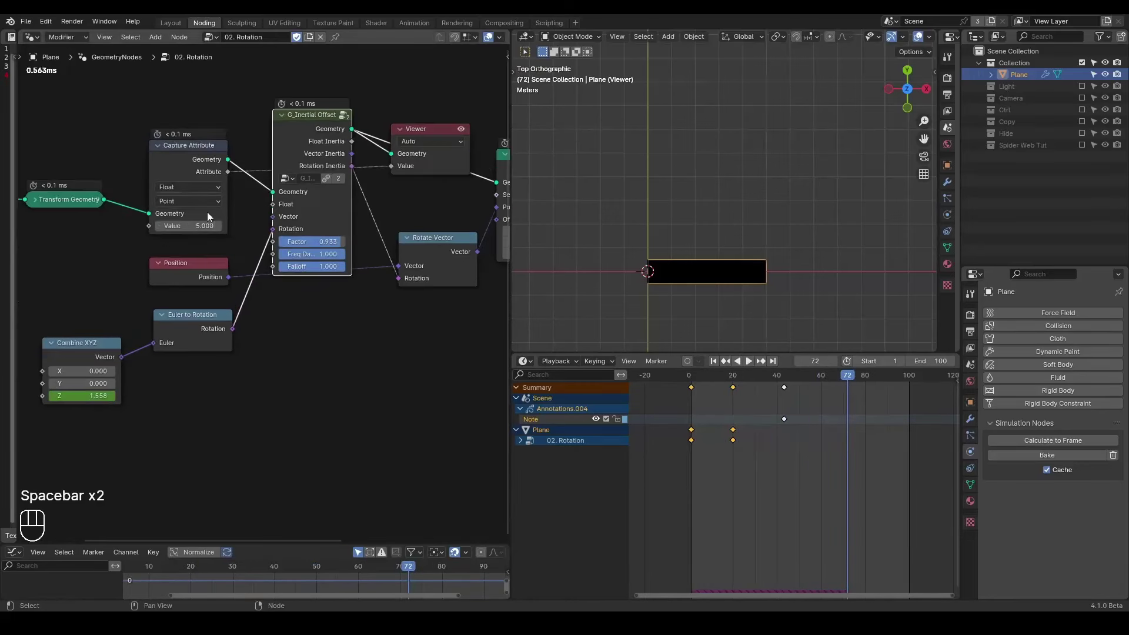
key("m")
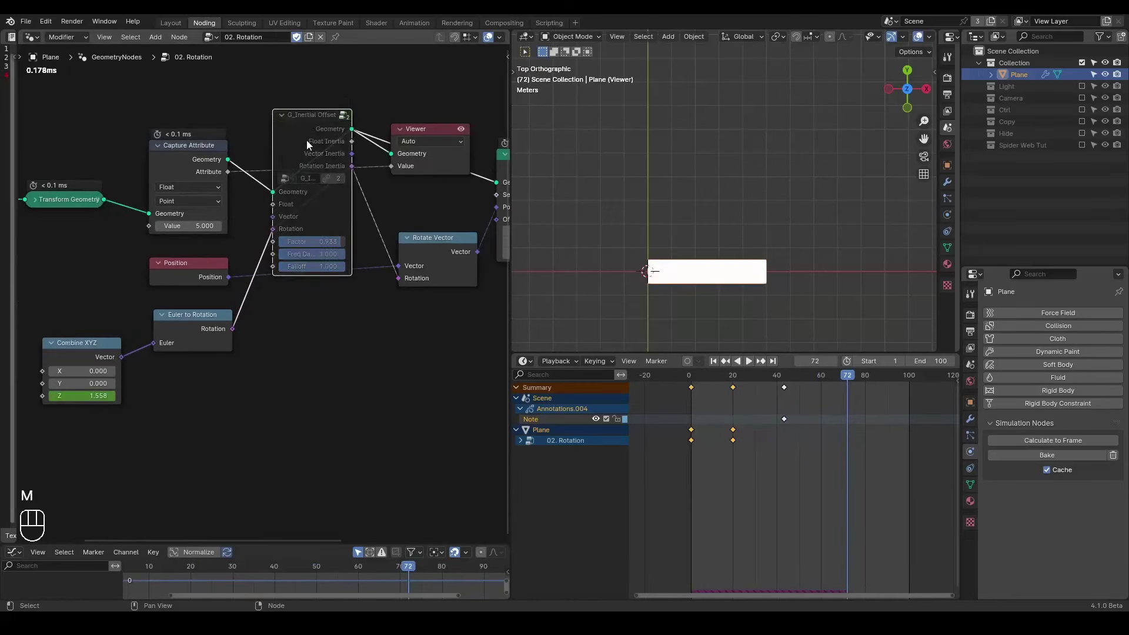
key("m")
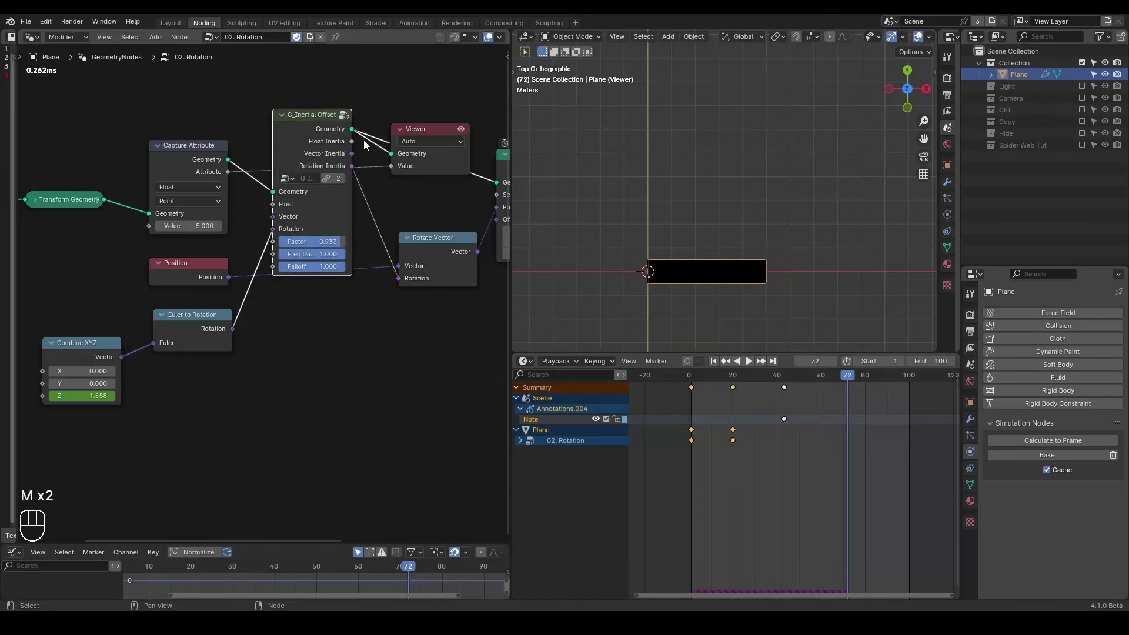
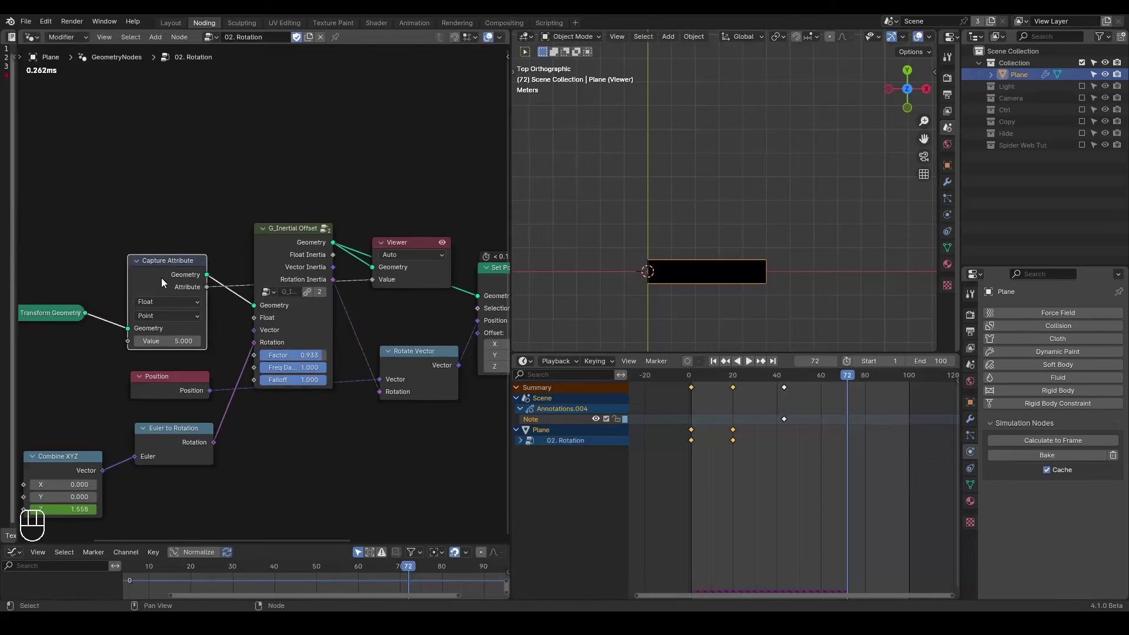
middle_click(167, 282)
Store a float attribute S with value 5 and read it back into the Viewer via Named Attribute
key("ctrl+a")
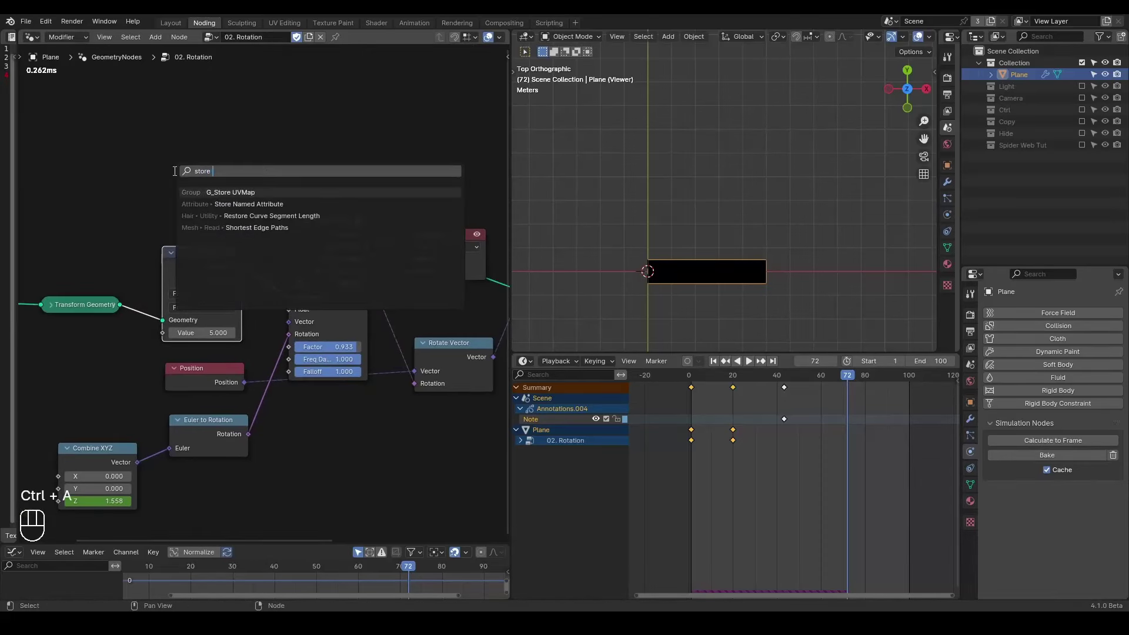
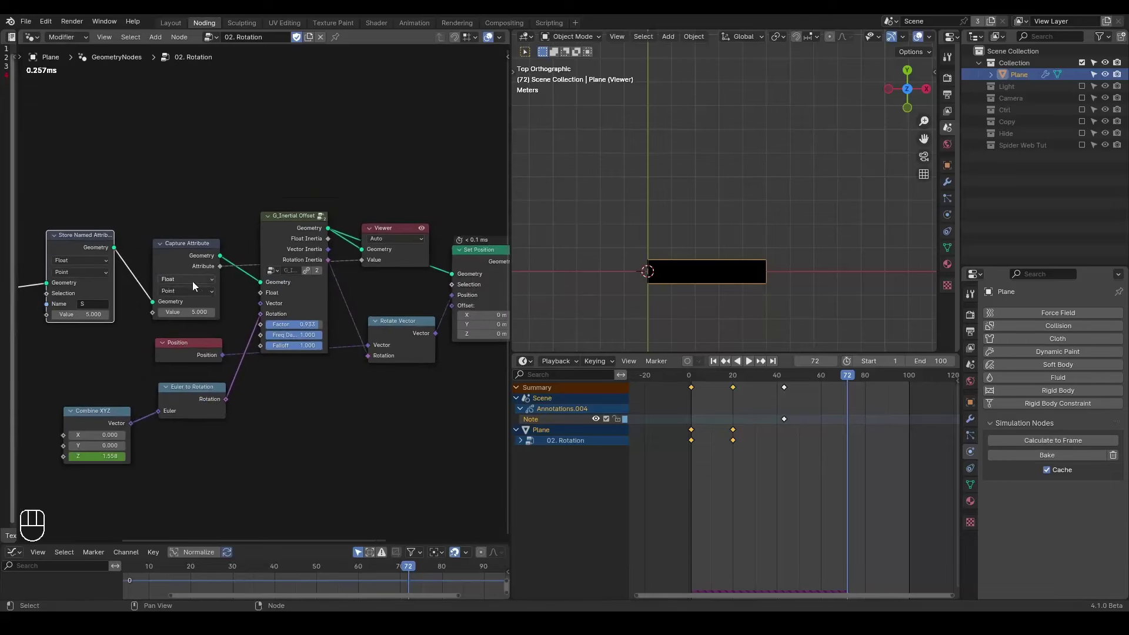
key("ctrl+a")
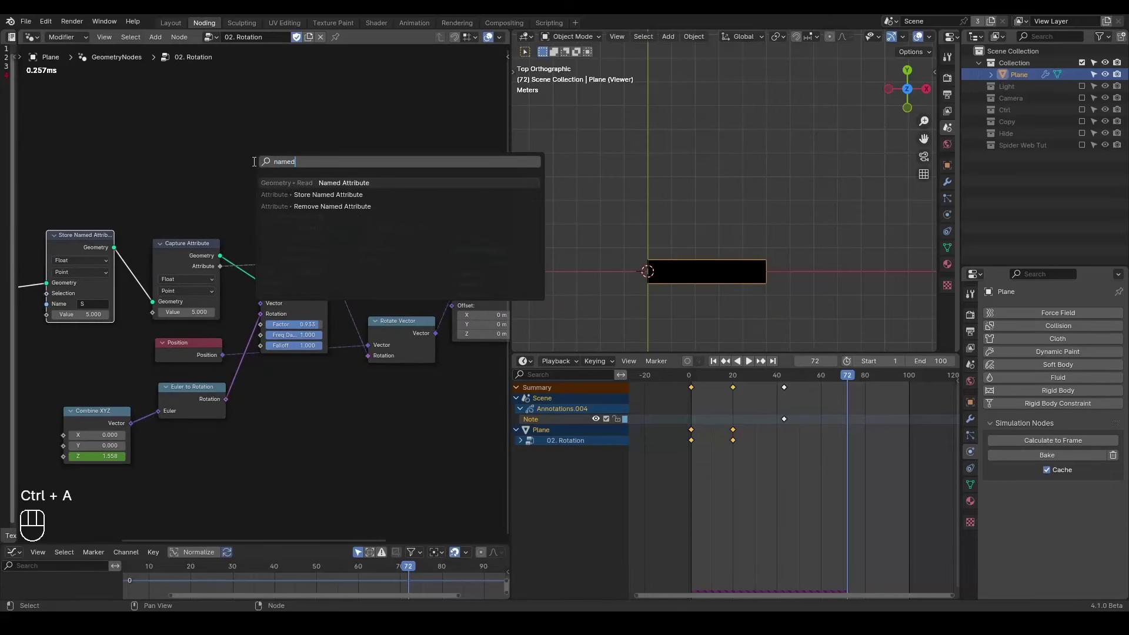
left_click_drag(251, 172, 262, 189)
left_click_drag(280, 140, 372, 263)
left_click(389, 227)
Play and rewind to check the attribute, then switch off the viewer preview
key("shift+space")
key("space")
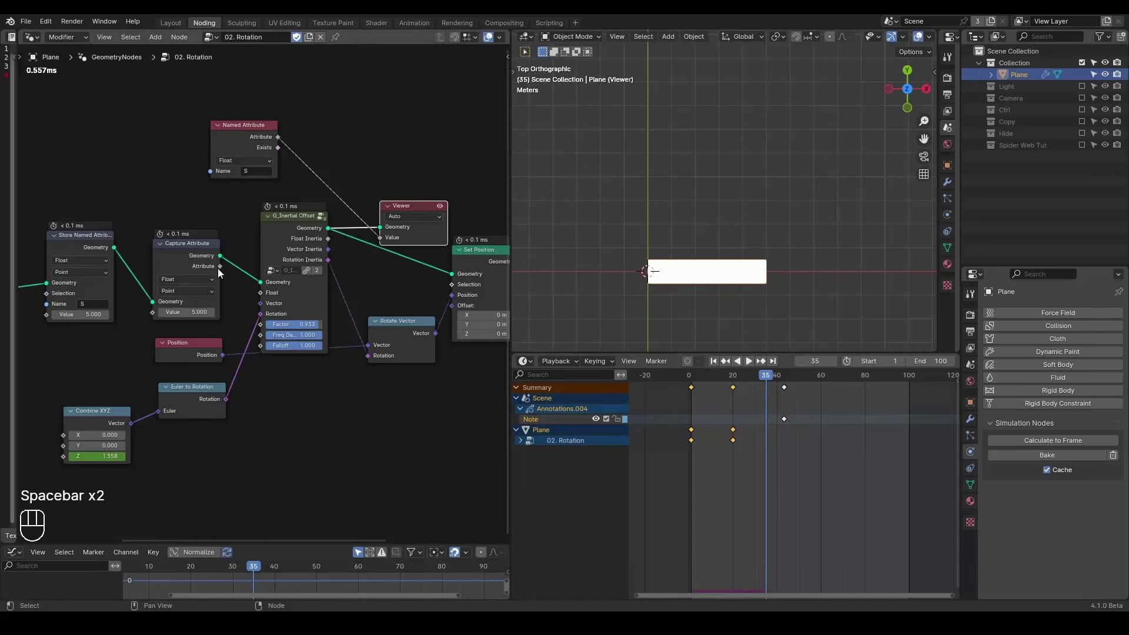
left_click(219, 269)
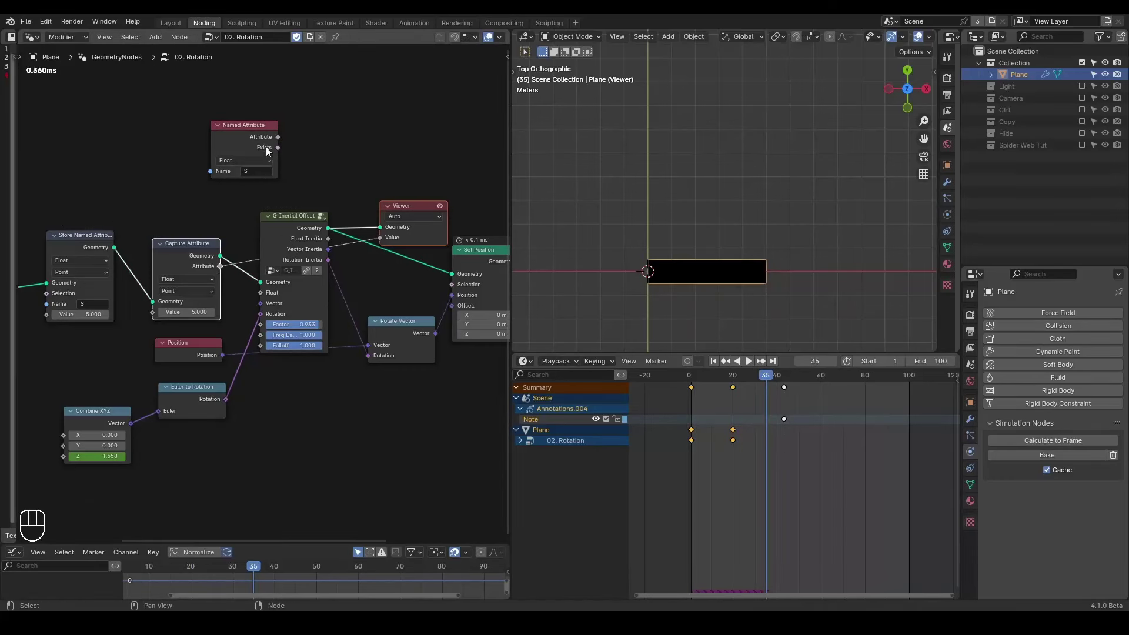
left_click(263, 139)
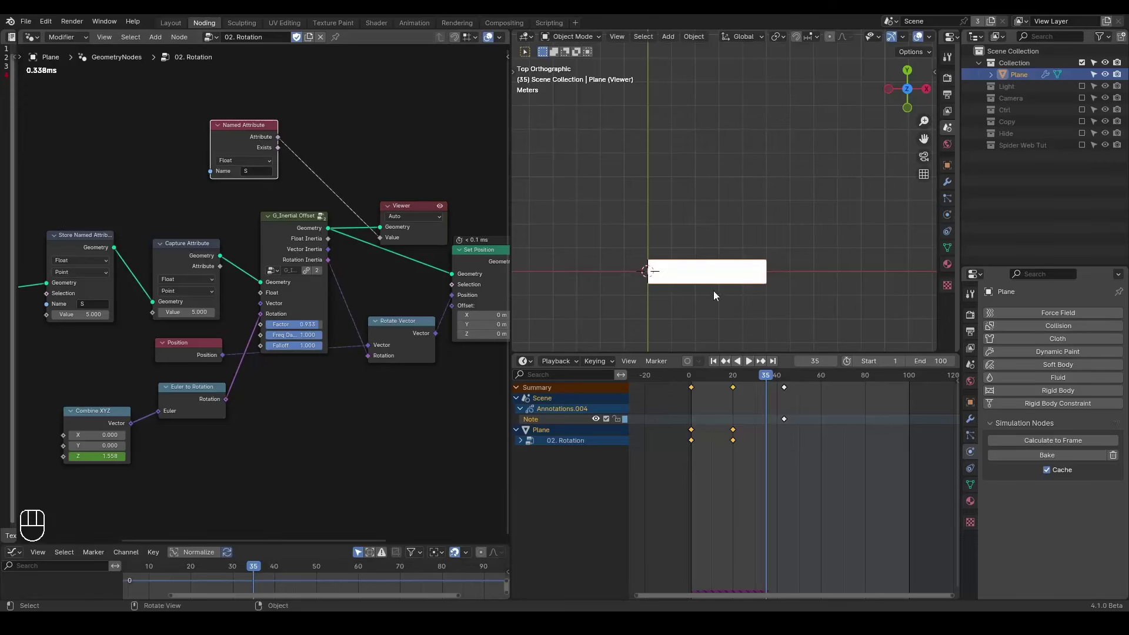
key("shift+space")
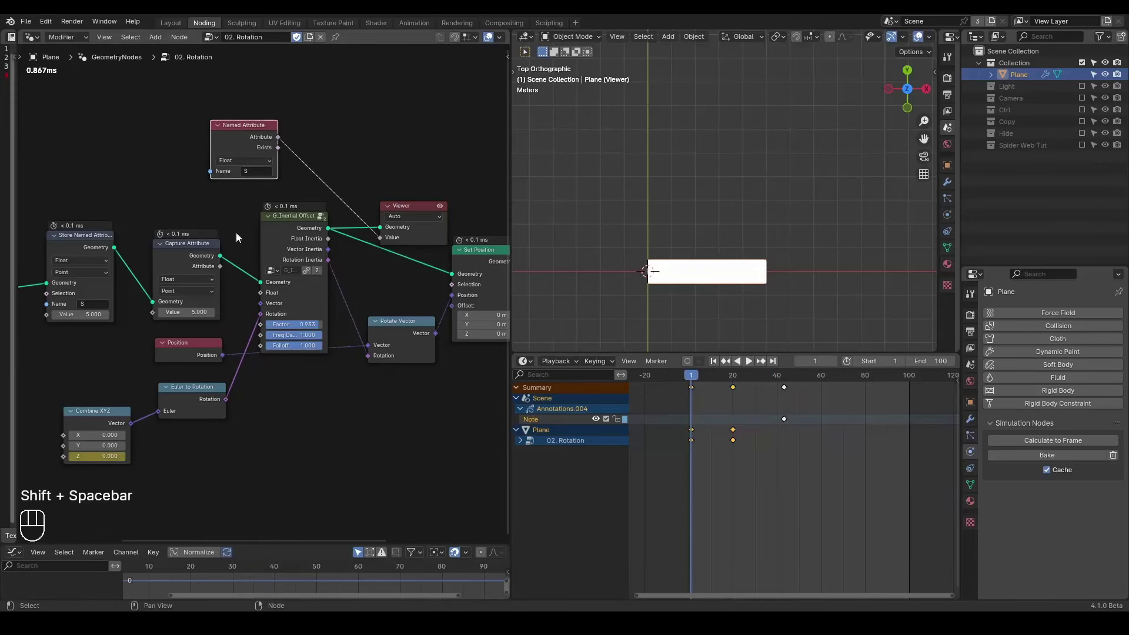
middle_click(204, 269)
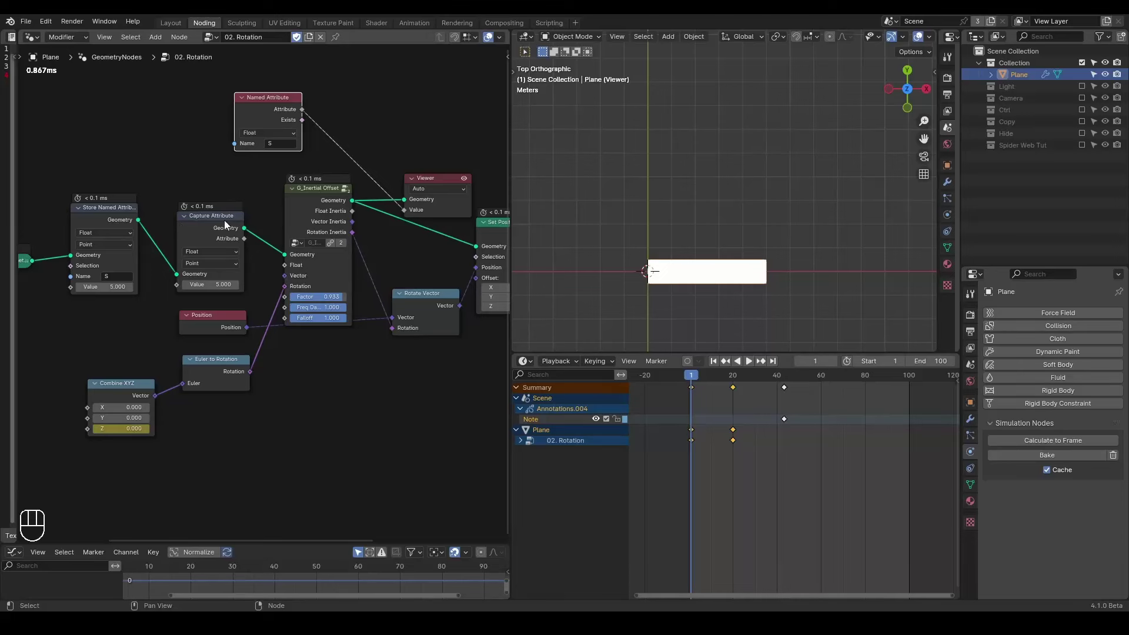
left_click(223, 225)
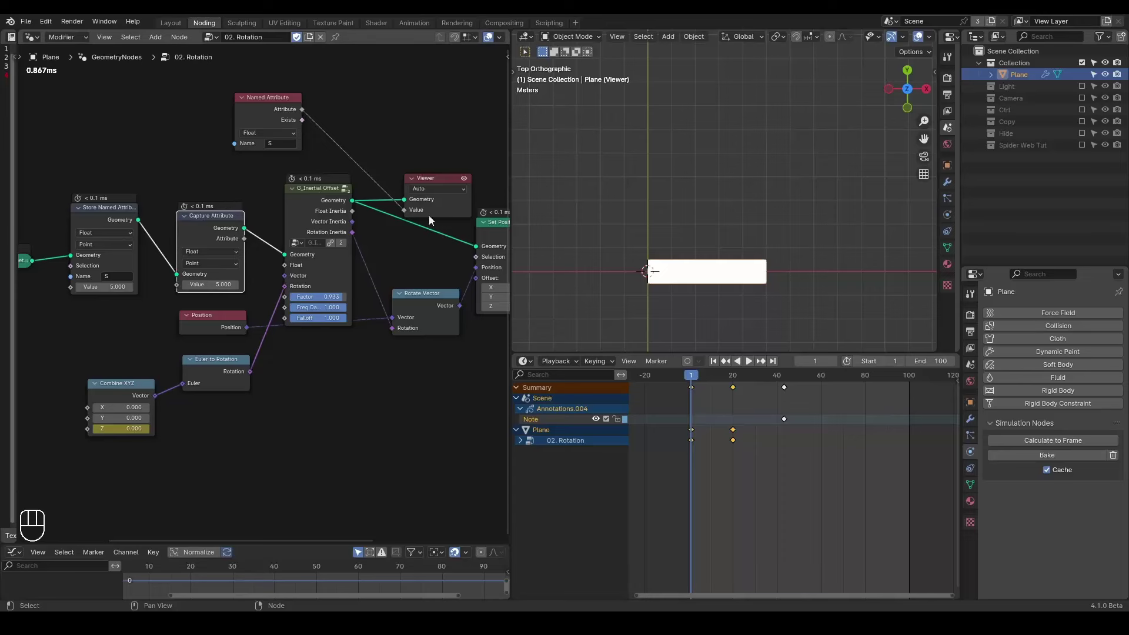
key("ctrl+shift+alt+q")
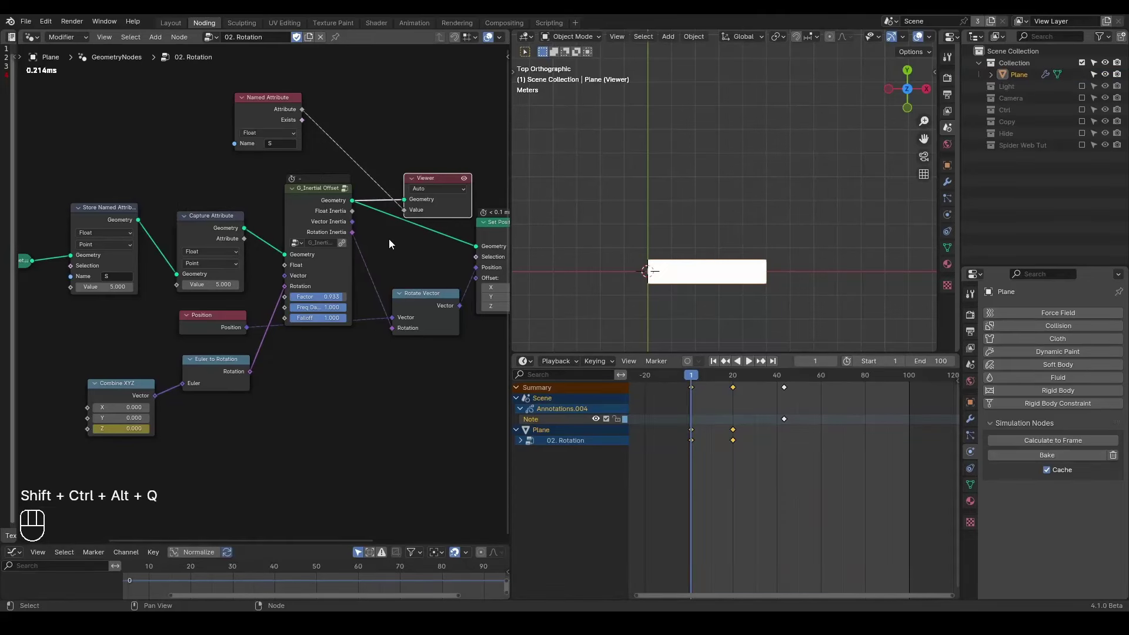
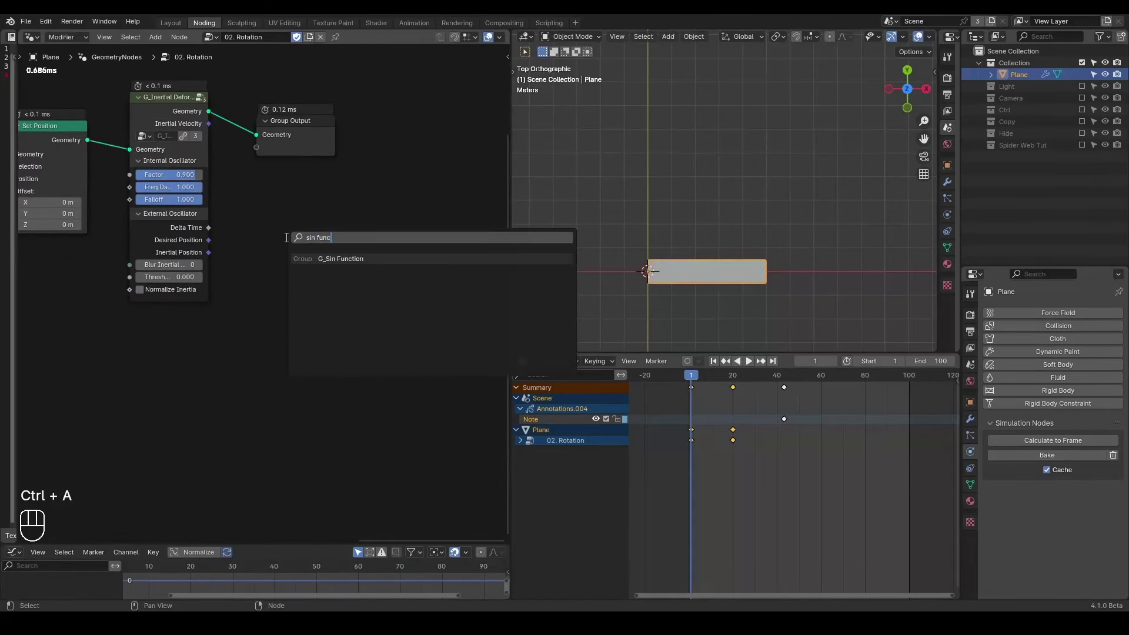
Place trial G_Sin Function and Mix nodes, then delete them
double_click(301, 369)
middle_click(371, 383)
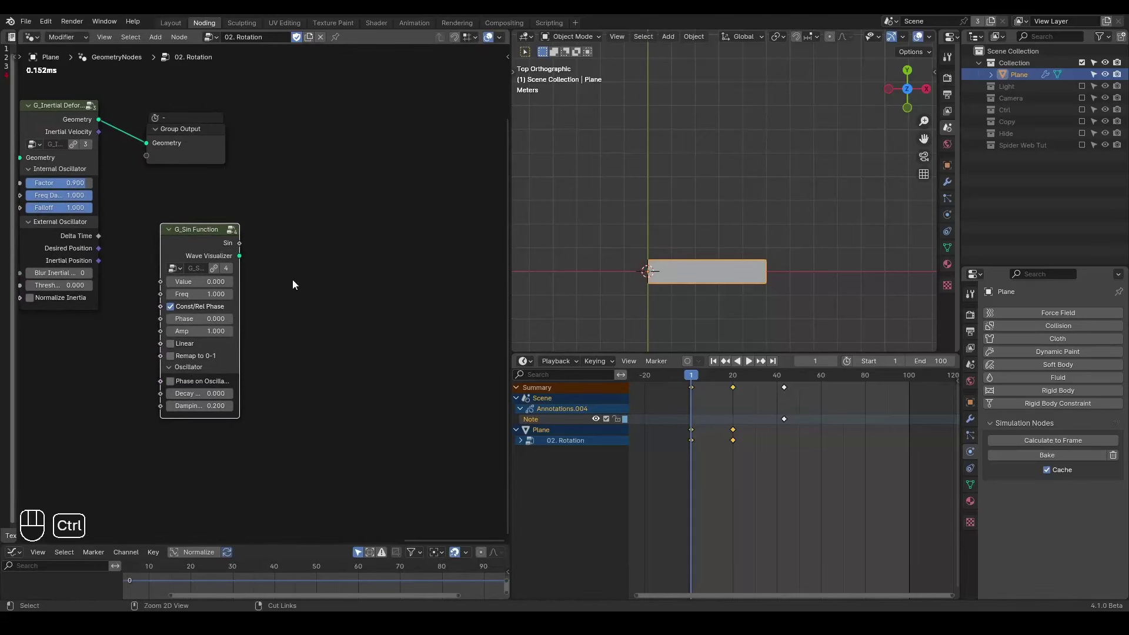
key("ctrl+a")
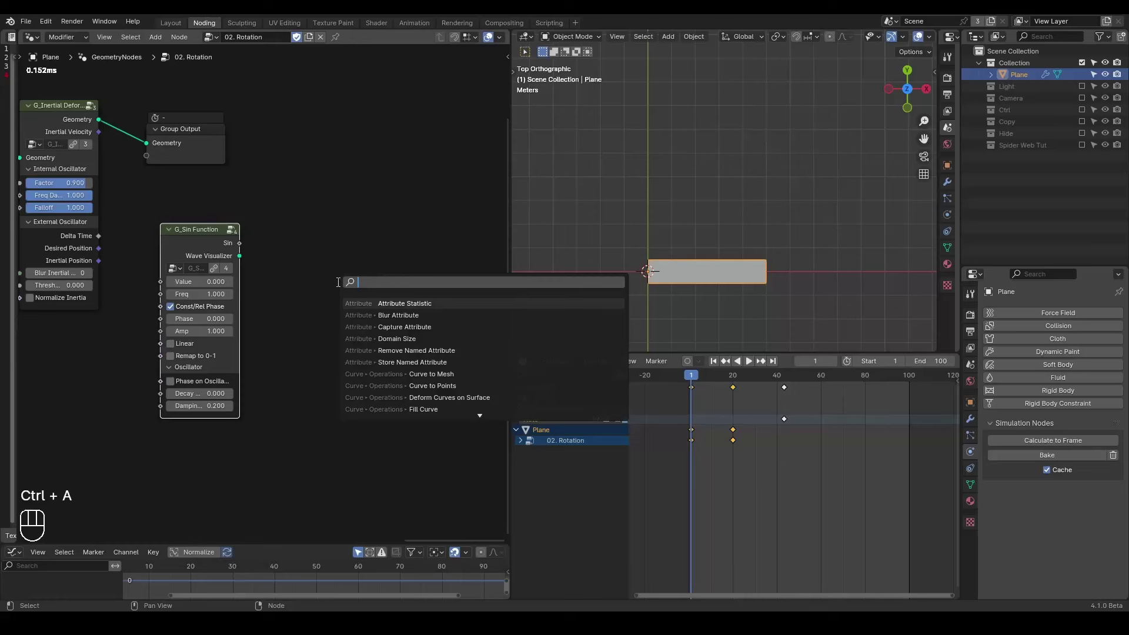
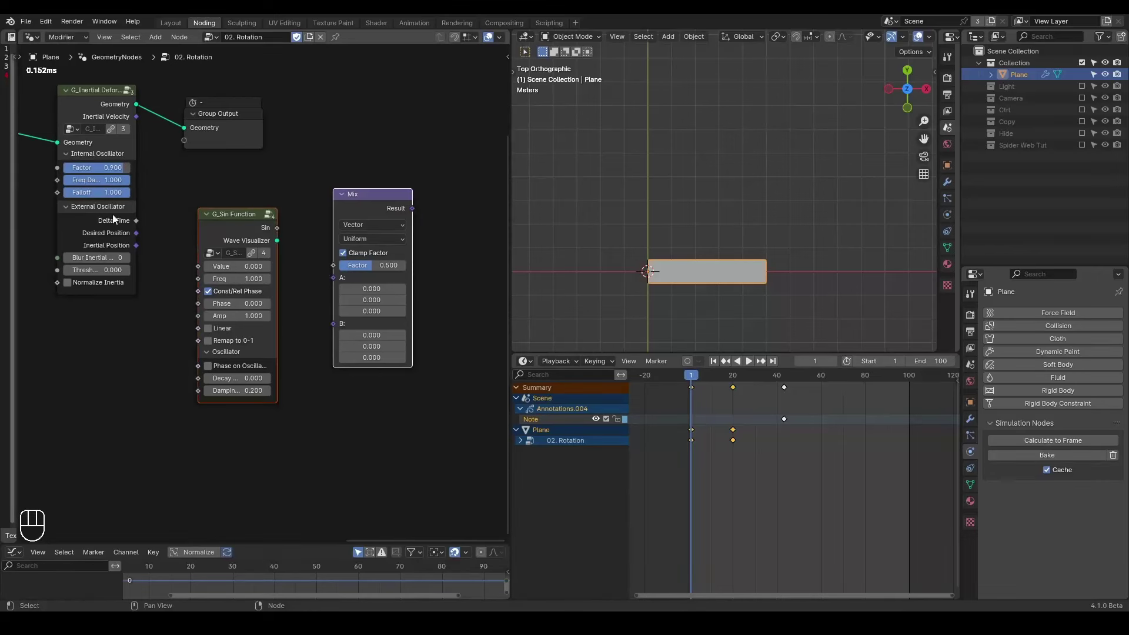
key("x")
Collapse the Inertial Deformer's External Oscillator panel, leaving Factor 0.900 into Group Output
right_click(116, 211)
left_click(119, 213)
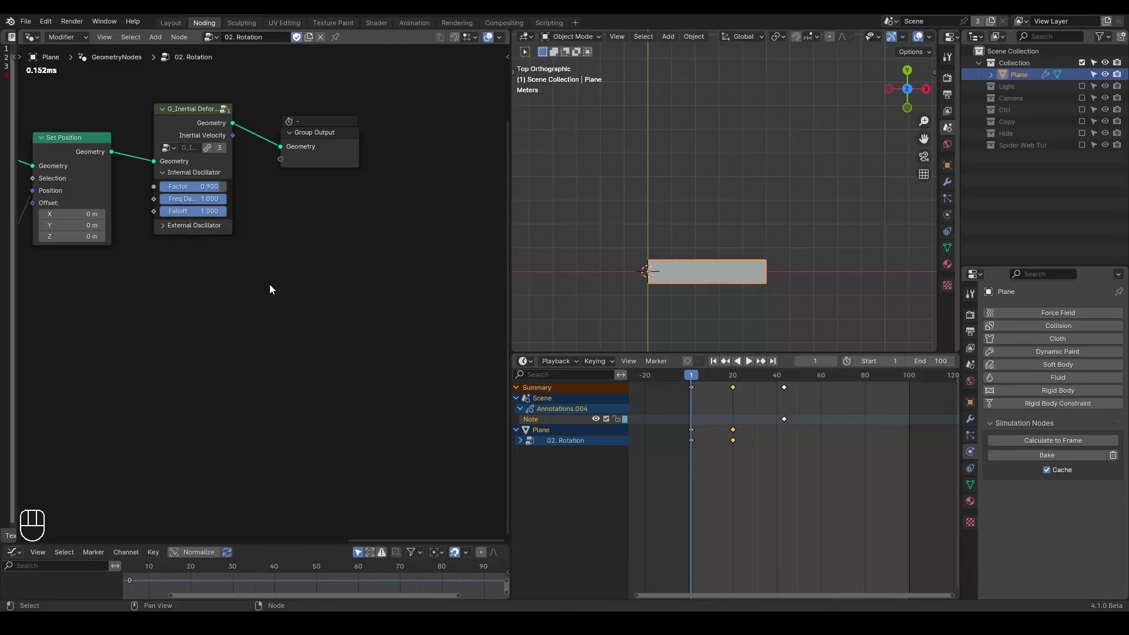
key("ctrl+shift+alt+w")
key("ctrl+shift+alt+q")
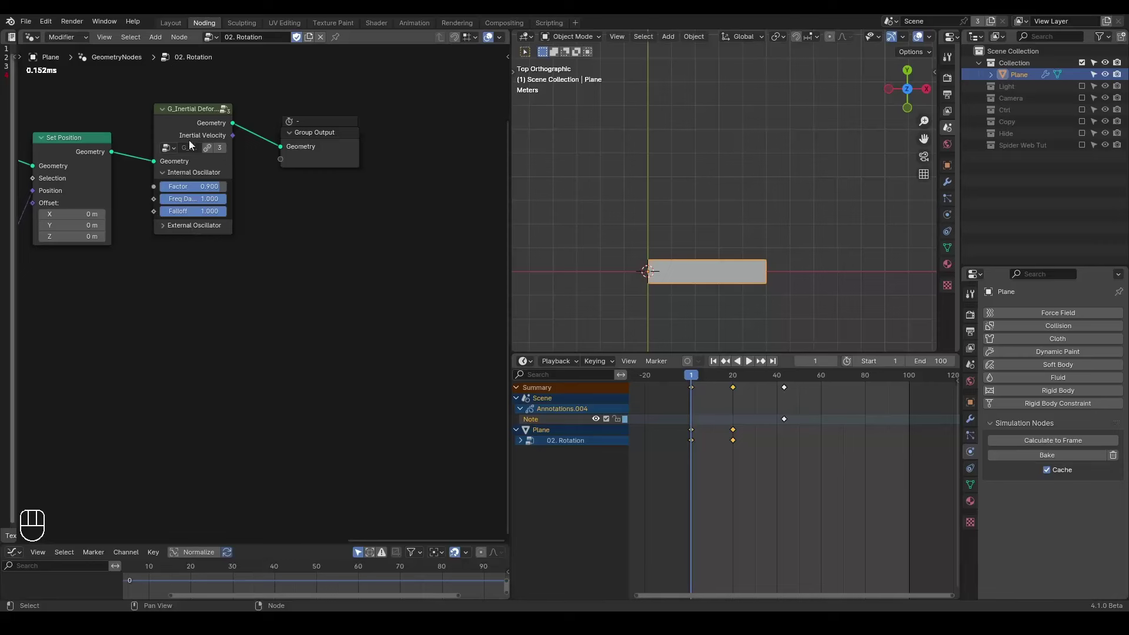
Switch to the Geometry Nodes spike tree and play its animation, pausing at frame 43
left_click(212, 40)
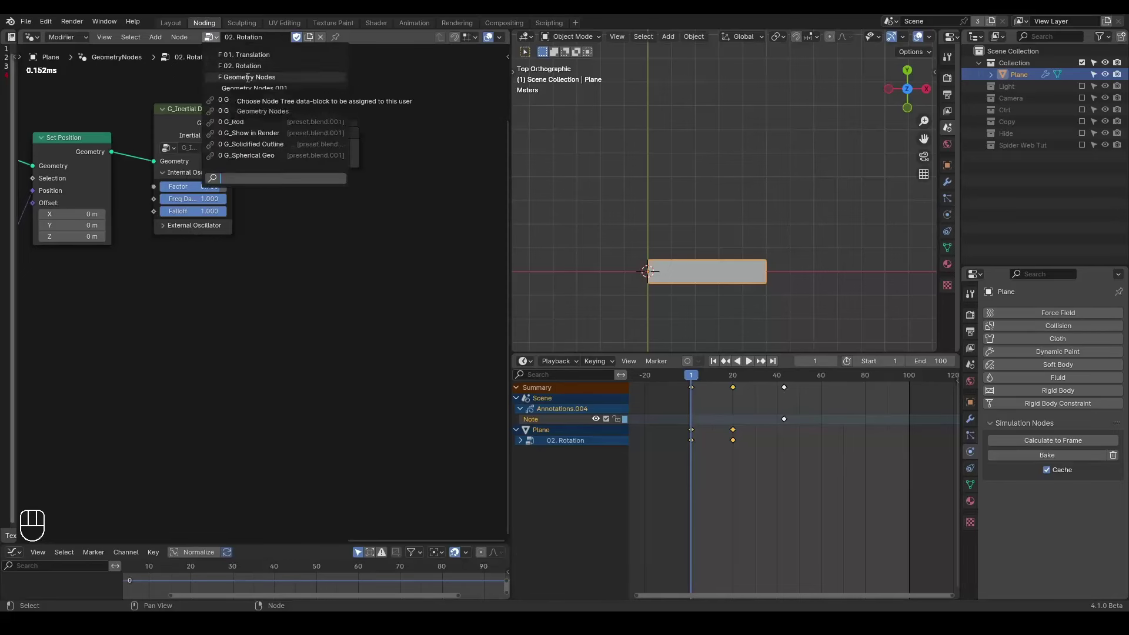
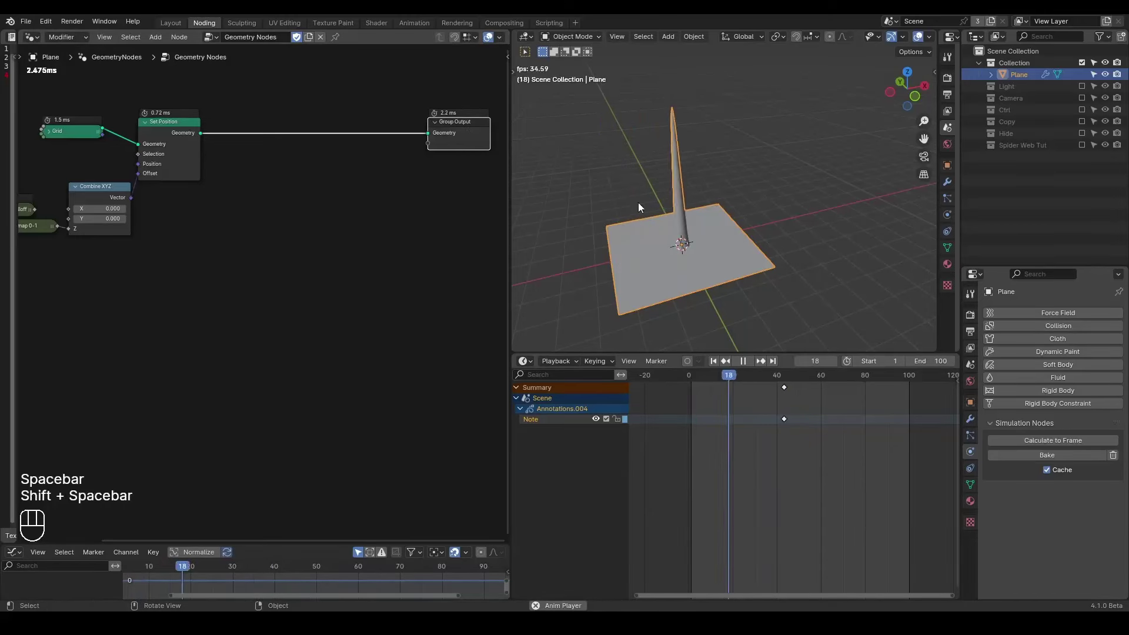
key("shift+space")
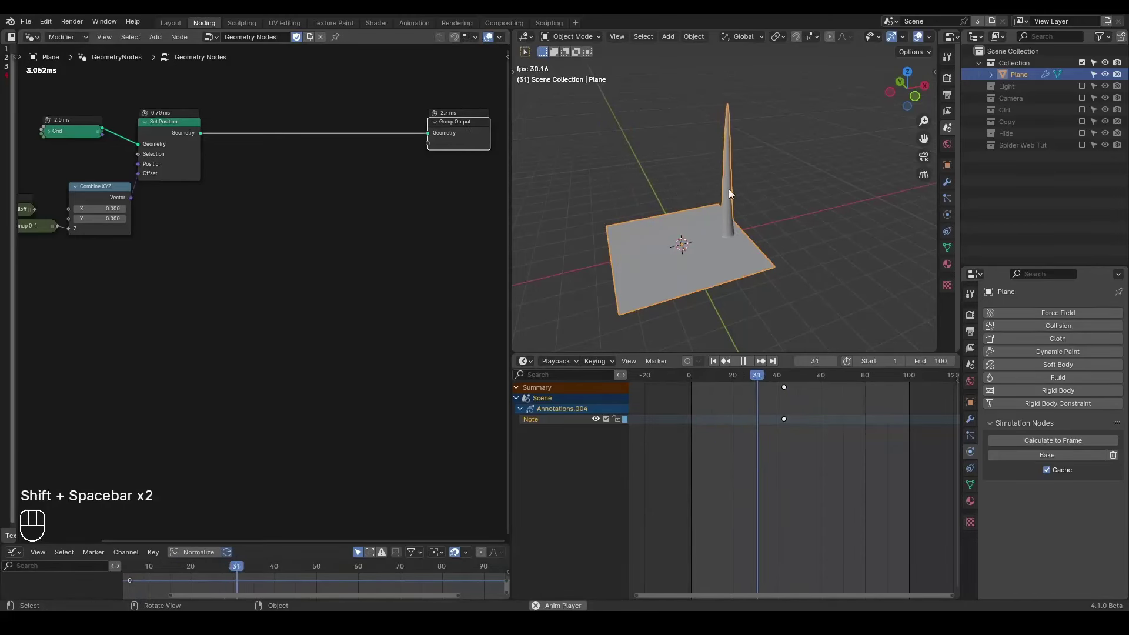
key("shift+space")
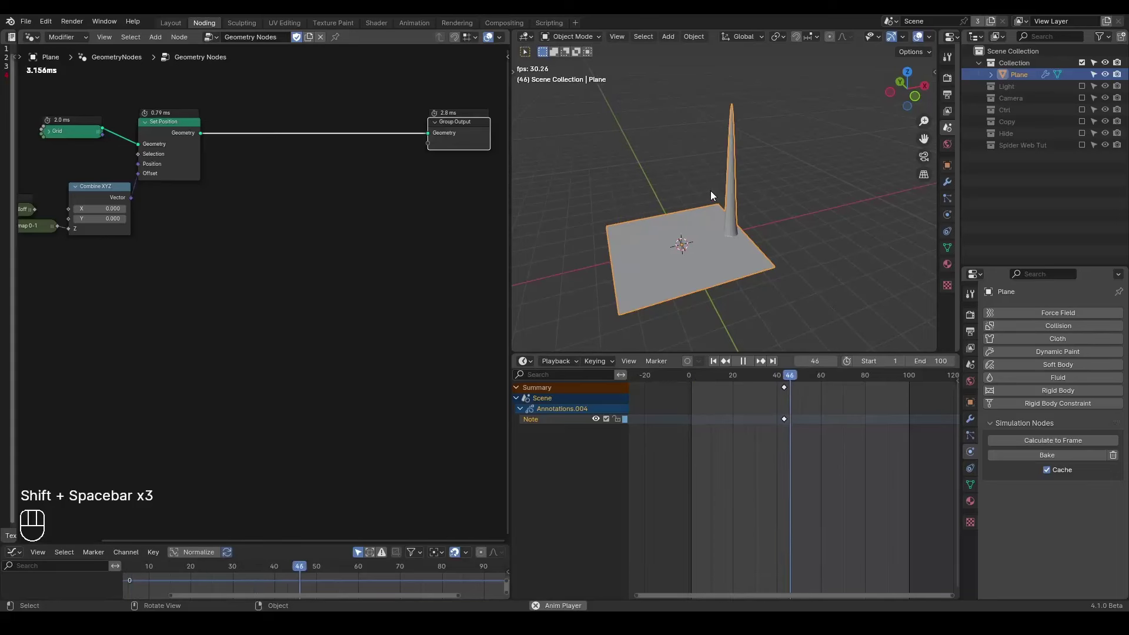
key("shift+space")
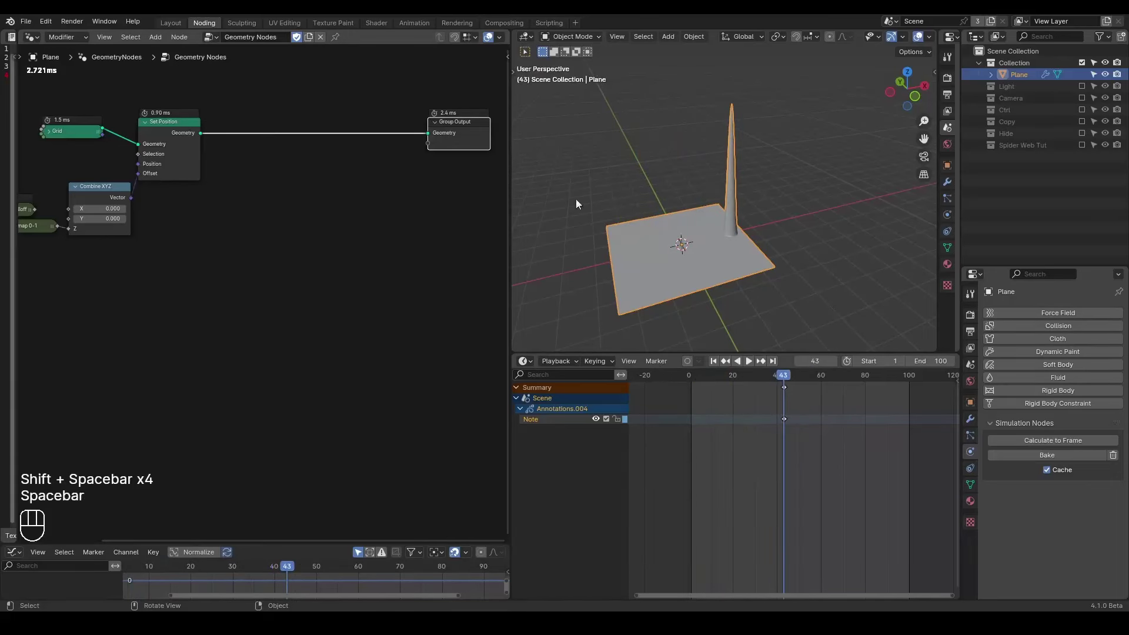
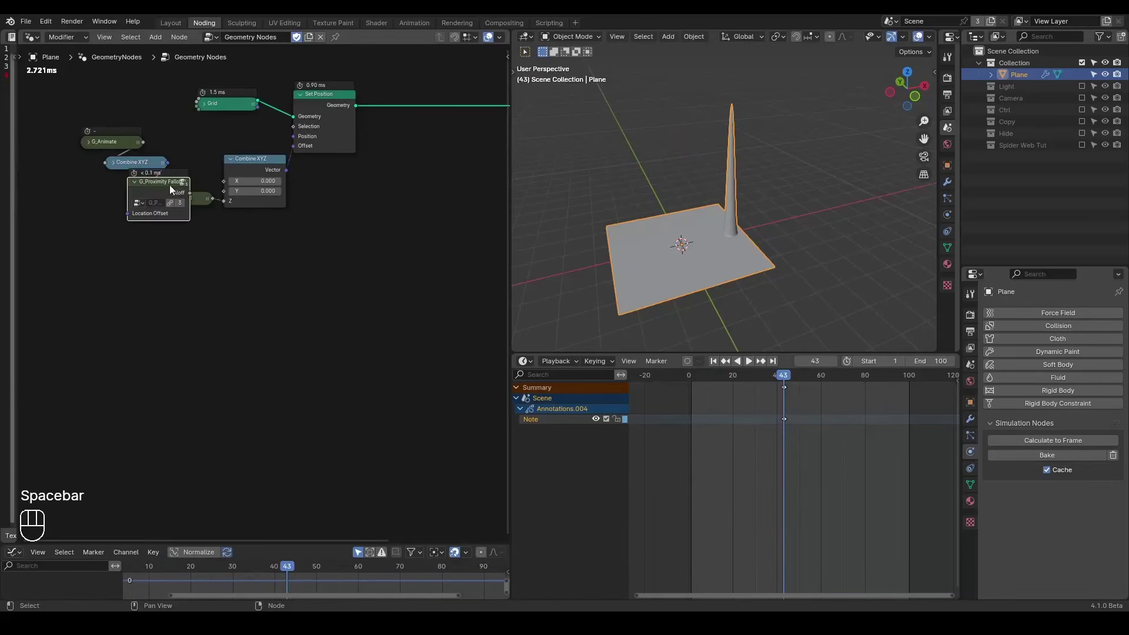
Insert a G_Inertial Deformer after Set Position and preview the swaying spike
left_click(140, 188)
middle_click(348, 222)
key("shift+space")
key("shift+space")
key("space")
key("ctrl+a")
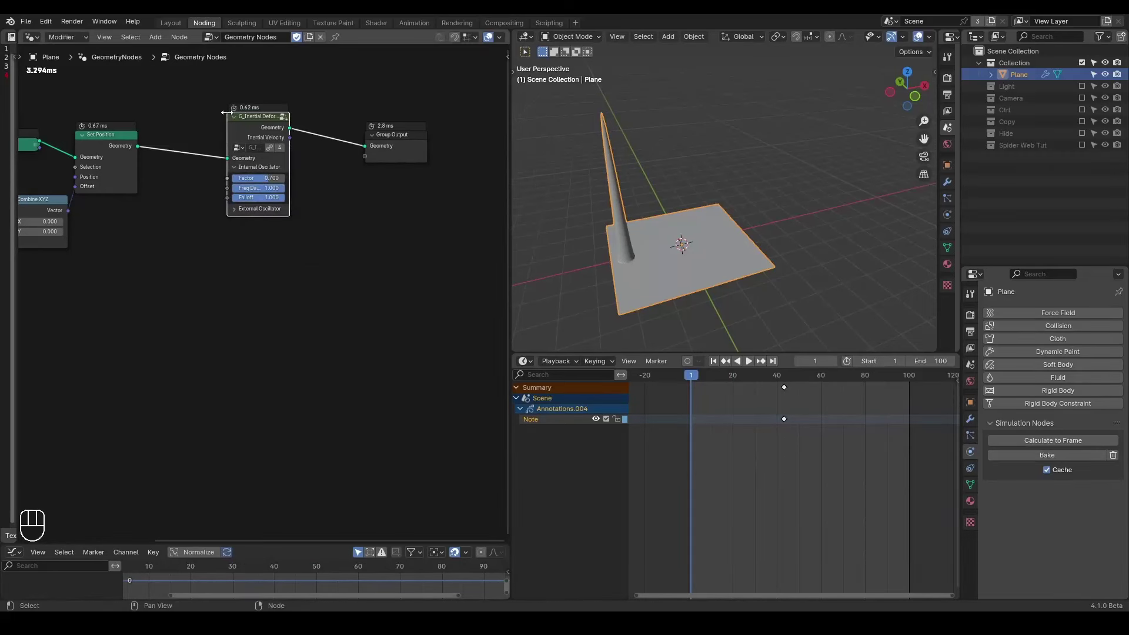
key("space")
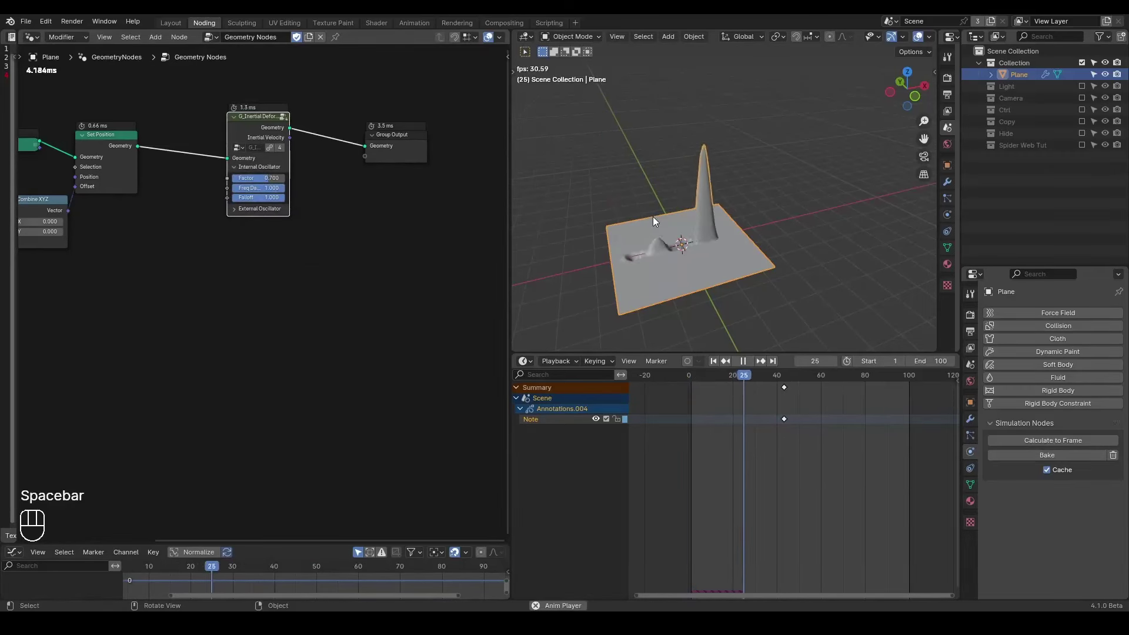
key("shift+space")
key("space")
Tune the deformer to Factor 0.500 and Freq Damping 0.233, replaying between edits
left_click(262, 184)
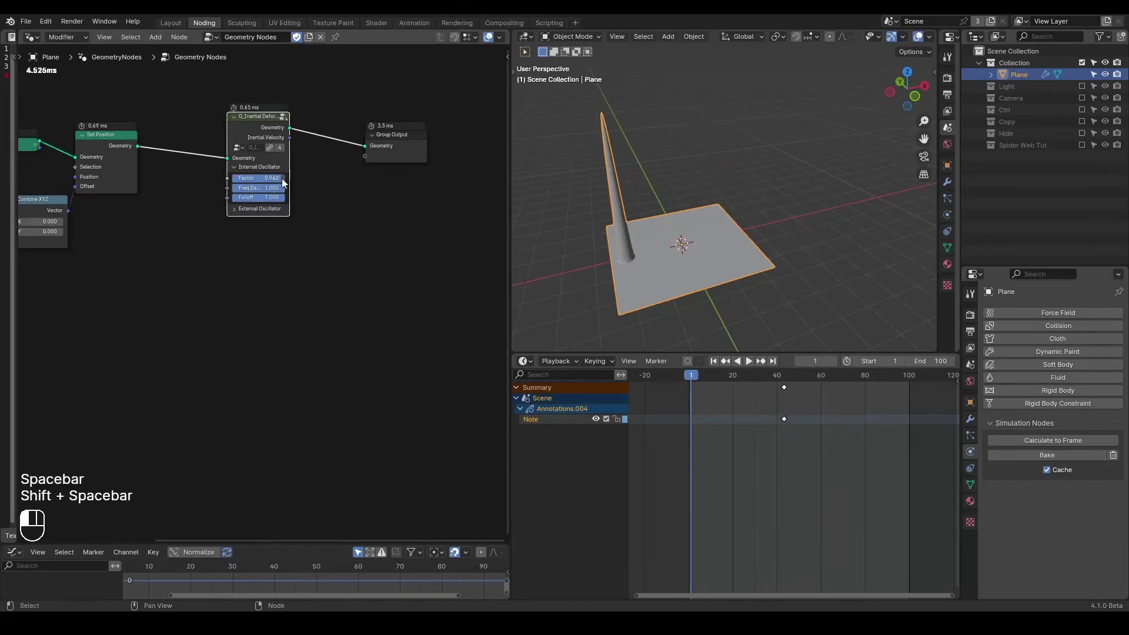
key("space")
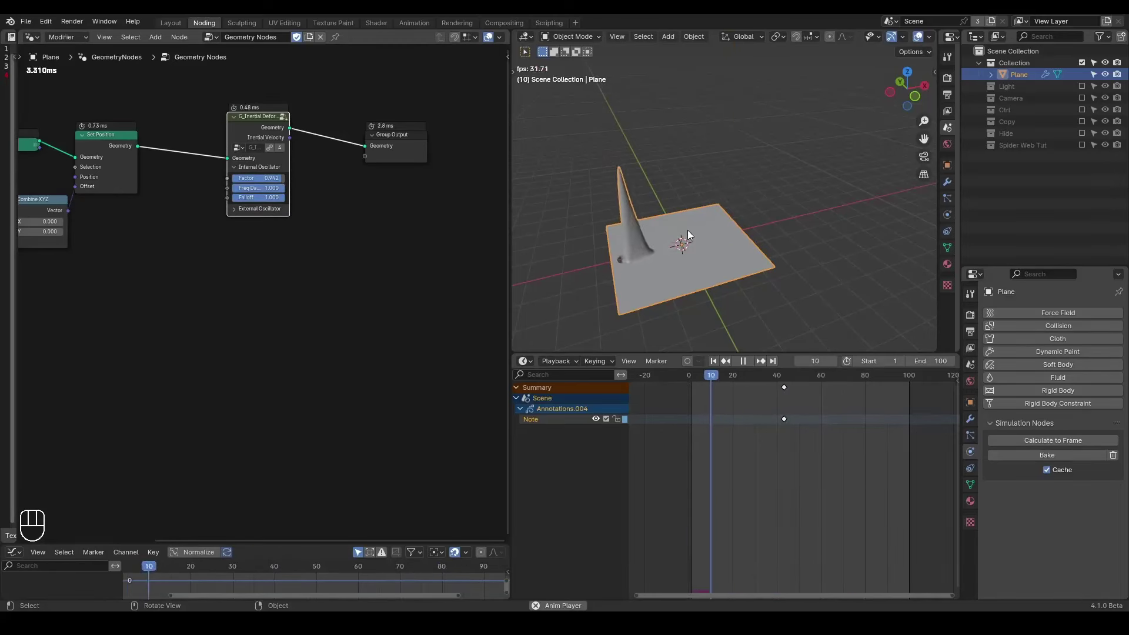
key("space")
left_click(270, 193)
key("space")
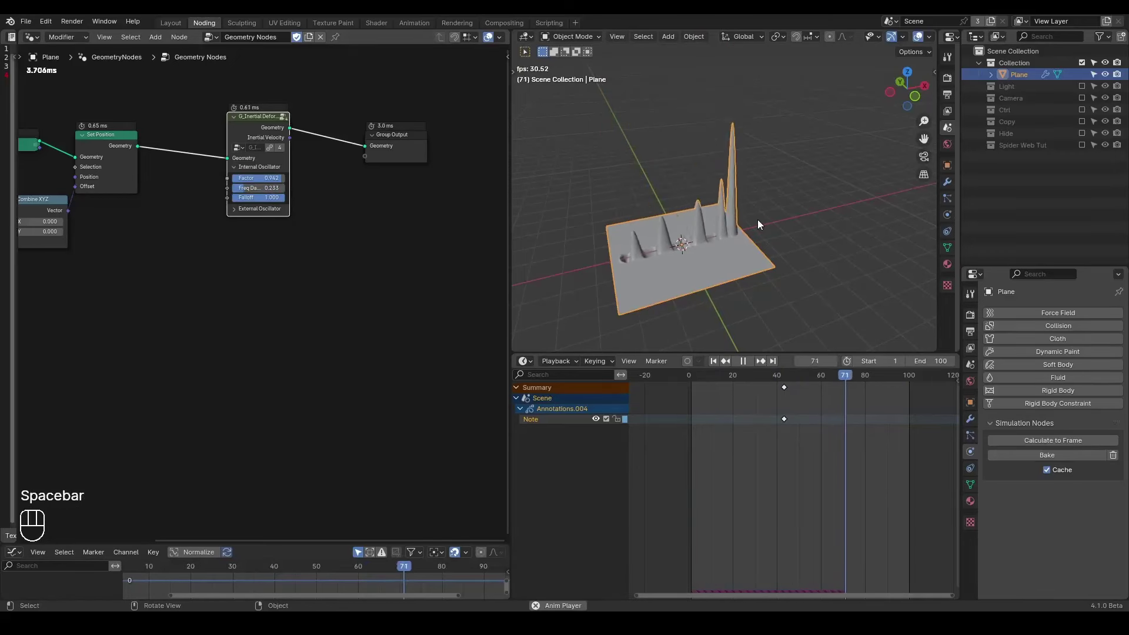
key("space")
key("shift+space")
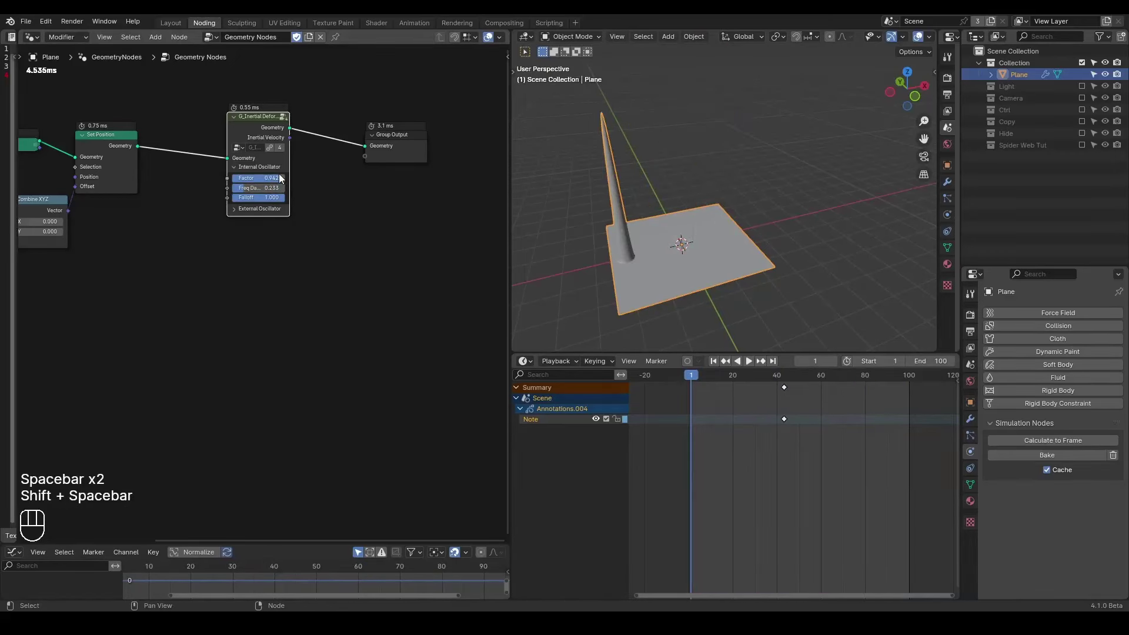
left_click(283, 179)
key("space")
key("space")
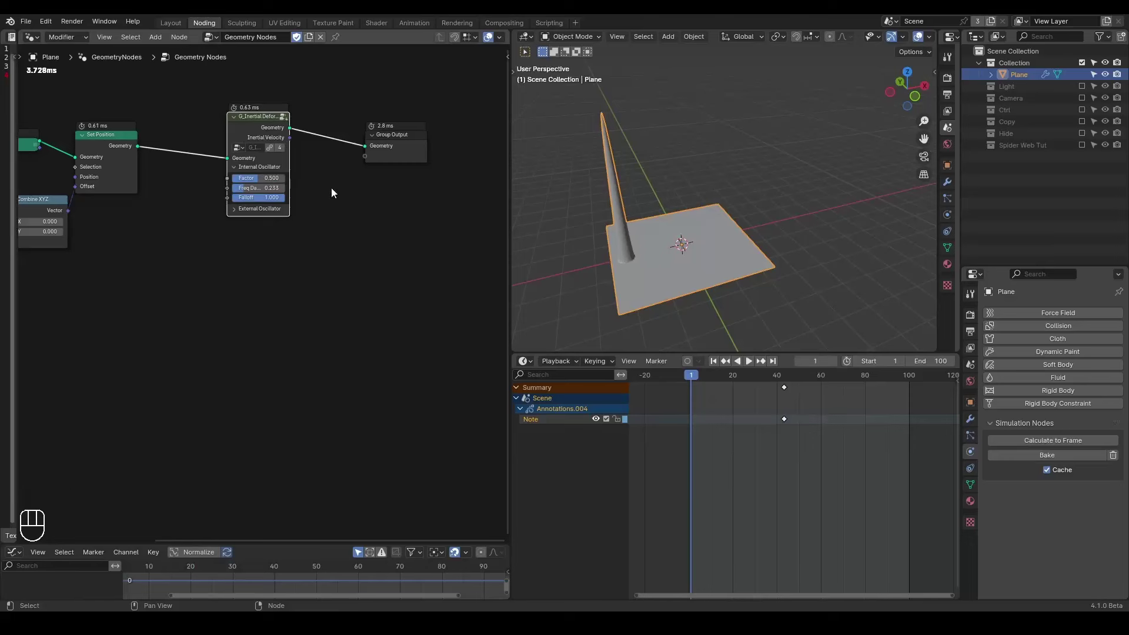
key("ctrl+shift+alt+q")
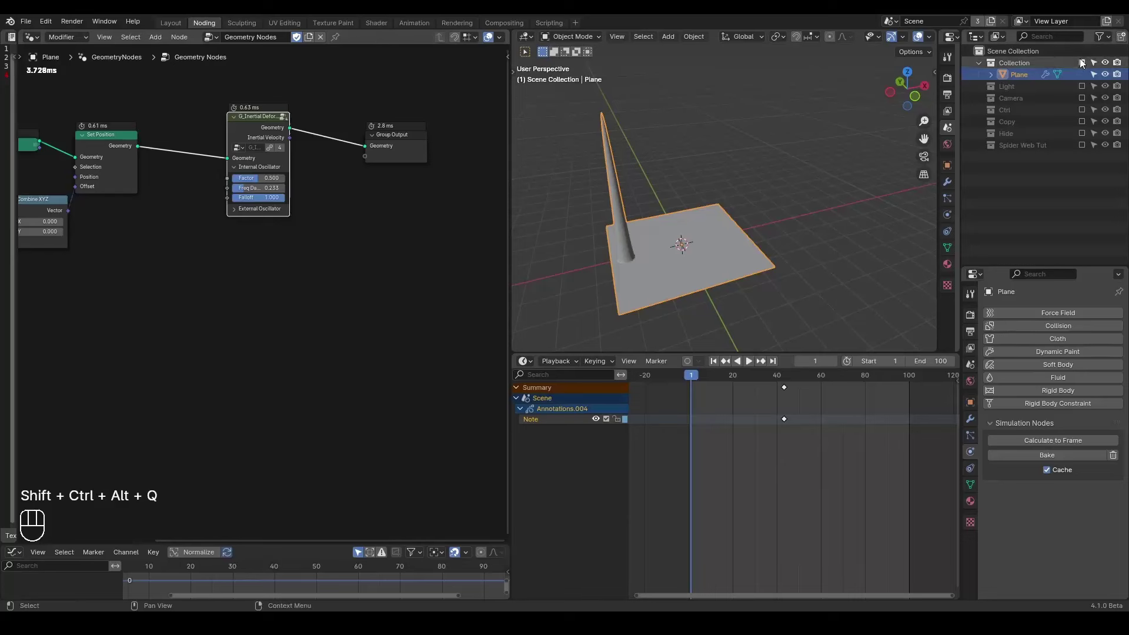
Hide the demo Collection, show Spider Web Tut, and zoom to its Inertial Deformer and Sin Function nodes
left_click(1082, 63)
left_click(1084, 134)
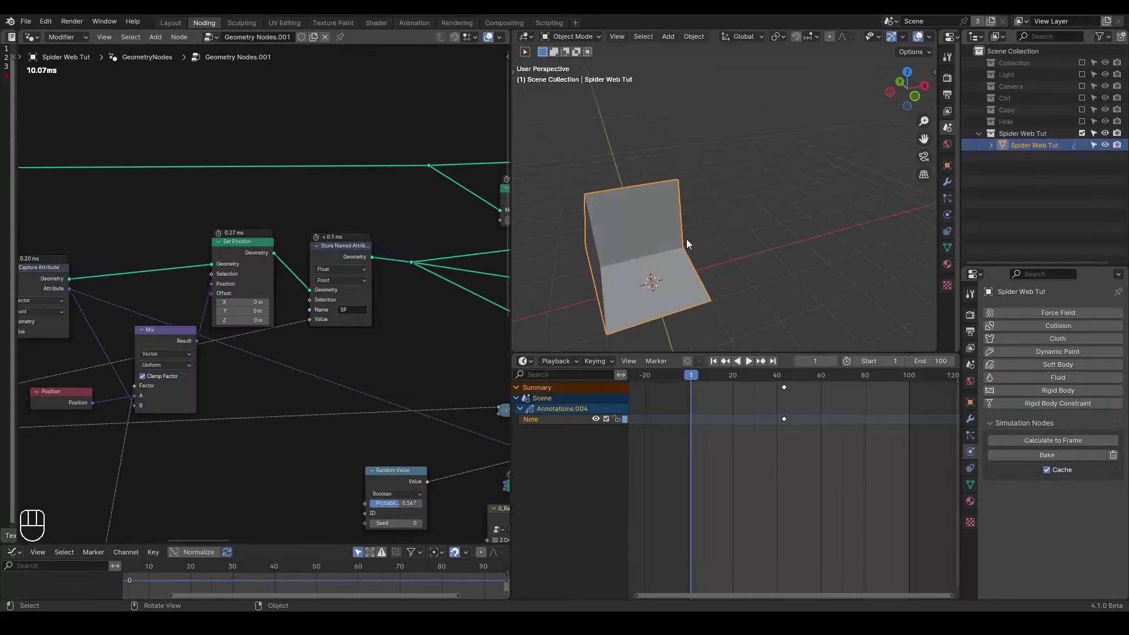
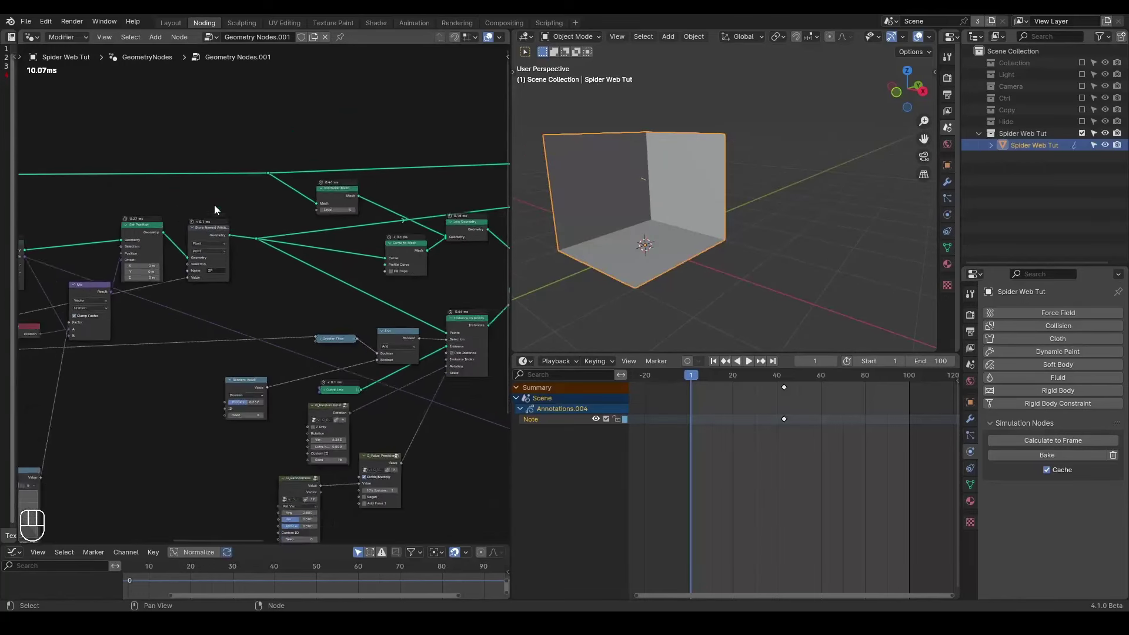
left_click_drag(344, 259, 197, 261)
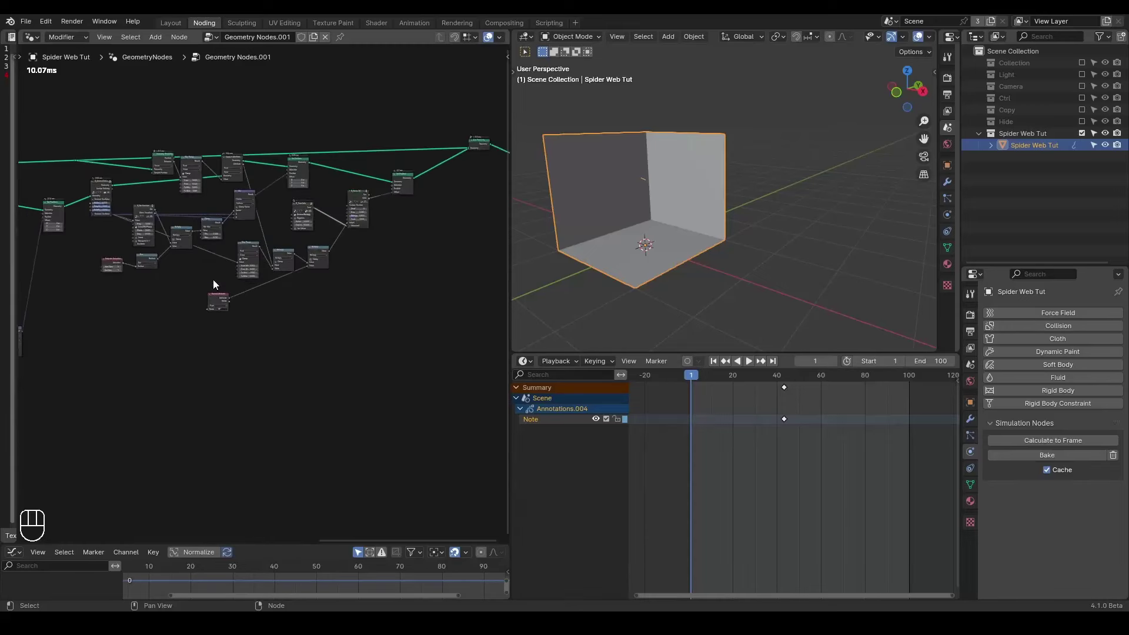
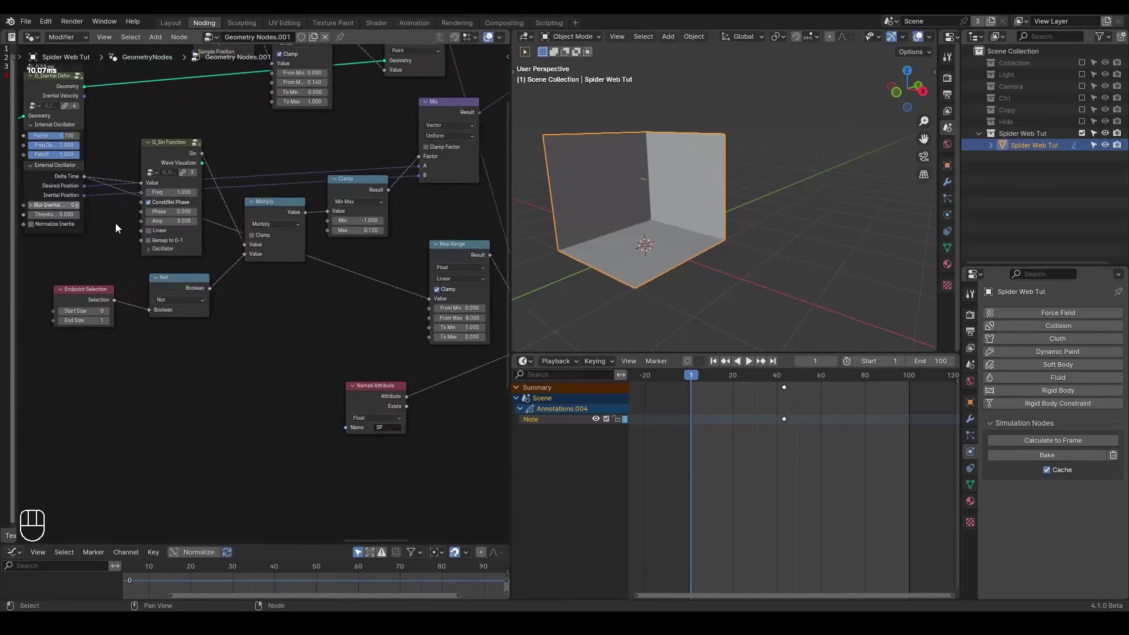
left_click(120, 189)
right_click(120, 188)
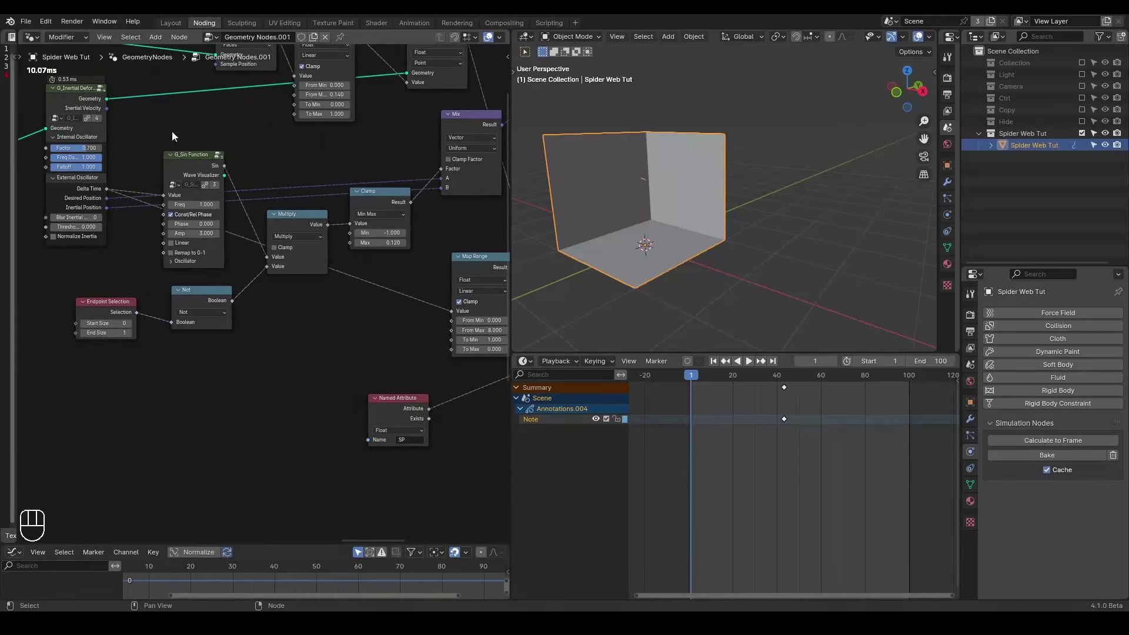
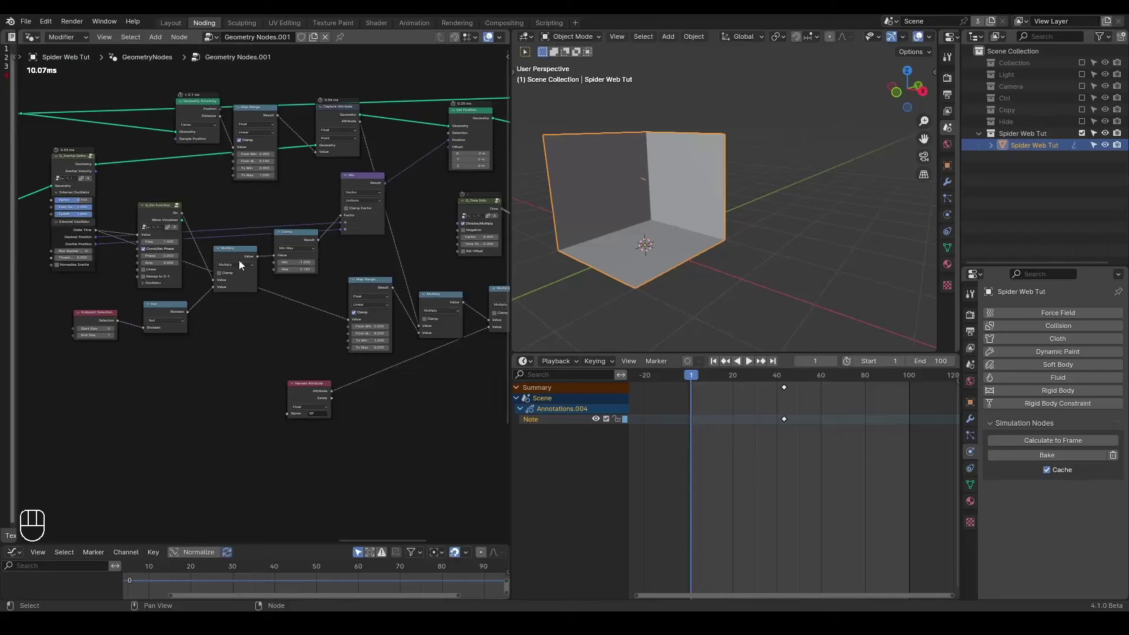
Play the spider web animation and orbit to view the web from the front
key("space")
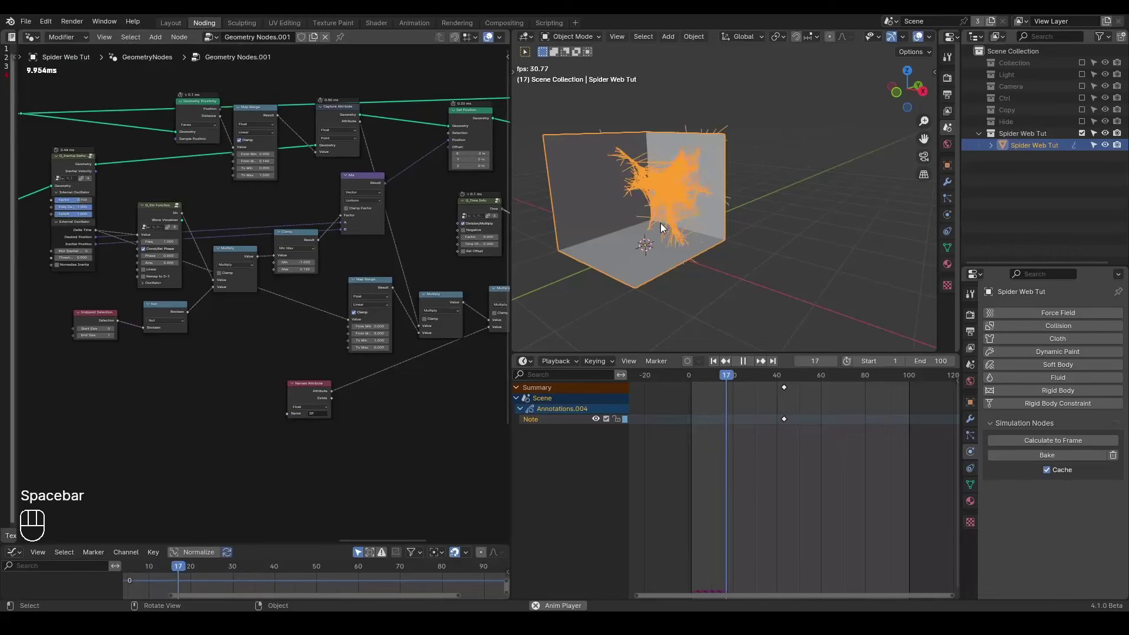
key("shift+space")
left_click(755, 213)
left_click_drag(751, 218, 671, 214)
middle_click(672, 214)
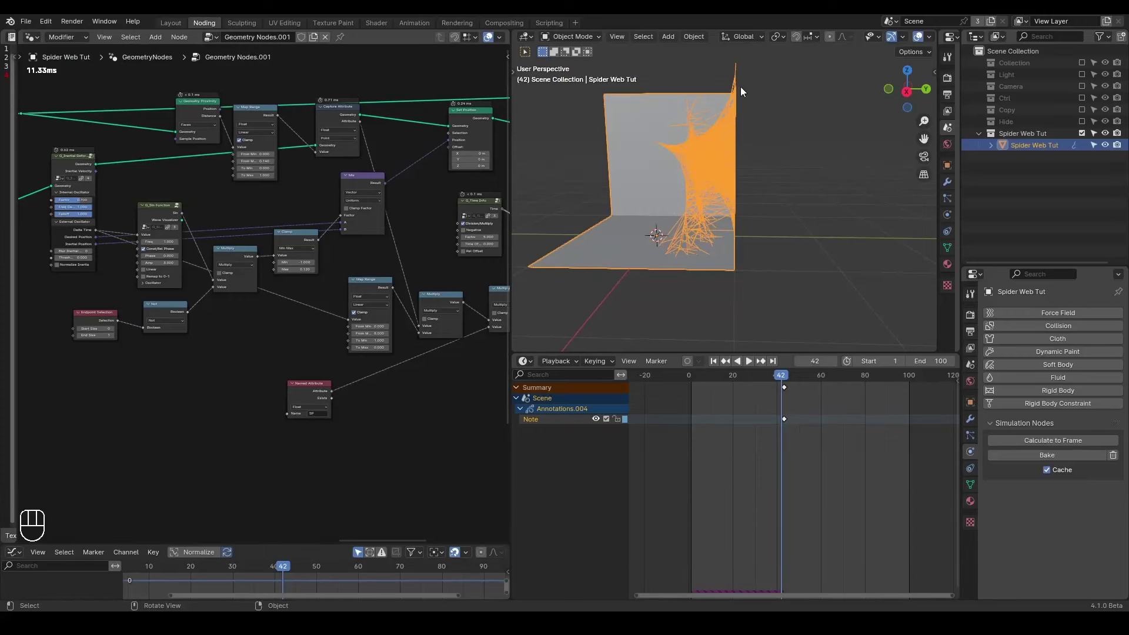
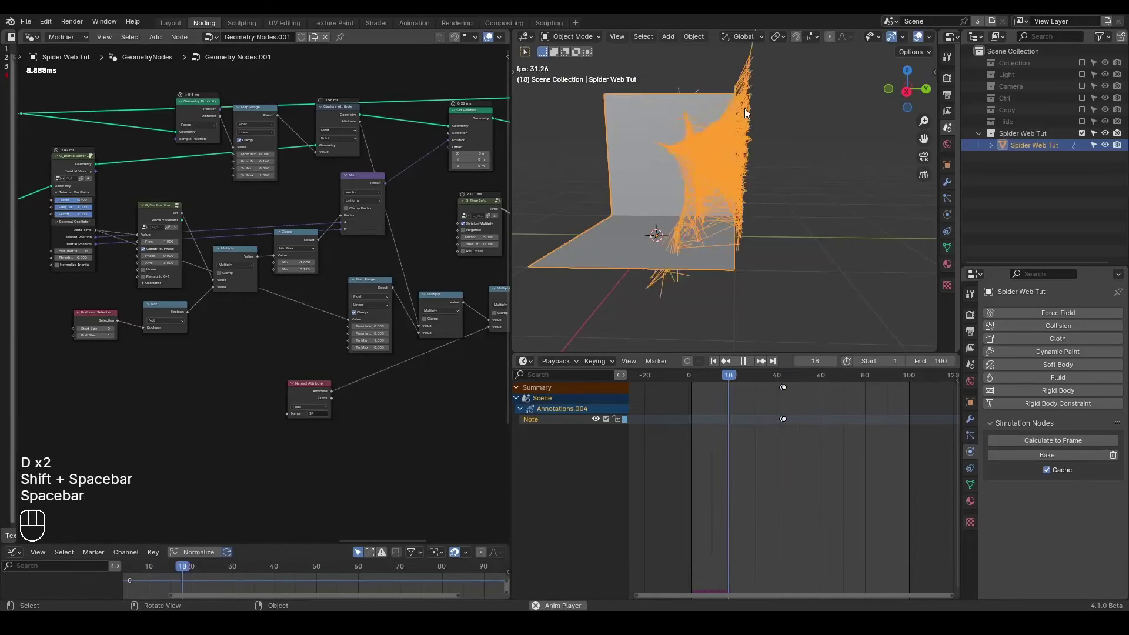
key("space")
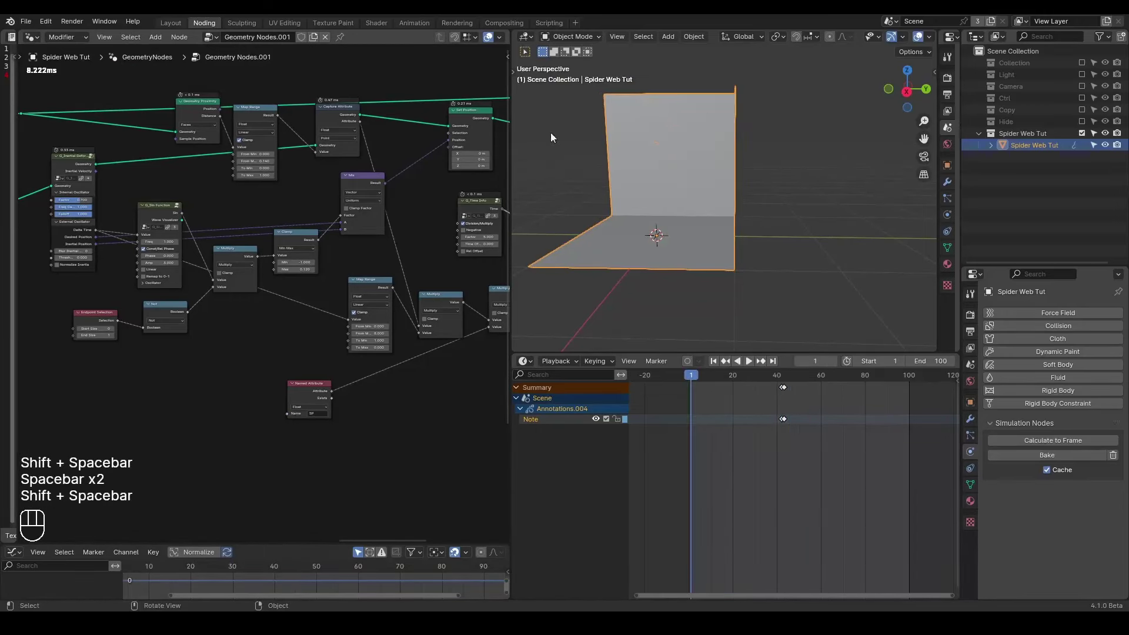
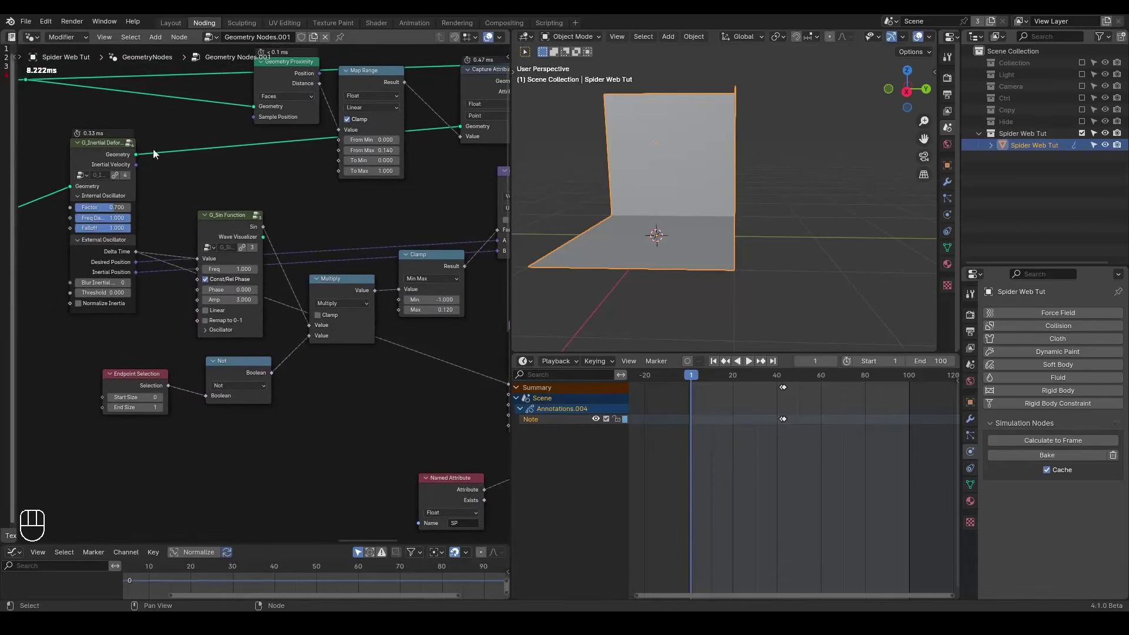
Reset the Inertial Deformer's Internal Oscillator Factor to 0 via its context menu
left_click(106, 212)
right_click(106, 212)
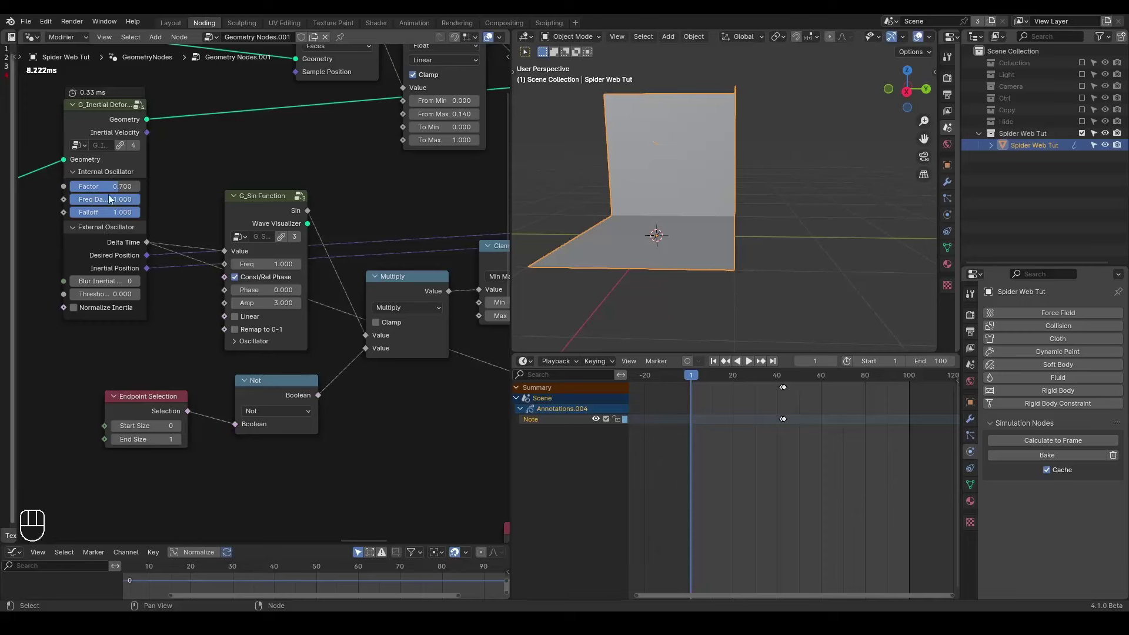
left_click(121, 184)
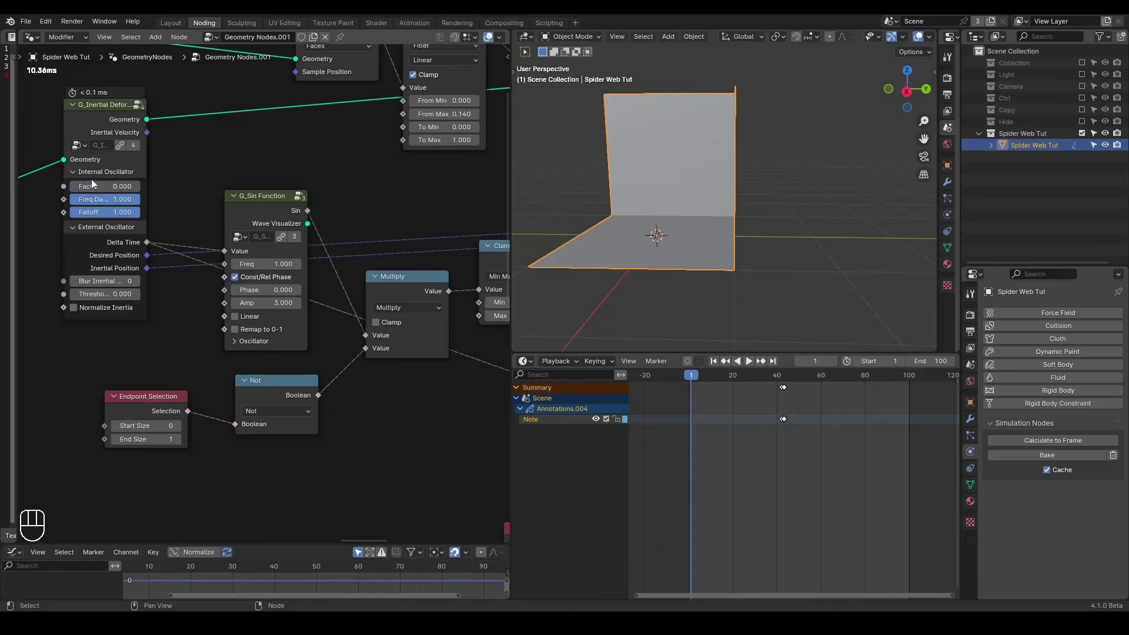
Replay the web animation several times from the start, then stop back at frame 1
key("space")
key("shift+space")
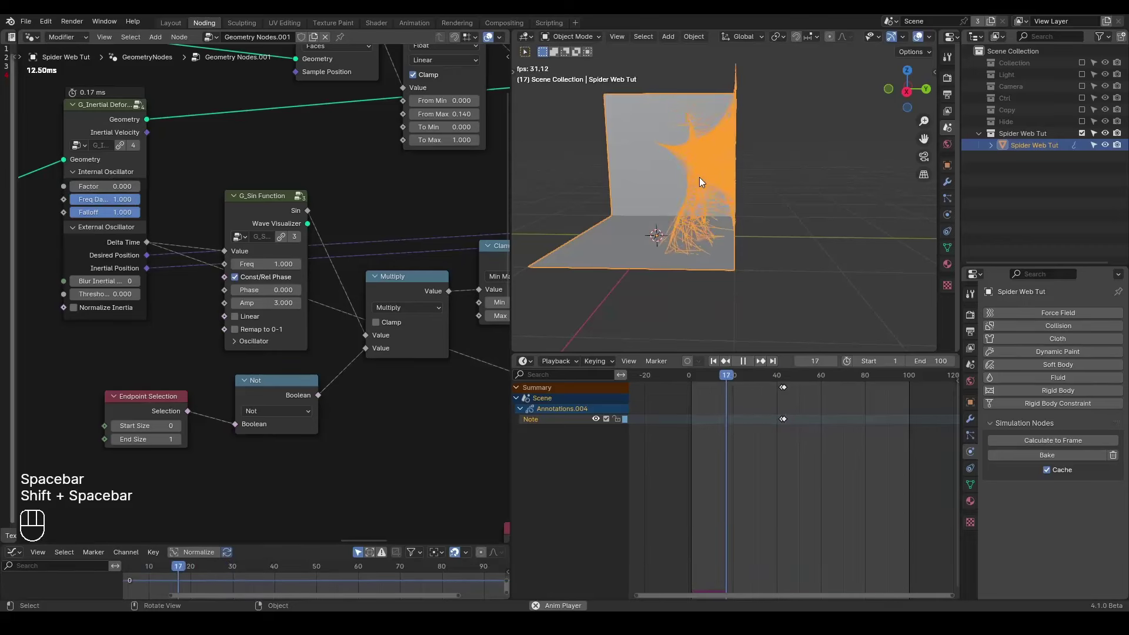
key("space")
left_click(717, 177)
key("shift+space")
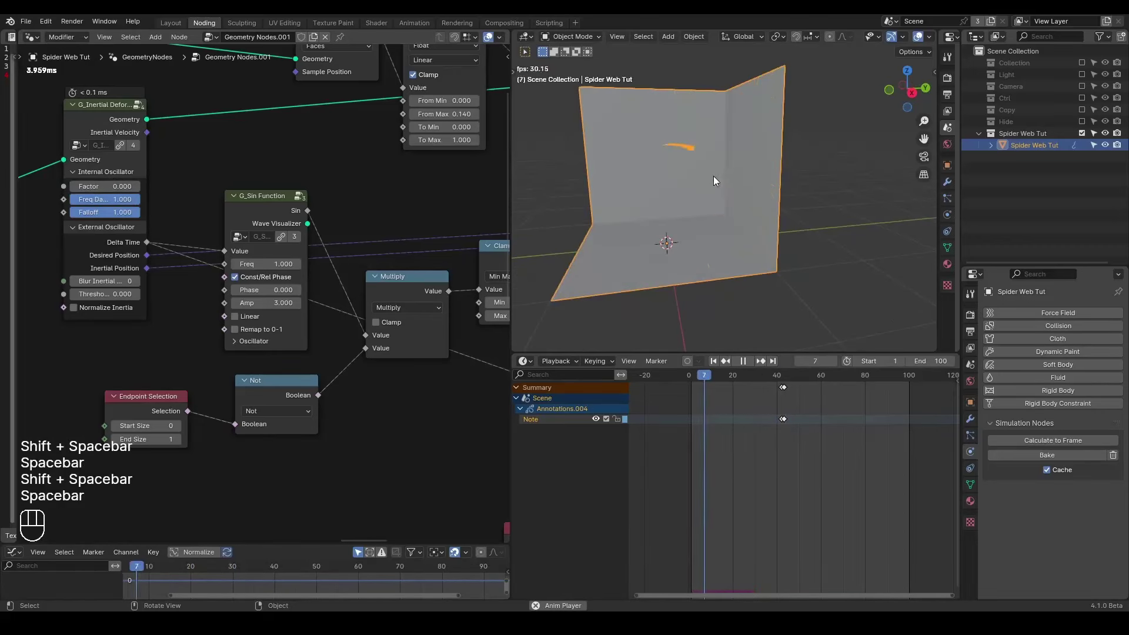
key("shift+space")
key("space")
key("space")
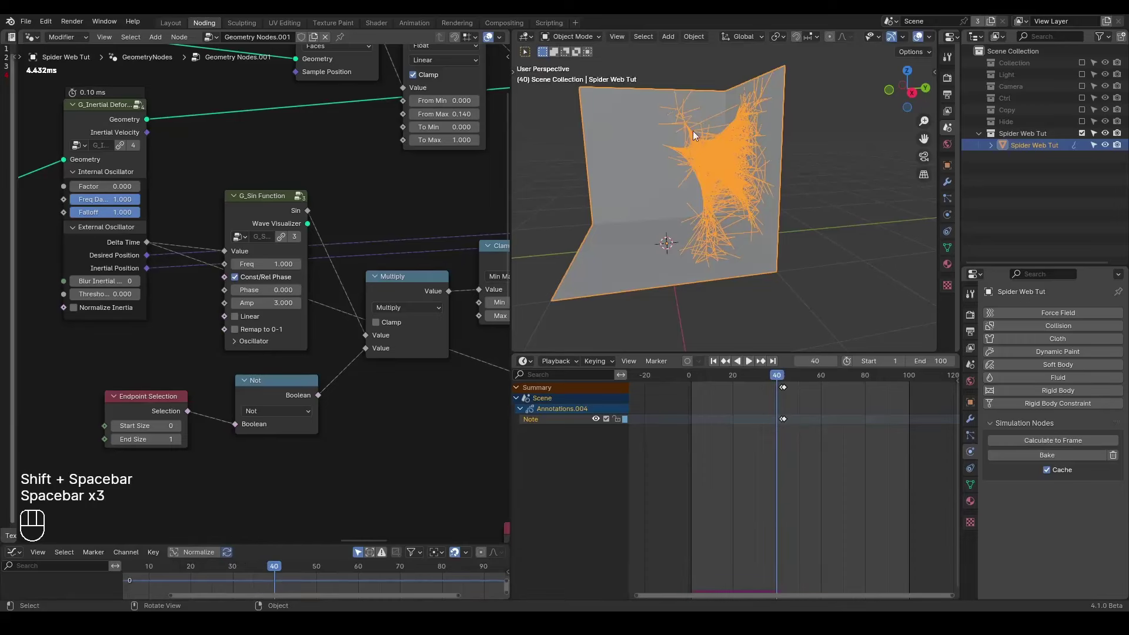
key("shift+space")
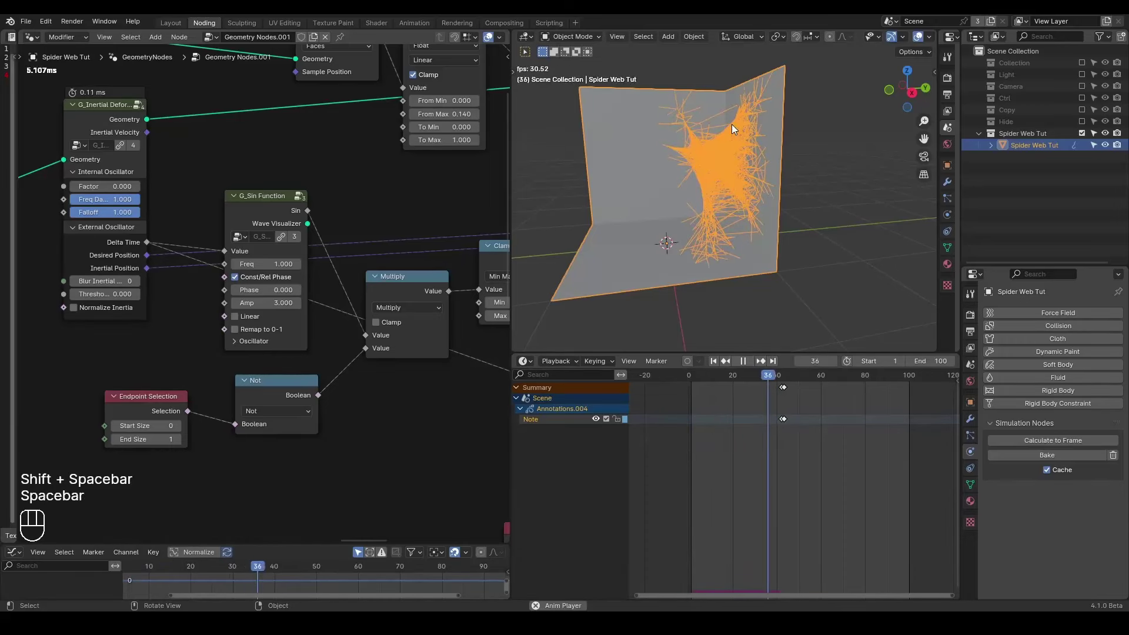
key("space")
left_click_drag(402, 241, 335, 223)
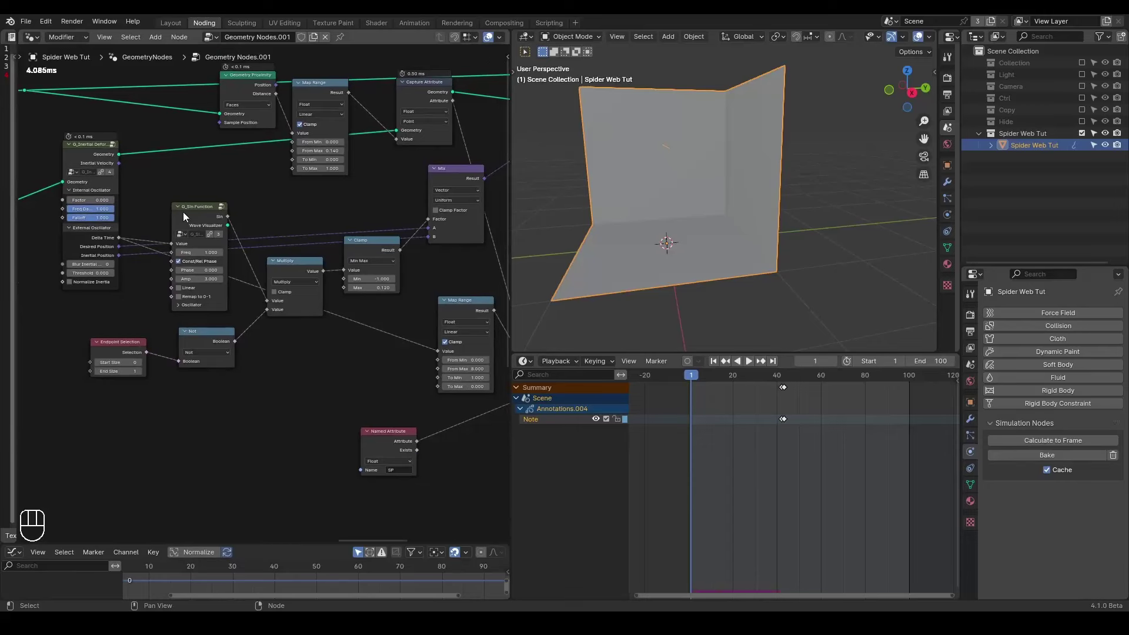
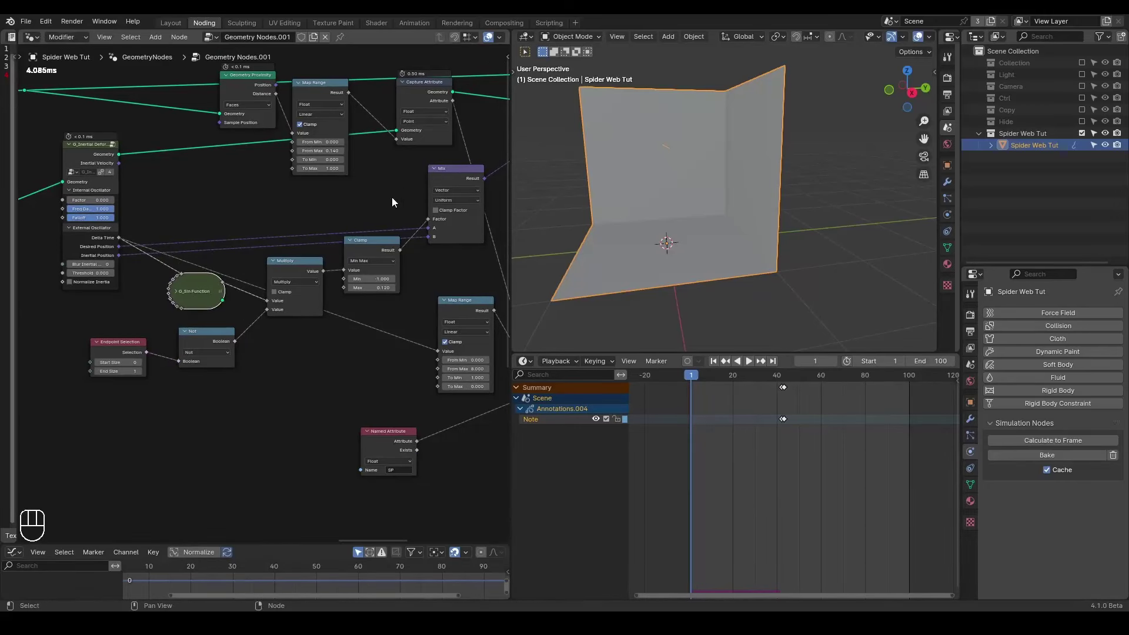
Collapse the G_Sin Function node to its header and save the file
left_click_drag(194, 192, 242, 156)
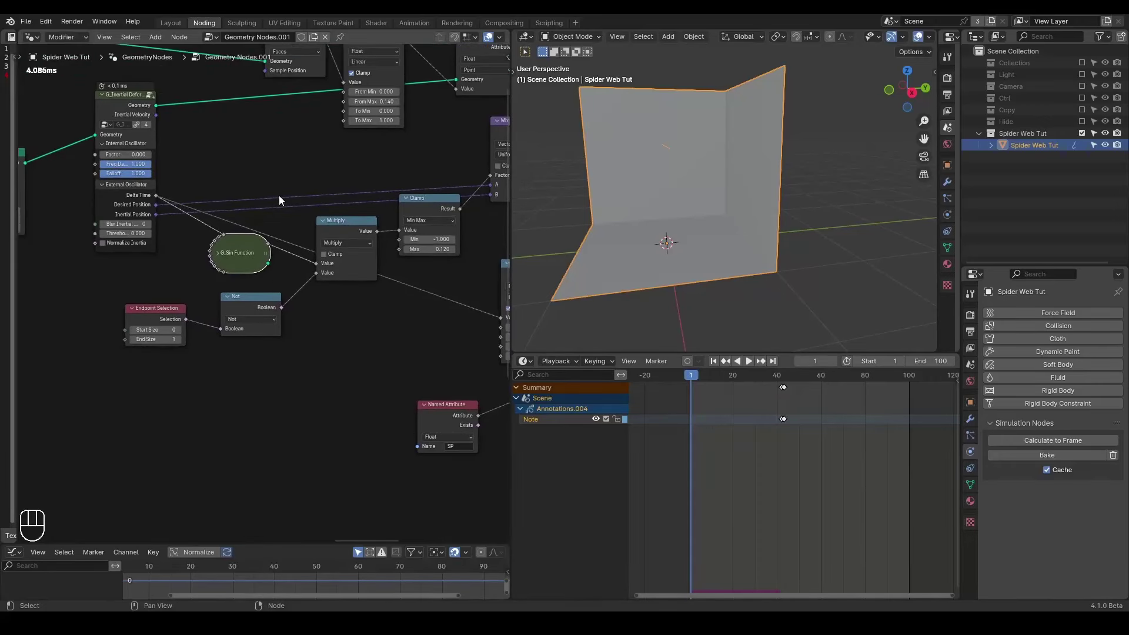
key("ctrl+shift+alt+q")
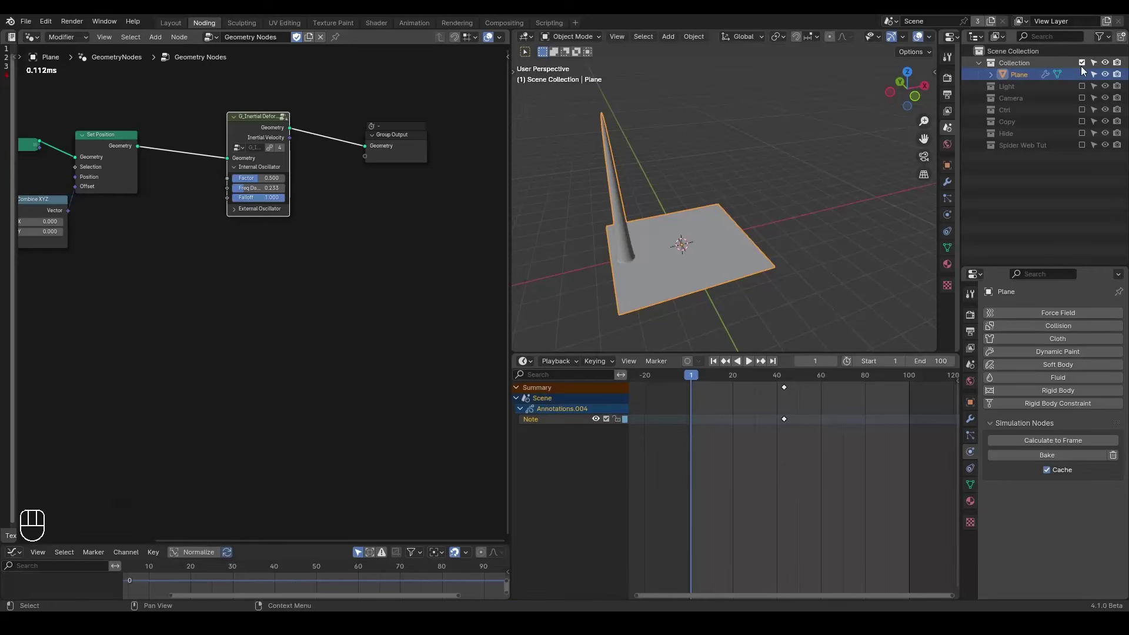
Select Spider Web Tut and play the web animation with oscillator Factor 0.7, orbiting around it
left_click(1085, 68)
left_click(1087, 137)
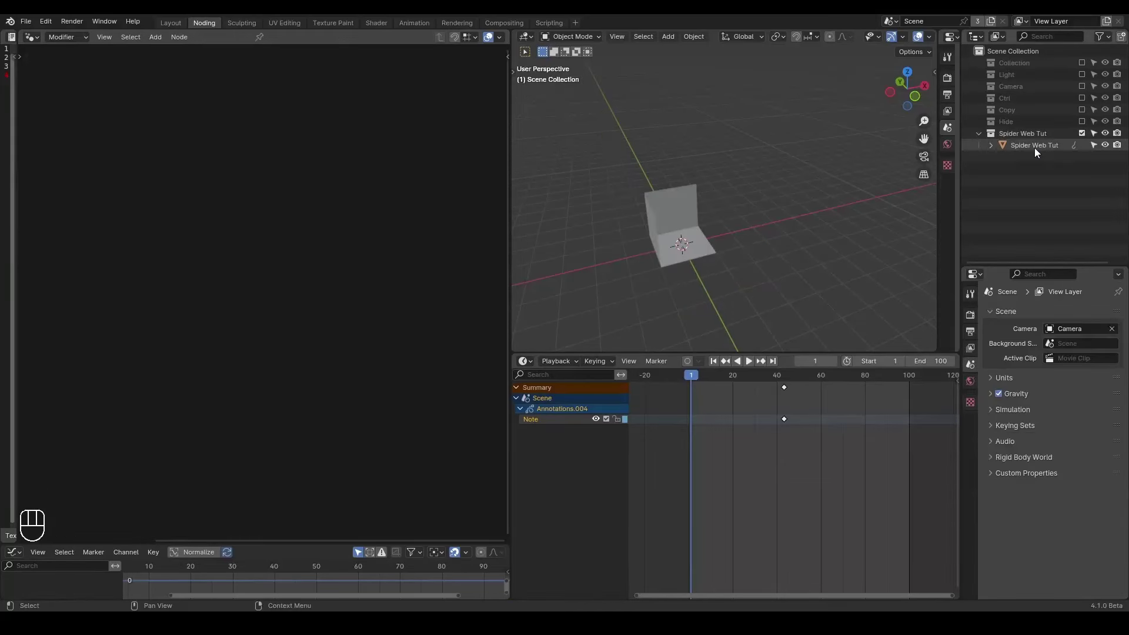
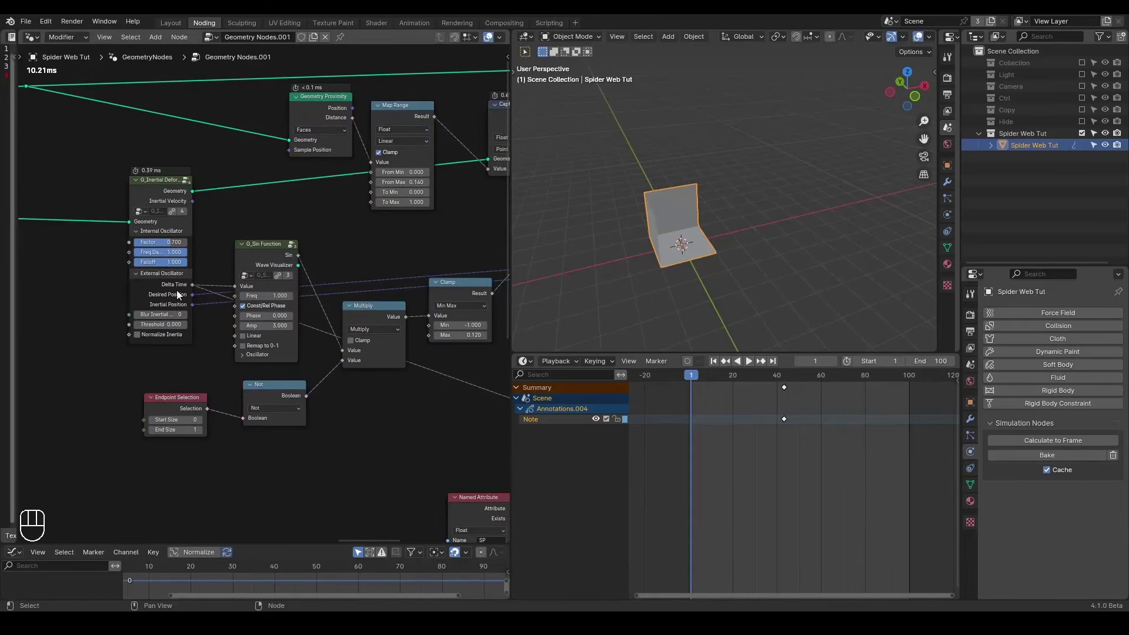
left_click(162, 275)
key("space")
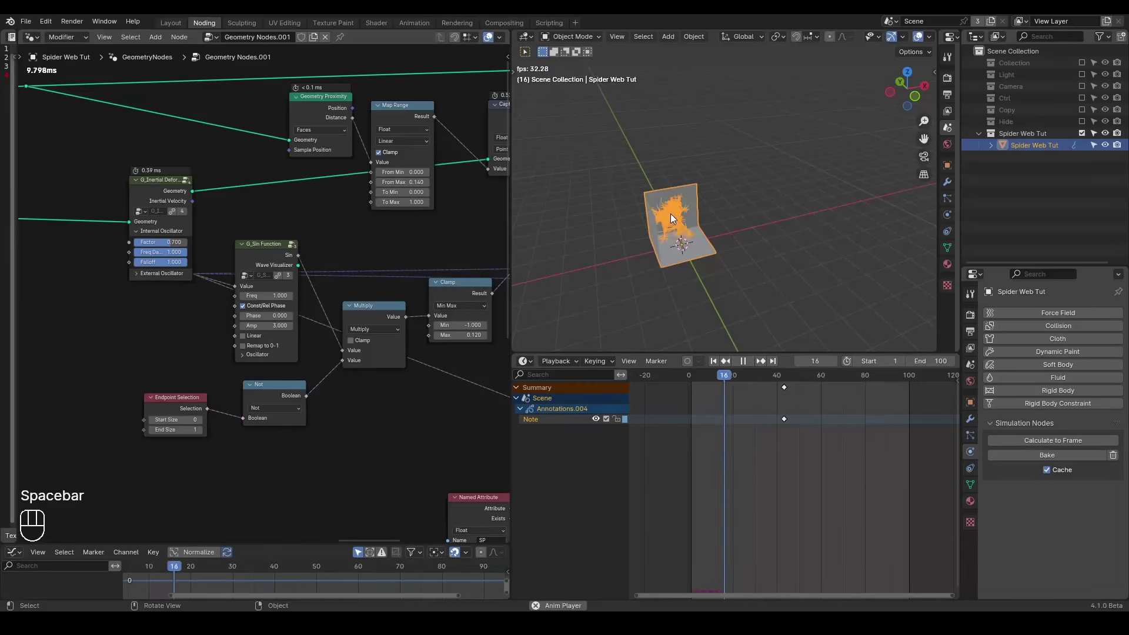
left_click_drag(673, 223, 588, 195)
left_click_drag(652, 195, 690, 212)
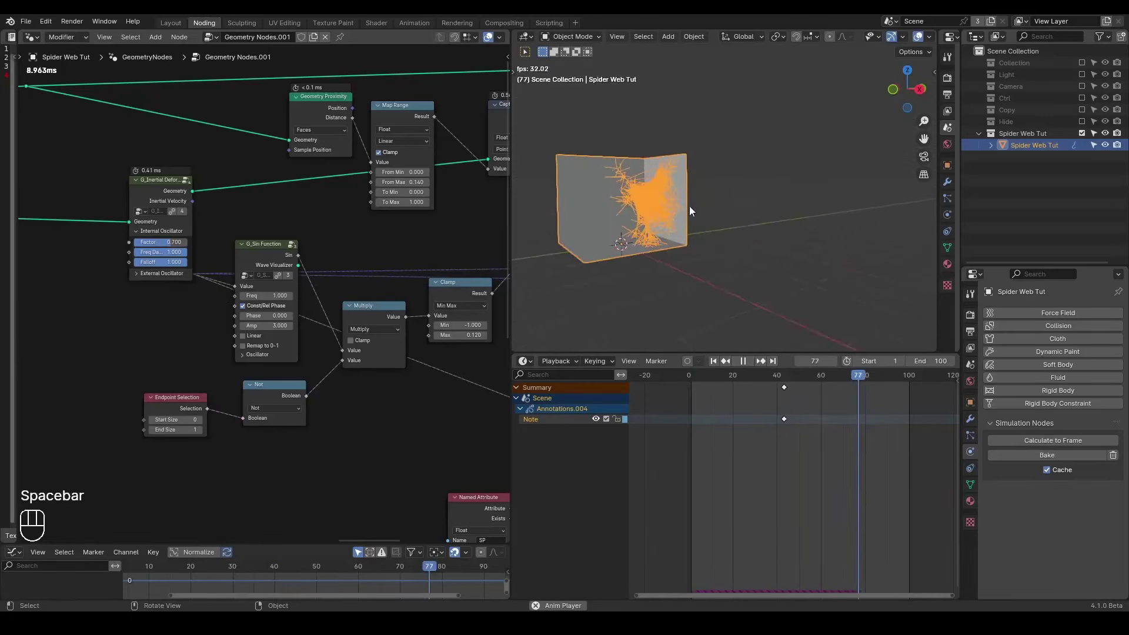
left_click_drag(656, 222, 733, 212)
key("shift+space")
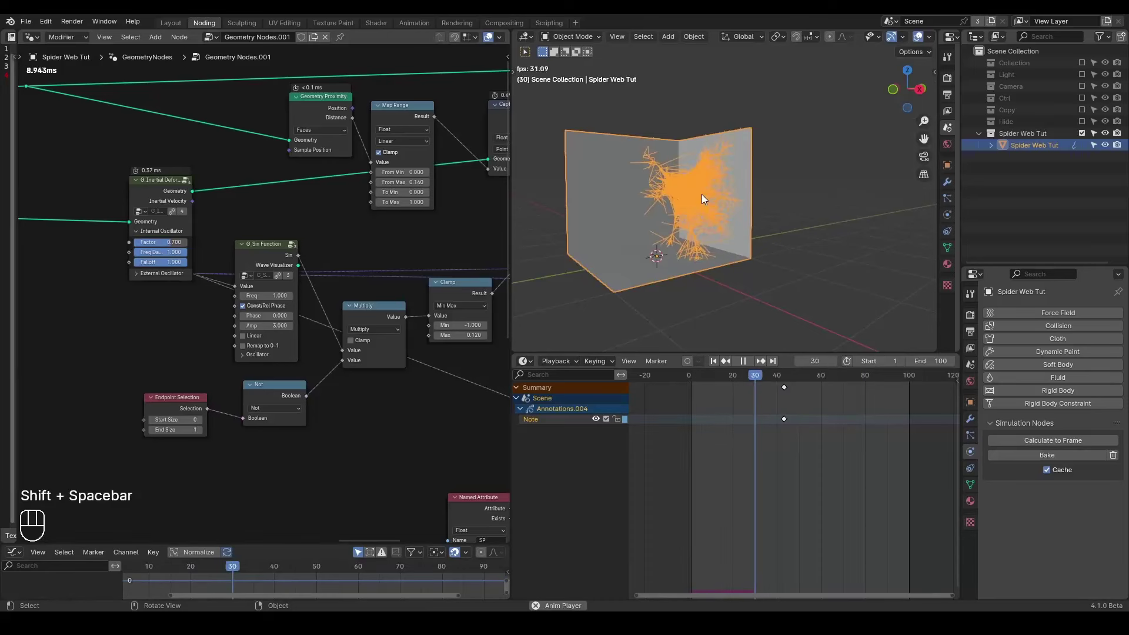
key("space")
Drag the Internal Oscillator Factor to 0, fold External Oscillator, replay and return to frame 1
left_click_drag(697, 204, 658, 211)
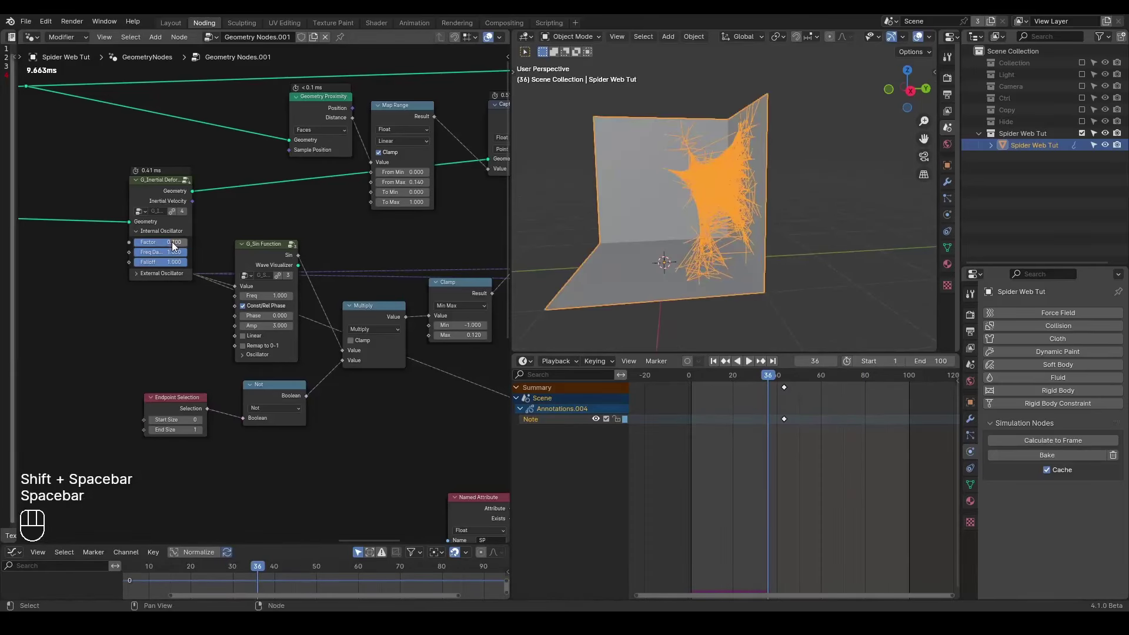
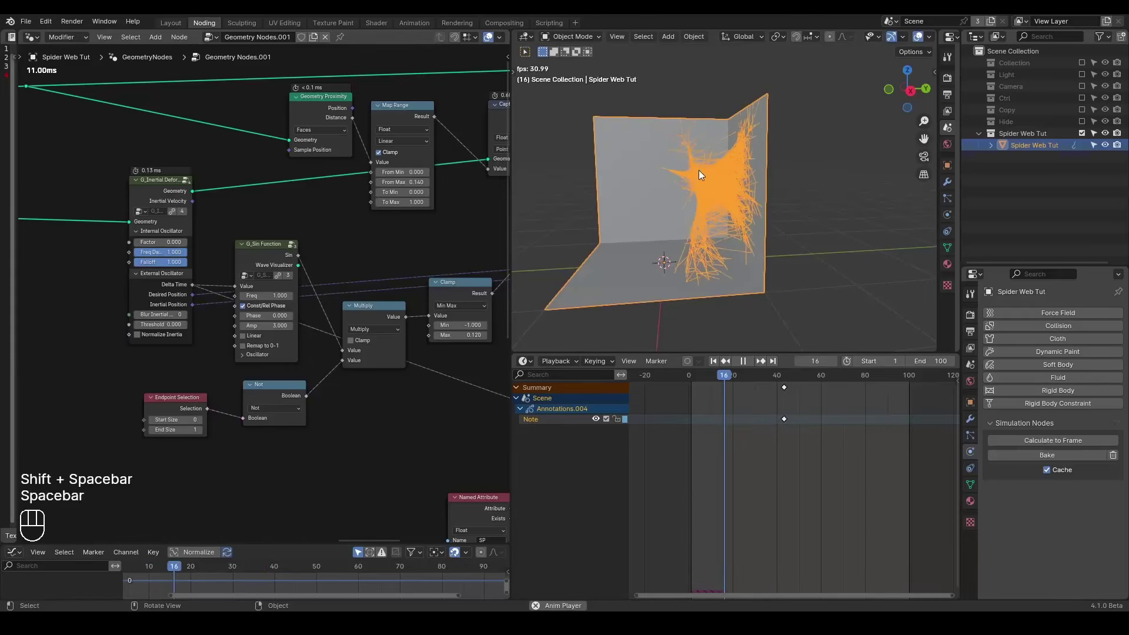
key("space")
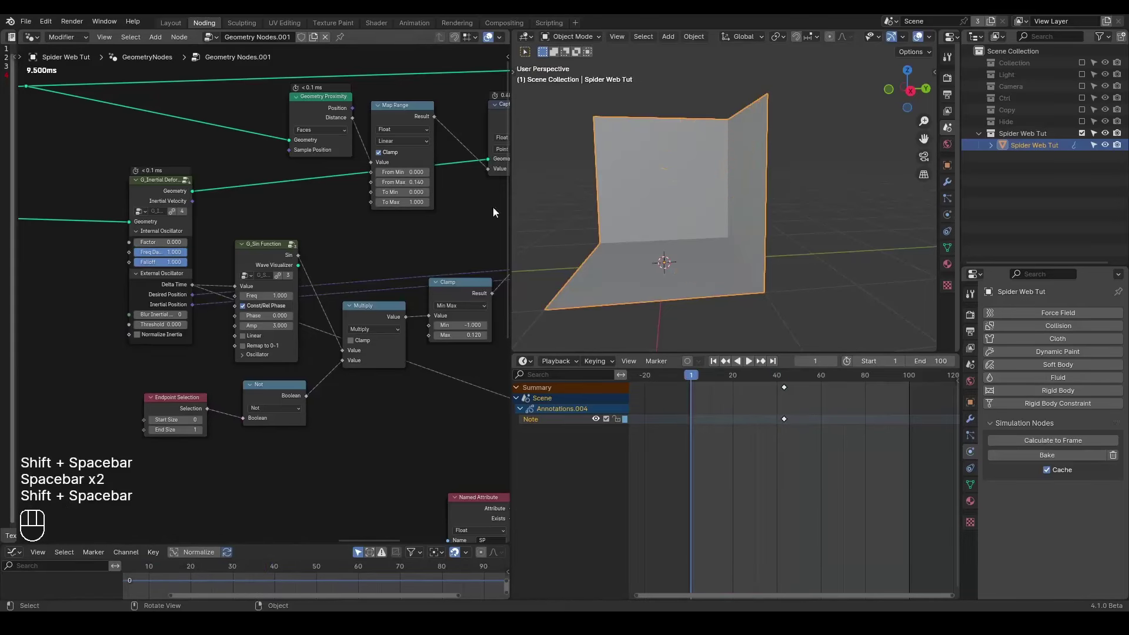
left_click(142, 278)
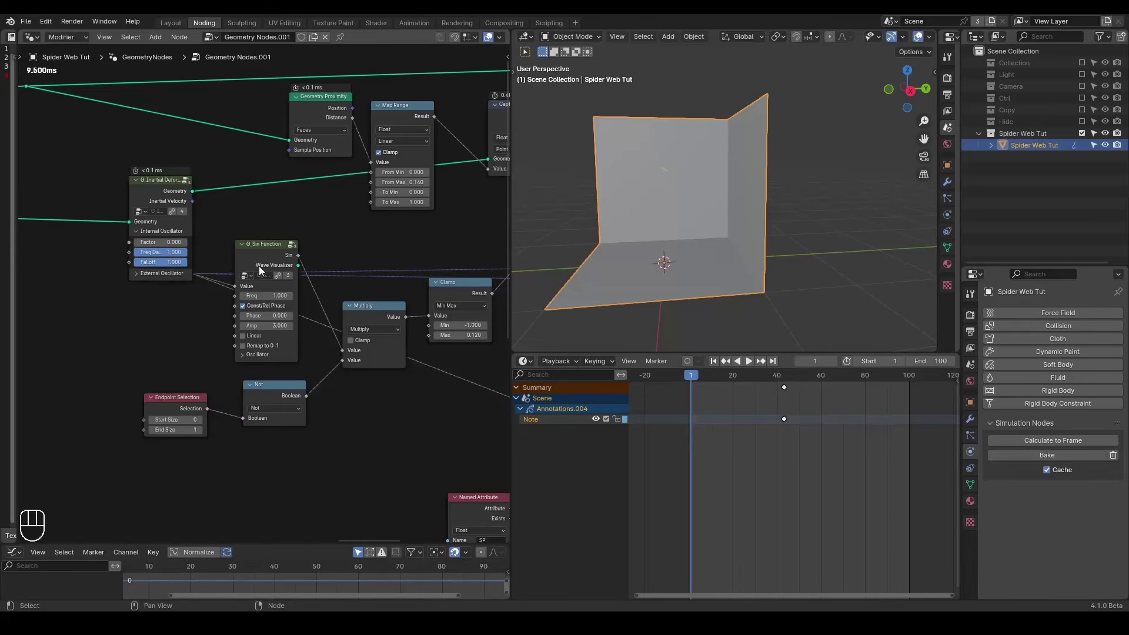
middle_click(357, 238)
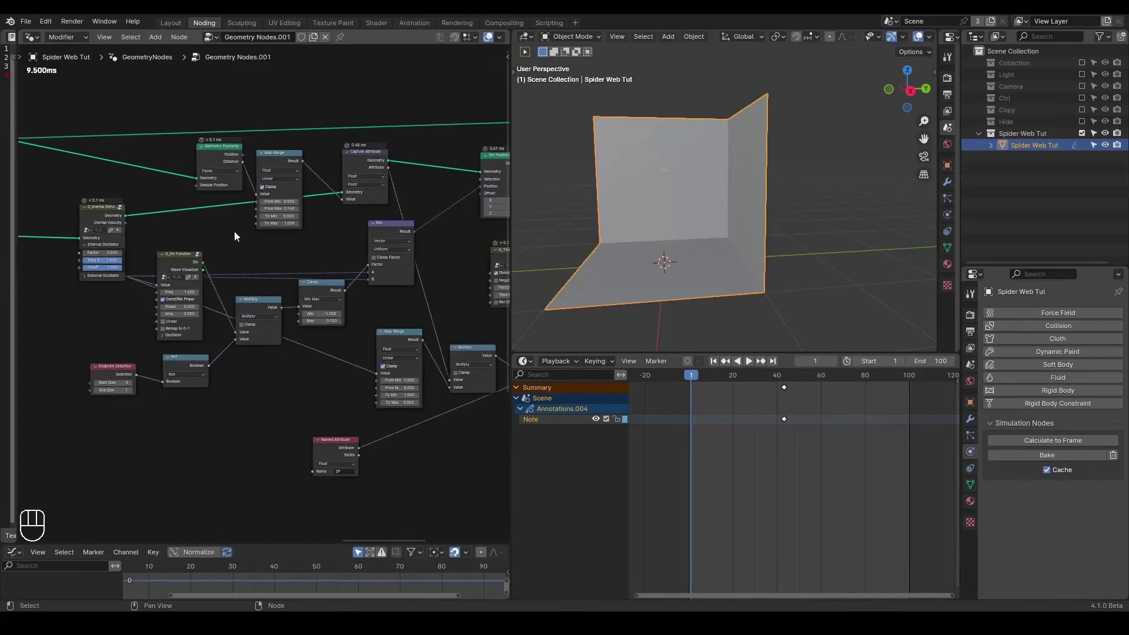
key("space")
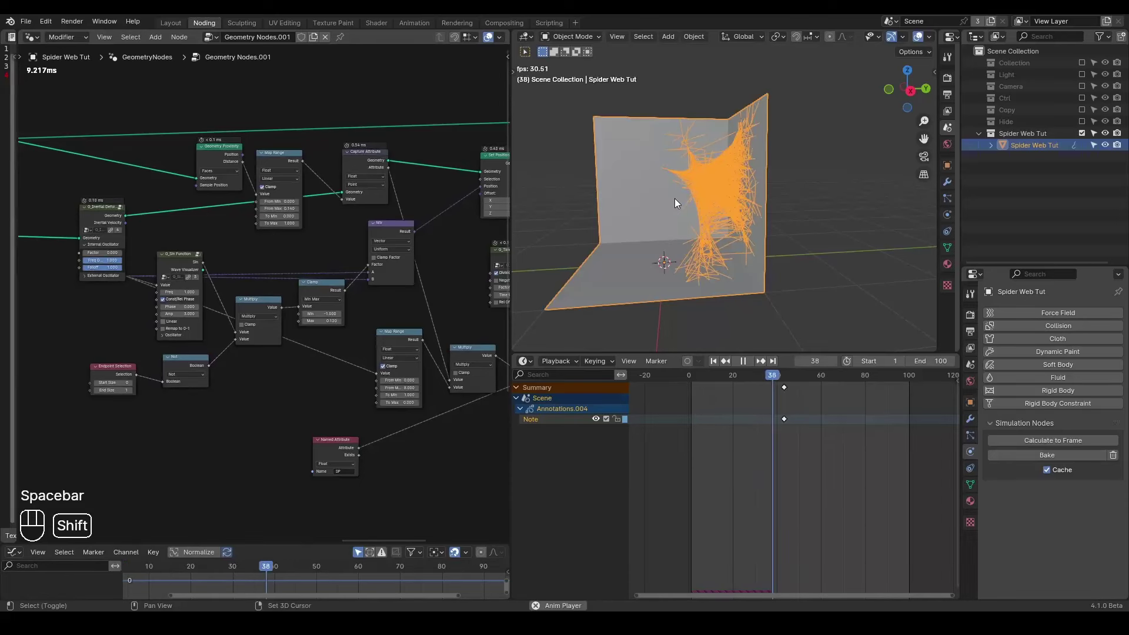
key("shift+space")
key("space")
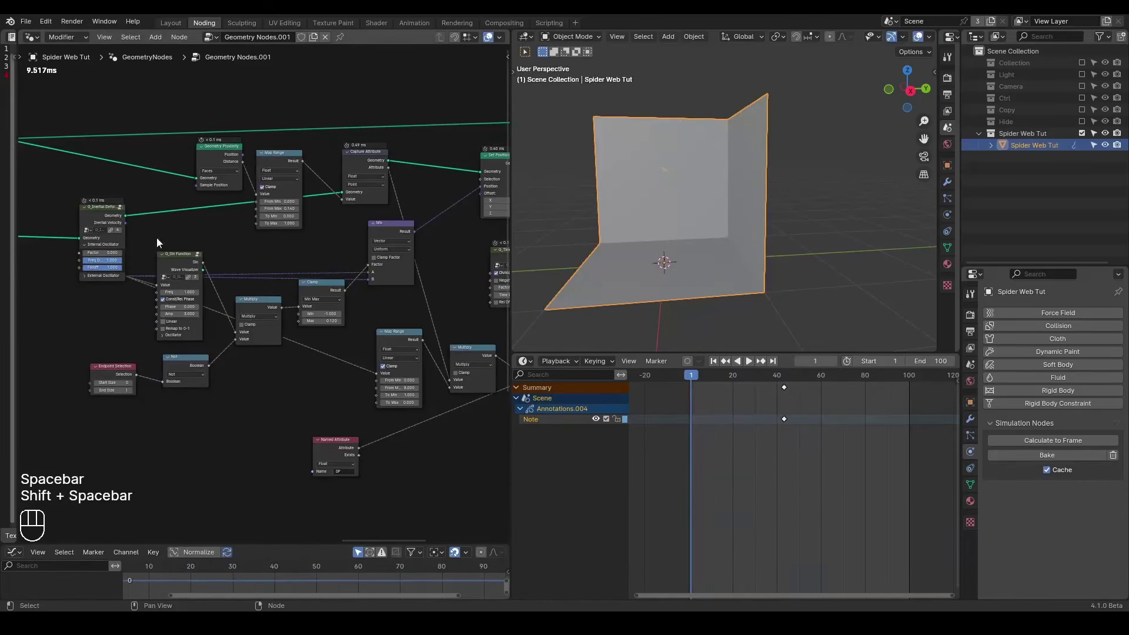
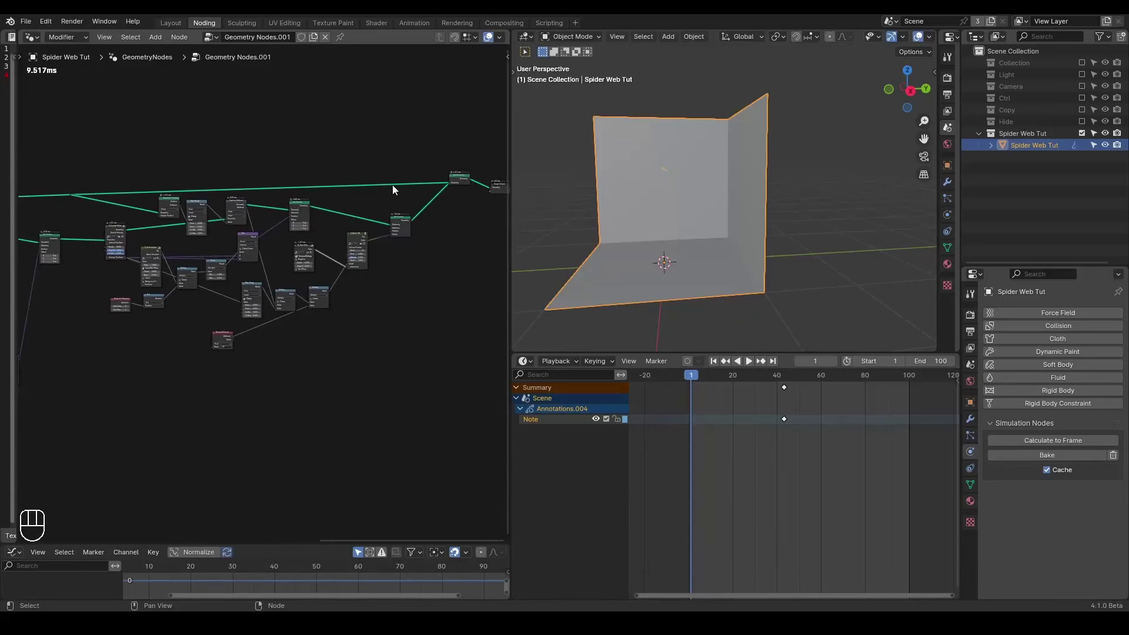
Cut out the intermediate nodes so Set Position's Geometry feeds Join Geometry directly
left_click_drag(412, 157, 144, 347)
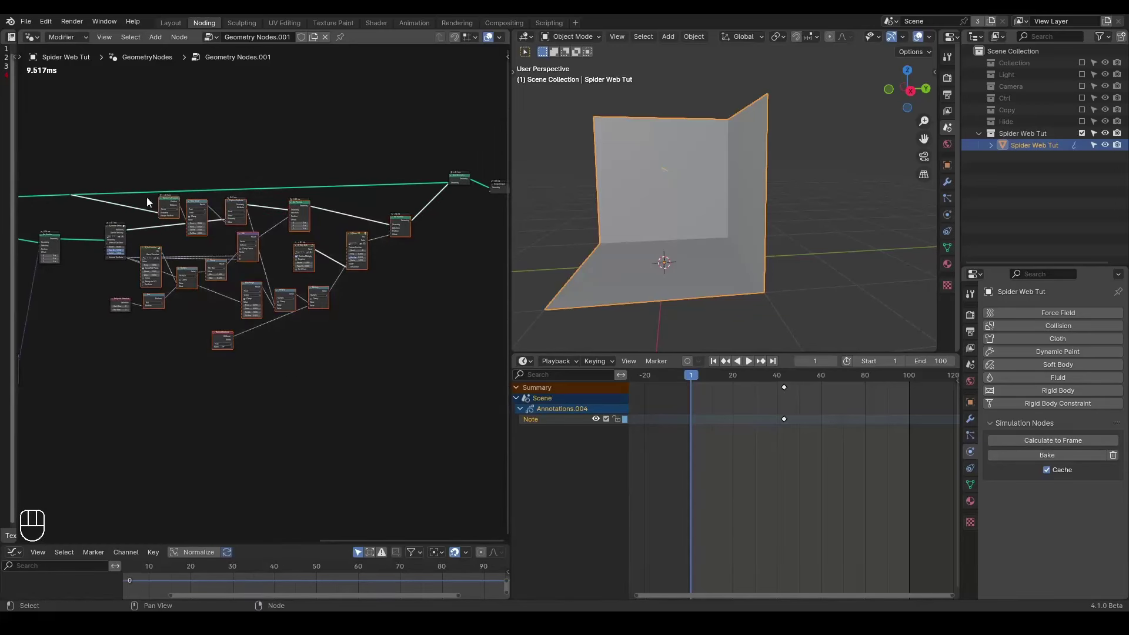
left_click_drag(139, 289, 212, 280)
key("ctrl+x")
left_click(115, 232)
key("ctrl+x")
left_click_drag(109, 181, 90, 191)
left_click(54, 214)
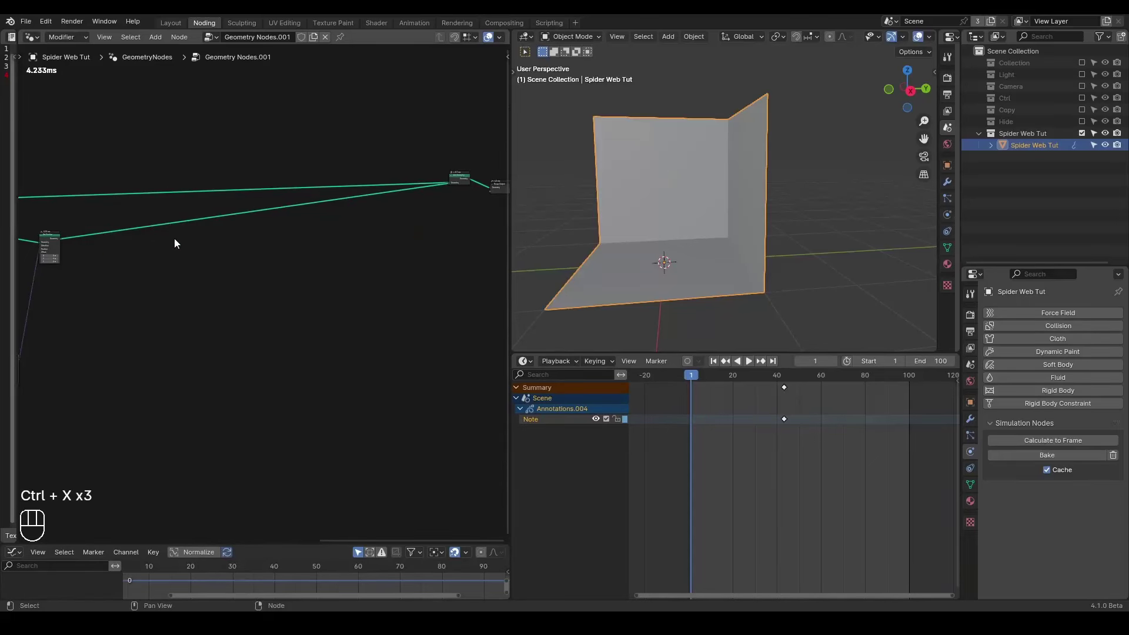
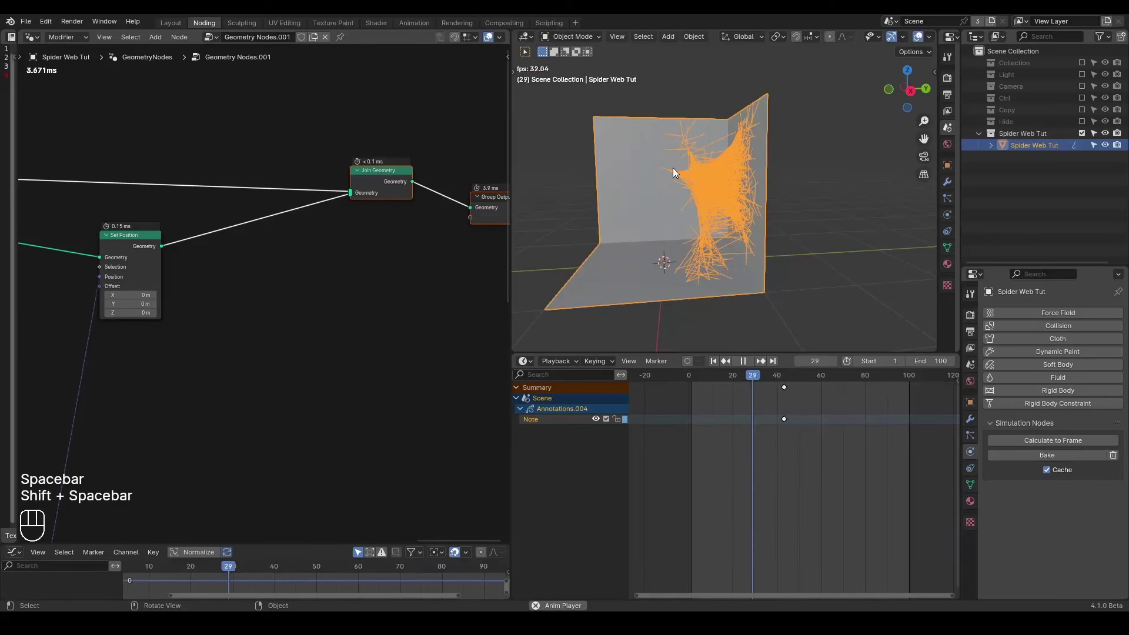
Replay the bare-wall web animation past frame 30, return to frame 1 and save
key("shift+space")
key("space")
key("shift+space")
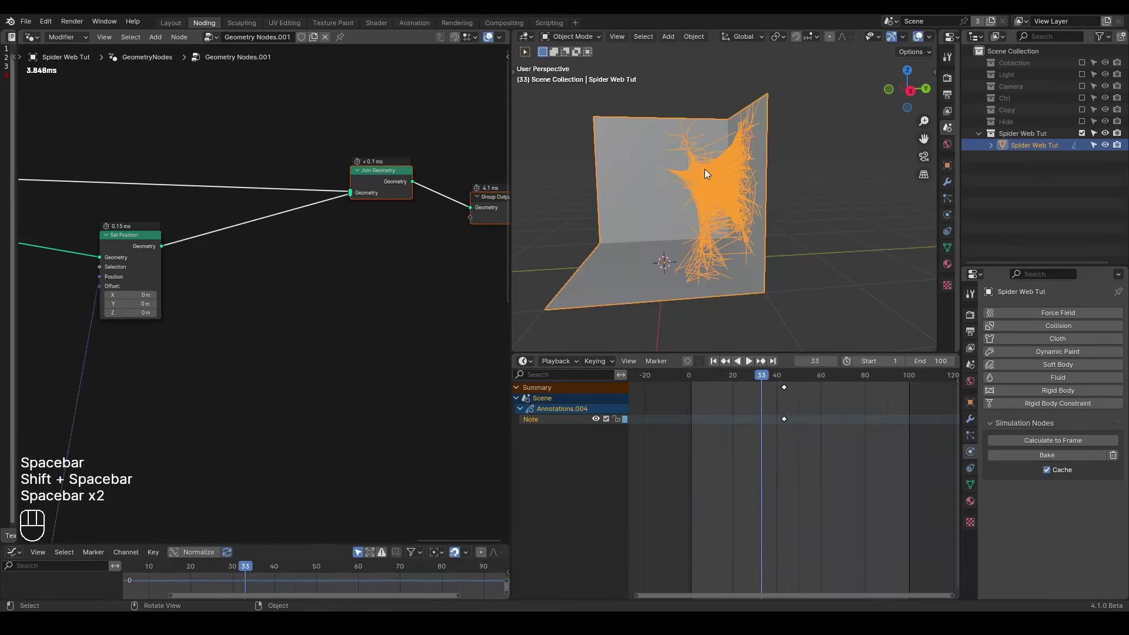
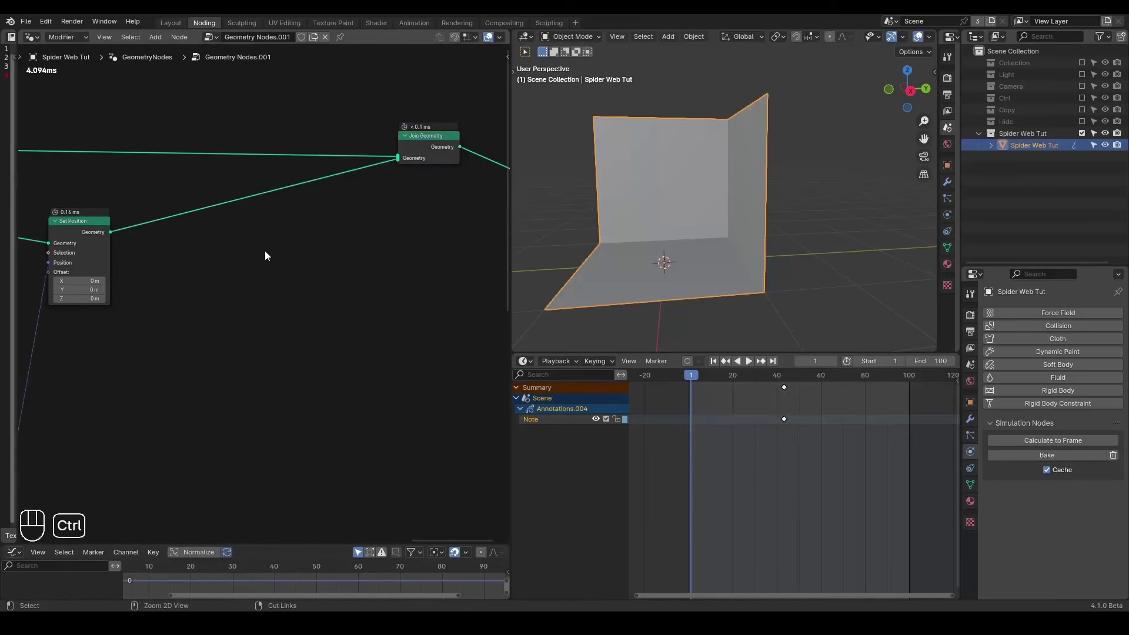
key("ctrl+shift+alt+q")
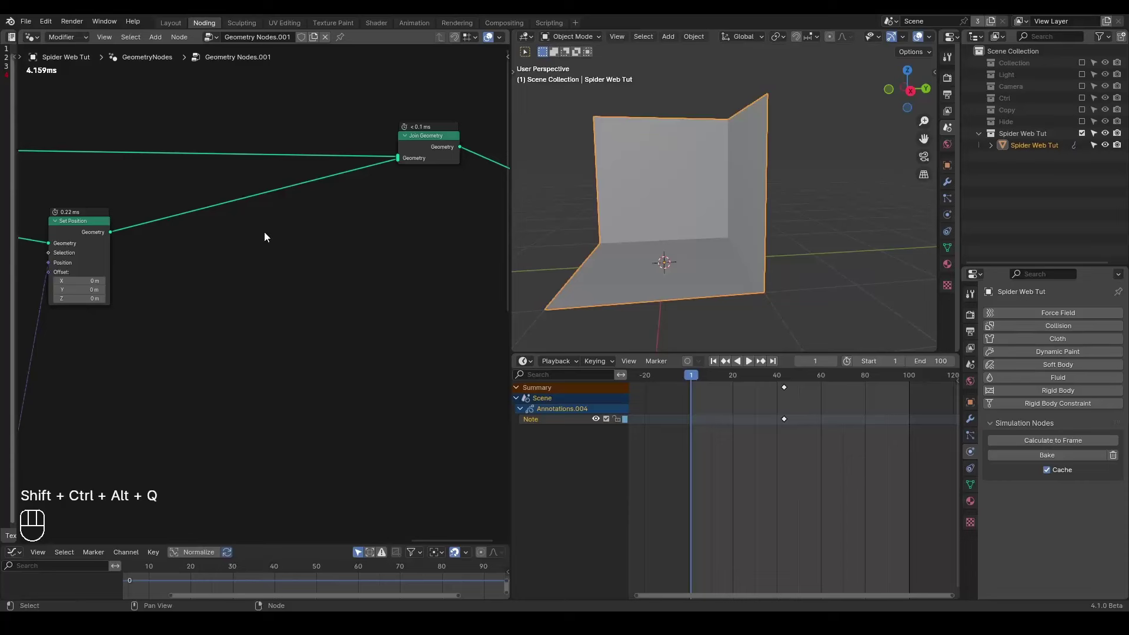
Drop a G_Inertial Deformer onto the Set Position–Join Geometry link and preview the deformation
key("ctrl+a")
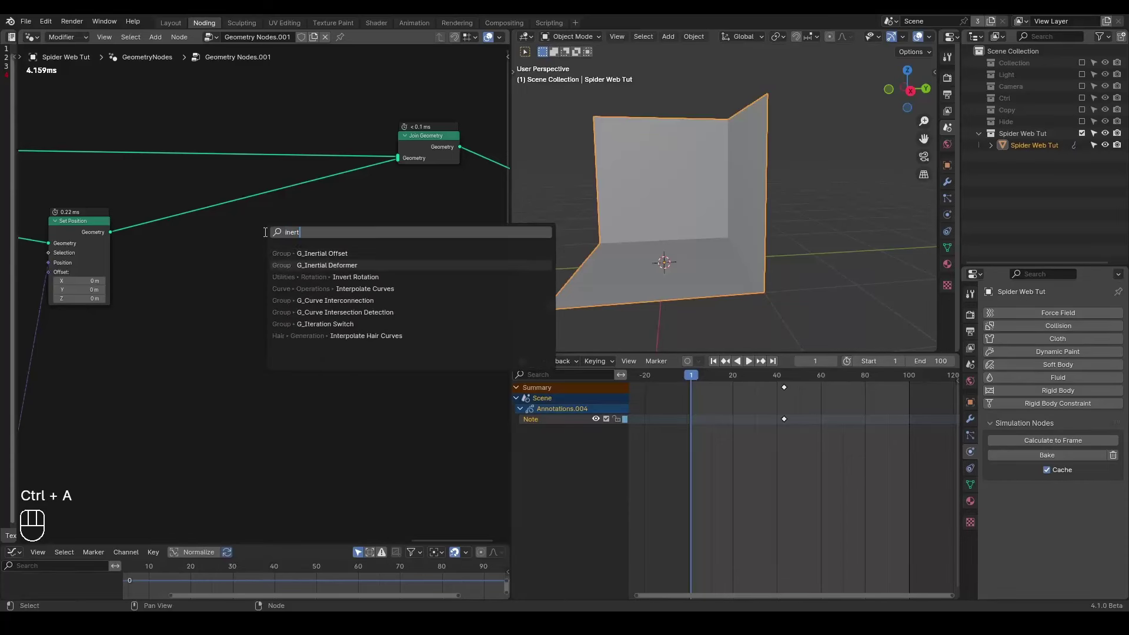
key("space")
key("space")
left_click(915, 97)
key("shift+space")
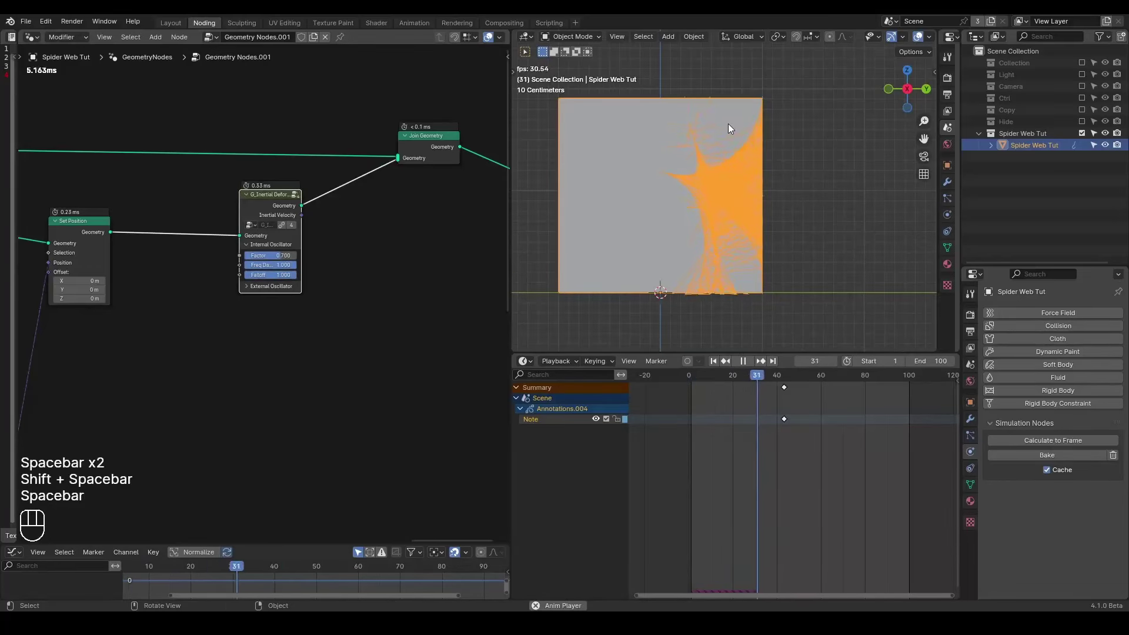
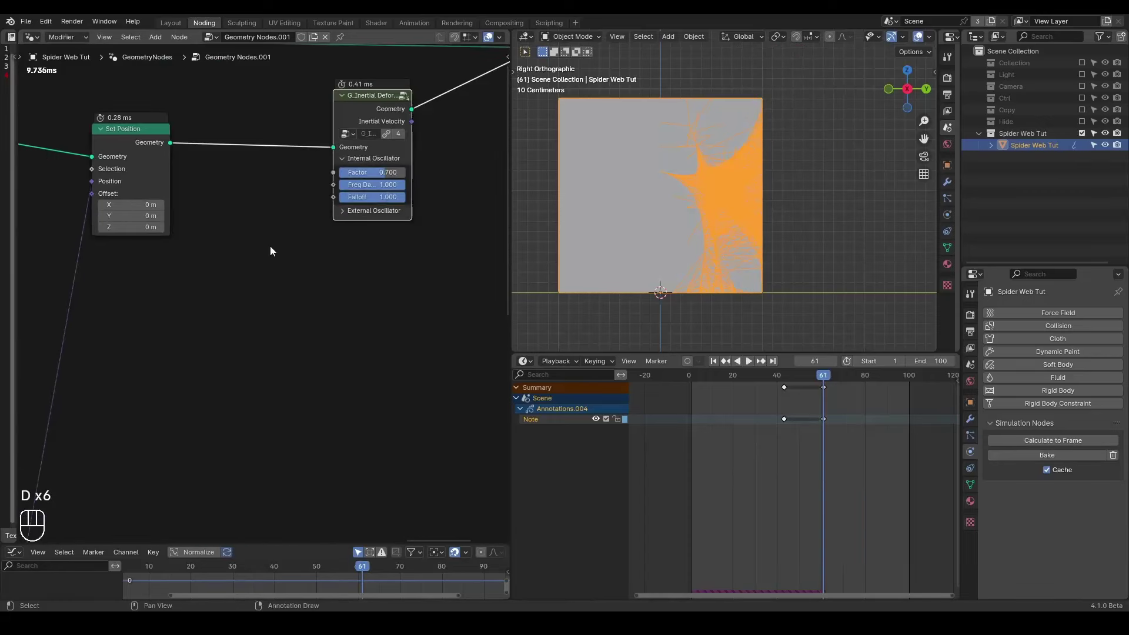
Add an Endpoint Selection node below Set Position for pinning the web's ends
key("ctrl+a")
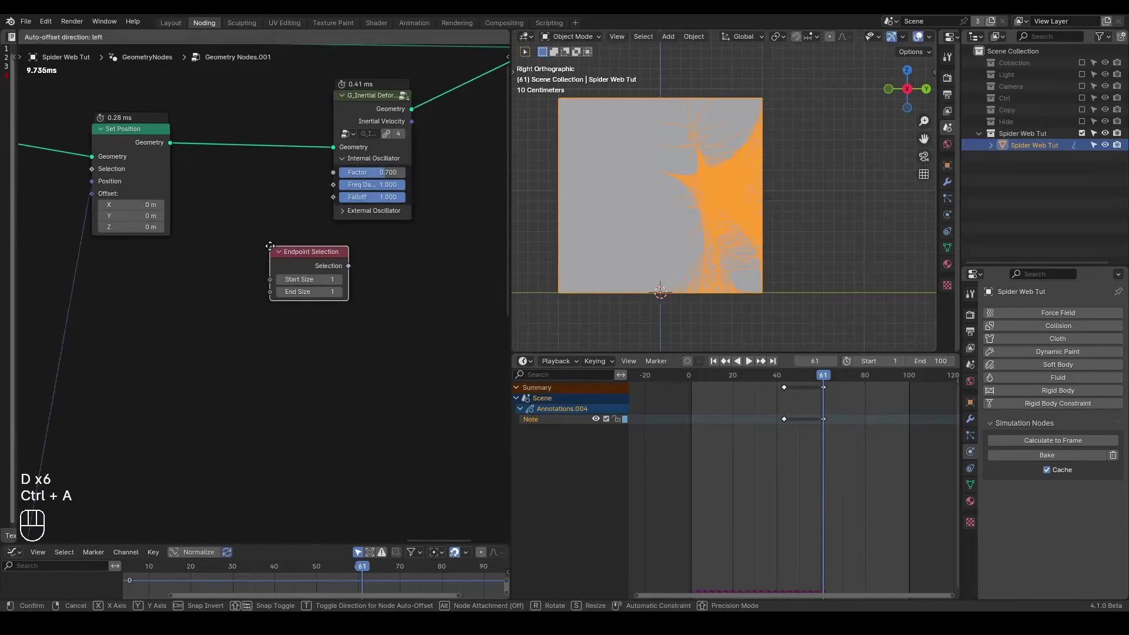
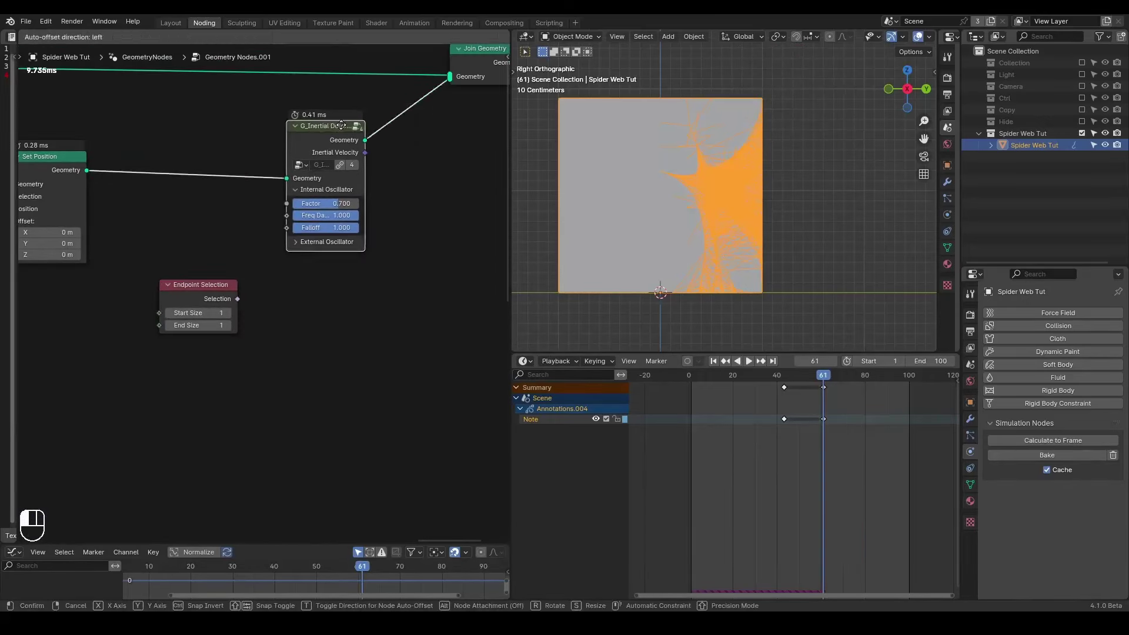
left_click(171, 317)
left_click(189, 297)
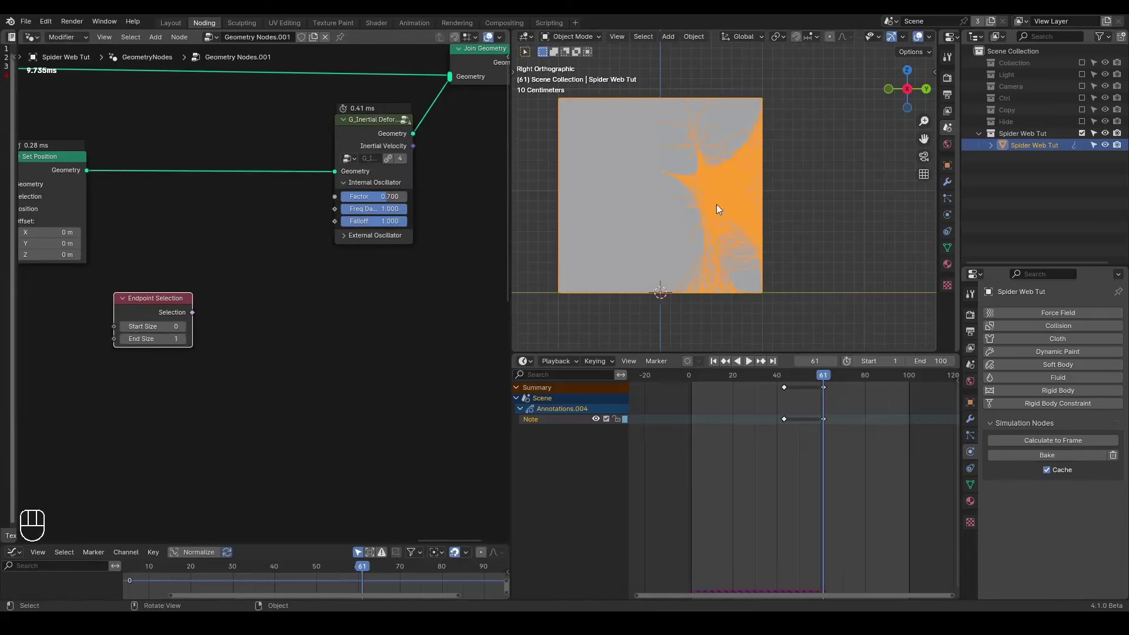
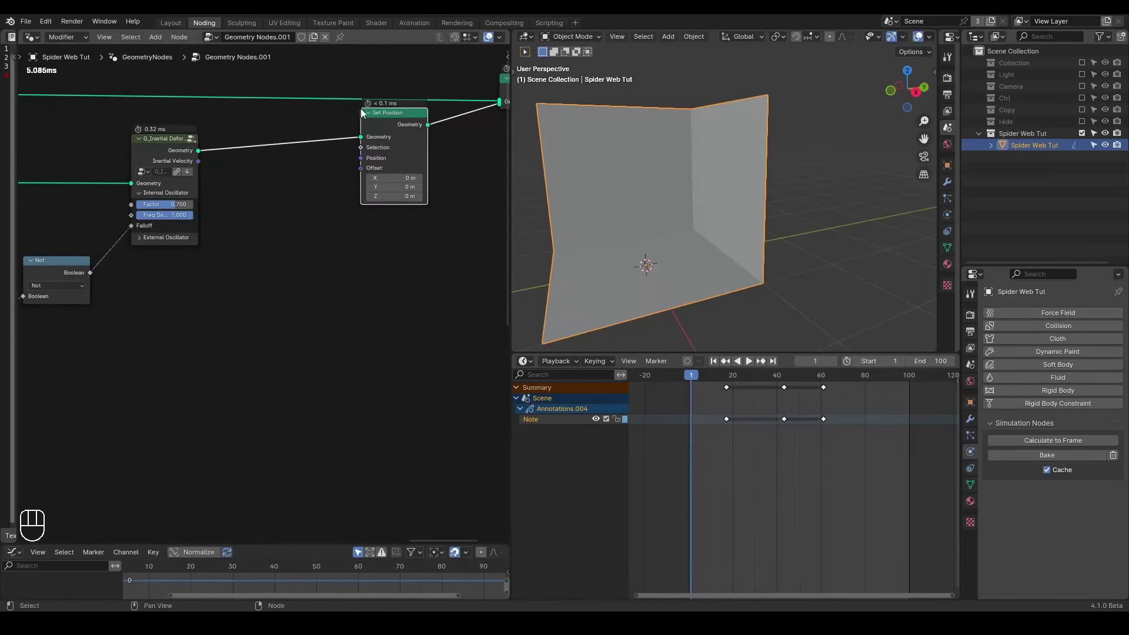
Add a G_Noise 3D node feeding Set Position's Offset and preview the noisy web
left_click(389, 120)
key("ctrl+a")
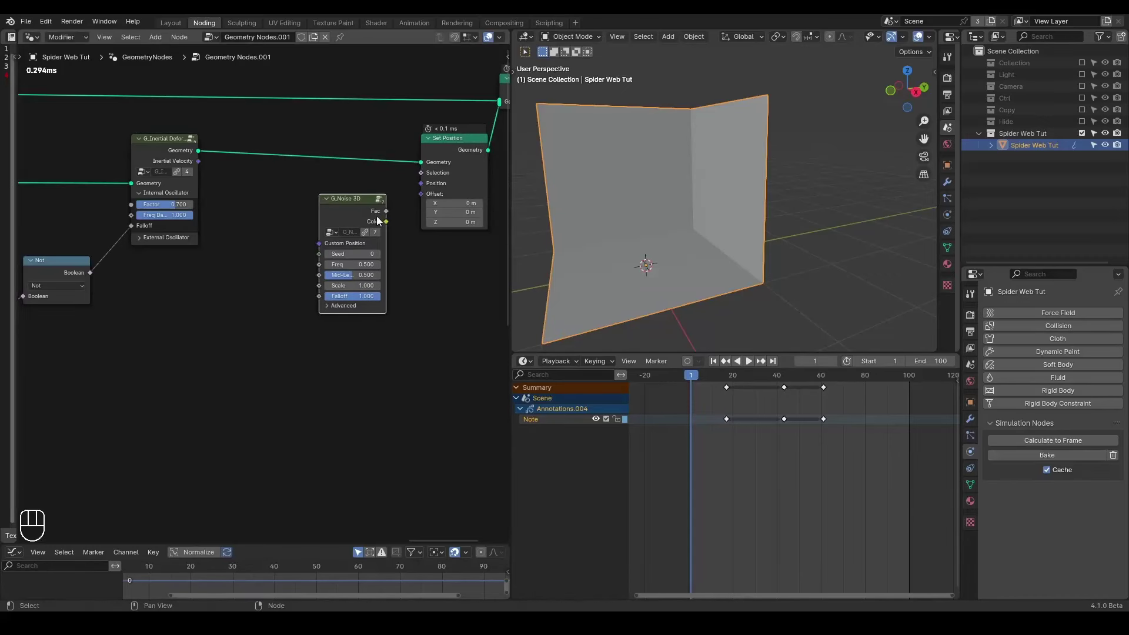
left_click_drag(384, 224, 423, 201)
key("shift+space")
key("space")
left_click_drag(665, 215, 681, 208)
left_click_drag(641, 207, 622, 198)
Drive the noise Falloff from the deformer's velocity length and expand its settings for Freq 1.270, Scale 14.400
middle_click(238, 280)
left_click(219, 119)
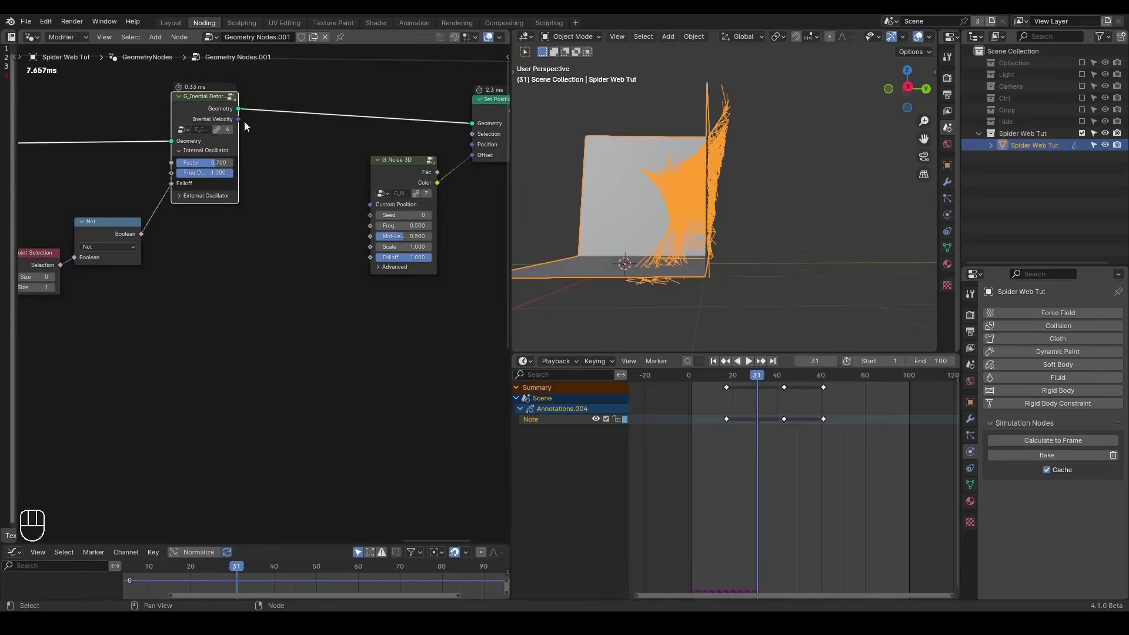
left_click(386, 275)
middle_click(270, 300)
left_click_drag(153, 173, 80, 302)
key("g")
left_click(119, 343)
left_click(156, 246)
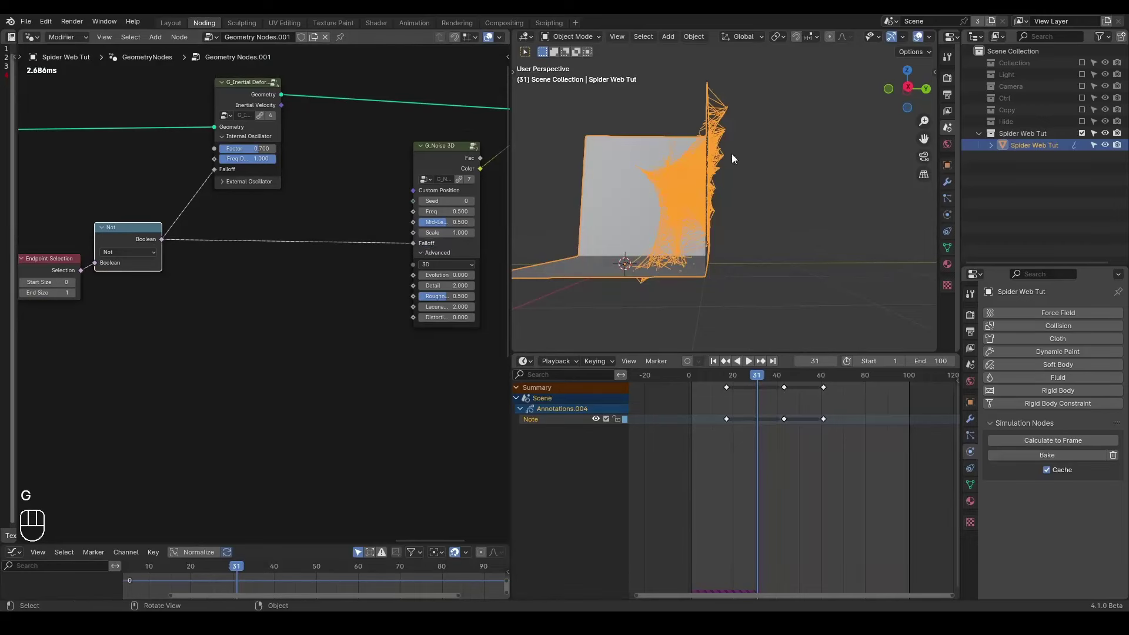
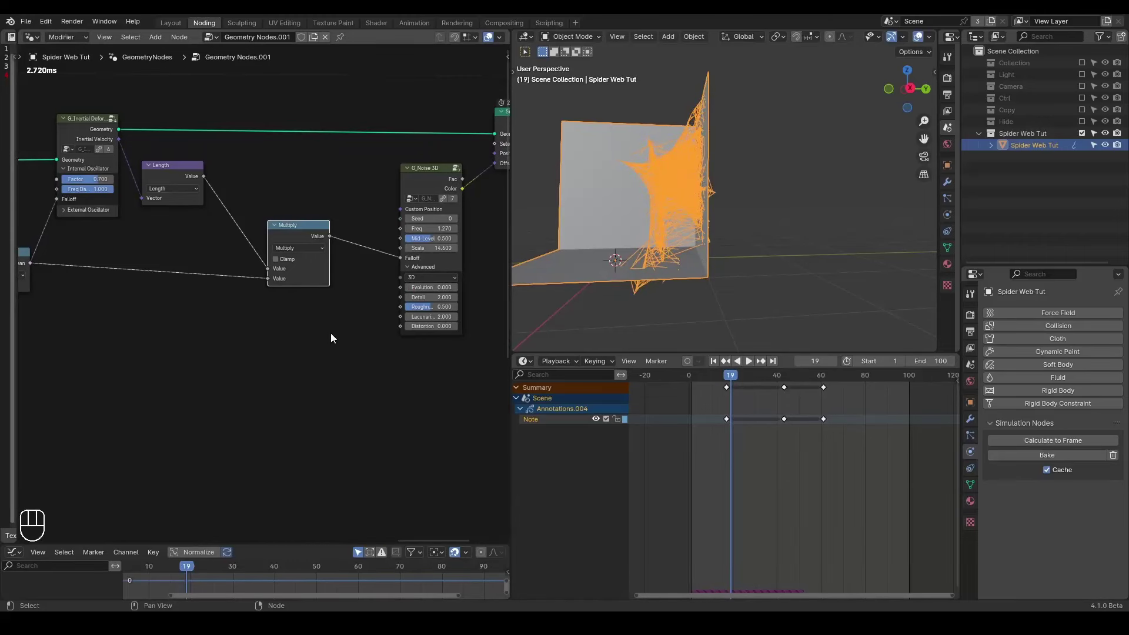
Reposition the Multiply node and replay the animation from the start
key("ctrl+a")
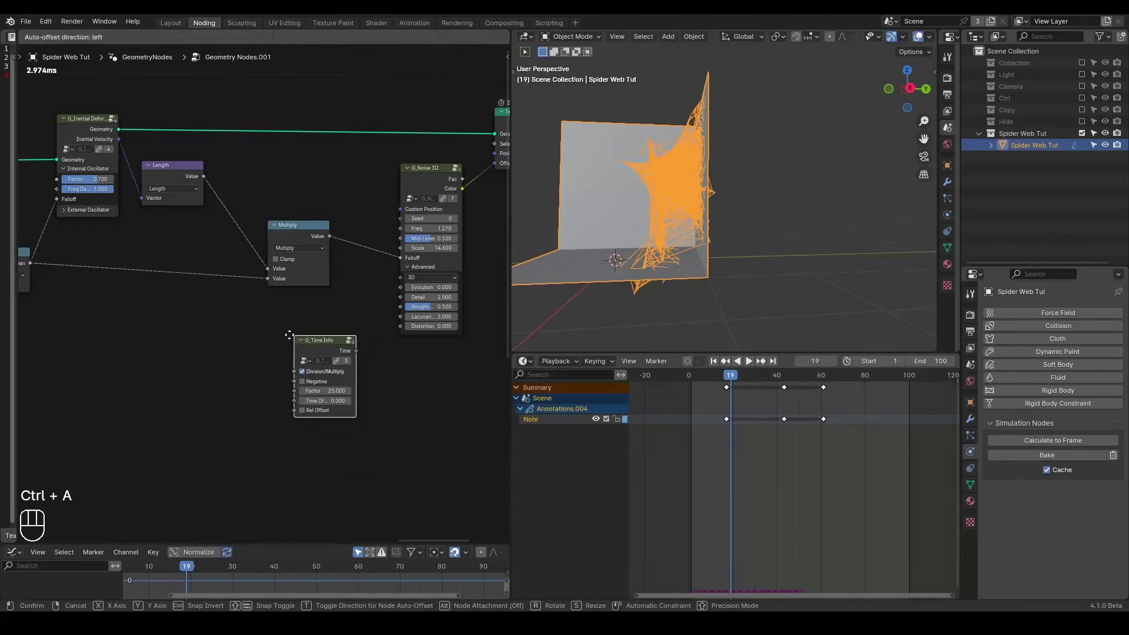
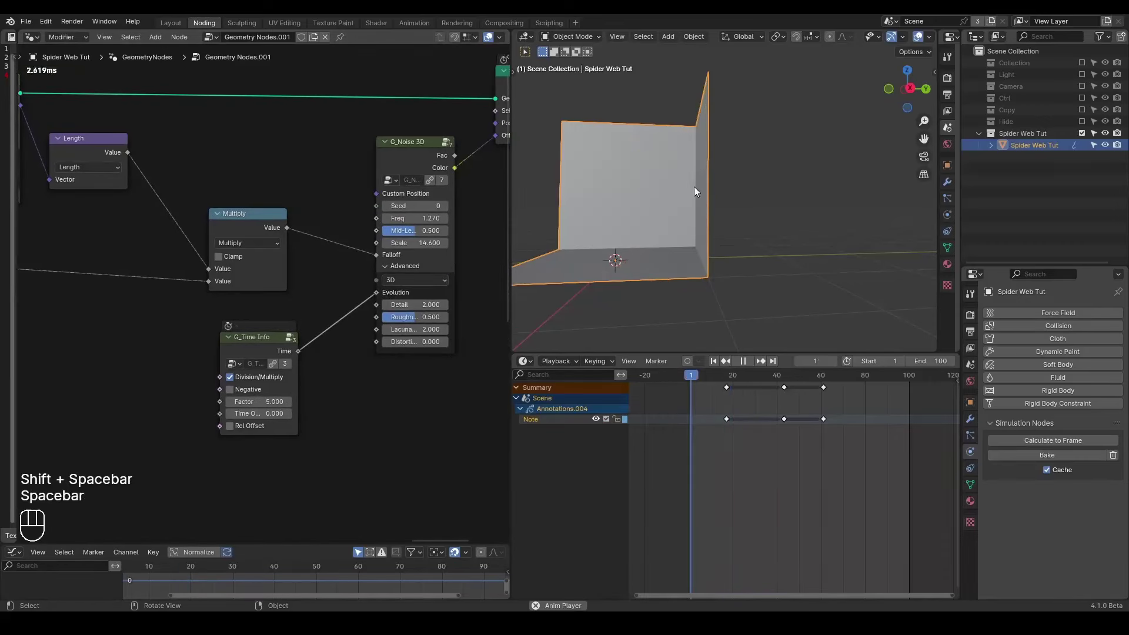
key("shift+space")
key("space")
Lower the G_Noise 3D Scale to 2.000
double_click(838, 365)
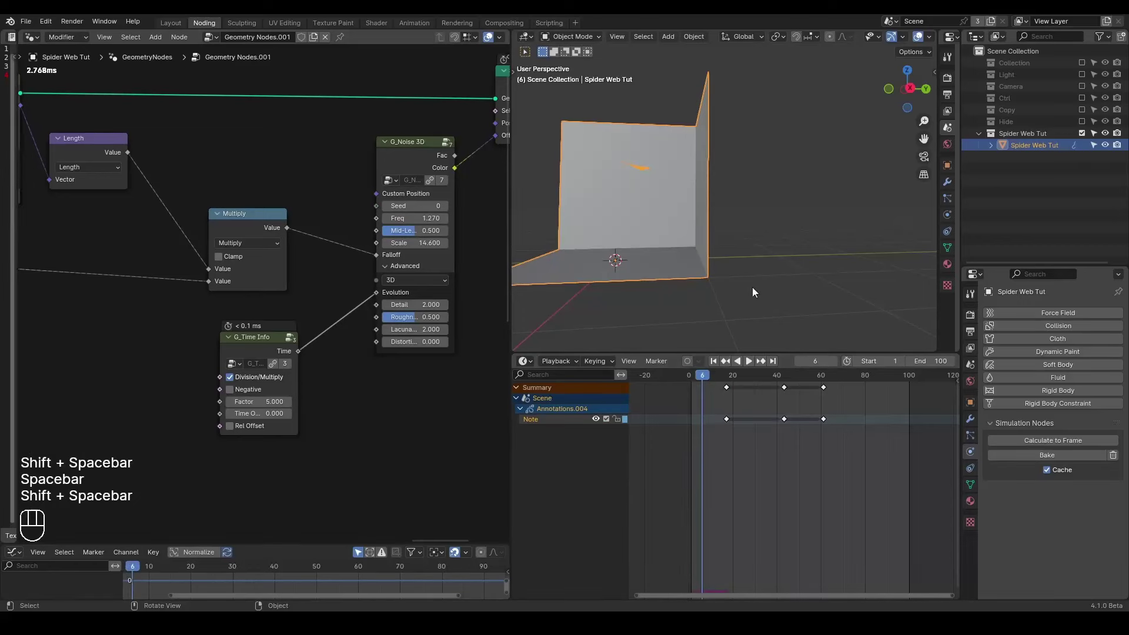
double_click(836, 365)
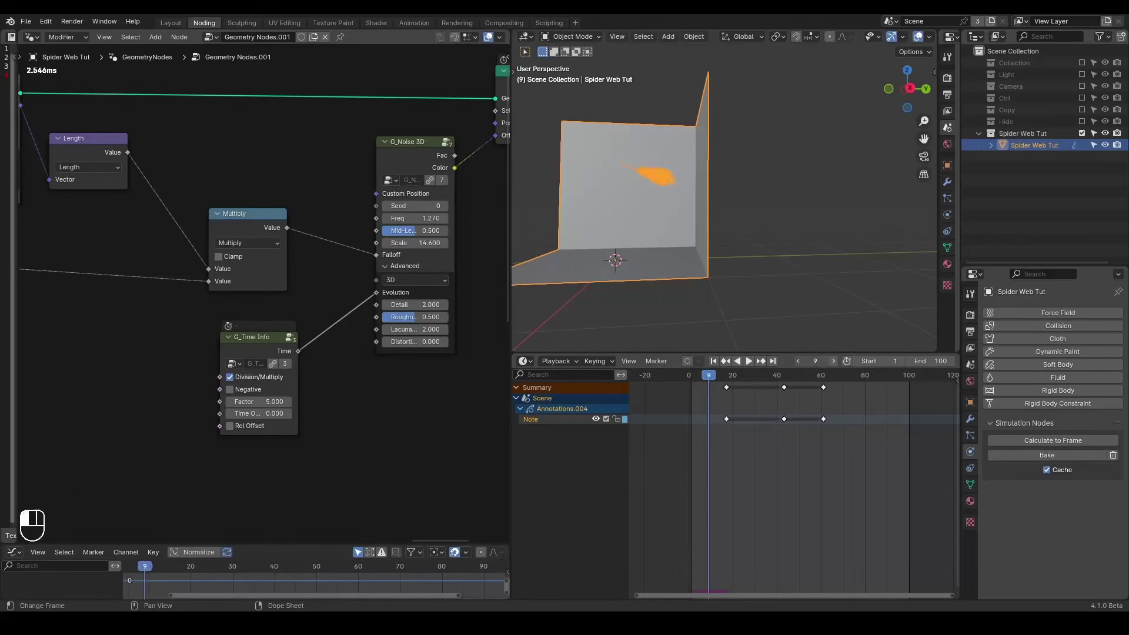
left_click(837, 366)
left_click(837, 366)
left_click(837, 365)
left_click(837, 365)
left_click(837, 366)
left_click(837, 365)
double_click(836, 366)
left_click(837, 365)
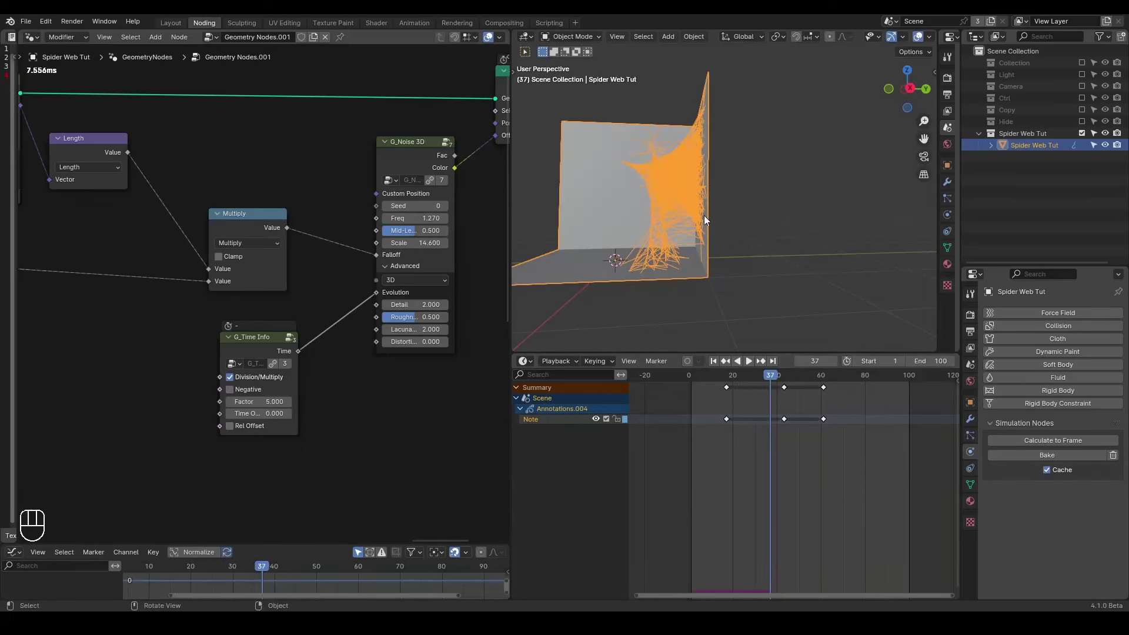
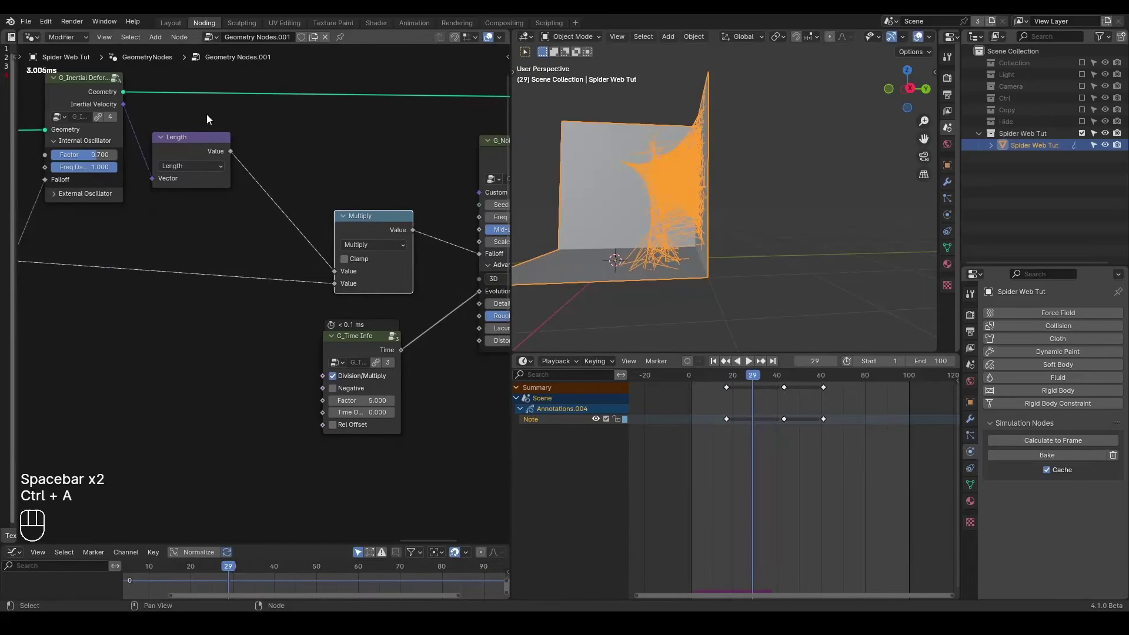
Insert a Color Ramp between Length and Multiply with its white stop at 0.091
key("ctrl+a")
key("Down")
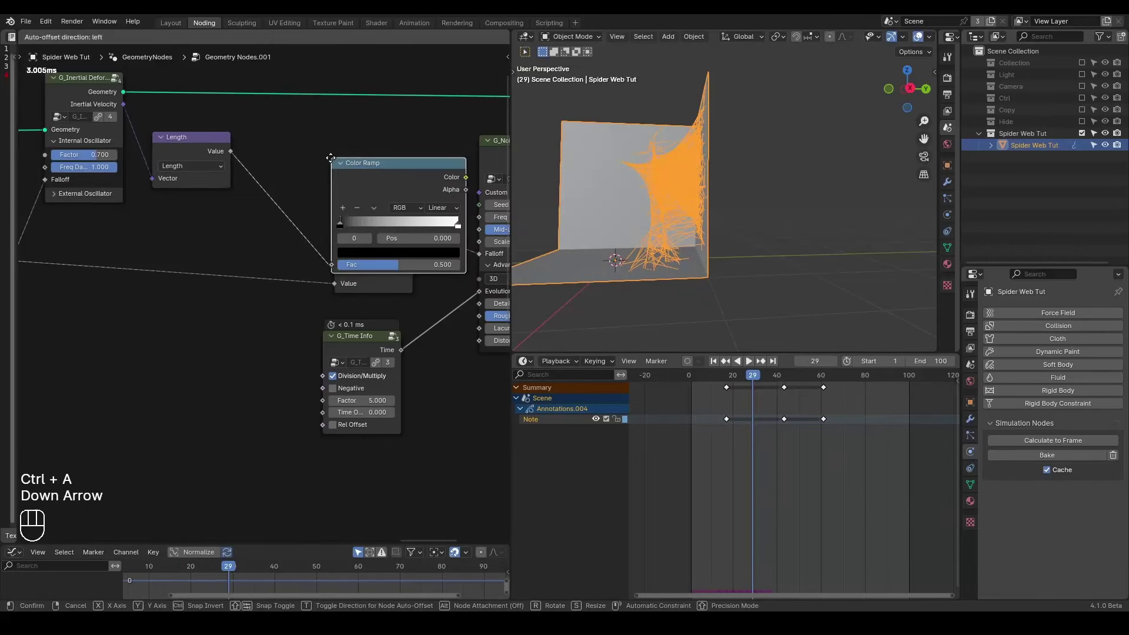
left_click_drag(282, 221, 171, 222)
Play the animation to preview the ramp-shaped falloff, then stop back at frame 1
key("shift+space")
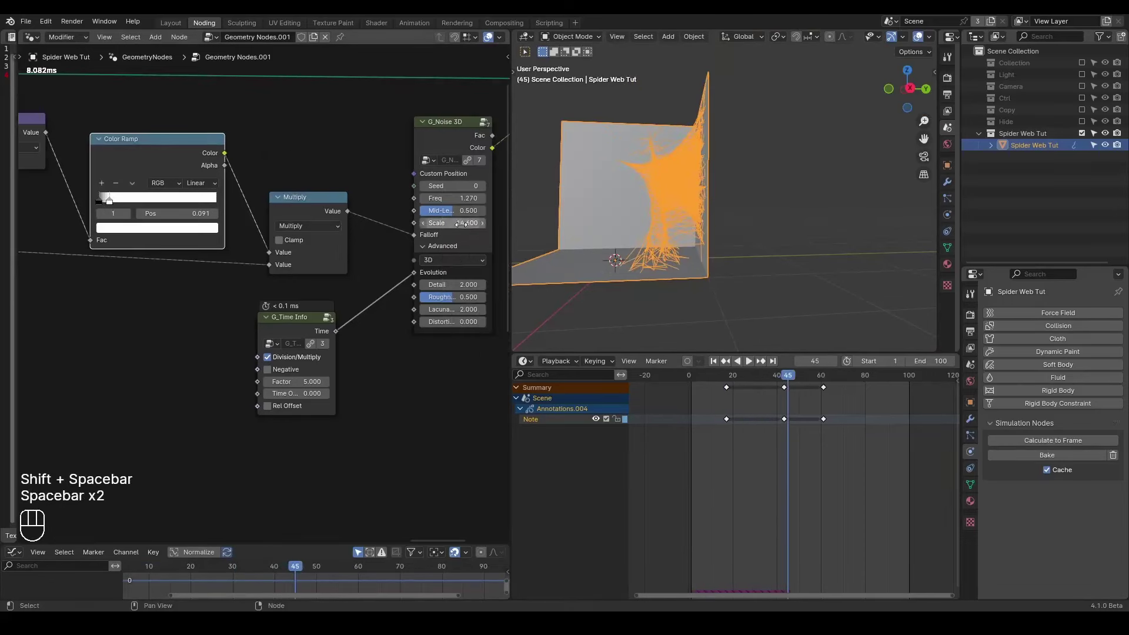
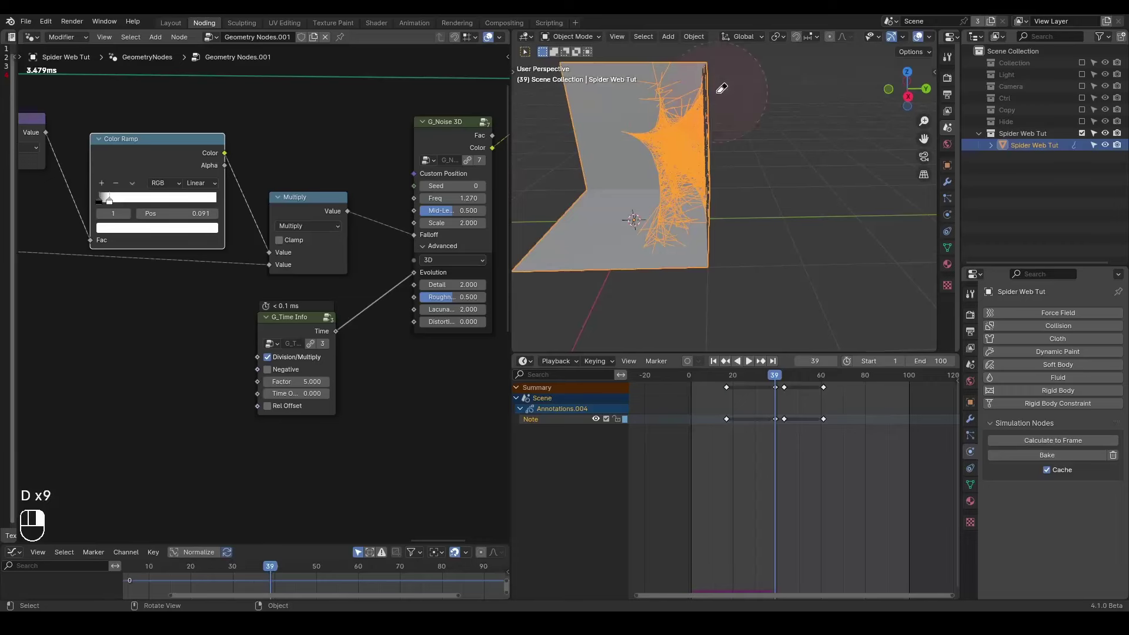
key("d")
key("shift+space")
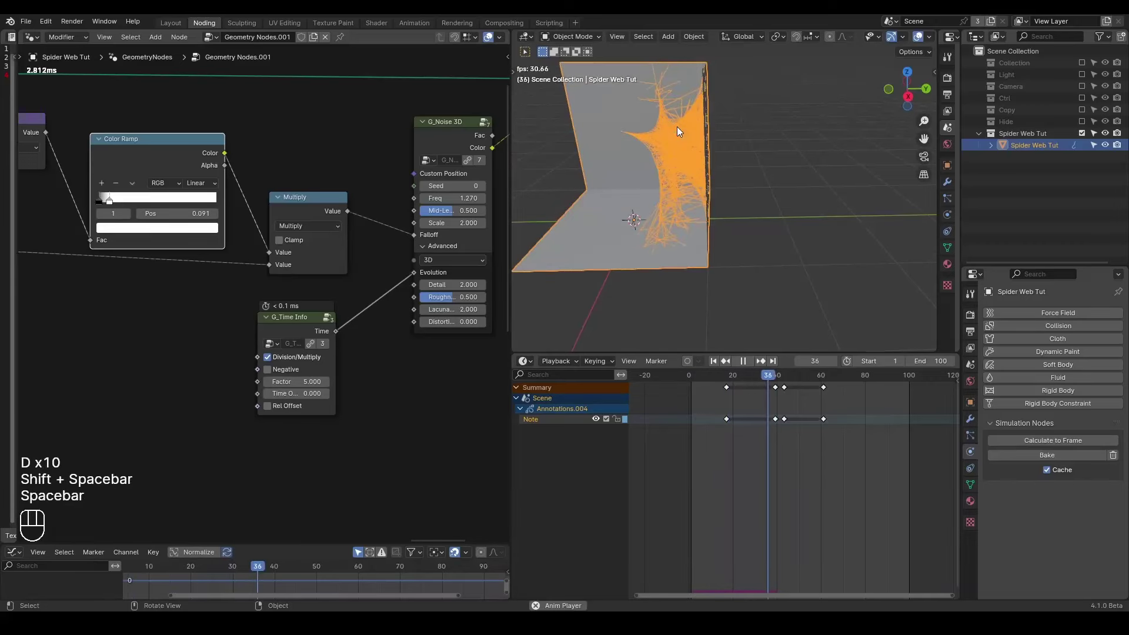
key("shift+space")
key("space")
left_click(263, 194)
left_click(257, 157)
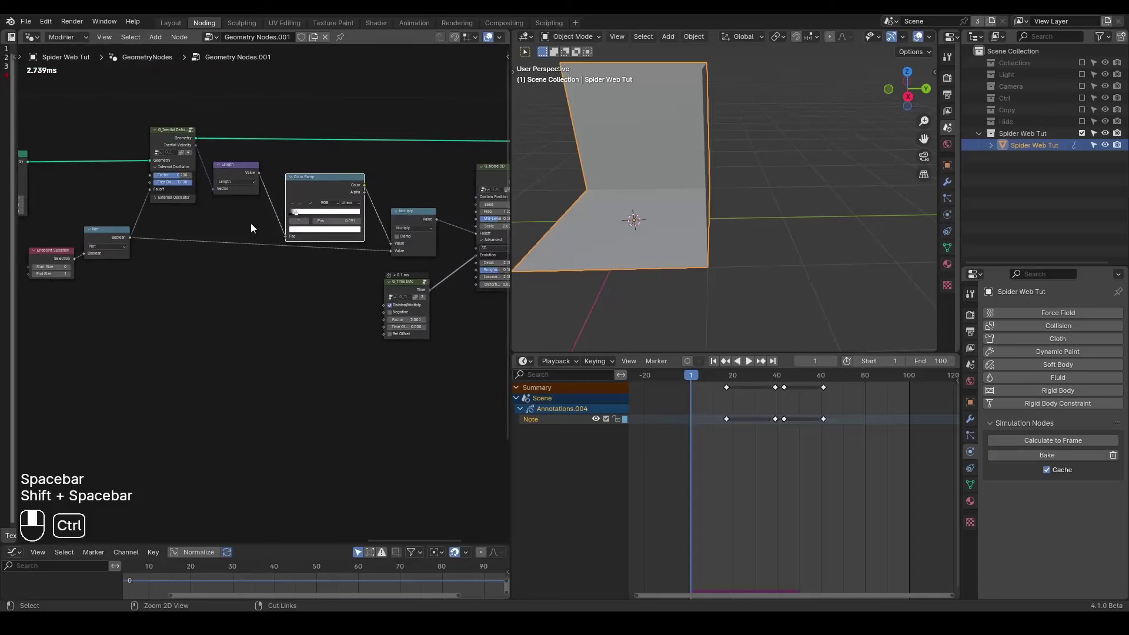
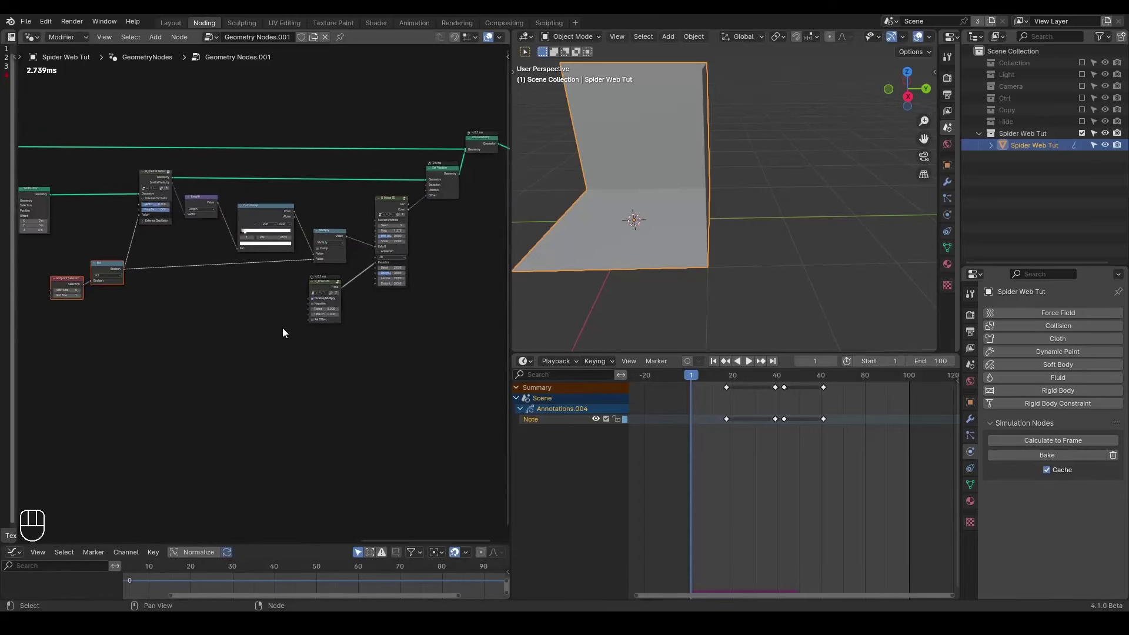
middle_click(283, 331)
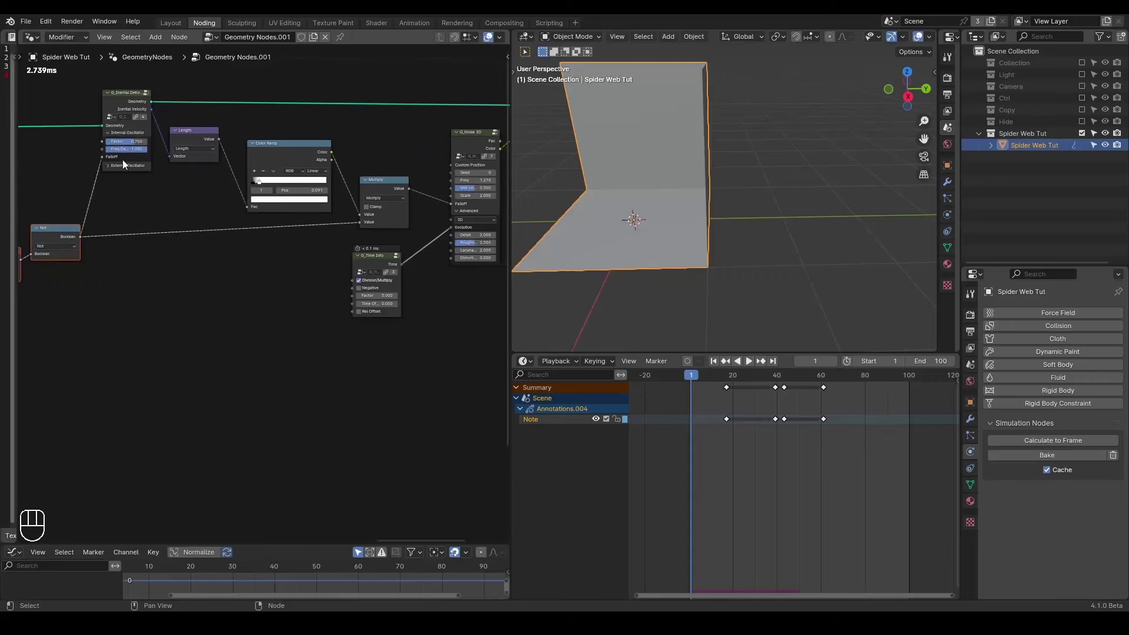